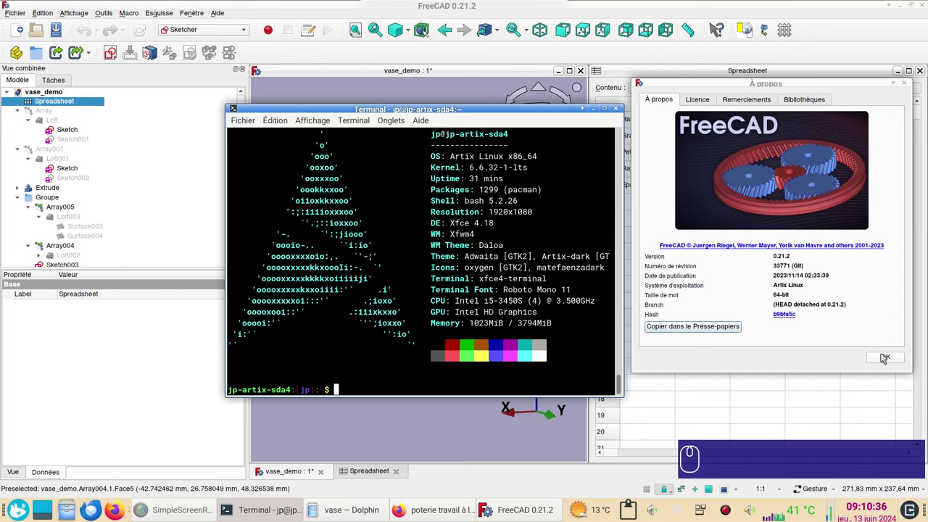
Close the About FreeCAD dialog and toggle visibility of two earlier model versions in the tree
{"action": "left_click", "coordinate": [884, 357]}
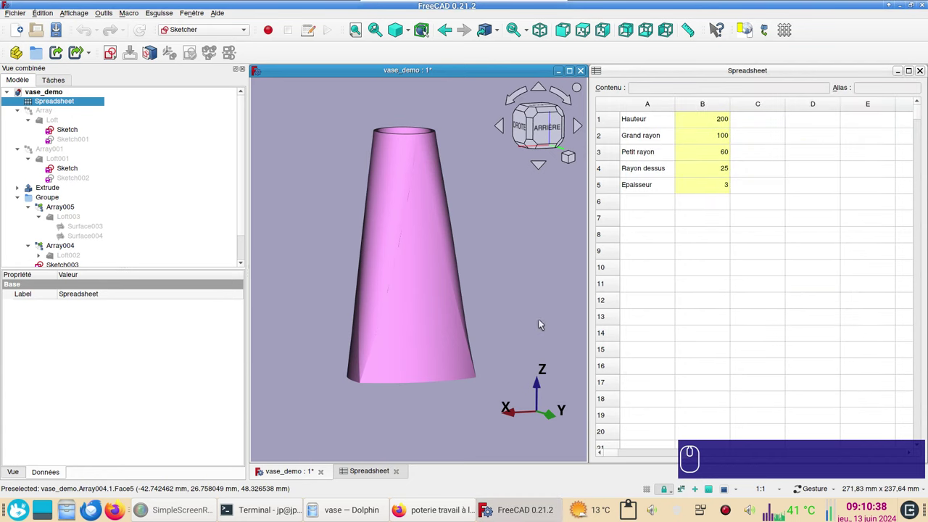
{"action": "left_click_drag", "start_coordinate": [509, 322], "coordinate": [509, 327]}
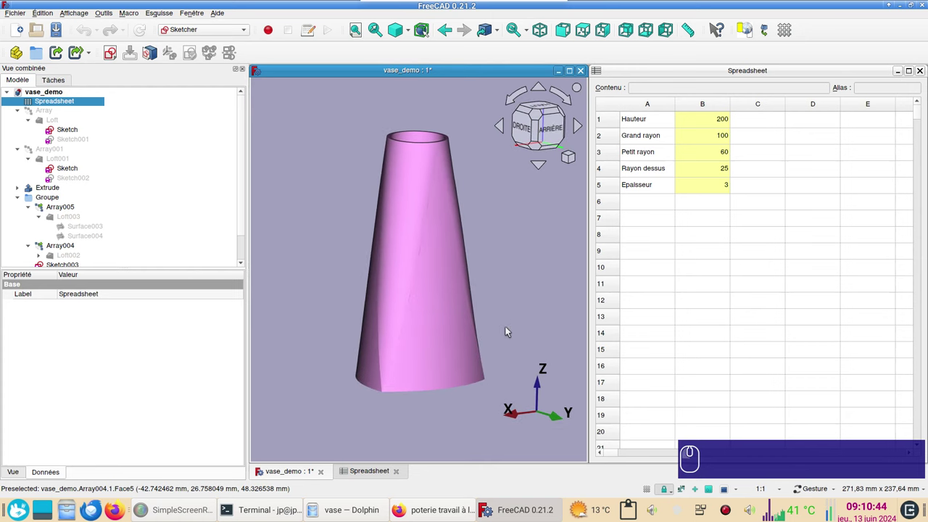
{"action": "left_click", "coordinate": [59, 201]}
{"action": "key", "text": "space"}
{"action": "left_click", "coordinate": [49, 150]}
{"action": "key", "text": "space"}
{"action": "left_click", "coordinate": [356, 238]}
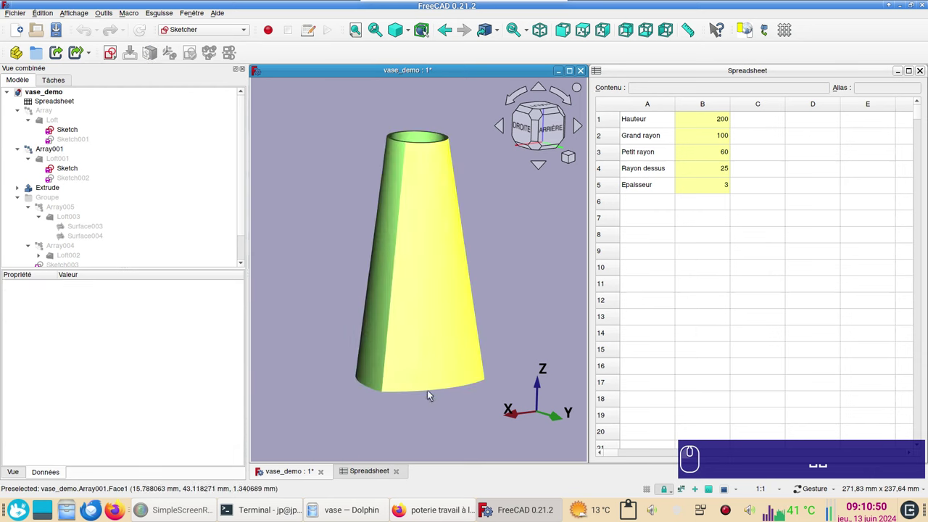
Toggle two more tree objects and orbit the solid to compare the shapes from above
{"action": "left_click_drag", "start_coordinate": [514, 217], "coordinate": [326, 204]}
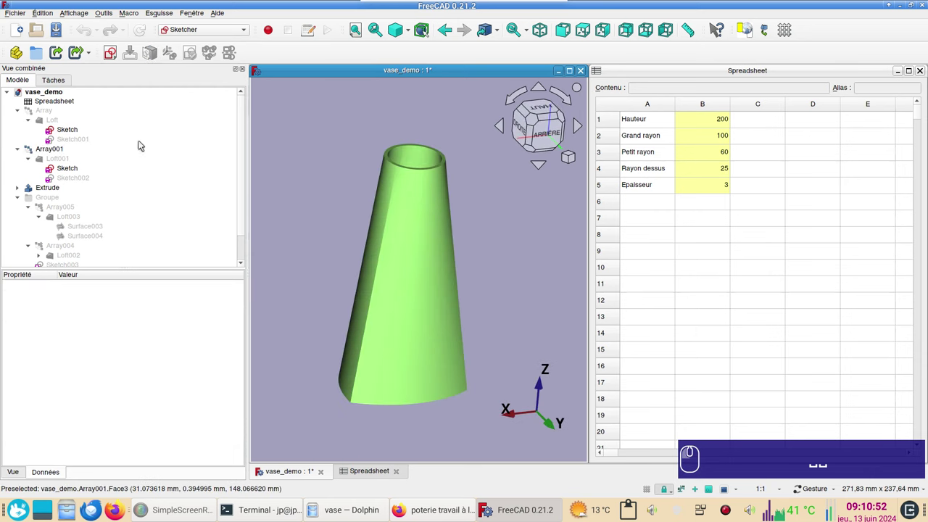
{"action": "left_click", "coordinate": [62, 153]}
{"action": "key", "text": "space"}
{"action": "left_click", "coordinate": [63, 110]}
{"action": "key", "text": "space"}
{"action": "left_click", "coordinate": [309, 254]}
{"action": "left_click_drag", "start_coordinate": [543, 317], "coordinate": [424, 273]}
Toggle the Groupe holding the shell and another object, then orbit the vase back to a side view
{"action": "left_click", "coordinate": [56, 110]}
{"action": "key", "text": "space"}
{"action": "left_click", "coordinate": [50, 201]}
{"action": "key", "text": "space"}
{"action": "left_click_drag", "start_coordinate": [505, 278], "coordinate": [474, 306]}
{"action": "left_click", "coordinate": [480, 246]}
{"action": "left_click_drag", "start_coordinate": [489, 259], "coordinate": [513, 204]}
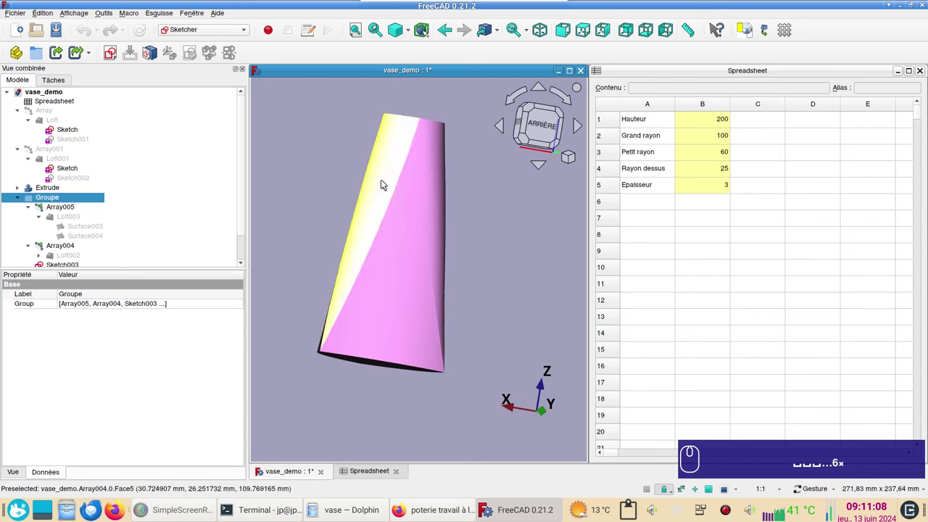
{"action": "left_click_drag", "start_coordinate": [509, 259], "coordinate": [440, 265]}
{"action": "middle_click", "coordinate": [463, 267]}
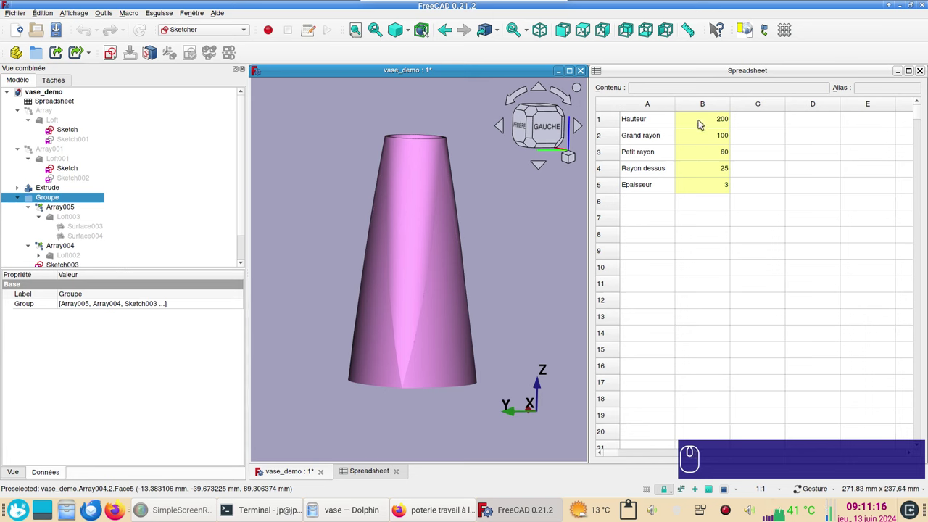
Set the Hauteur parameter to 80 and check the vase's new height
{"action": "left_click", "coordinate": [702, 122]}
{"action": "key", "text": "KP_8"}
{"action": "key", "text": "KP_0"}
{"action": "key", "text": "Return"}
{"action": "left_click_drag", "start_coordinate": [395, 225], "coordinate": [449, 331]}
{"action": "left_click_drag", "start_coordinate": [465, 234], "coordinate": [458, 171]}
Set Grand rayon to 60 and Petit rayon to 50, inspecting the reshaped vase
{"action": "left_click", "coordinate": [719, 138]}
{"action": "key", "text": "KP_6"}
{"action": "key", "text": "KP_0"}
{"action": "key", "text": "Return"}
{"action": "left_click_drag", "start_coordinate": [408, 201], "coordinate": [438, 304]}
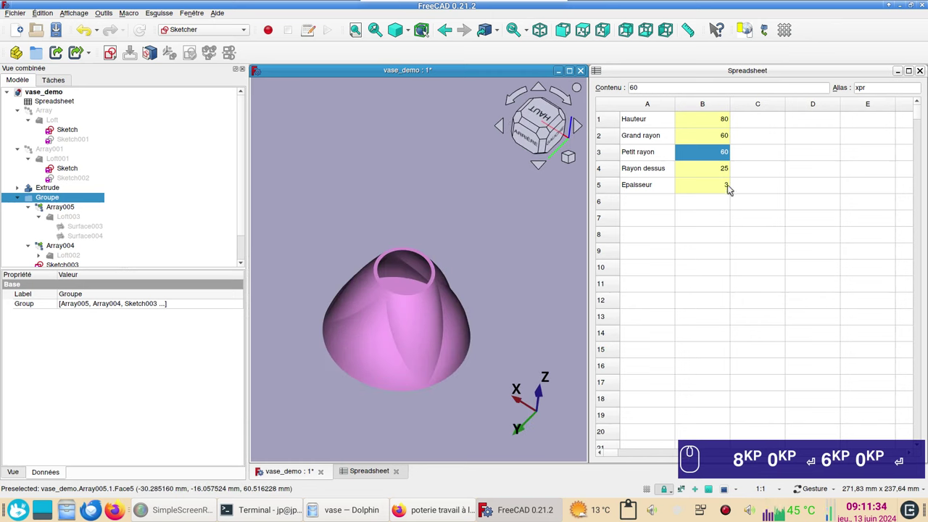
{"action": "left_click", "coordinate": [716, 156]}
{"action": "key", "text": "KP_5"}
{"action": "key", "text": "KP_0"}
{"action": "key", "text": "Return"}
{"action": "left_click_drag", "start_coordinate": [451, 258], "coordinate": [694, 174]}
Set Rayon dessus to 60, then to 100, turning the vase into a wide flared bowl
{"action": "left_click", "coordinate": [692, 172]}
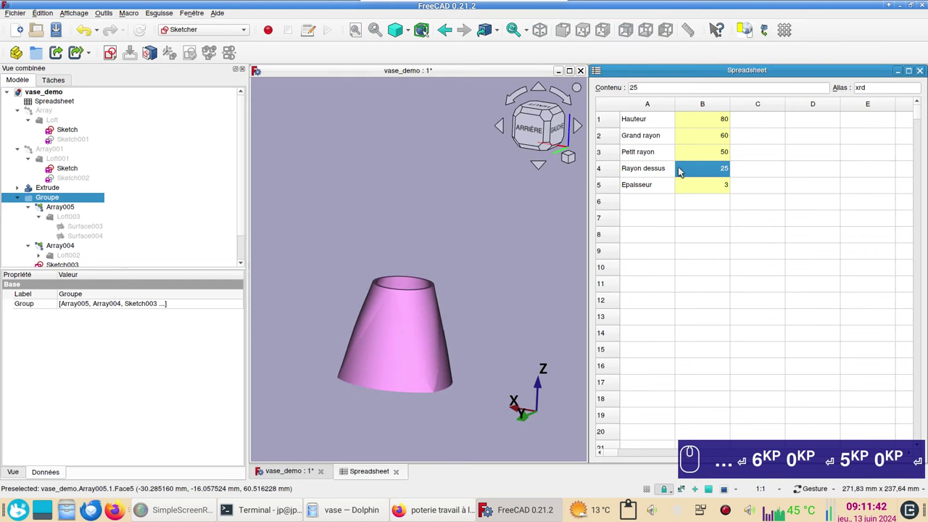
{"action": "key", "text": "KP_6"}
{"action": "key", "text": "KP_0"}
{"action": "key", "text": "Return"}
{"action": "left_click_drag", "start_coordinate": [454, 208], "coordinate": [708, 168]}
{"action": "key", "text": "KP_1"}
{"action": "key", "text": "KP_0"}
{"action": "key", "text": "KP_0"}
{"action": "key", "text": "Return"}
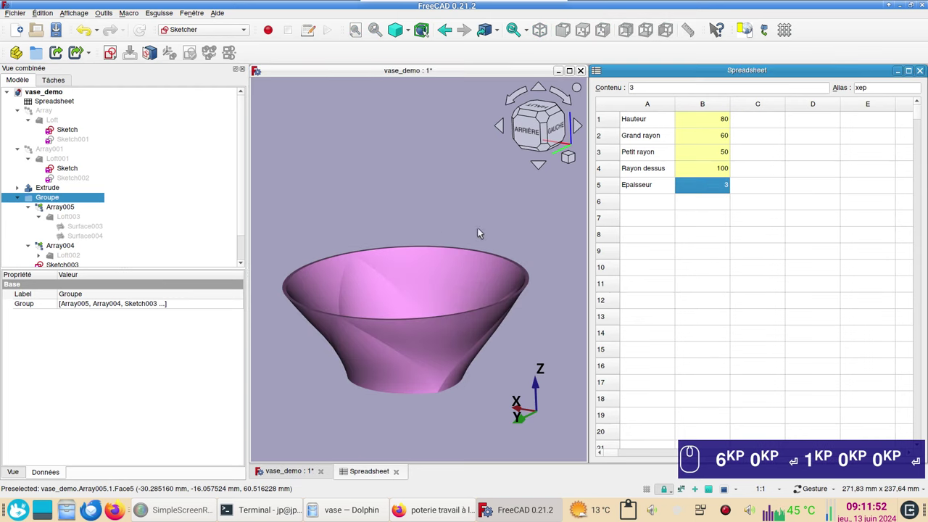
{"action": "left_click_drag", "start_coordinate": [434, 182], "coordinate": [410, 144]}
{"action": "left_click_drag", "start_coordinate": [419, 235], "coordinate": [424, 246]}
Orbit the flared bowl to look inside and return to a side view
{"action": "left_click", "coordinate": [385, 205]}
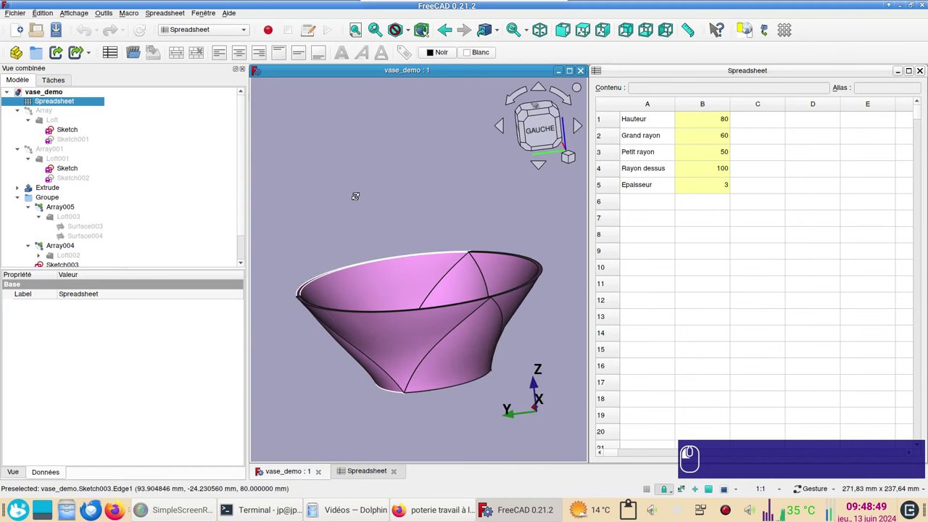
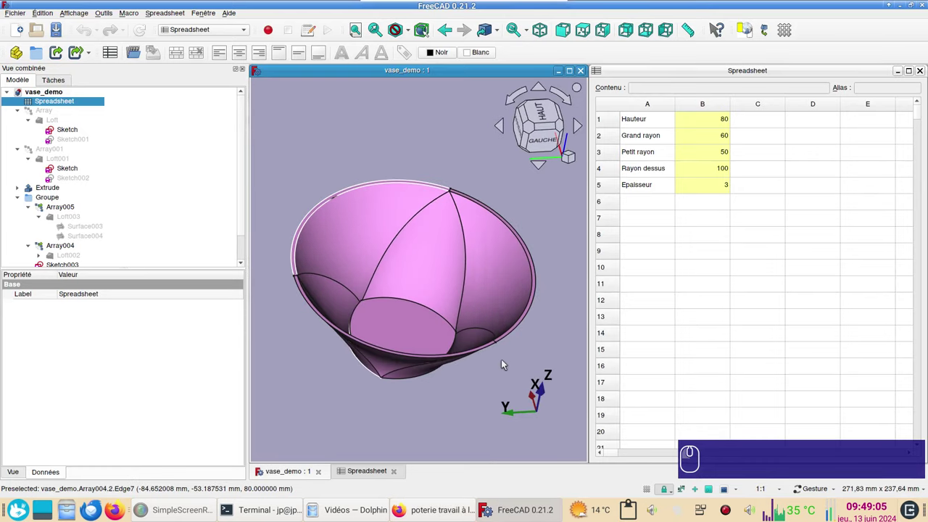
{"action": "left_click_drag", "start_coordinate": [512, 383], "coordinate": [438, 334]}
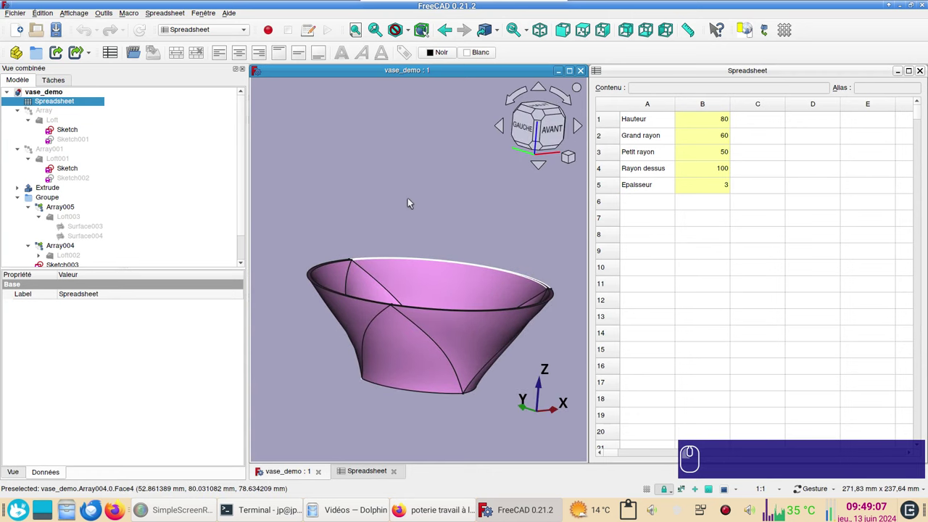
{"action": "left_click_drag", "start_coordinate": [424, 195], "coordinate": [399, 208]}
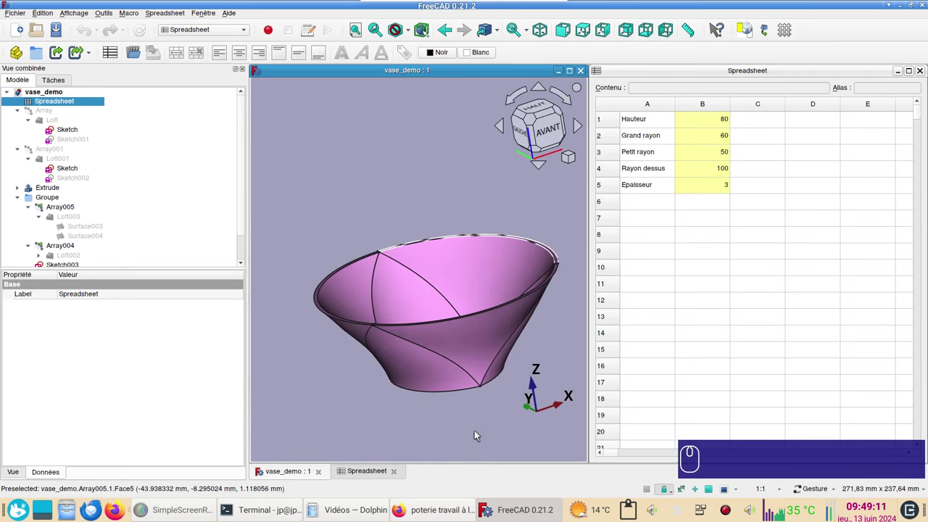
{"action": "left_click", "coordinate": [690, 368]}
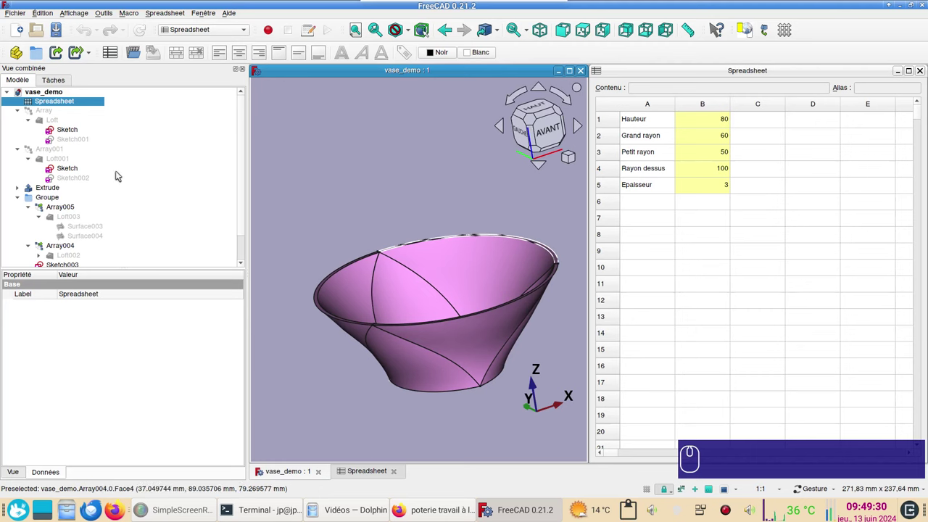
Copy the parameter Spreadsheet object and create a new empty document
{"action": "left_click", "coordinate": [82, 105]}
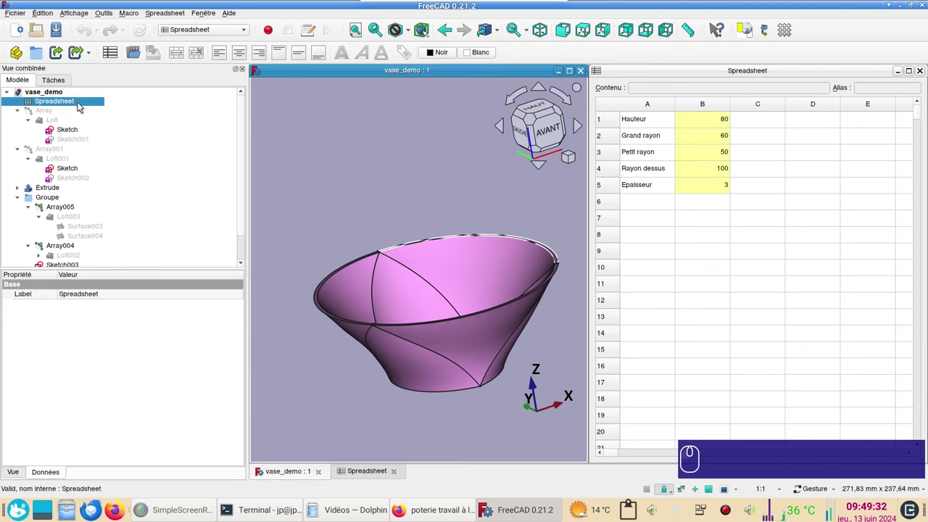
{"action": "key", "text": "ctrl+c"}
{"action": "left_click", "coordinate": [19, 32]}
Paste the spreadsheet into the new document and close the vase_demo project tabs
{"action": "key", "text": "ctrl+v"}
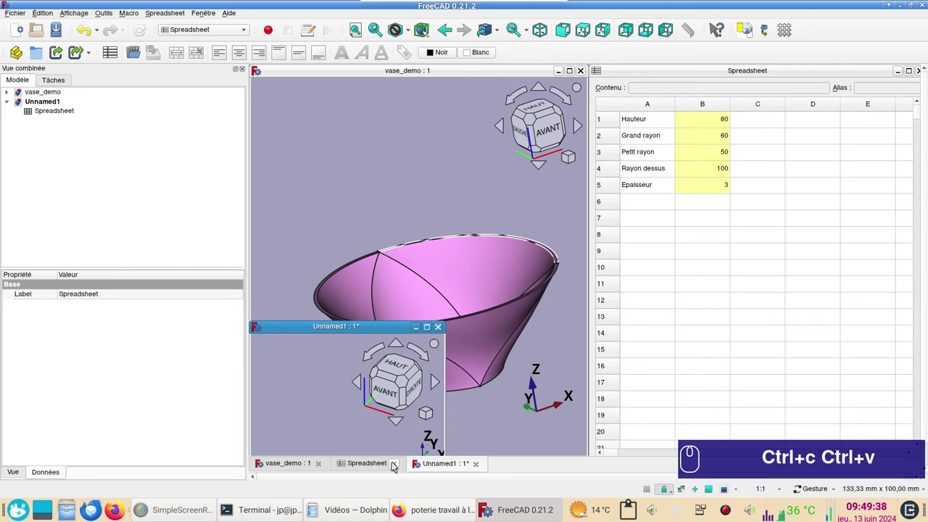
{"action": "left_click", "coordinate": [396, 464]}
{"action": "left_click", "coordinate": [325, 471]}
{"action": "left_click", "coordinate": [430, 329]}
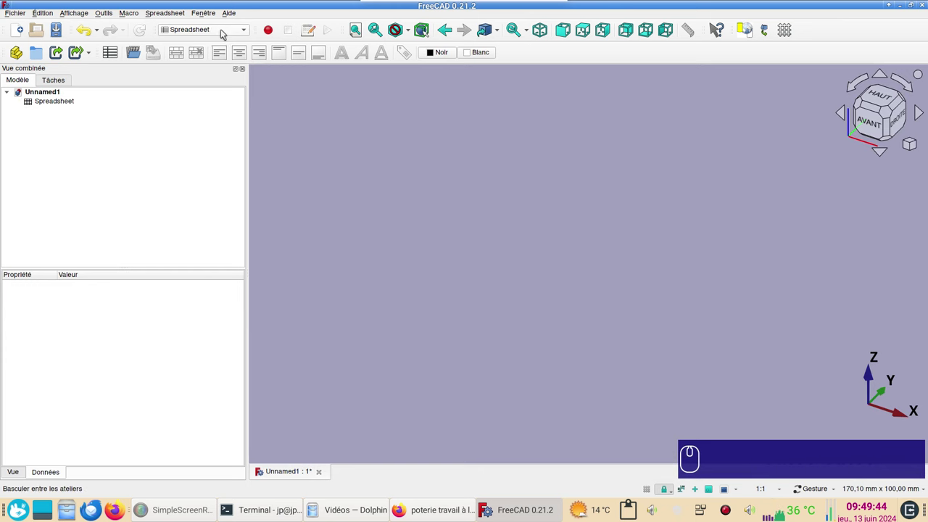
Check the copied cells' aliases (Grand rayon, Petit rayon, Rayon dessus, Epaisseur) and return to Unnamed1's 3D view
{"action": "left_click", "coordinate": [48, 104]}
{"action": "left_click_drag", "start_coordinate": [48, 105], "coordinate": [382, 111]}
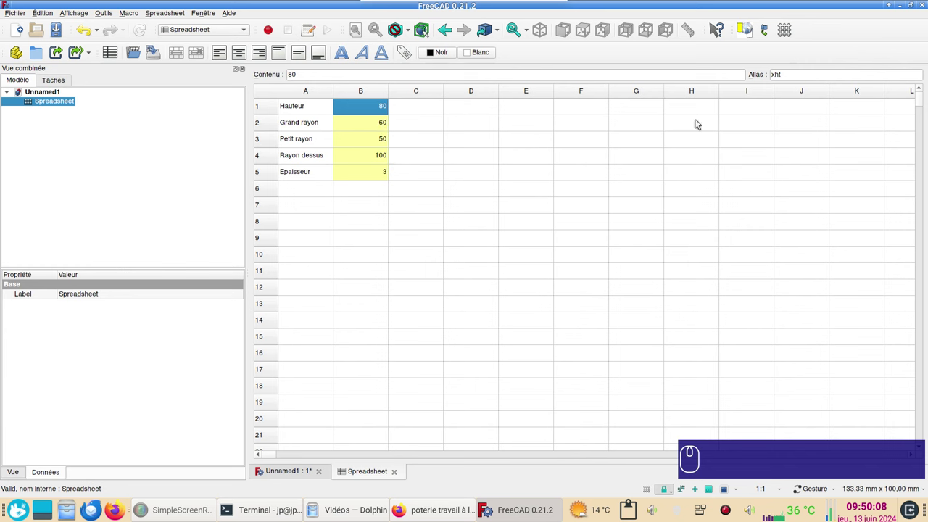
{"action": "left_click", "coordinate": [364, 129]}
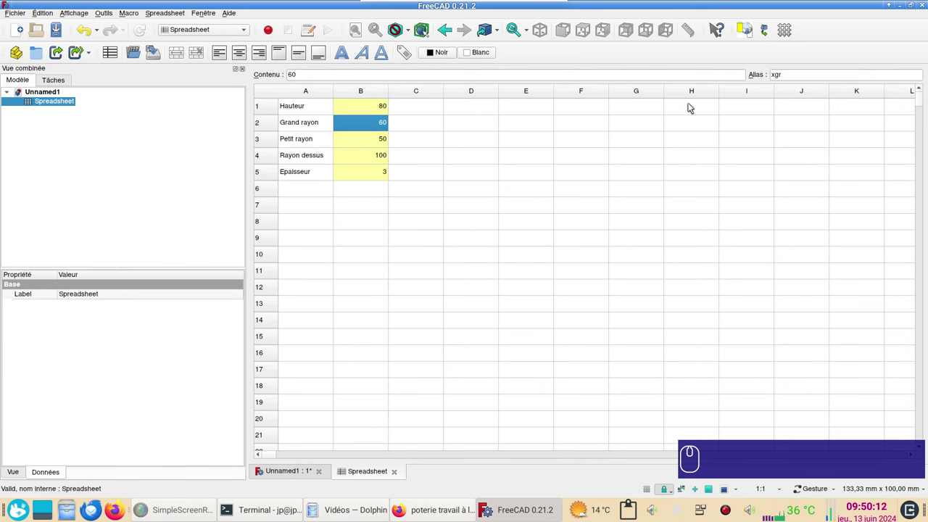
{"action": "left_click", "coordinate": [381, 145]}
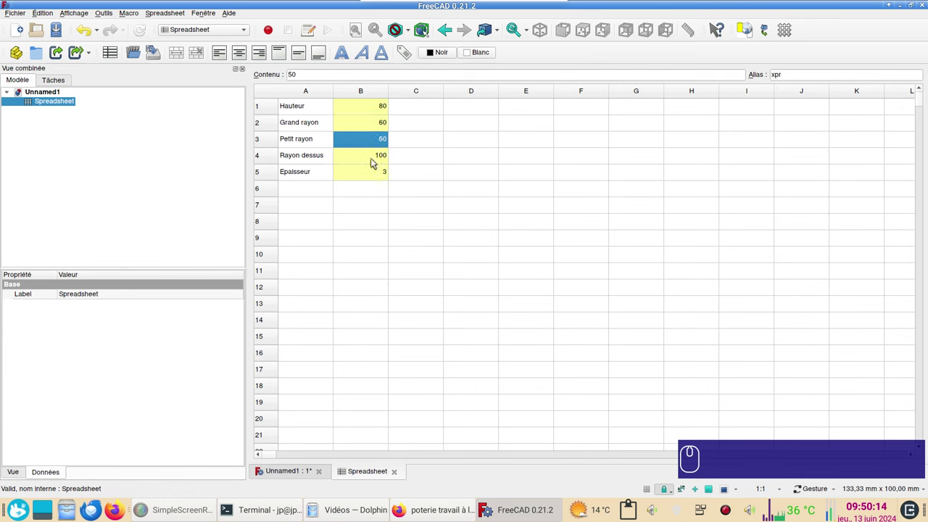
{"action": "left_click", "coordinate": [374, 159]}
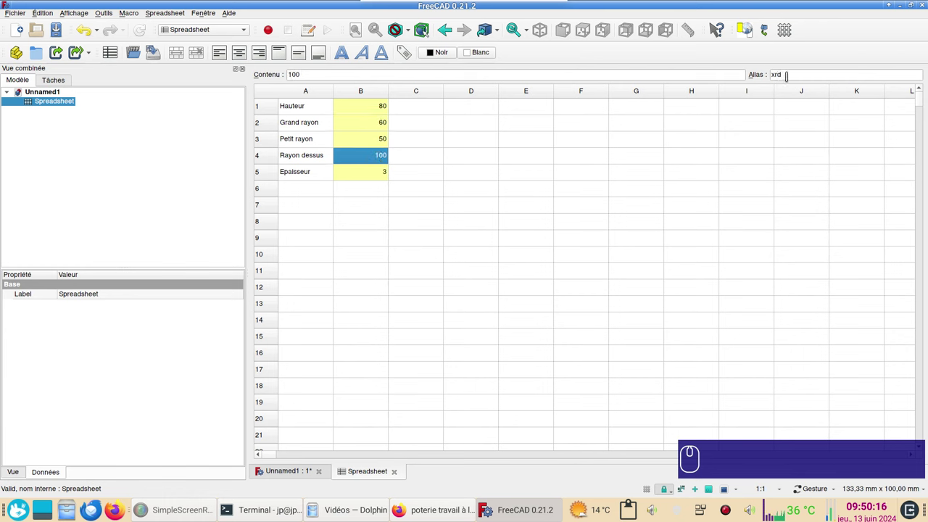
{"action": "left_click", "coordinate": [377, 179]}
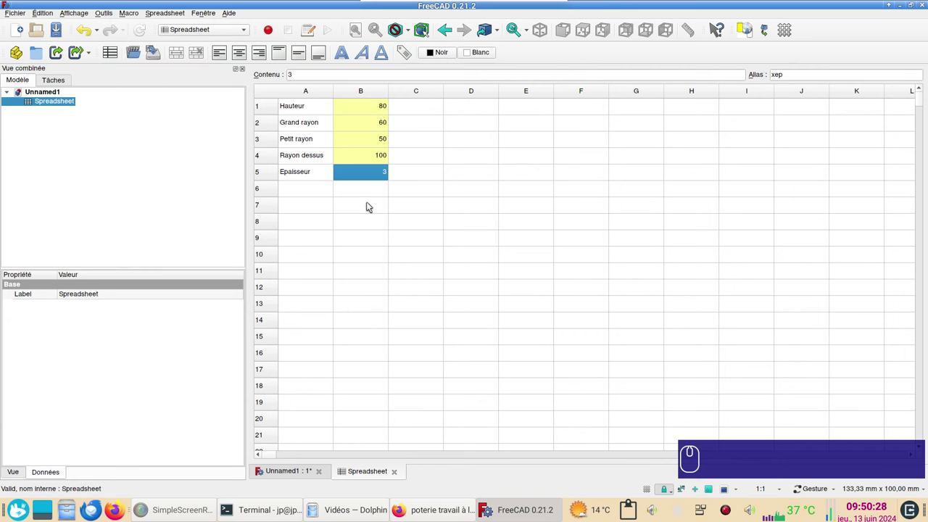
{"action": "left_click", "coordinate": [372, 205]}
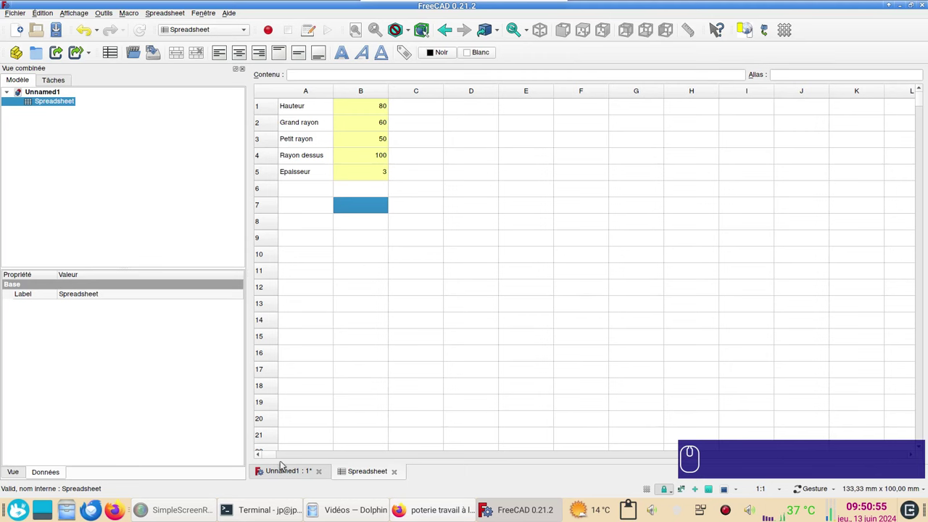
{"action": "left_click", "coordinate": [287, 477]}
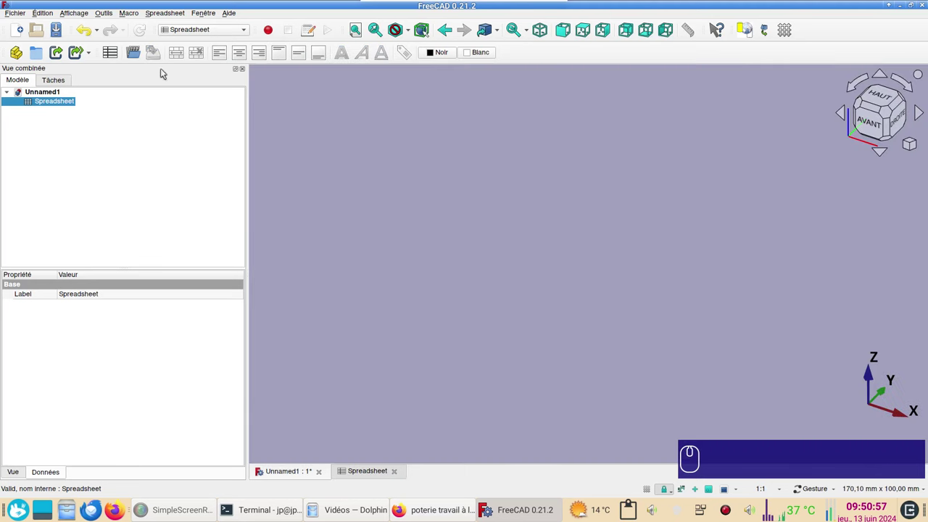
Switch to the Sketcher workbench and create a new sketch on the XY plane
{"action": "left_click", "coordinate": [226, 36]}
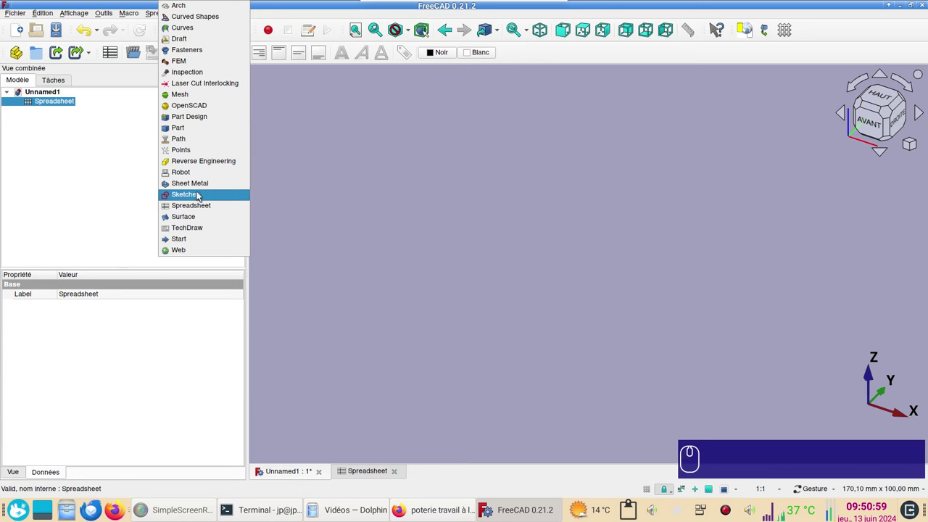
{"action": "left_click", "coordinate": [202, 200]}
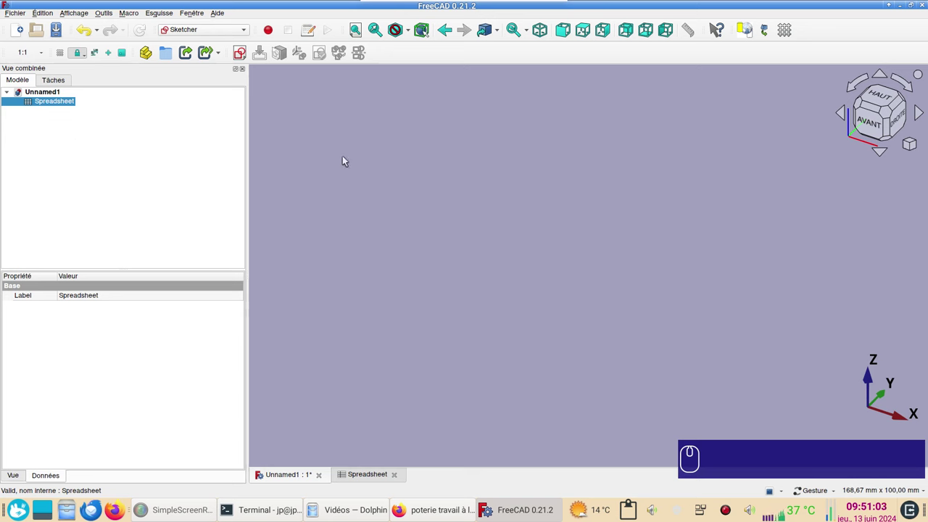
{"action": "left_click", "coordinate": [347, 159]}
{"action": "left_click", "coordinate": [203, 185]}
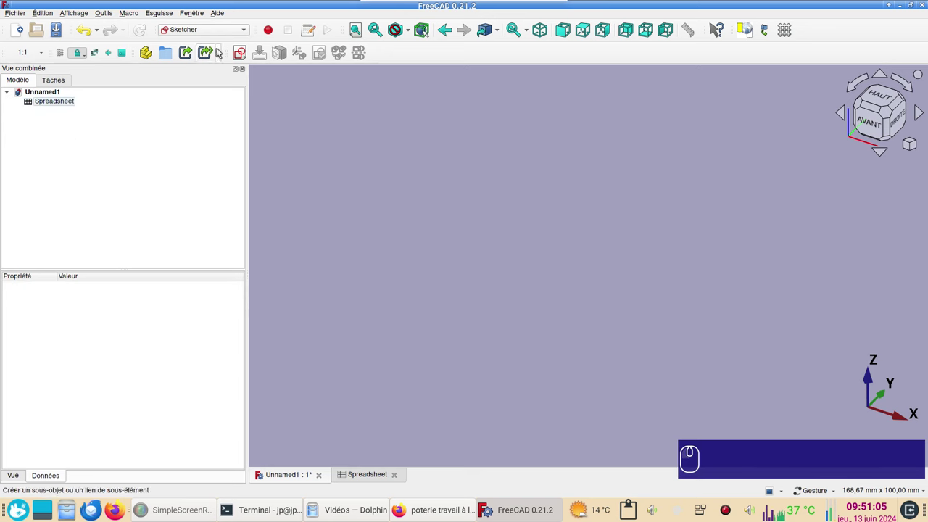
{"action": "left_click", "coordinate": [246, 57]}
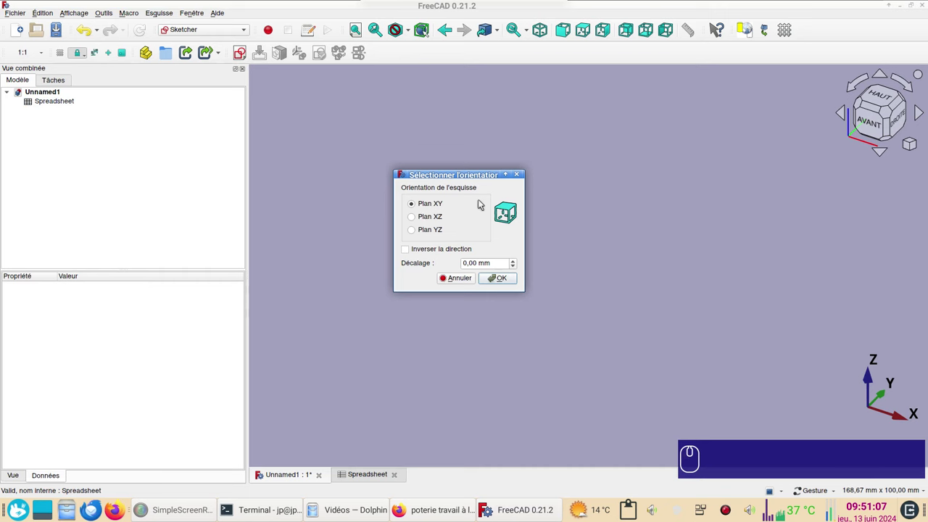
{"action": "left_click", "coordinate": [507, 277]}
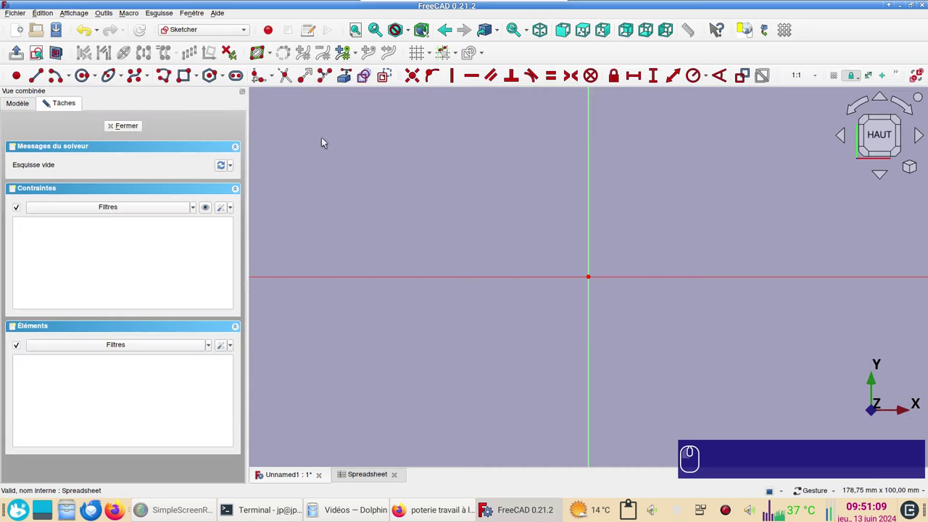
Constrain the two V-line outer endpoints symmetric about the vertical axis, then select the right line
{"action": "left_click", "coordinate": [167, 78]}
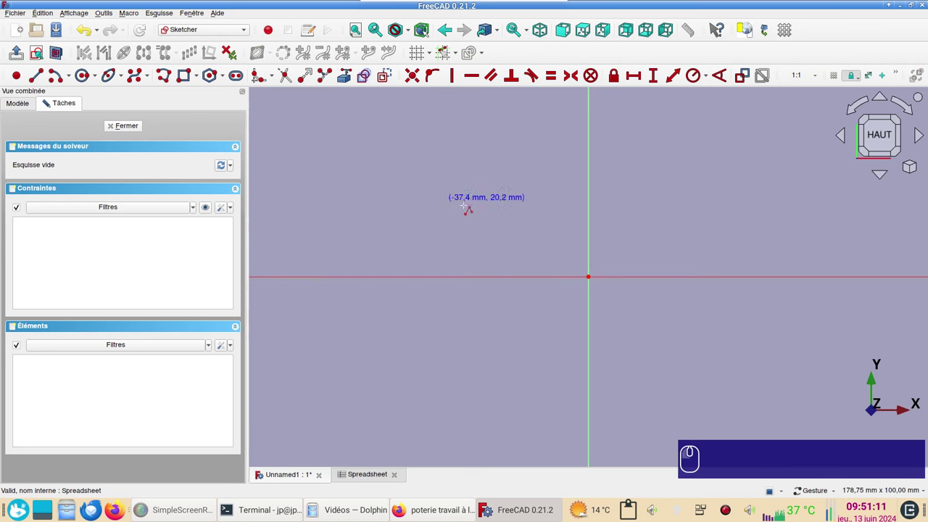
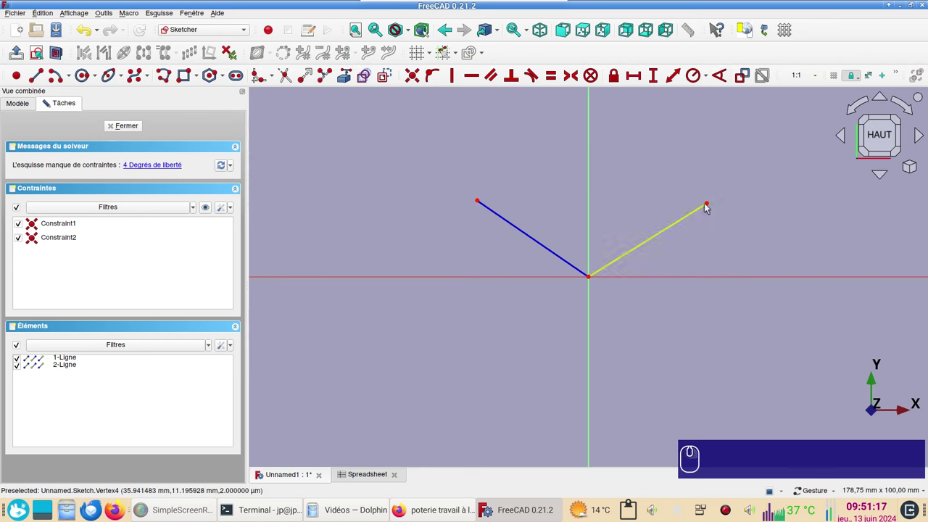
{"action": "left_click", "coordinate": [710, 207]}
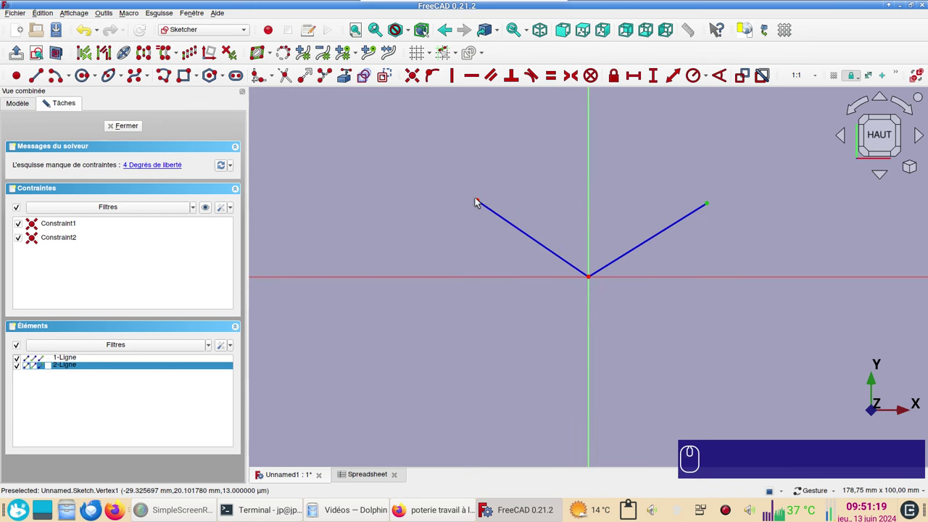
{"action": "left_click", "coordinate": [483, 201]}
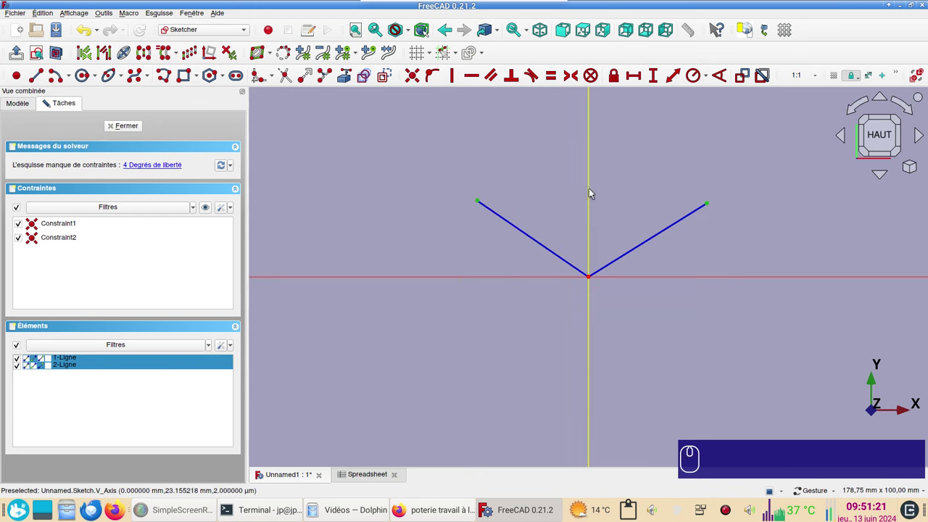
{"action": "left_click", "coordinate": [592, 192]}
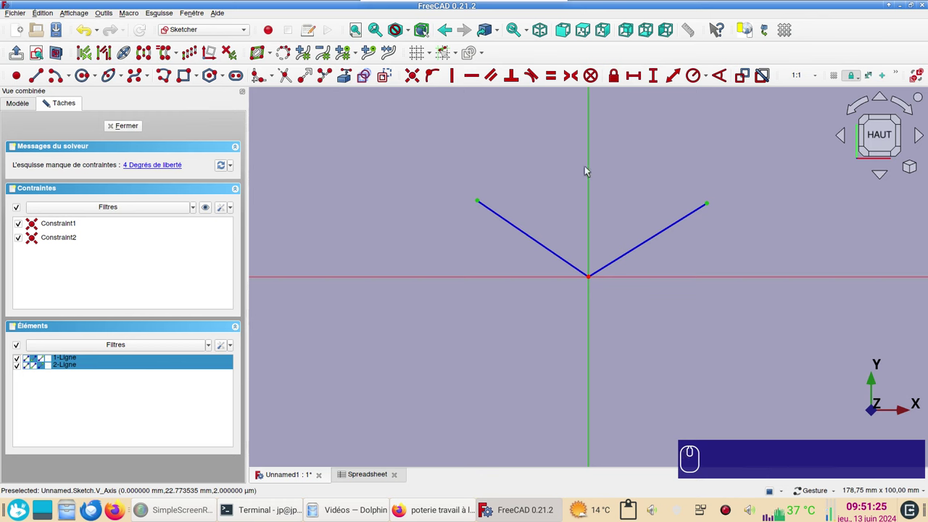
{"action": "key", "text": "s"}
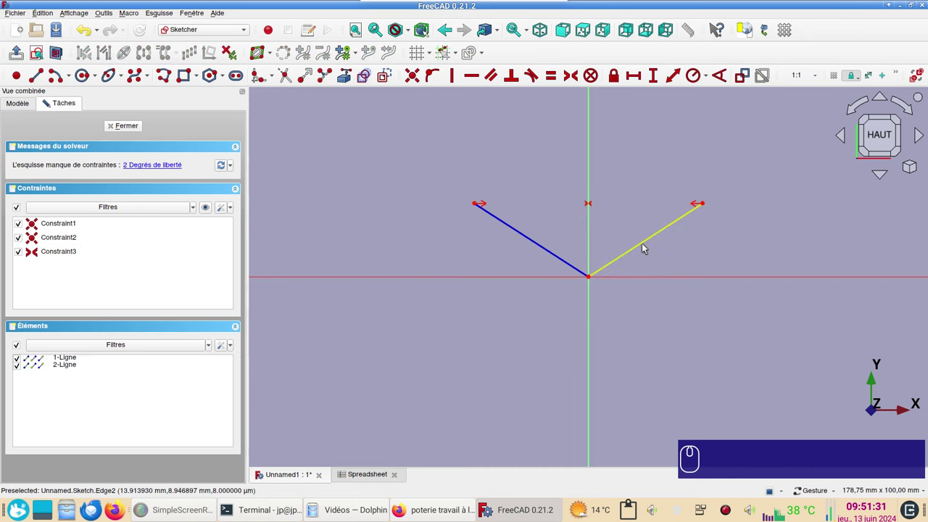
{"action": "left_click", "coordinate": [645, 245]}
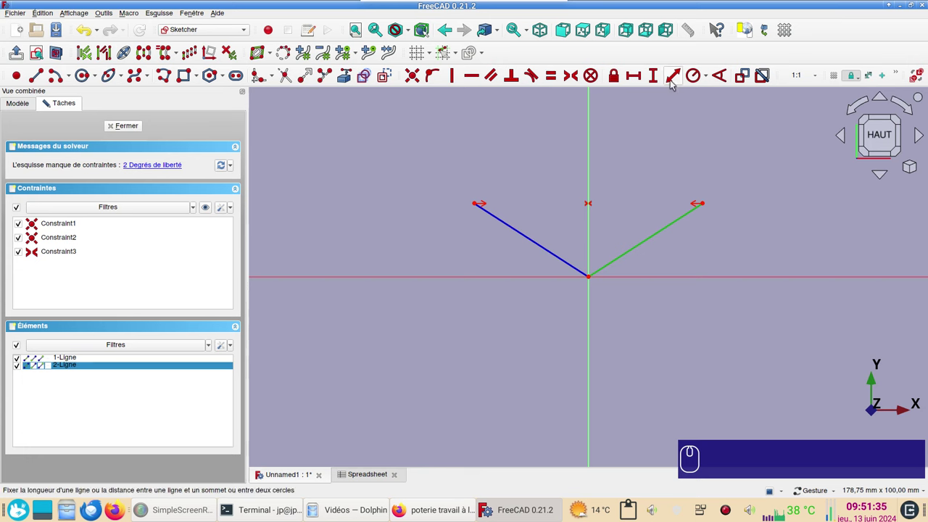
Constrain the right line's length to a Spreadsheet alias formula giving 50 mm, copying the formula text
{"action": "left_click", "coordinate": [673, 80]}
{"action": "left_click_drag", "start_coordinate": [743, 71], "coordinate": [382, 136]}
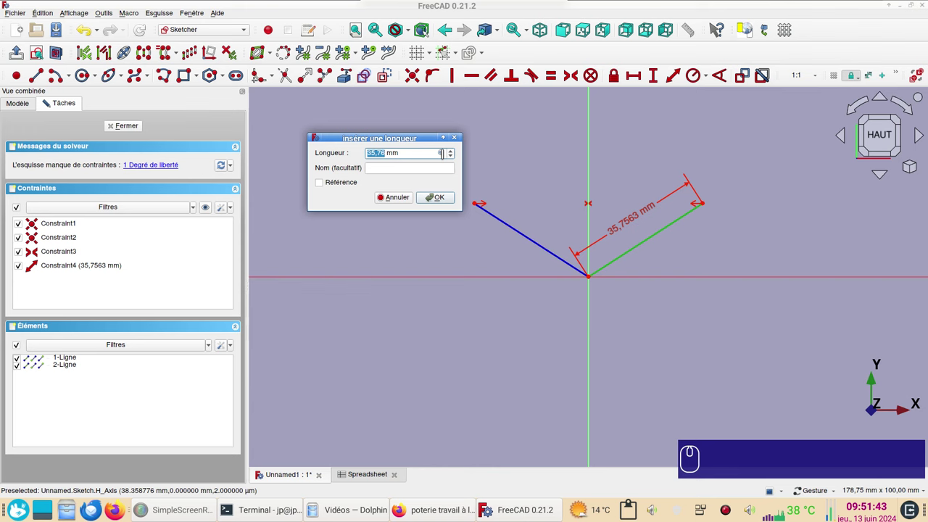
{"action": "key", "text": "="}
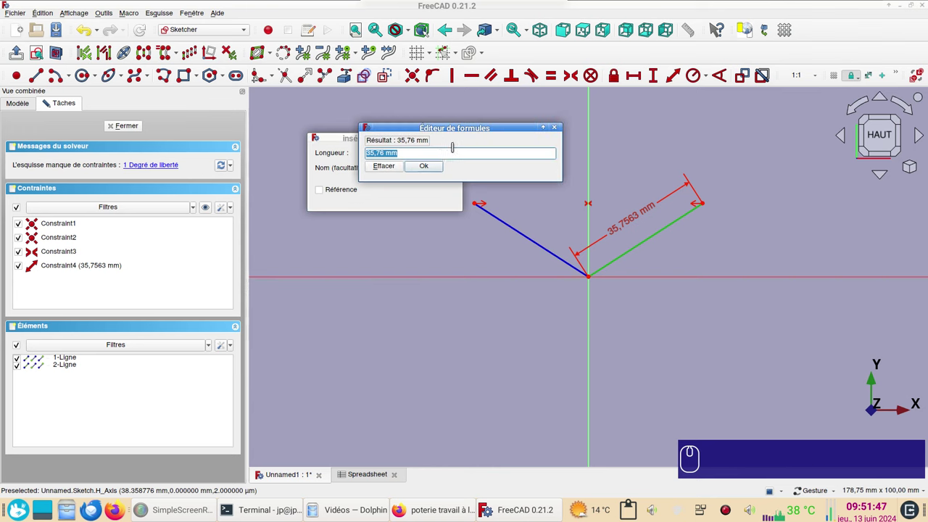
{"action": "type", "text": "sp"}
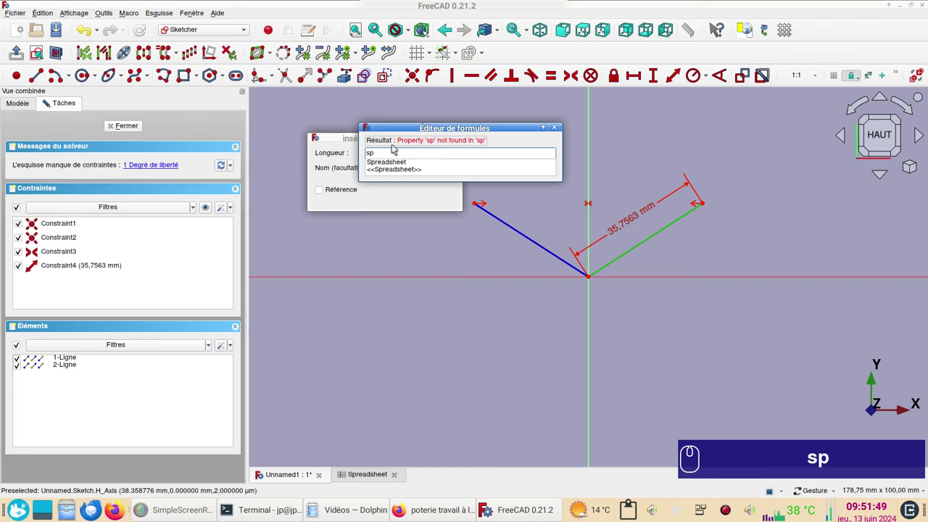
{"action": "left_click", "coordinate": [419, 163]}
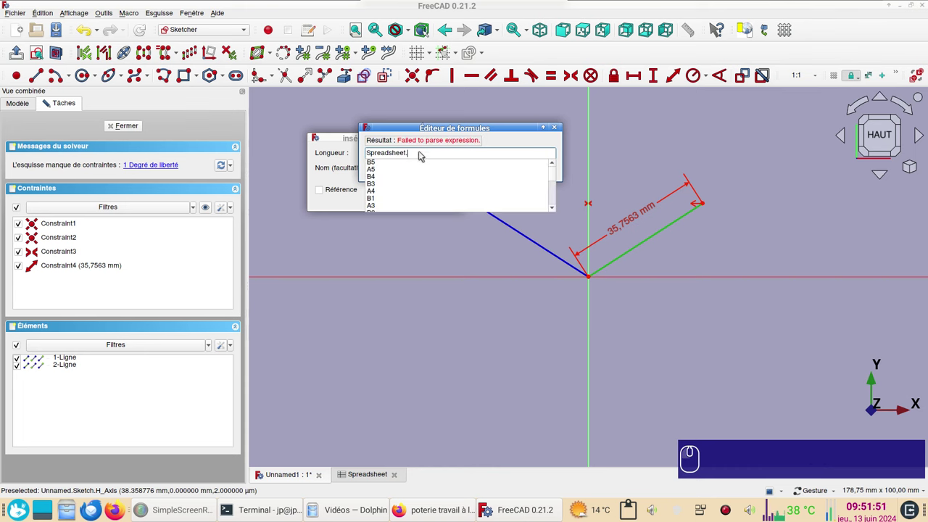
{"action": "left_click", "coordinate": [422, 153]}
{"action": "left_click_drag", "start_coordinate": [420, 153], "coordinate": [350, 148]}
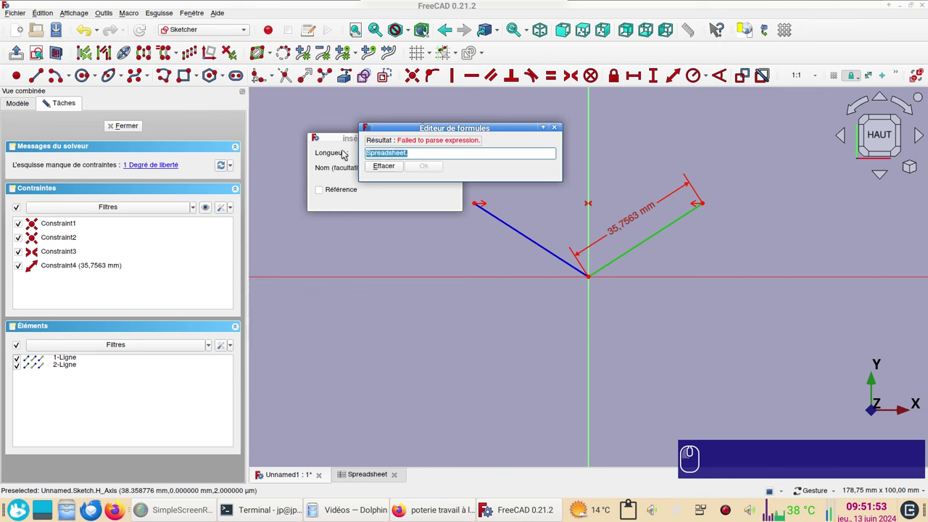
{"action": "key", "text": "ctrl+c"}
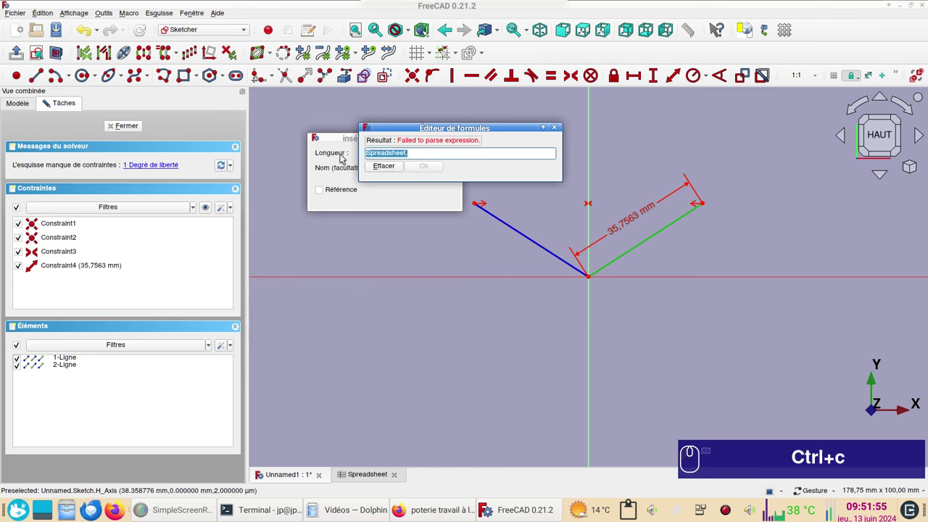
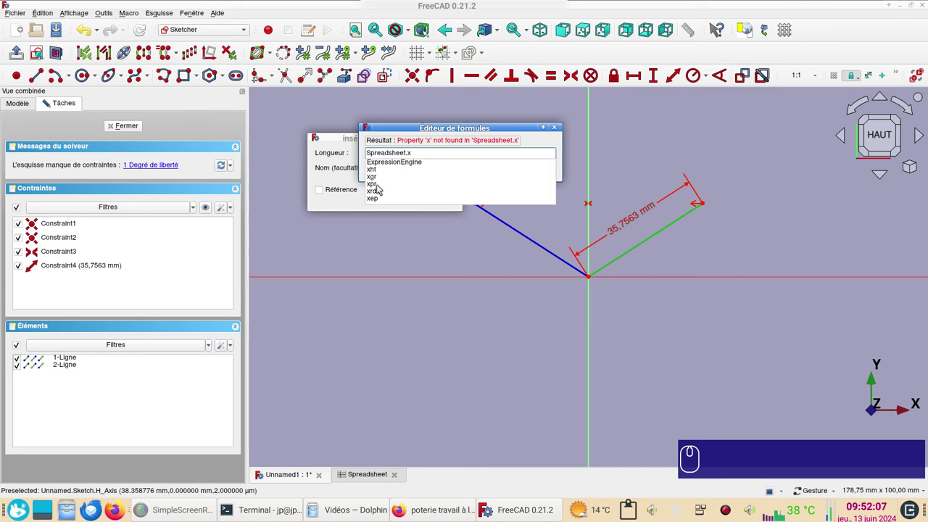
{"action": "left_click", "coordinate": [381, 188]}
{"action": "left_click", "coordinate": [435, 170]}
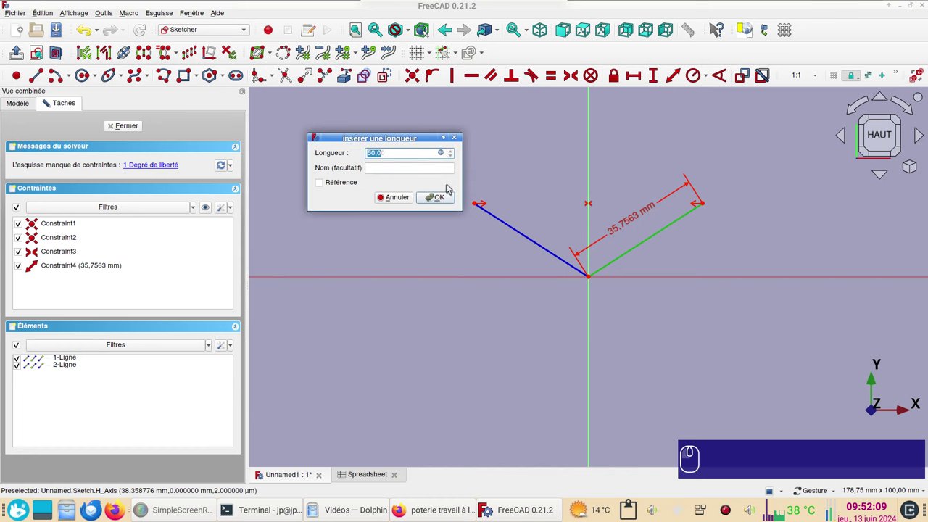
{"action": "left_click", "coordinate": [446, 201]}
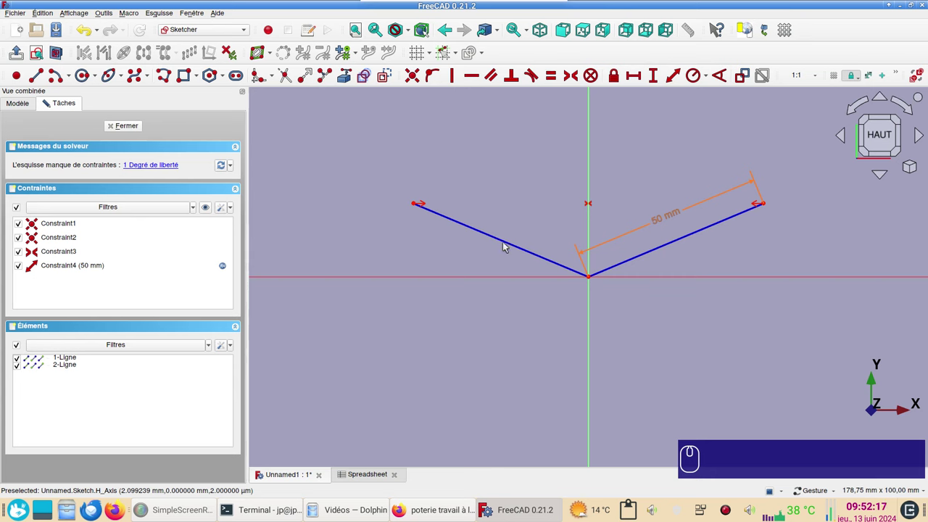
Constrain the angle between the two lines to 120°
{"action": "left_click", "coordinate": [511, 244]}
{"action": "left_click", "coordinate": [628, 262]}
{"action": "left_click", "coordinate": [725, 85]}
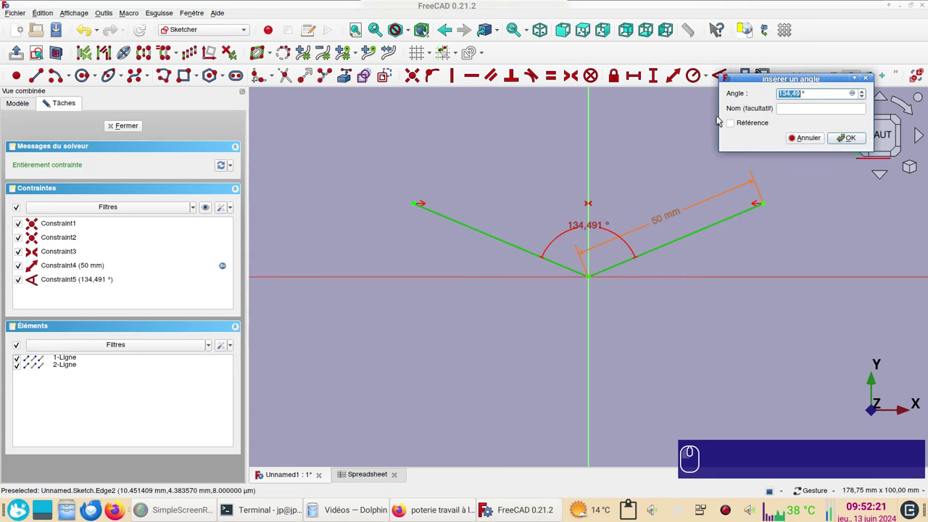
{"action": "key", "text": "KP_1"}
{"action": "key", "text": "KP_2"}
{"action": "key", "text": "KP_0"}
{"action": "key", "text": "Return"}
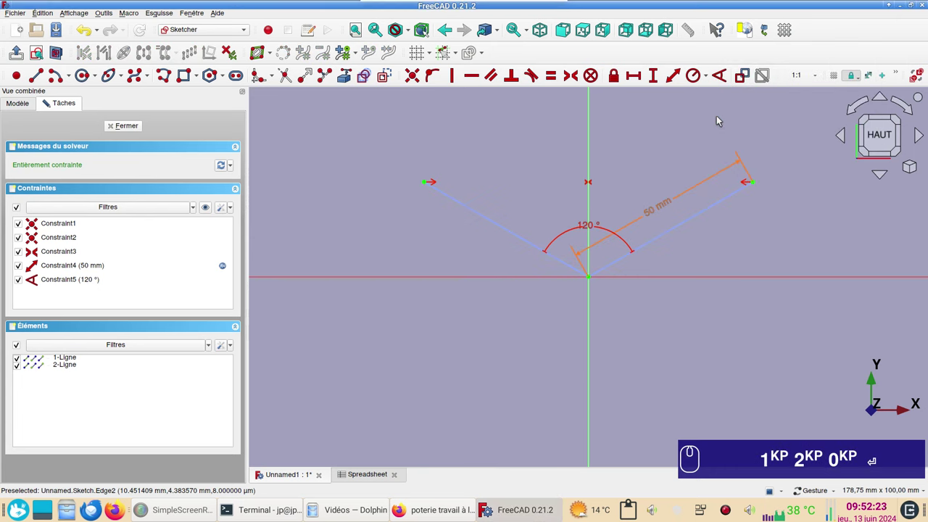
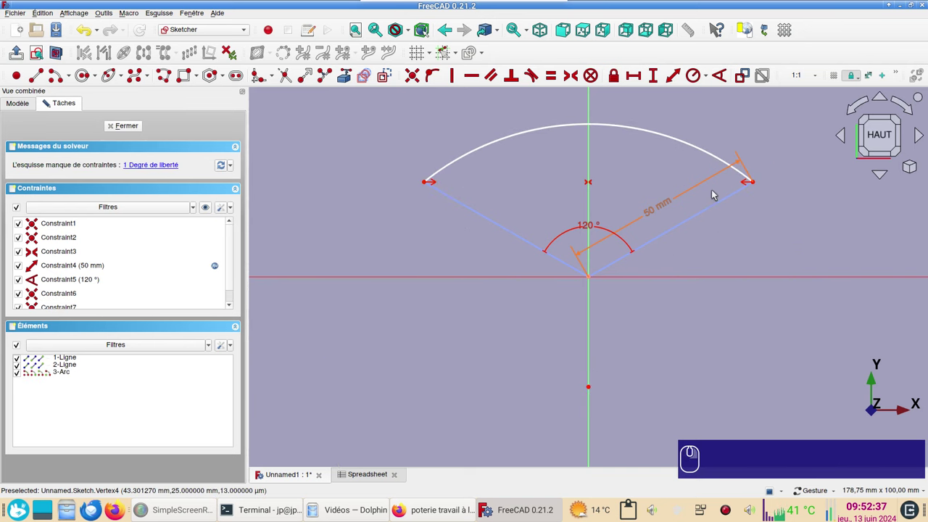
Constrain the arc's radius with a Spreadsheet alias formula giving 60 mm
{"action": "left_click", "coordinate": [685, 144]}
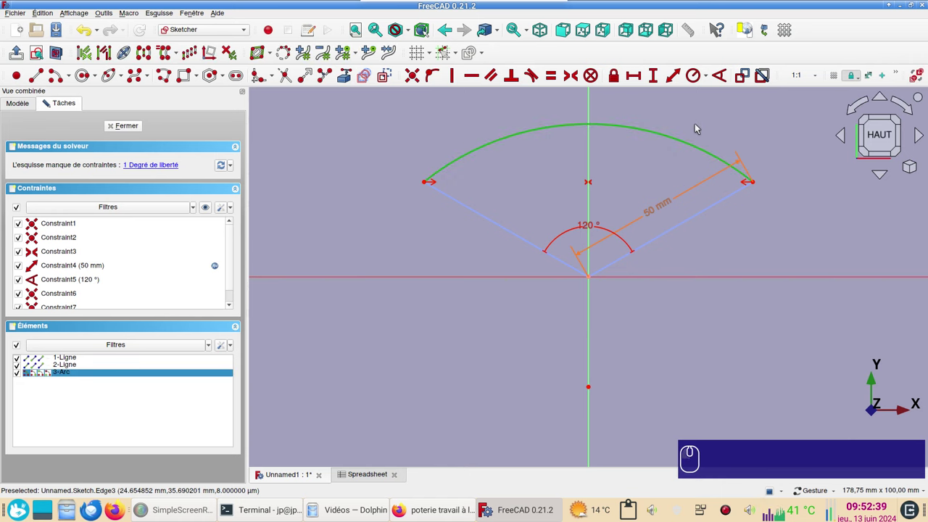
{"action": "key", "text": "r"}
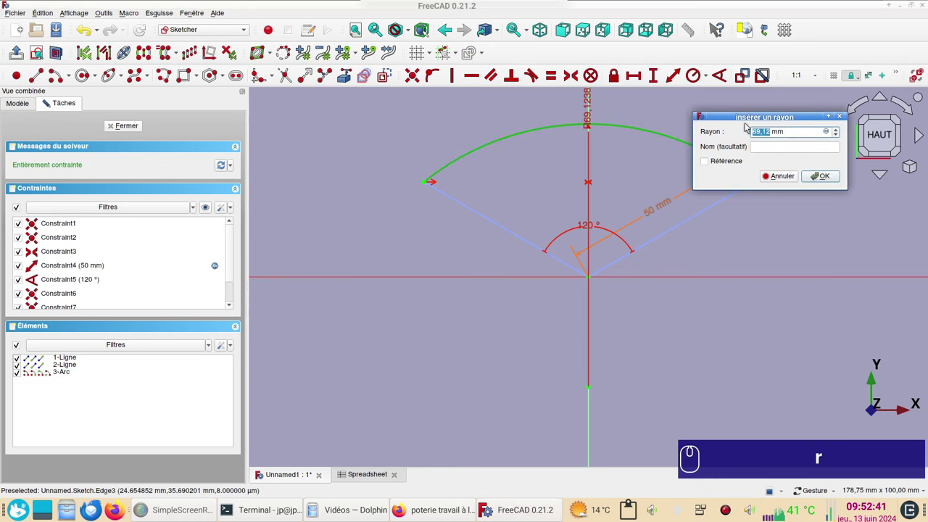
{"action": "left_click_drag", "start_coordinate": [828, 134], "coordinate": [758, 137]}
{"action": "key", "text": "ctrl+v"}
{"action": "key", "text": "x"}
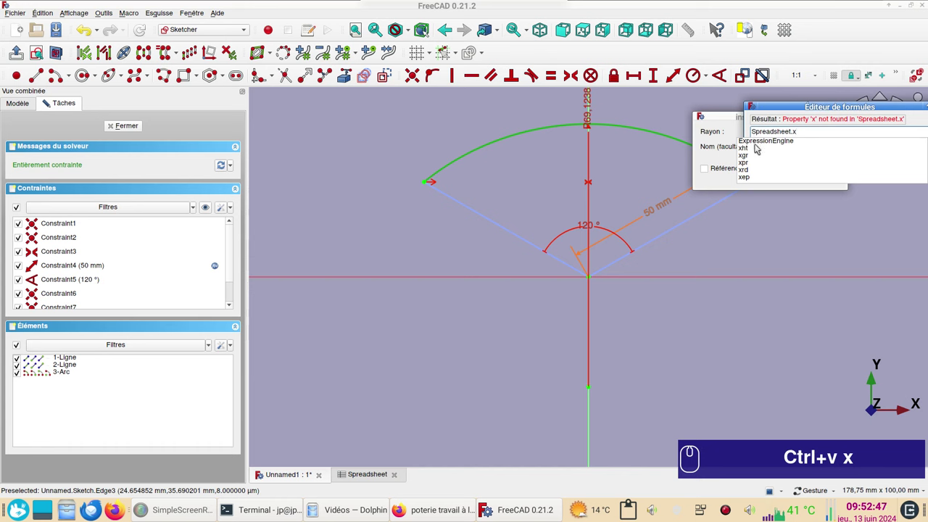
{"action": "left_click_drag", "start_coordinate": [756, 157], "coordinate": [815, 154]}
{"action": "left_click", "coordinate": [808, 145]}
{"action": "left_click", "coordinate": [832, 176]}
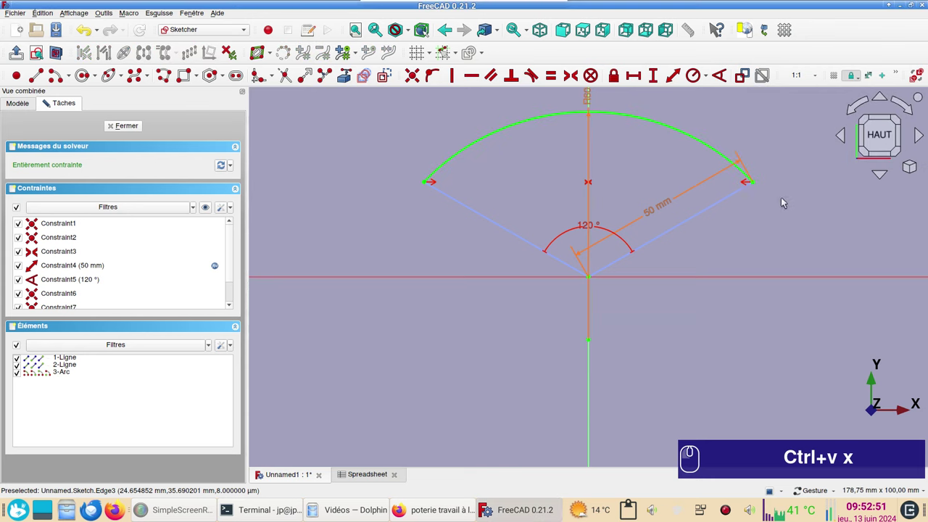
Review the radius dimension's display options and close the sketch
{"action": "middle_click", "coordinate": [791, 132]}
{"action": "scroll", "scroll_direction": "down", "scroll_amount": 3}
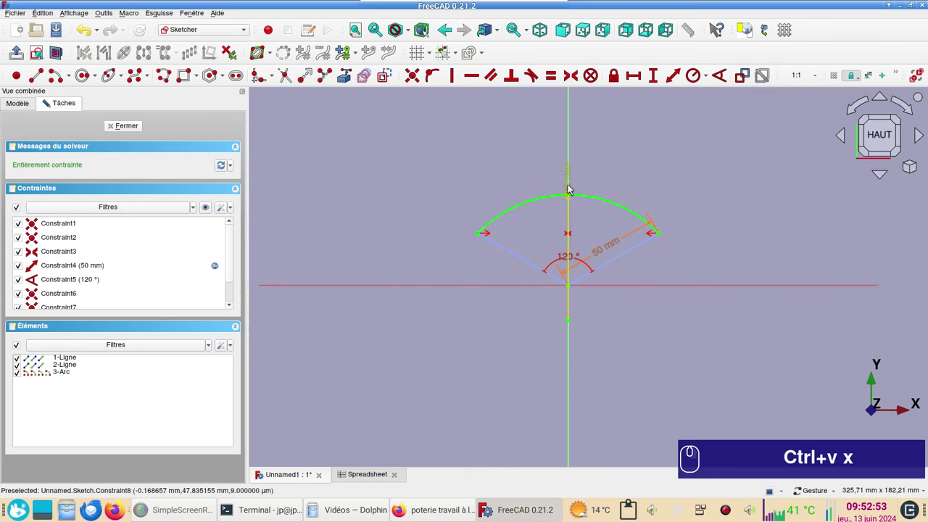
{"action": "left_click", "coordinate": [574, 188]}
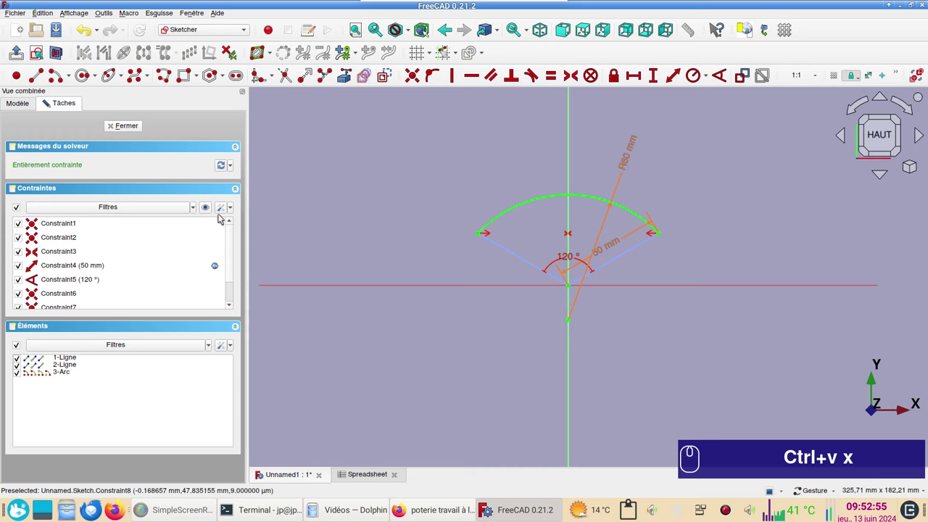
{"action": "left_click", "coordinate": [225, 208]}
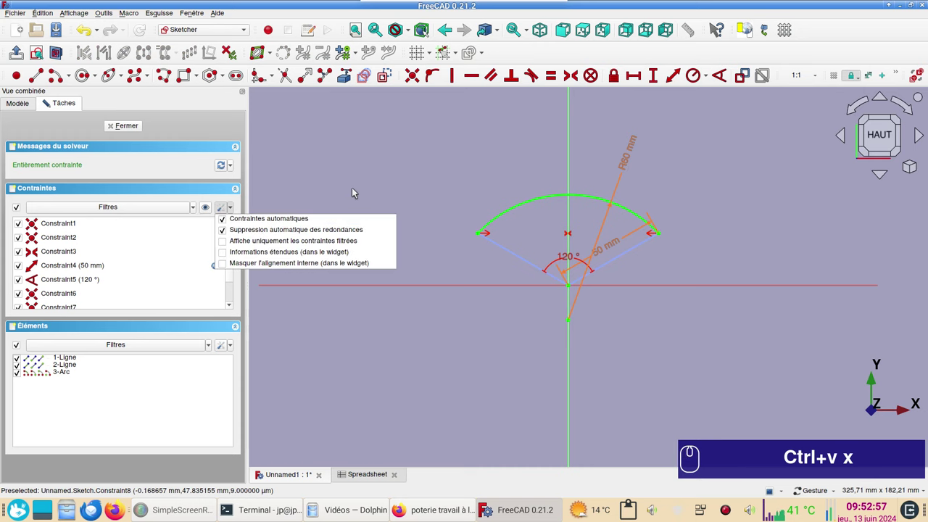
{"action": "left_click", "coordinate": [358, 191]}
{"action": "left_click", "coordinate": [130, 132]}
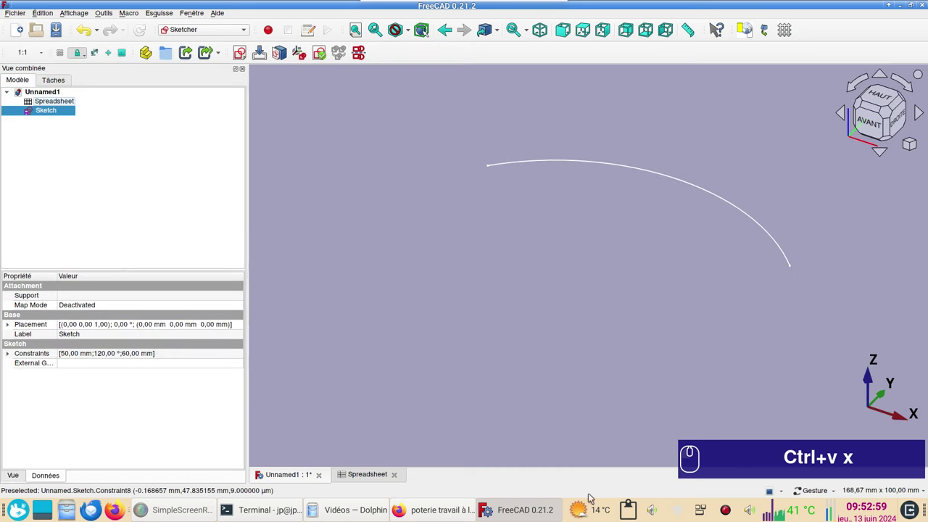
Duplicate the Sketch as Sketch001, copying it without its dependencies
{"action": "left_click", "coordinate": [731, 514]}
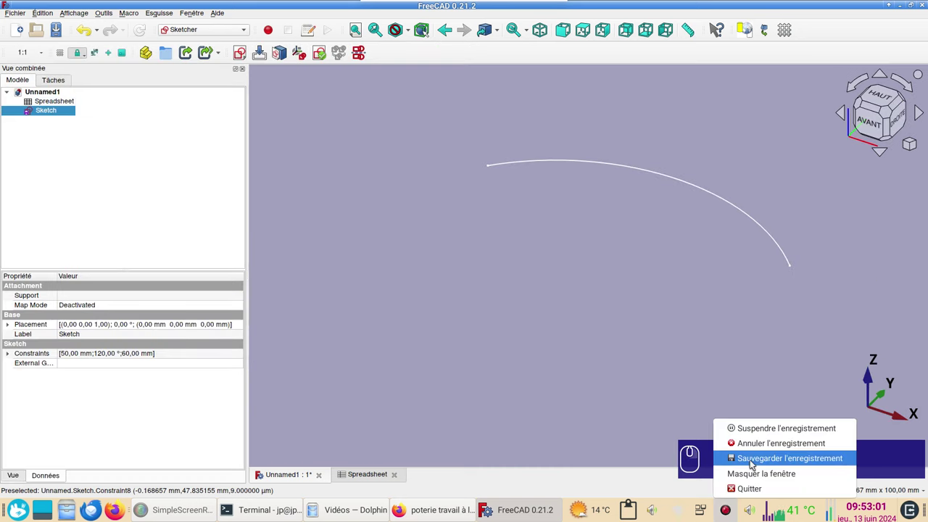
{"action": "left_click", "coordinate": [755, 463]}
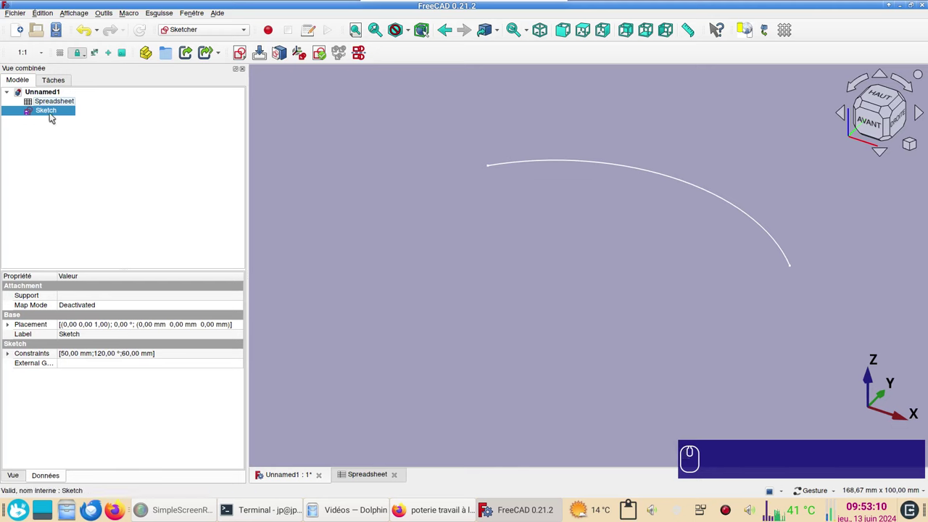
{"action": "left_click", "coordinate": [53, 113]}
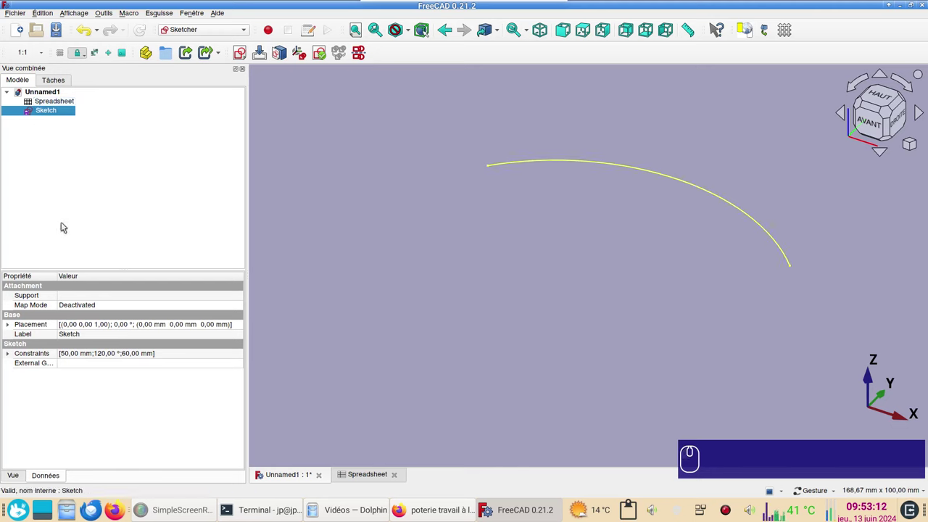
{"action": "left_click", "coordinate": [49, 15]}
{"action": "left_click", "coordinate": [90, 81]}
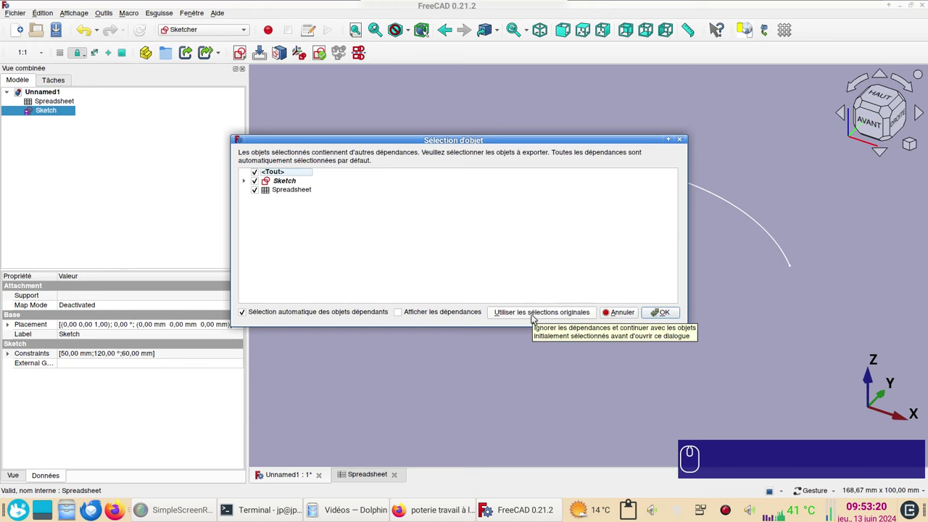
{"action": "left_click", "coordinate": [536, 318]}
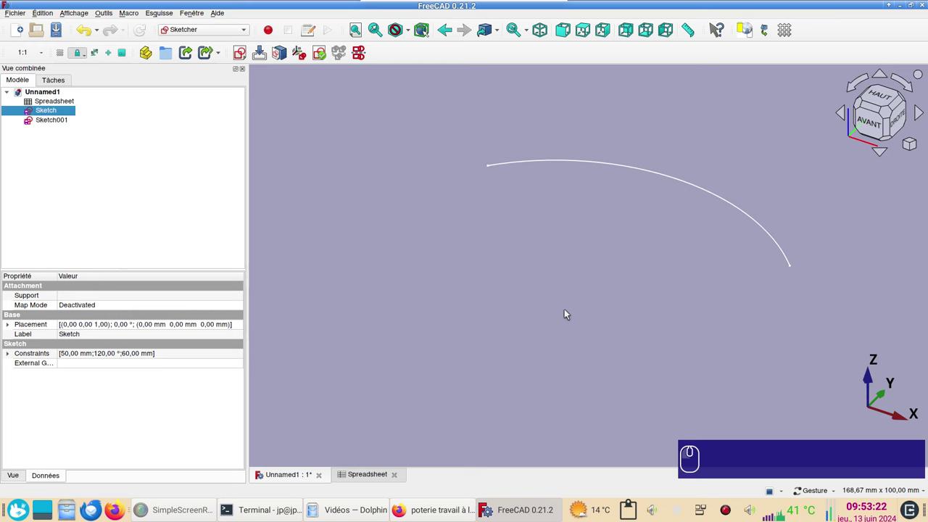
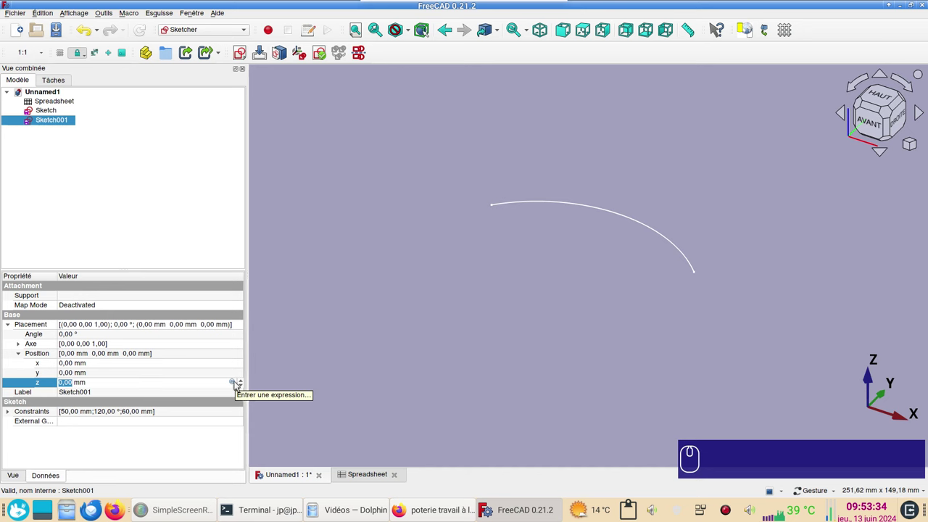
Drive Sketch001's Placement z position from the Spreadsheet height alias so it sits above the first arc
{"action": "left_click", "coordinate": [238, 383]}
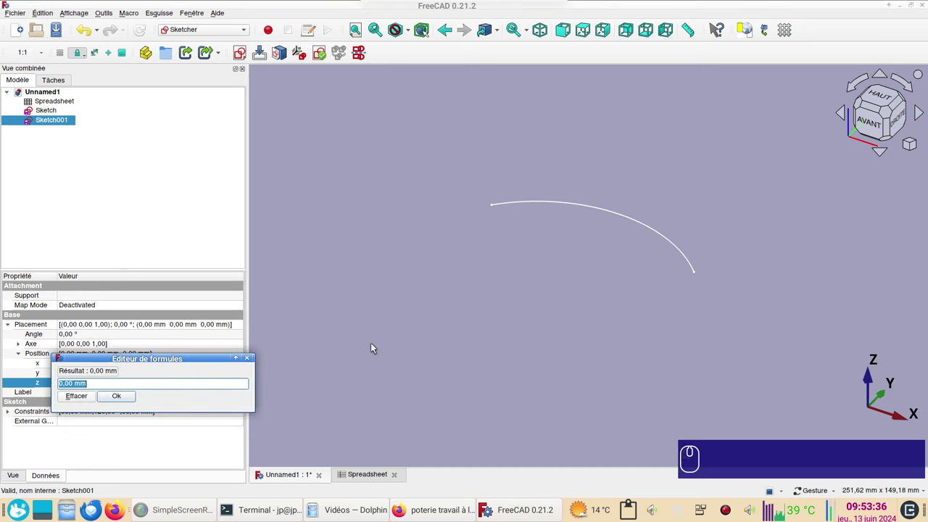
{"action": "key", "text": "ctrl+v"}
{"action": "key", "text": "x"}
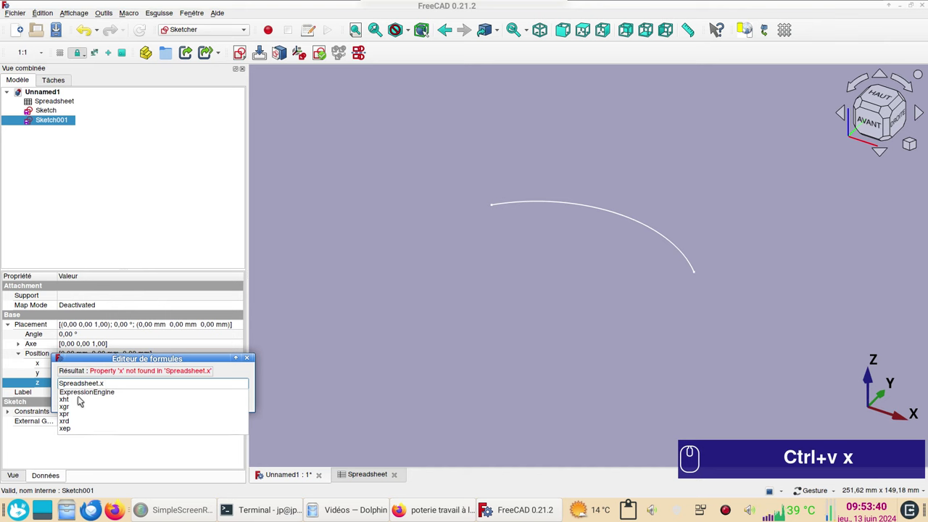
{"action": "left_click", "coordinate": [84, 399]}
{"action": "left_click", "coordinate": [125, 398]}
{"action": "left_click", "coordinate": [371, 358]}
{"action": "scroll", "scroll_direction": "down", "scroll_amount": 3}
{"action": "left_click", "coordinate": [670, 287]}
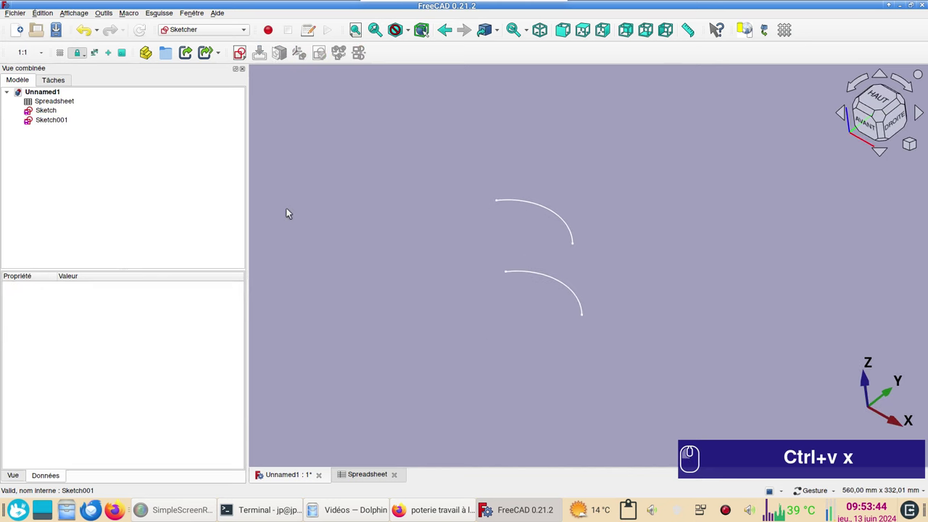
Edit Sketch001 and draw a vertical line upward from the arc centre at the origin
{"action": "left_click", "coordinate": [53, 121]}
{"action": "left_click", "coordinate": [54, 121]}
{"action": "left_click", "coordinate": [55, 120]}
{"action": "scroll", "scroll_direction": "up", "scroll_amount": 3}
{"action": "middle_click", "coordinate": [529, 293]}
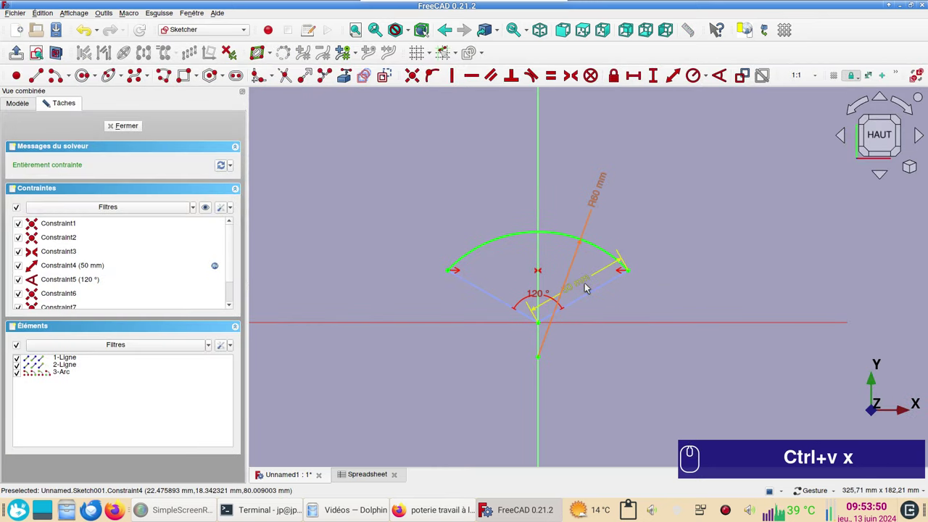
{"action": "double_click", "coordinate": [589, 284]}
{"action": "left_click", "coordinate": [610, 325]}
{"action": "left_click", "coordinate": [718, 337]}
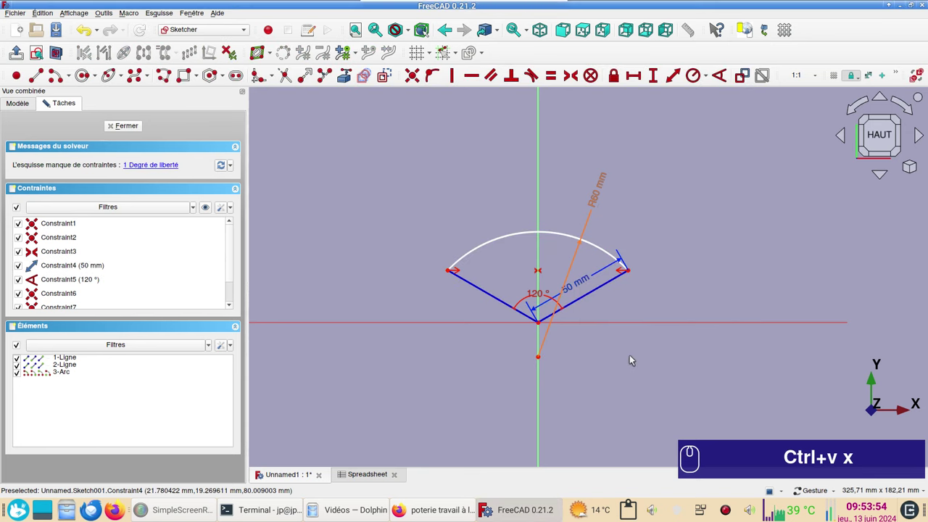
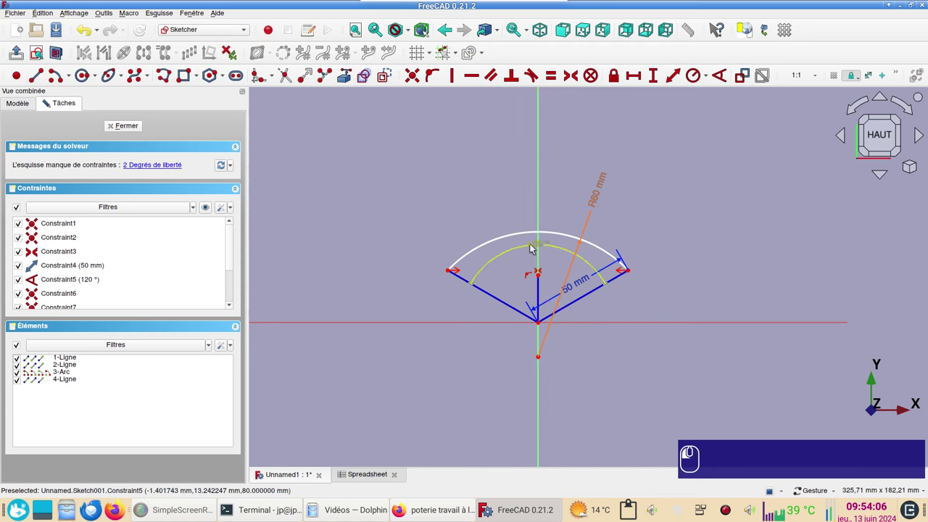
{"action": "middle_click", "coordinate": [591, 360]}
{"action": "scroll", "scroll_direction": "up", "scroll_amount": 3}
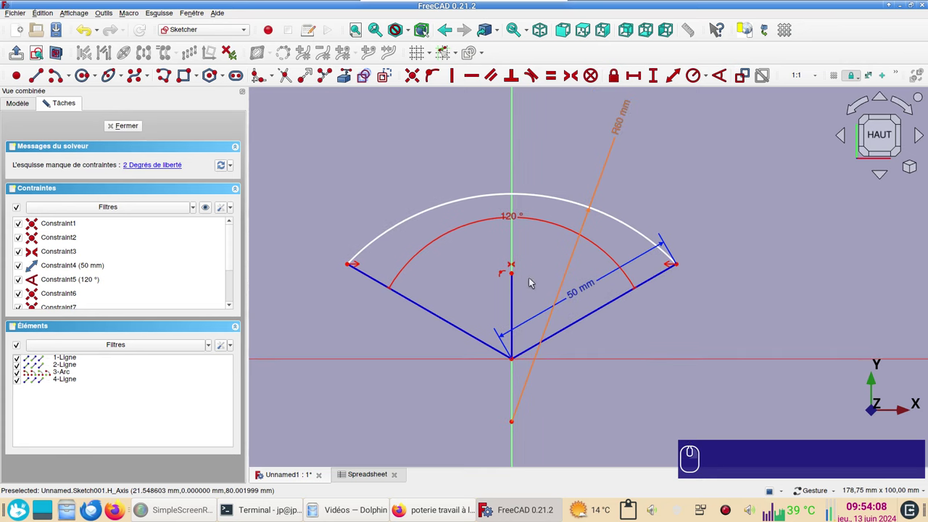
Constrain the vertical line's length to the spreadsheet top-radius parameter, giving 100 mm
{"action": "left_click", "coordinate": [515, 292]}
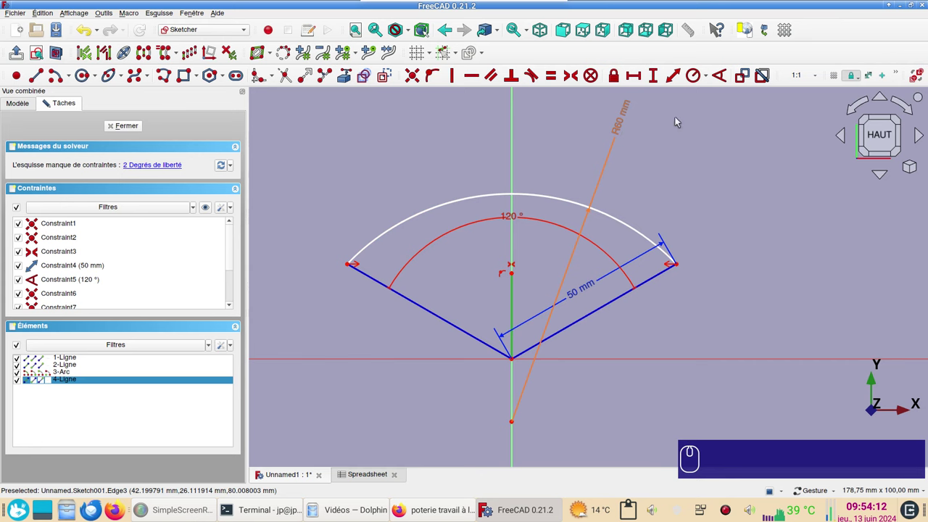
{"action": "key", "text": "i"}
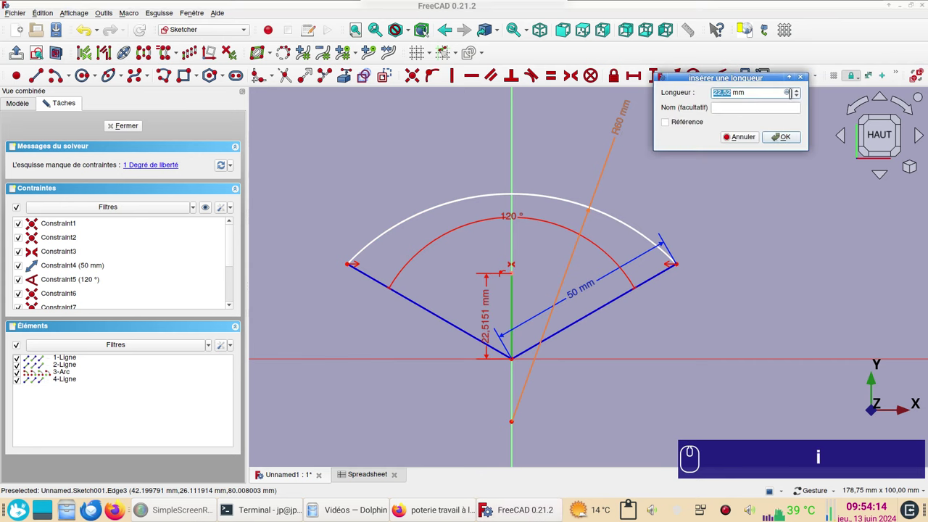
{"action": "left_click", "coordinate": [789, 94]}
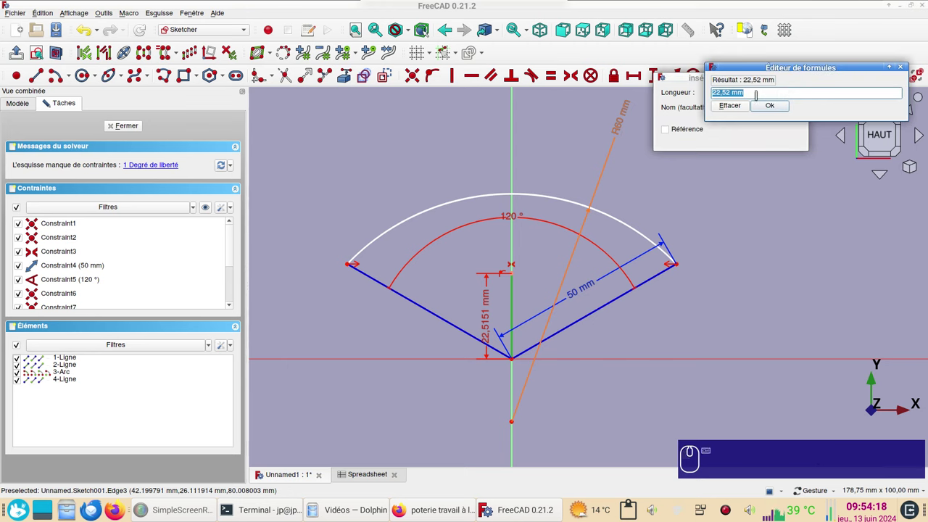
{"action": "key", "text": "ctrl+v"}
{"action": "key", "text": "x"}
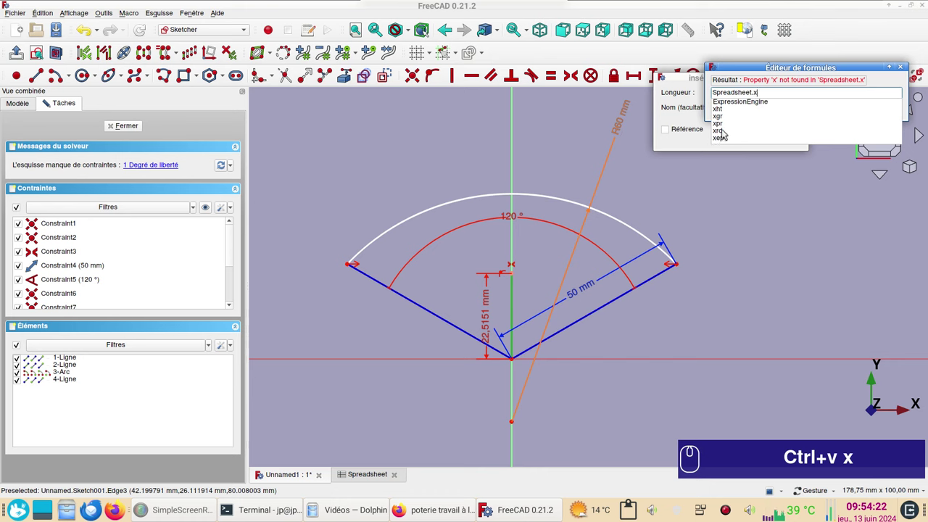
{"action": "left_click", "coordinate": [726, 131]}
{"action": "left_click", "coordinate": [780, 108]}
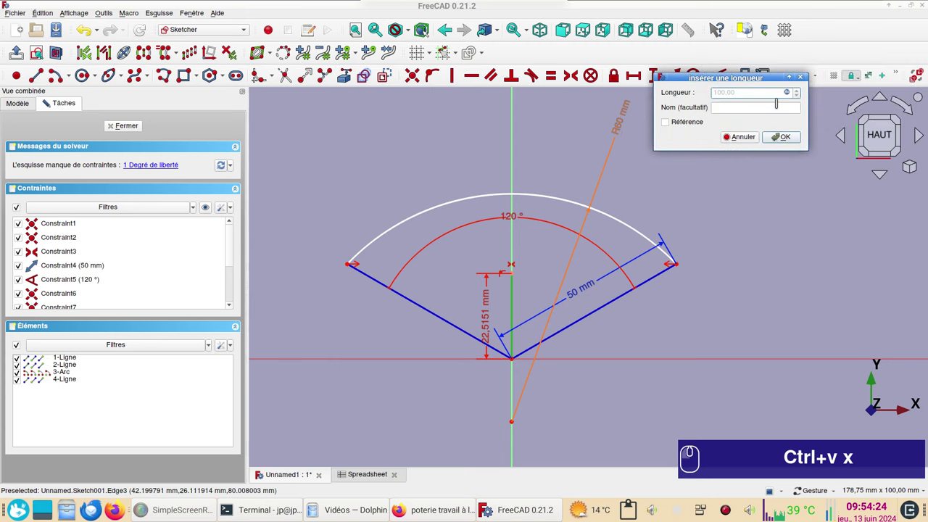
{"action": "left_click", "coordinate": [782, 137]}
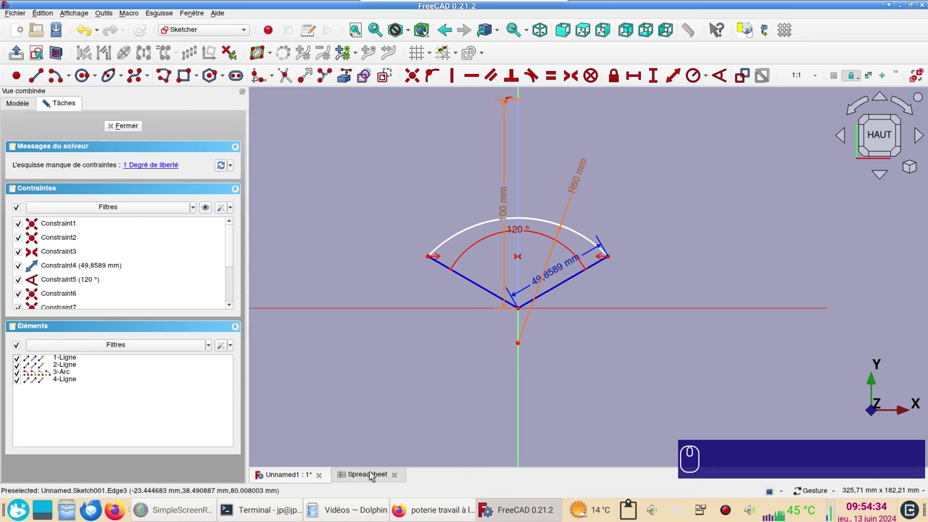
In the parameter spreadsheet, set the height to 200 and the top radius to 25
{"action": "left_click", "coordinate": [375, 475]}
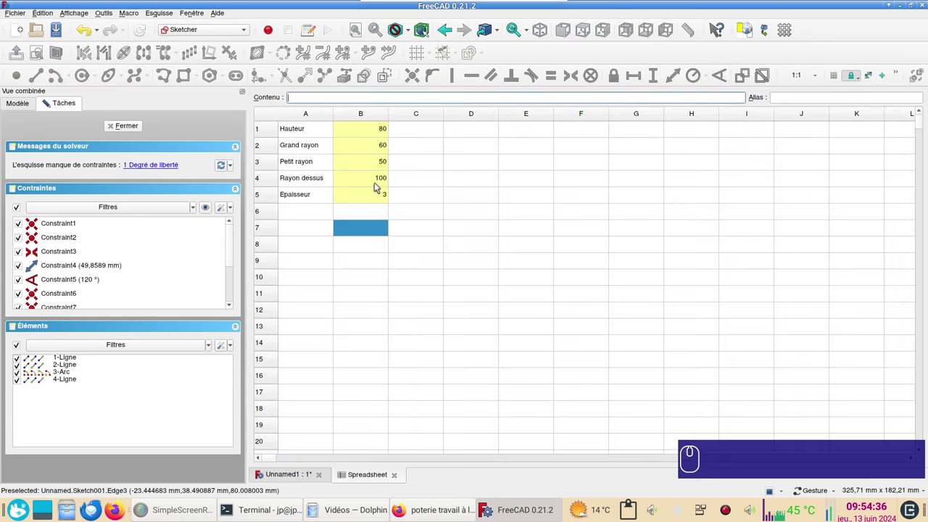
{"action": "left_click", "coordinate": [379, 185]}
{"action": "left_click", "coordinate": [377, 183]}
{"action": "key", "text": "KP_2"}
{"action": "key", "text": "KP_5"}
{"action": "left_click", "coordinate": [365, 132]}
{"action": "key", "text": "KP_2"}
{"action": "key", "text": "KP_0"}
{"action": "key", "text": "KP_0"}
Re-enter the remaining parameter cells (large radius 100) and return to the sketch view
{"action": "left_click", "coordinate": [365, 145]}
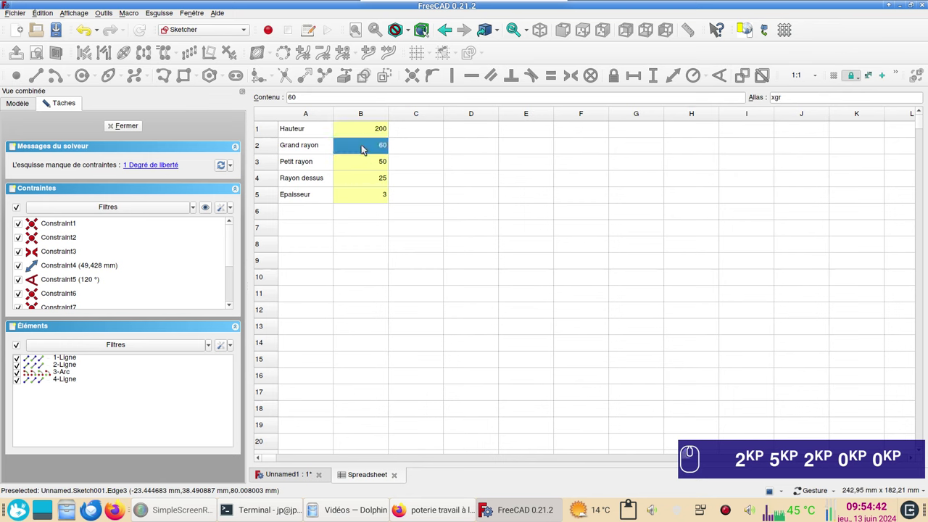
{"action": "key", "text": "KP_1"}
{"action": "key", "text": "KP_0"}
{"action": "key", "text": "KP_0"}
{"action": "left_click", "coordinate": [365, 165]}
{"action": "key", "text": "KP_6"}
{"action": "key", "text": "KP_0"}
{"action": "left_click", "coordinate": [369, 180]}
{"action": "left_click", "coordinate": [285, 476]}
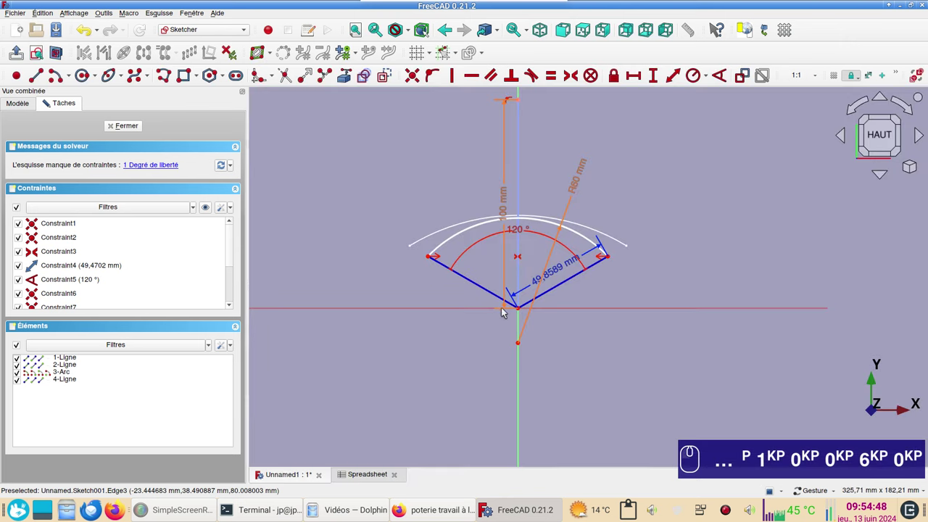
Drag the arc to the line end, apply Point-on-Object between arc and line, and close Sketch001
{"action": "scroll", "scroll_direction": "up", "scroll_amount": 3}
{"action": "left_click", "coordinate": [641, 328]}
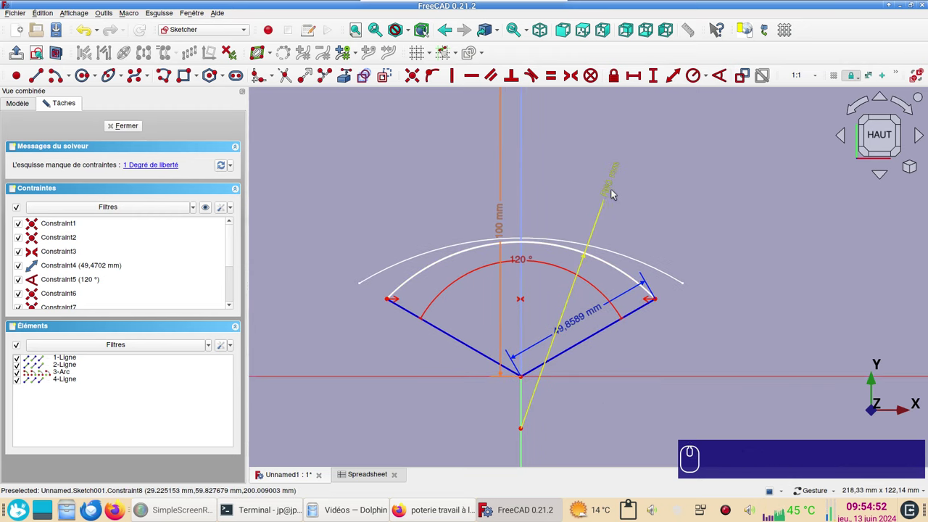
{"action": "left_click_drag", "start_coordinate": [615, 192], "coordinate": [651, 217]}
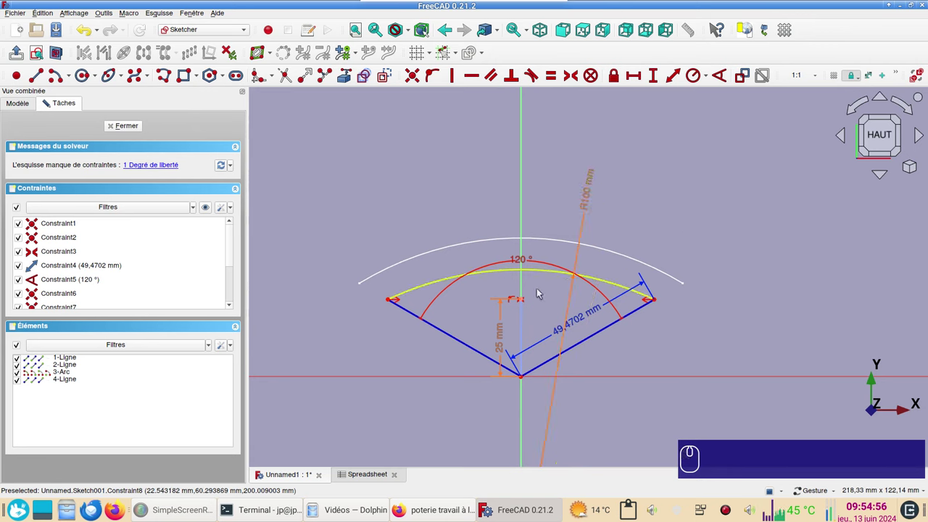
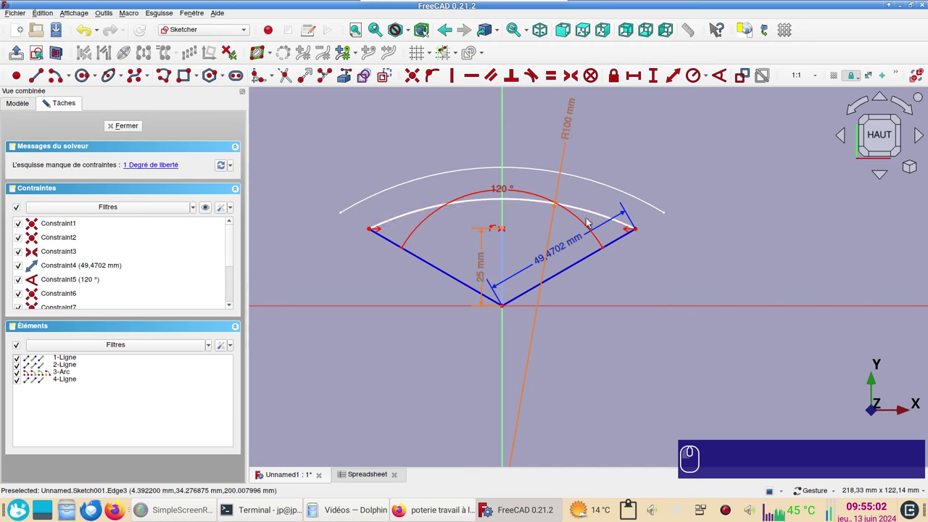
{"action": "left_click_drag", "start_coordinate": [628, 225], "coordinate": [550, 223]}
{"action": "left_click", "coordinate": [532, 209]}
{"action": "left_click", "coordinate": [508, 230]}
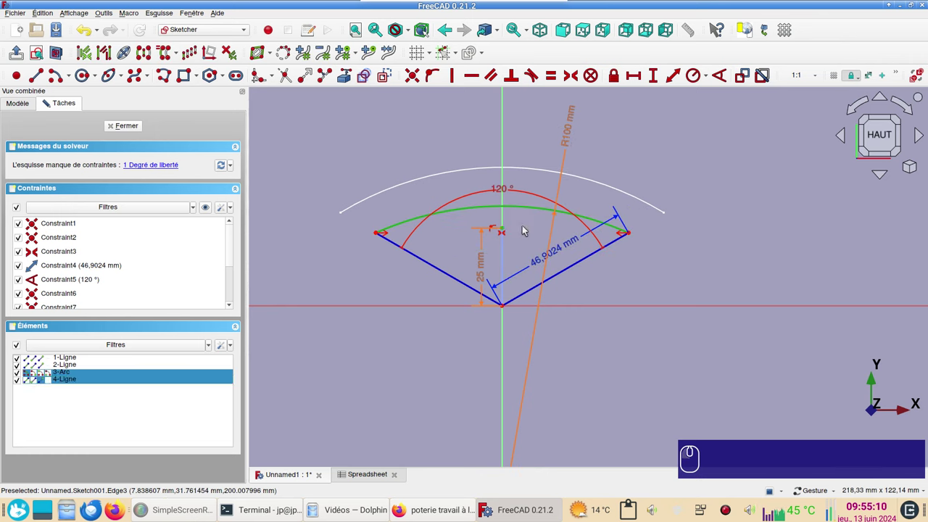
{"action": "key", "text": "o"}
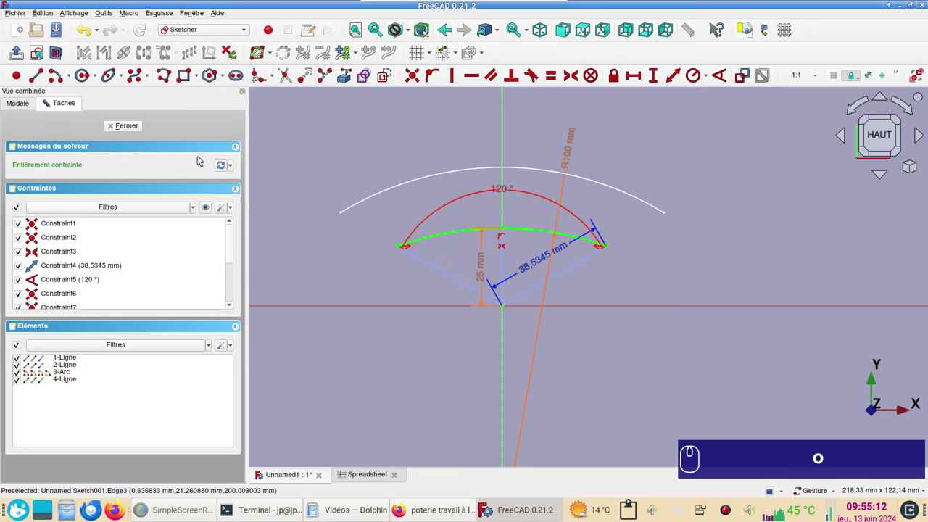
{"action": "left_click", "coordinate": [142, 127]}
{"action": "left_click", "coordinate": [56, 121]}
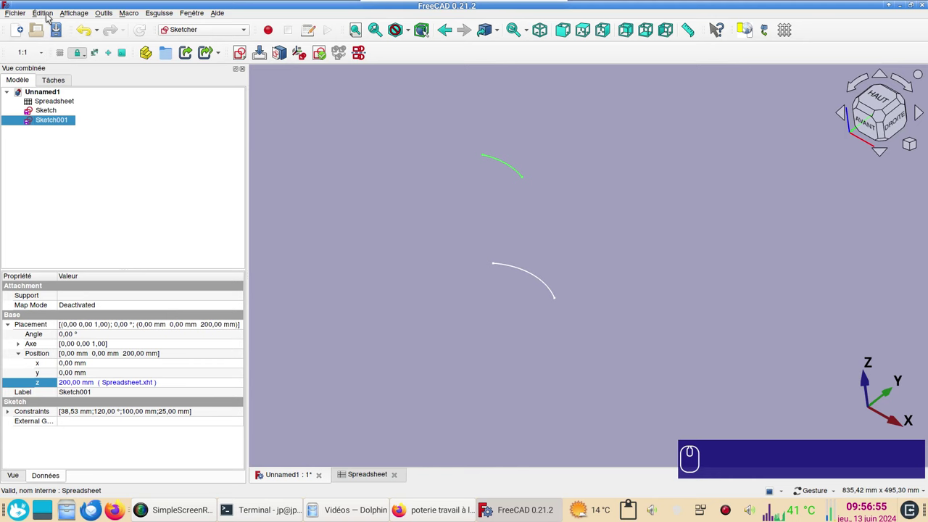
Duplicate Sketch001 with its dependencies as Sketch002 and start editing it
{"action": "left_click", "coordinate": [52, 16]}
{"action": "left_click", "coordinate": [88, 86]}
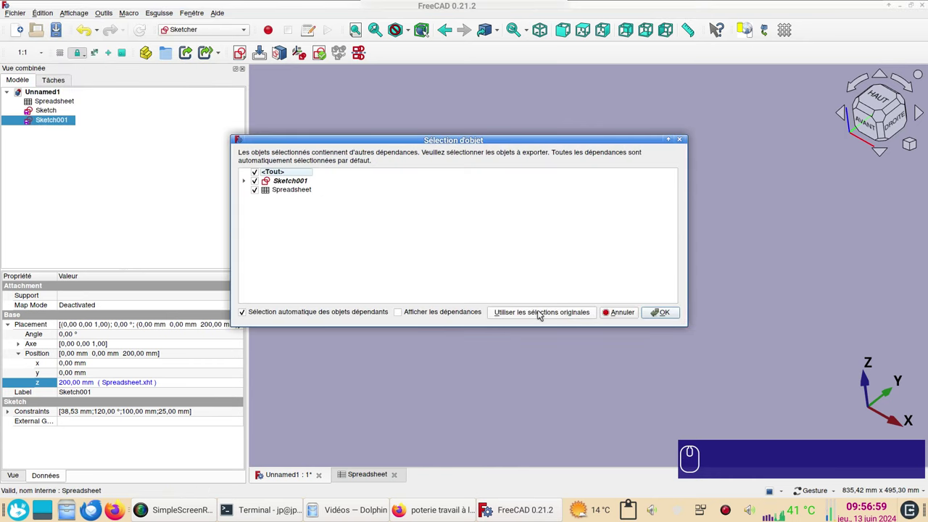
{"action": "left_click", "coordinate": [541, 313]}
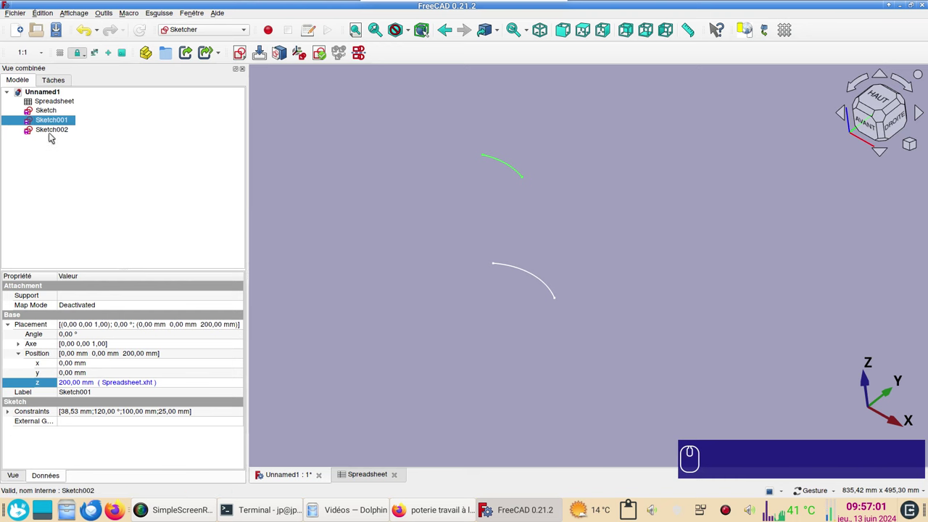
{"action": "left_click", "coordinate": [55, 129]}
{"action": "left_click", "coordinate": [57, 131]}
Delete the vertical line in Sketch002 and fix the arc centre on the origin
{"action": "scroll", "scroll_direction": "up", "scroll_amount": 3}
{"action": "middle_click", "coordinate": [532, 299]}
{"action": "scroll", "scroll_direction": "up", "scroll_amount": 3}
{"action": "middle_click", "coordinate": [434, 219]}
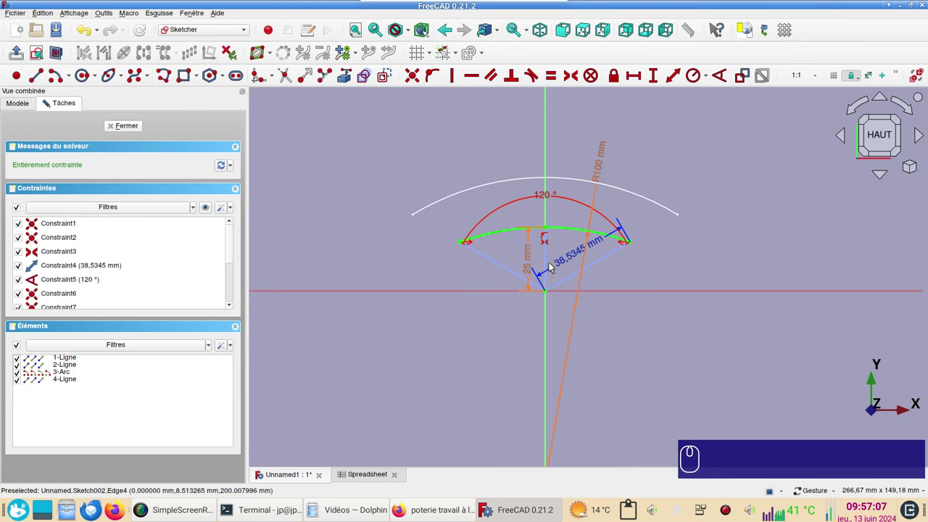
{"action": "left_click", "coordinate": [552, 260]}
{"action": "key", "text": "Delete"}
{"action": "left_click_drag", "start_coordinate": [536, 228], "coordinate": [510, 409]}
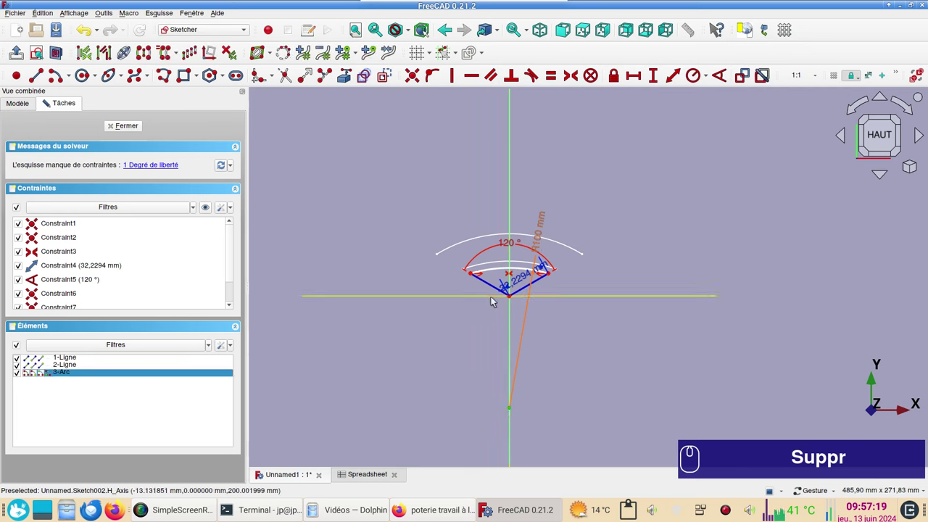
{"action": "left_click", "coordinate": [494, 300]}
{"action": "key", "text": "o"}
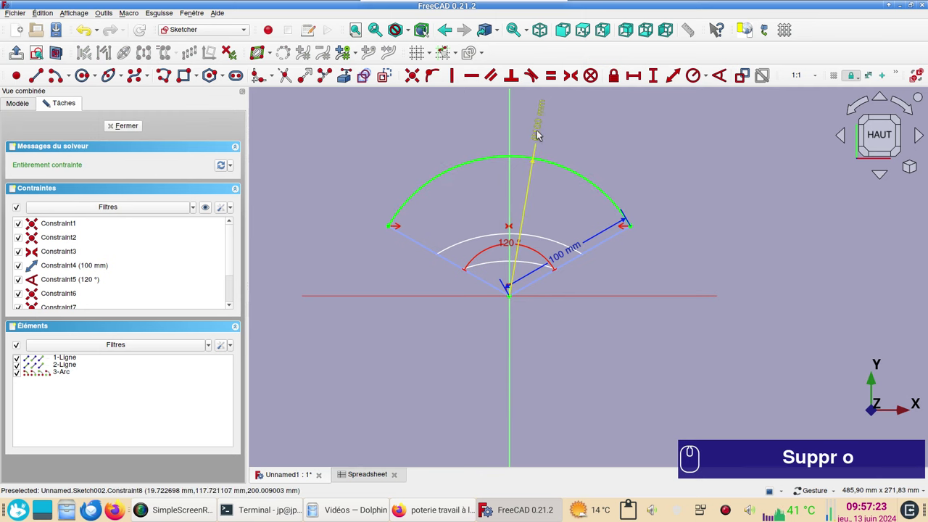
Drive the Sketch002 arc radius by the spreadsheet top-radius parameter, giving 25 mm
{"action": "double_click", "coordinate": [542, 133]}
{"action": "left_click", "coordinate": [672, 142]}
{"action": "key", "text": "ctrl+v"}
{"action": "key", "text": "x"}
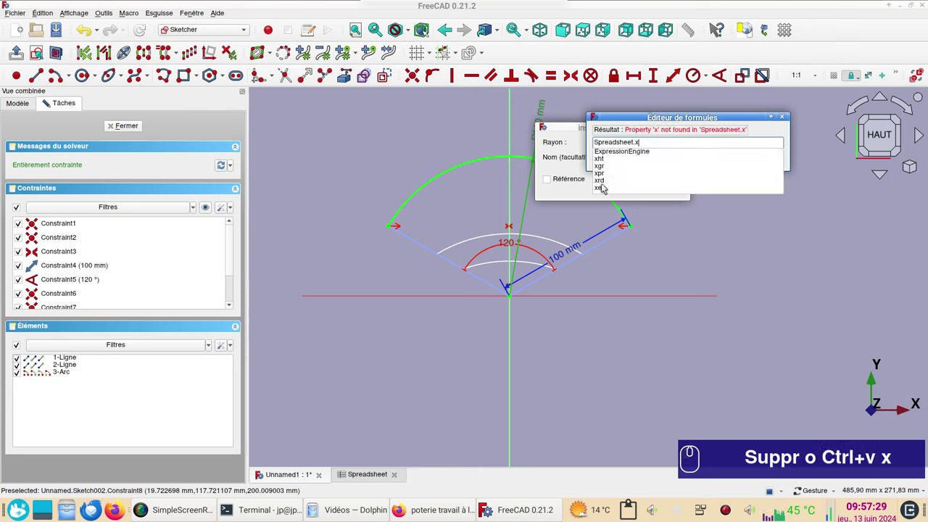
{"action": "left_click", "coordinate": [605, 183]}
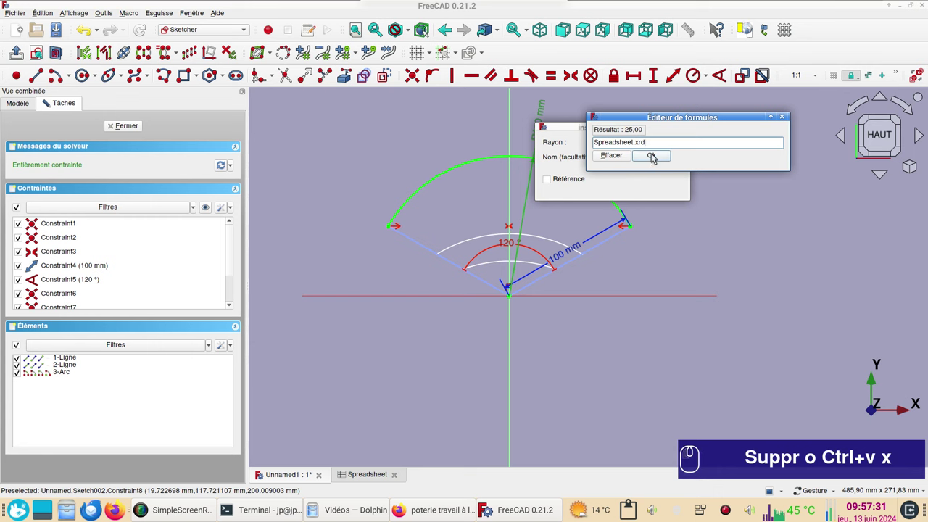
{"action": "left_click", "coordinate": [655, 157]}
{"action": "left_click", "coordinate": [665, 187]}
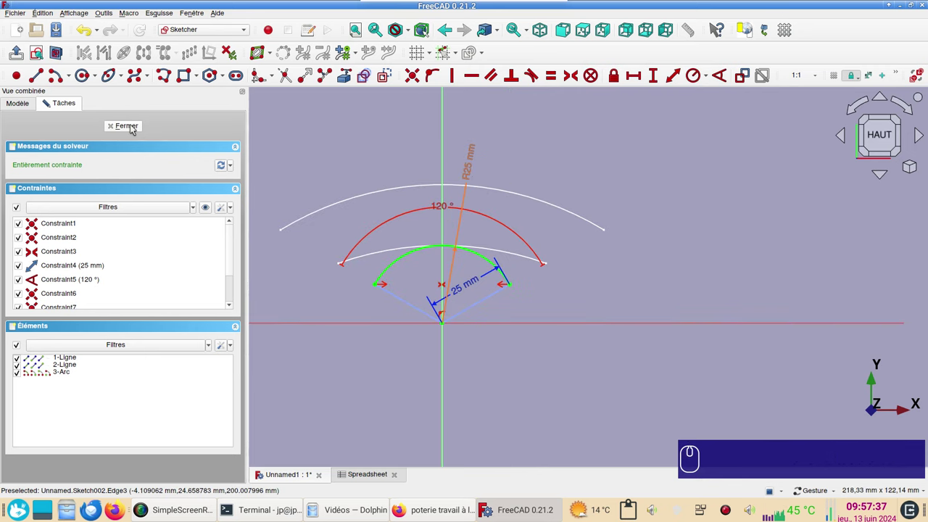
Close Sketch002 and switch to the Part workbench
{"action": "left_click", "coordinate": [134, 128]}
{"action": "left_click", "coordinate": [459, 252]}
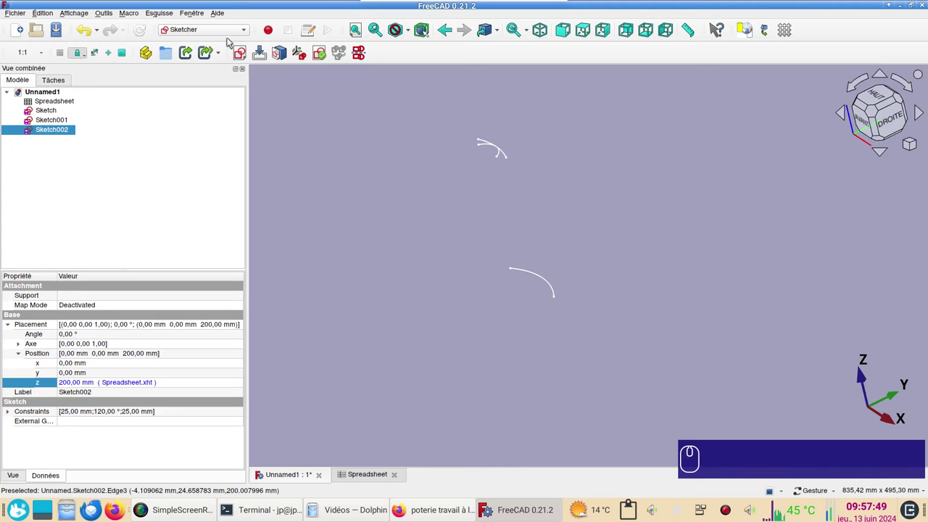
{"action": "left_click", "coordinate": [228, 33]}
{"action": "left_click", "coordinate": [215, 132]}
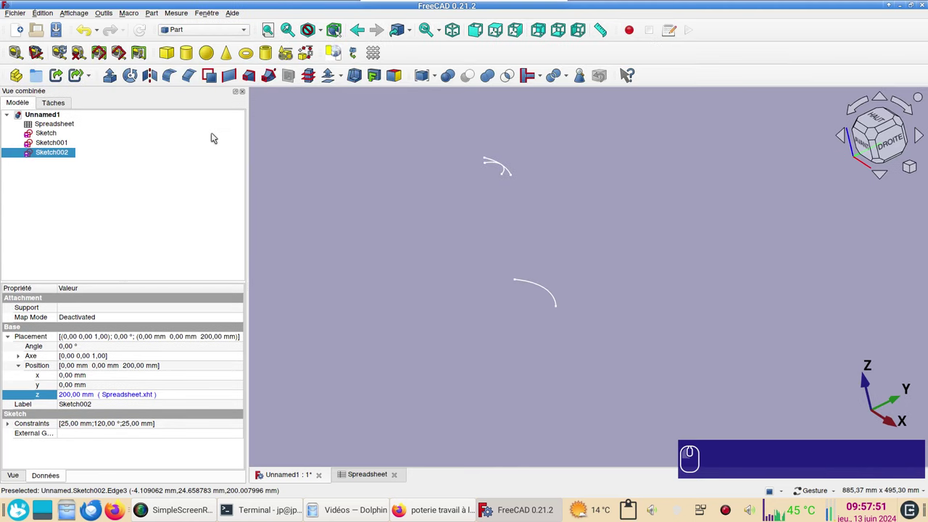
Create a ruled surface between Sketch and Sketch001, then select the base arc for a second one
{"action": "left_click", "coordinate": [49, 138]}
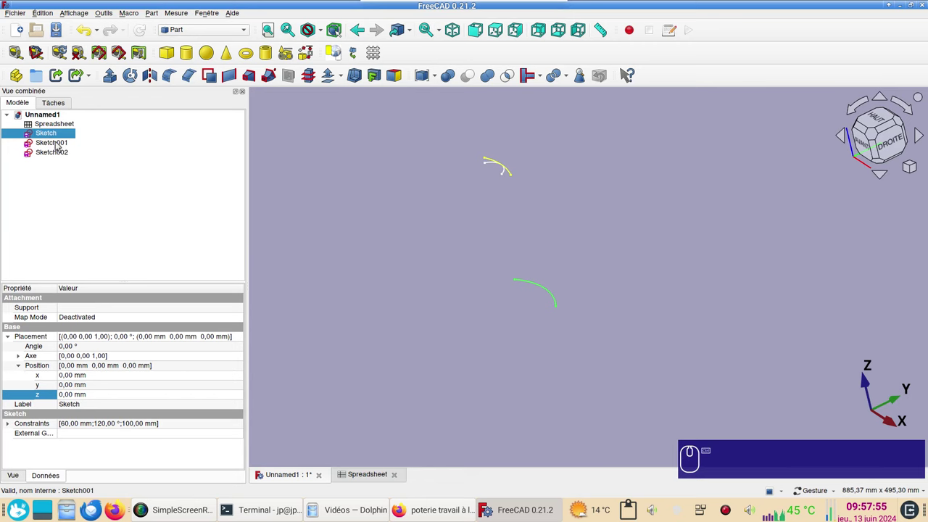
{"action": "left_click_drag", "start_coordinate": [60, 146], "coordinate": [229, 80]}
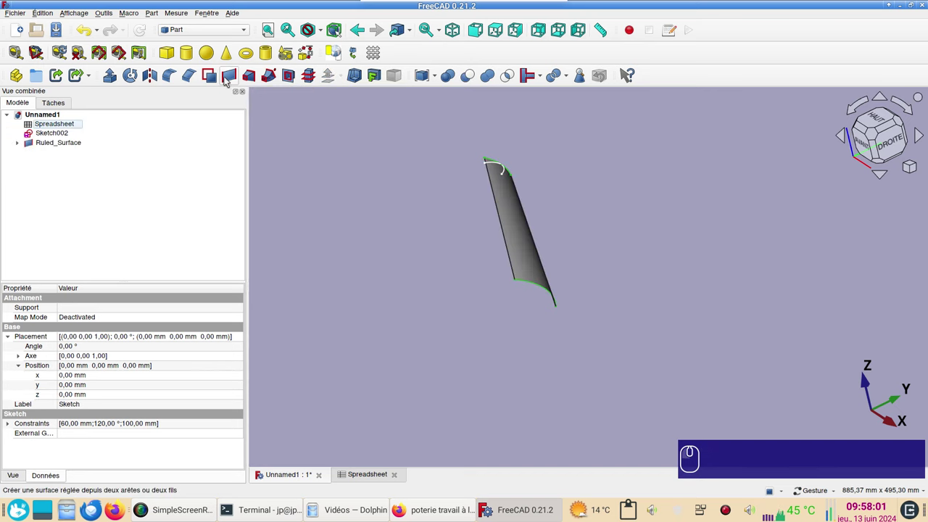
{"action": "left_click", "coordinate": [24, 145]}
{"action": "left_click", "coordinate": [73, 154]}
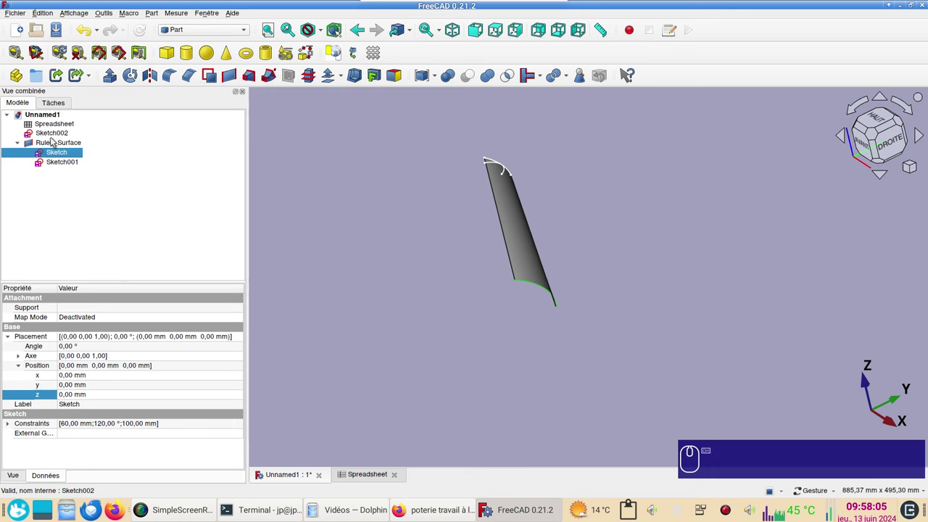
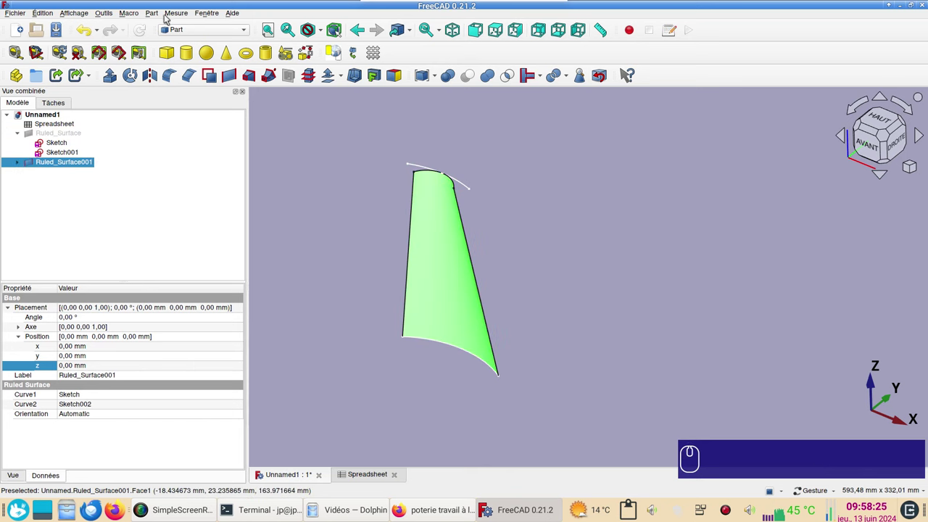
In the Mesh workbench, mesh the ruled surface with both deviations at 5 and select the result
{"action": "left_click", "coordinate": [194, 28]}
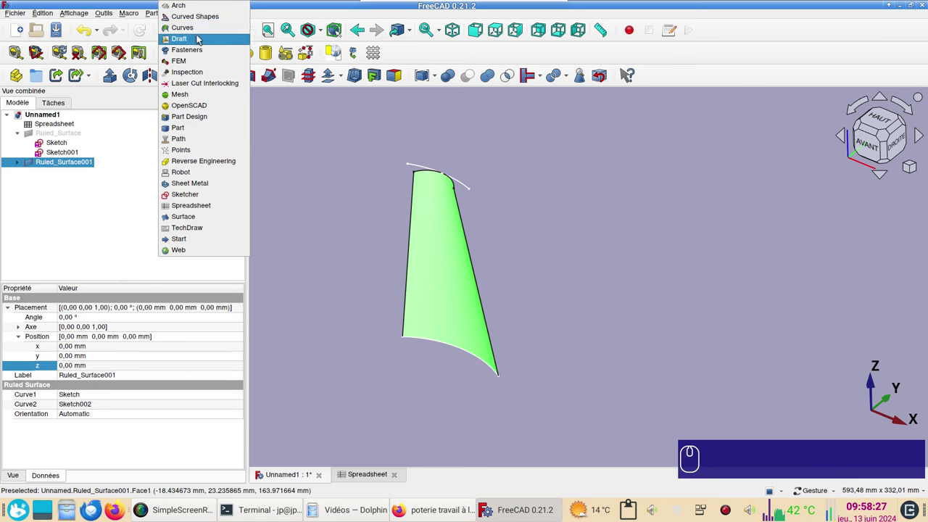
{"action": "left_click", "coordinate": [189, 96]}
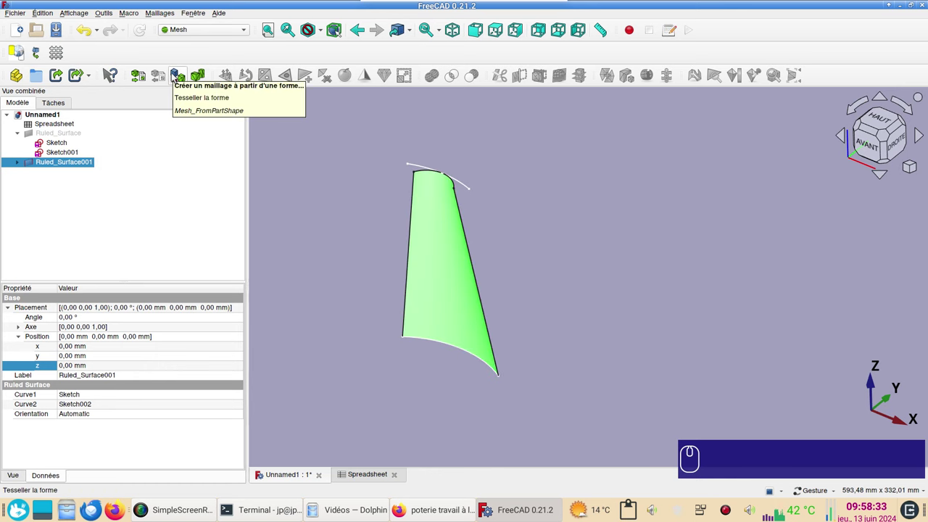
{"action": "left_click", "coordinate": [176, 76]}
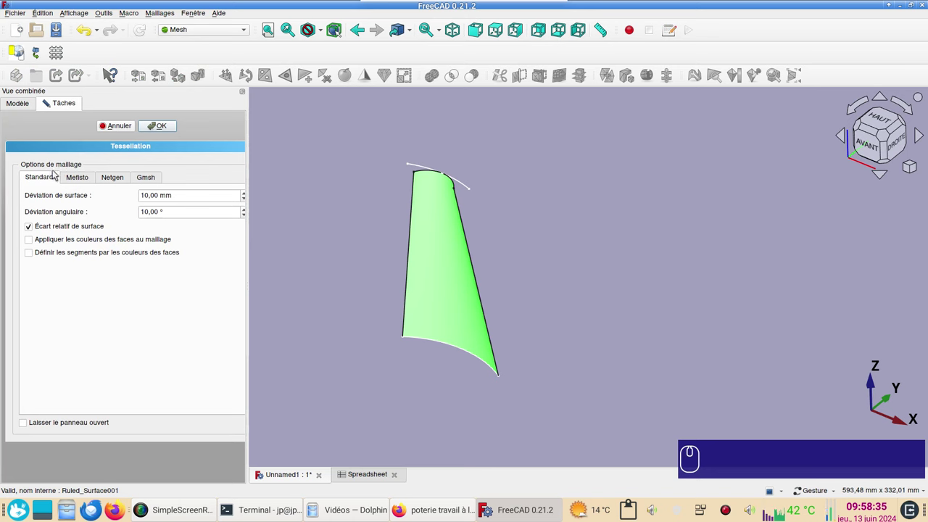
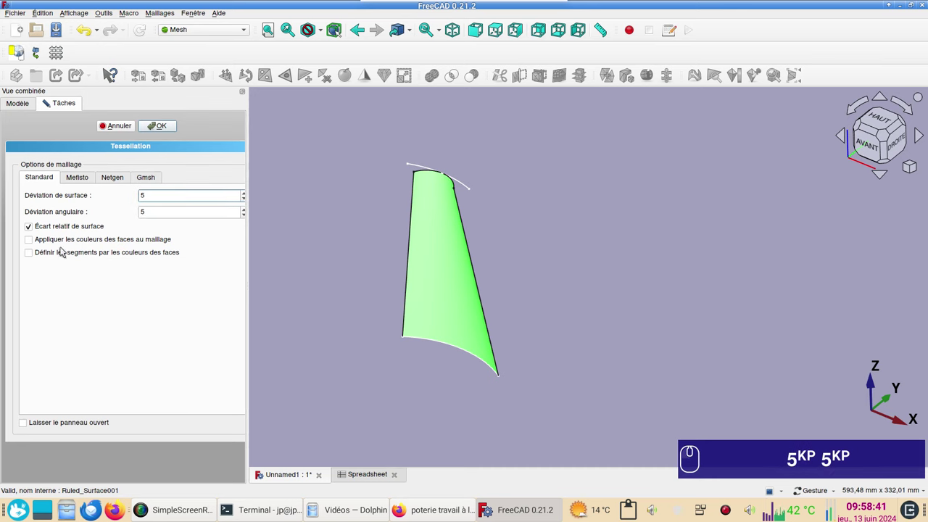
{"action": "left_click", "coordinate": [166, 127]}
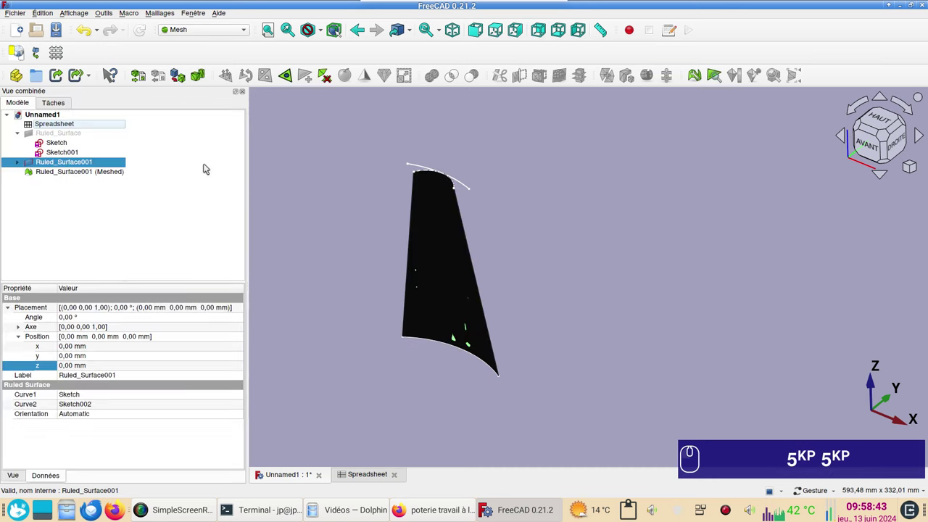
{"action": "left_click", "coordinate": [73, 174]}
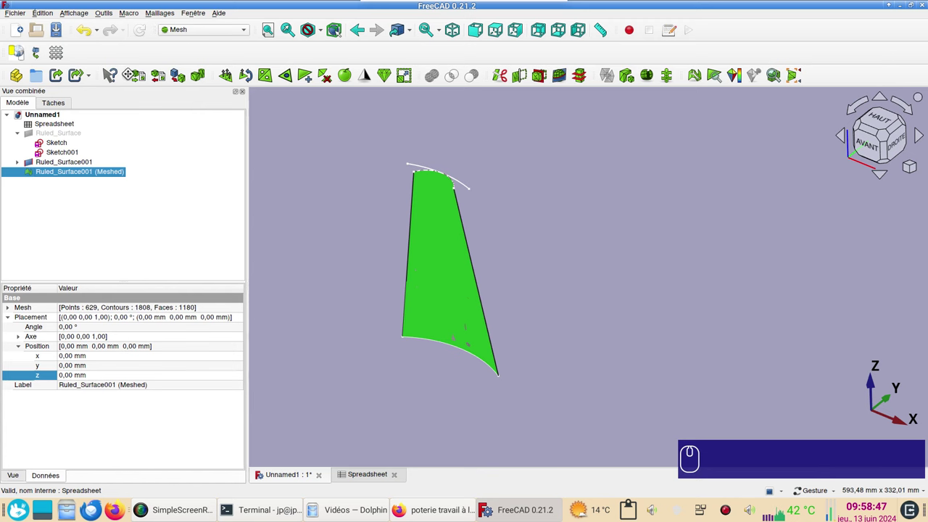
Delete the Shape, the meshed copy and both ruled surfaces, leaving the spreadsheet and sketches
{"action": "left_click", "coordinate": [166, 17]}
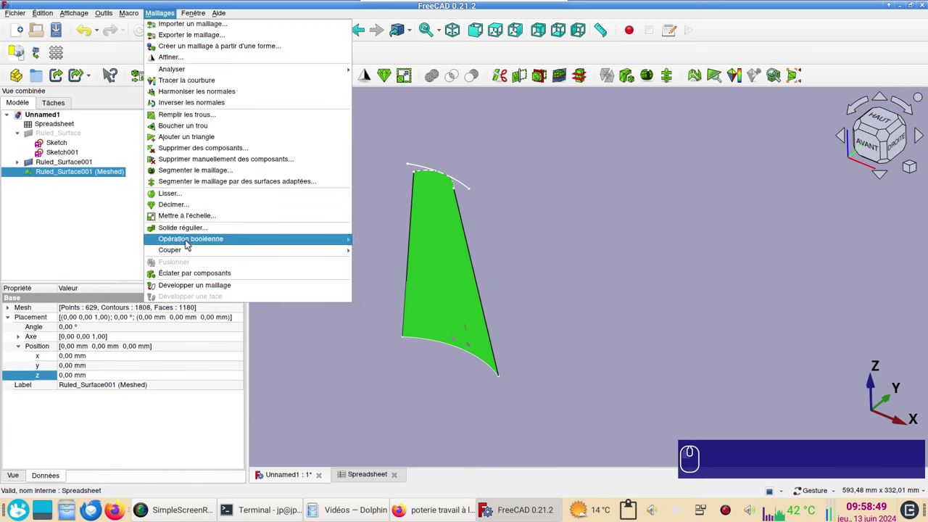
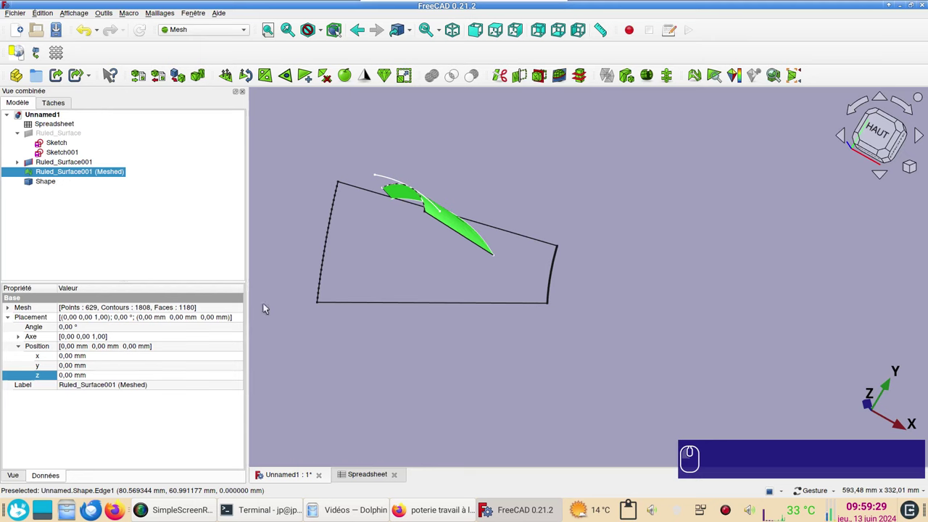
{"action": "left_click", "coordinate": [40, 183]}
{"action": "key", "text": "Delete"}
{"action": "left_click", "coordinate": [54, 174]}
{"action": "key", "text": "Delete"}
{"action": "left_click_drag", "start_coordinate": [60, 173], "coordinate": [67, 160]}
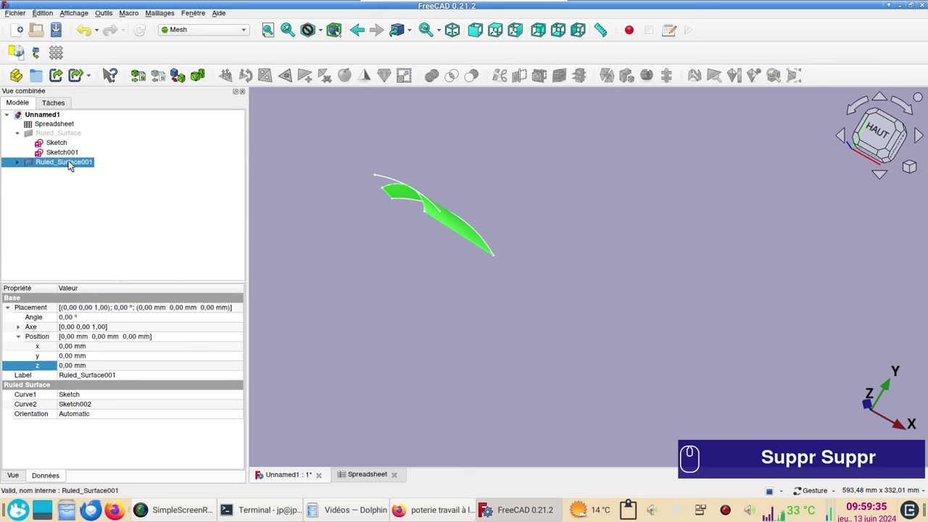
{"action": "key", "text": "Delete"}
{"action": "left_click", "coordinate": [53, 145]}
{"action": "key", "text": "Delete"}
{"action": "left_click", "coordinate": [390, 274]}
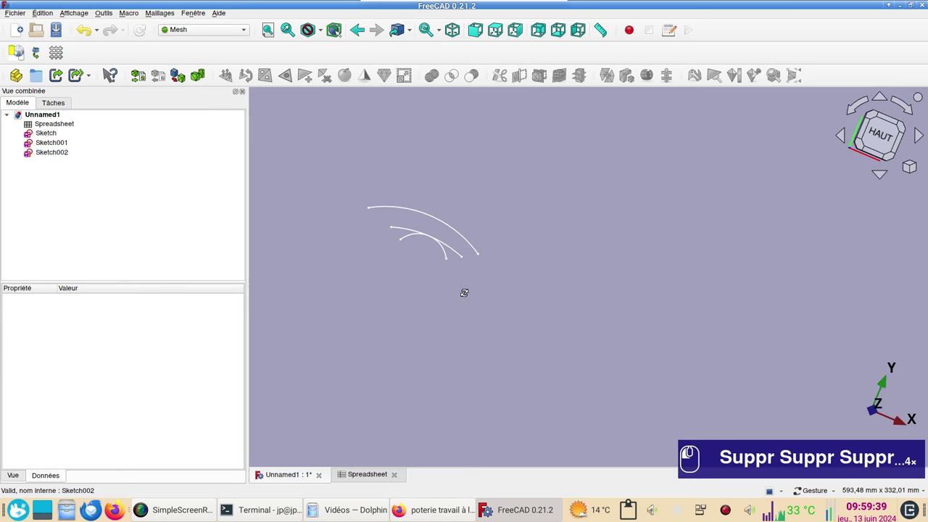
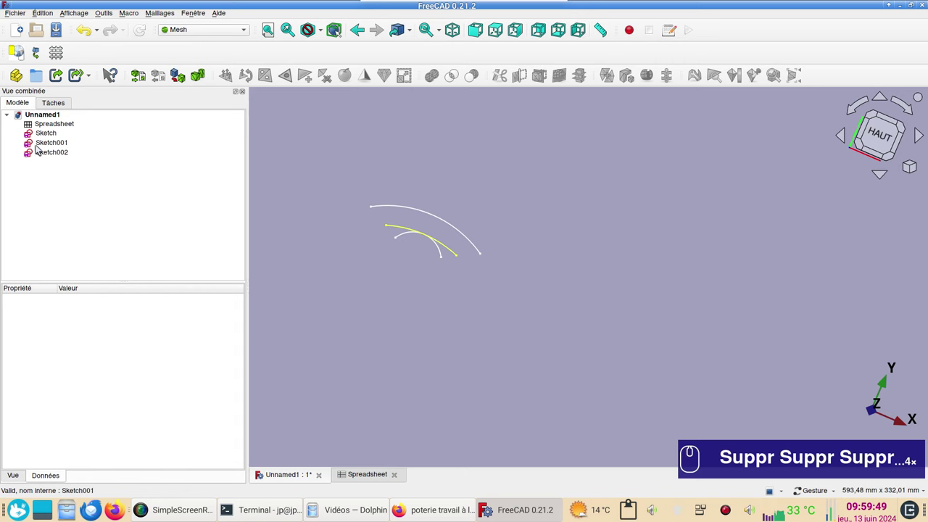
Edit the base Sketch and draw a second inner arc
{"action": "double_click", "coordinate": [47, 135]}
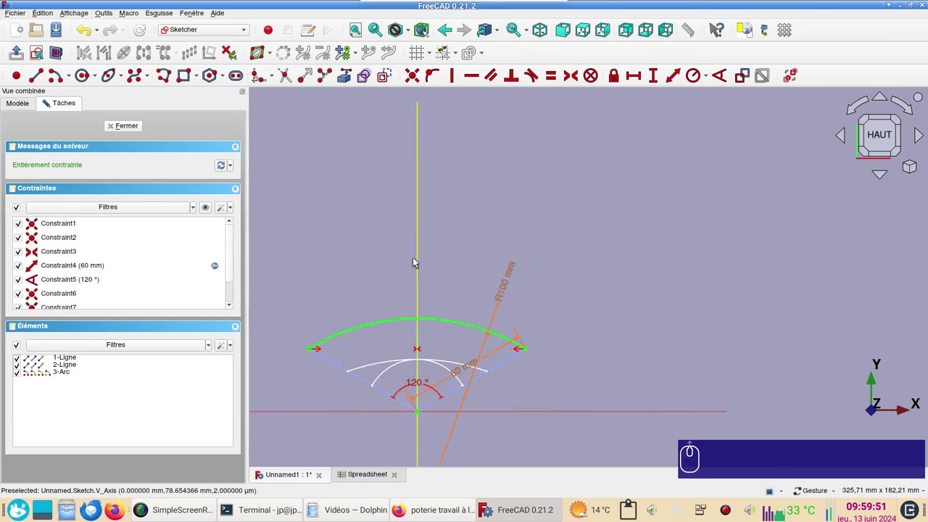
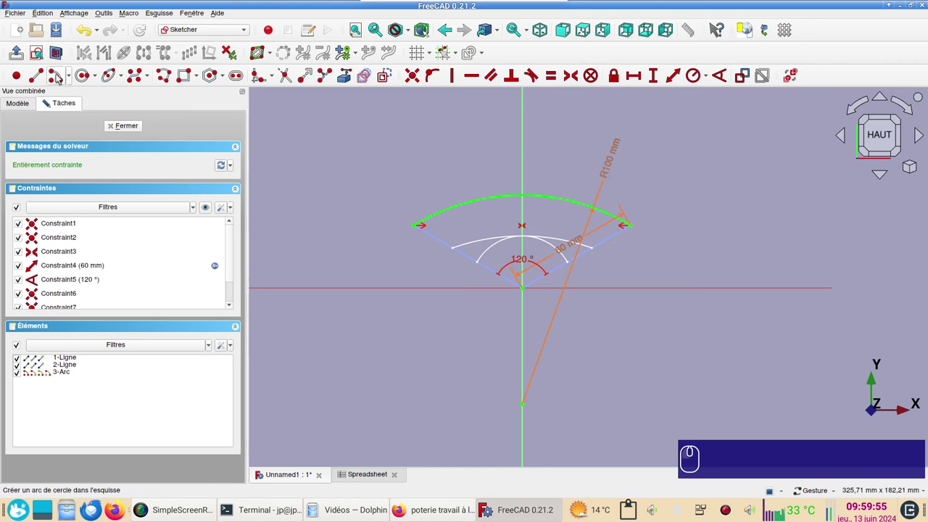
{"action": "left_click", "coordinate": [59, 77]}
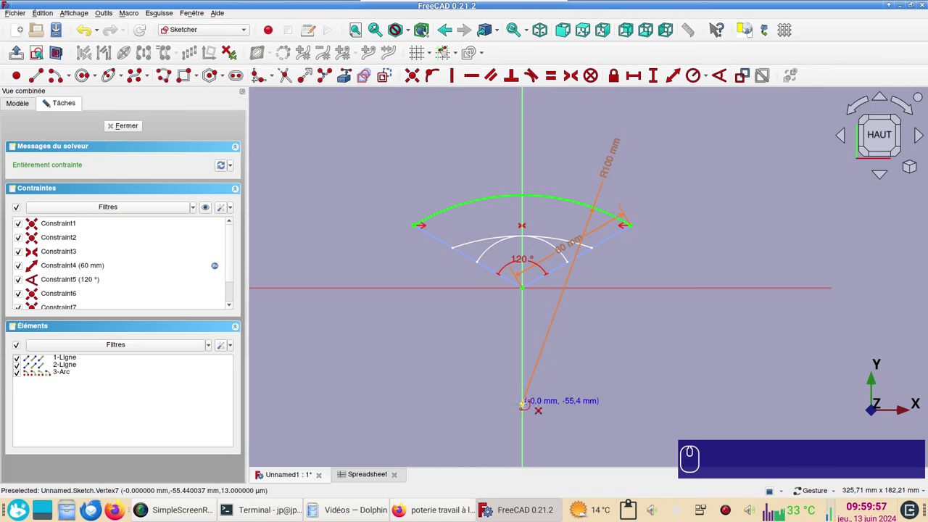
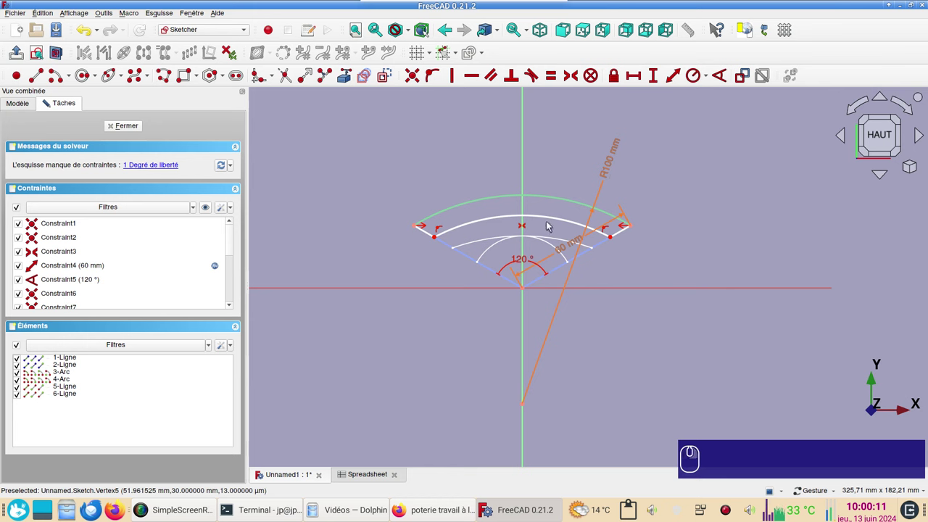
{"action": "left_click", "coordinate": [547, 215]}
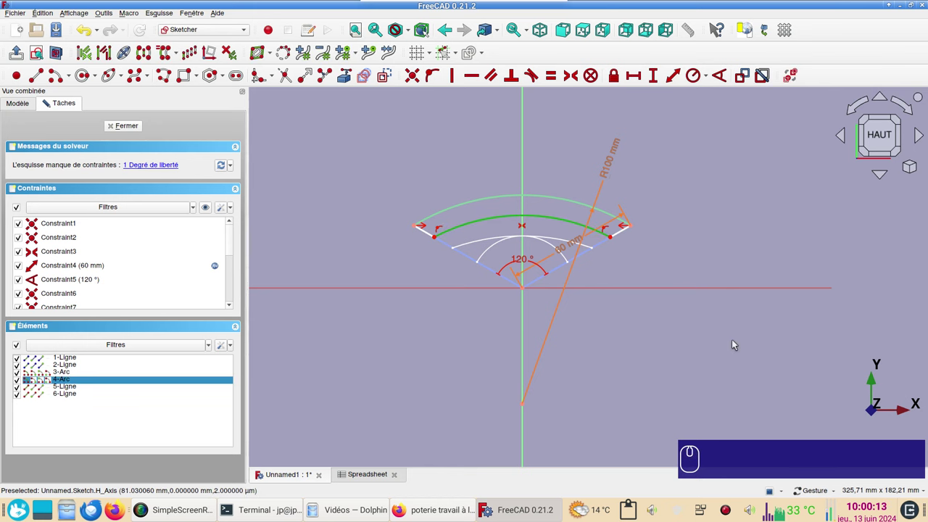
Constrain the inner arc radius to Spreadsheet.xgr - Spreadsheet.xep, giving 97 mm
{"action": "key", "text": "r"}
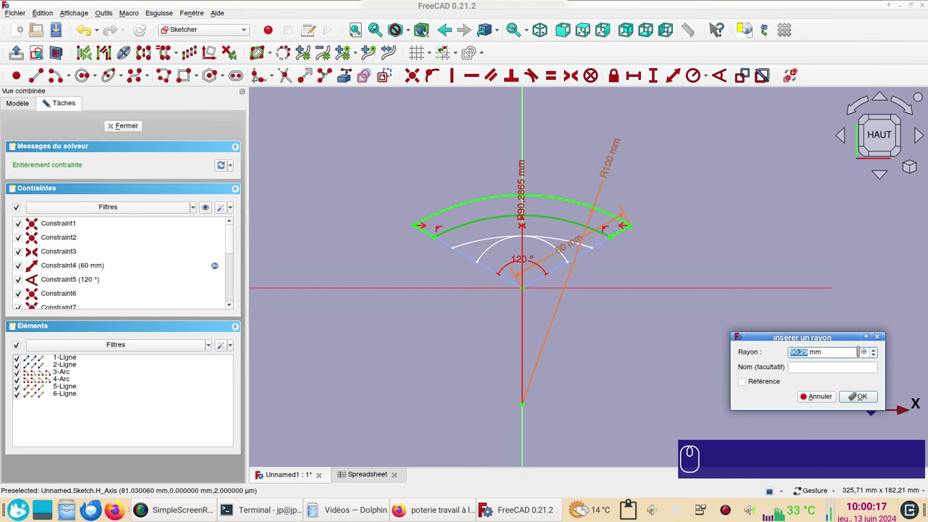
{"action": "key", "text": "Menu"}
{"action": "key", "text": "="}
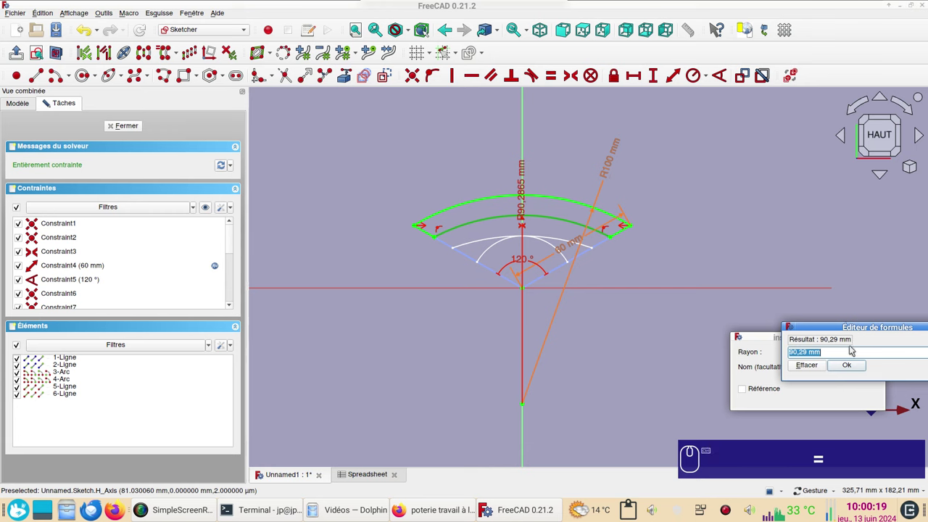
{"action": "key", "text": "ctrl+v"}
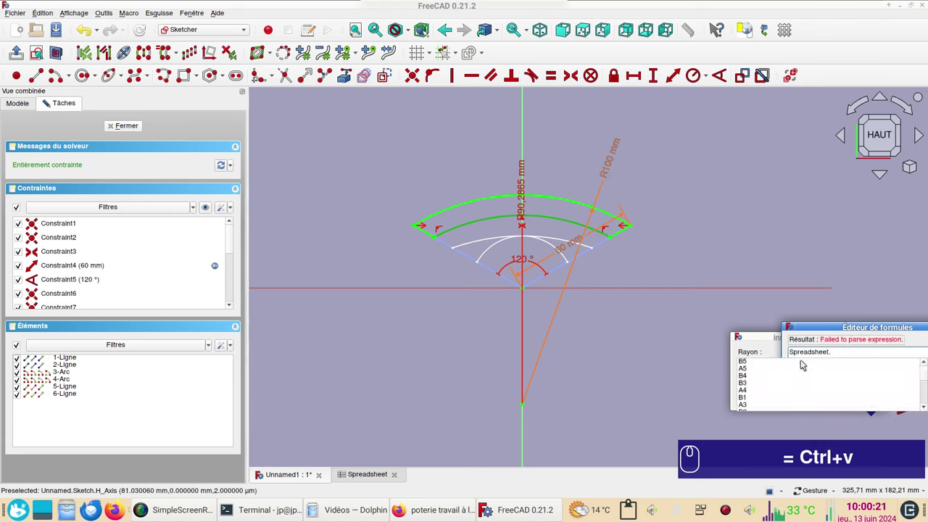
{"action": "key", "text": "x"}
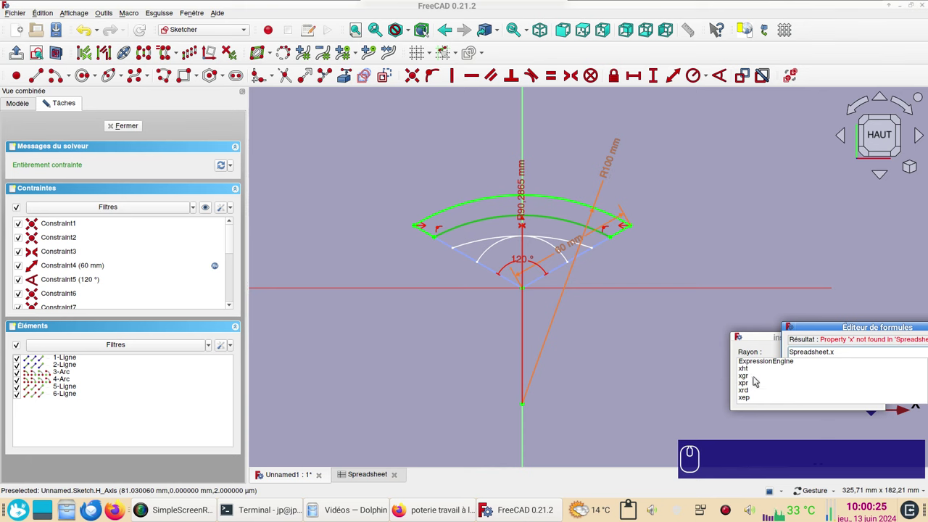
{"action": "left_click_drag", "start_coordinate": [757, 379], "coordinate": [822, 372]}
{"action": "type", "text": "-"}
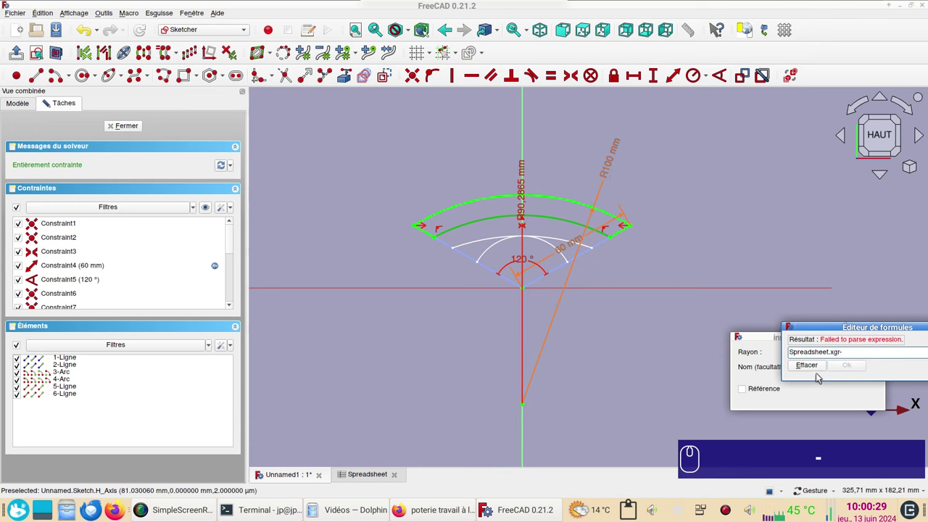
{"action": "key", "text": "ctrl+v"}
{"action": "key", "text": "x"}
{"action": "left_click", "coordinate": [752, 400]}
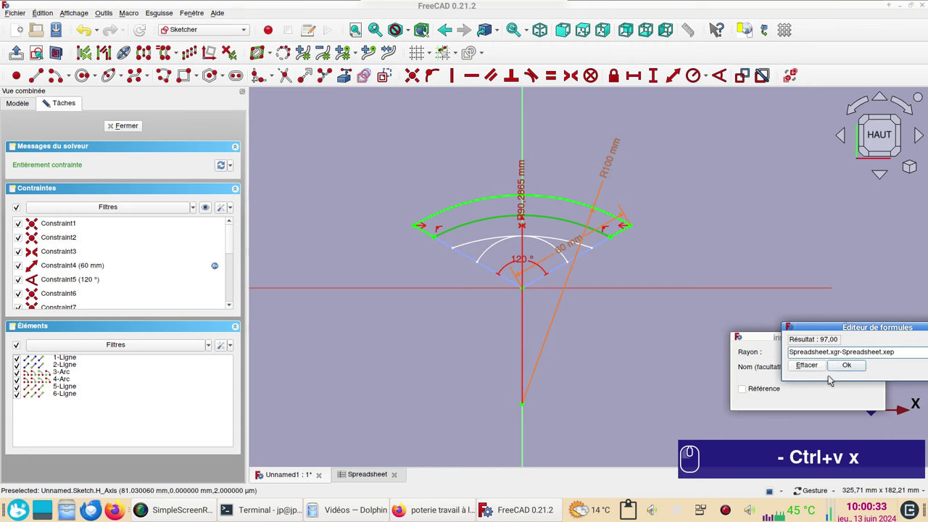
{"action": "left_click", "coordinate": [851, 370]}
{"action": "left_click", "coordinate": [864, 398]}
Close the base sketch and start editing the middle sketch Sketch001
{"action": "left_click", "coordinate": [718, 277]}
{"action": "middle_click", "coordinate": [695, 207]}
{"action": "left_click_drag", "start_coordinate": [217, 116], "coordinate": [472, 282]}
{"action": "middle_click", "coordinate": [473, 282]}
{"action": "scroll", "scroll_direction": "up", "scroll_amount": 3}
{"action": "scroll", "scroll_direction": "up", "scroll_amount": 3}
{"action": "left_click", "coordinate": [61, 77]}
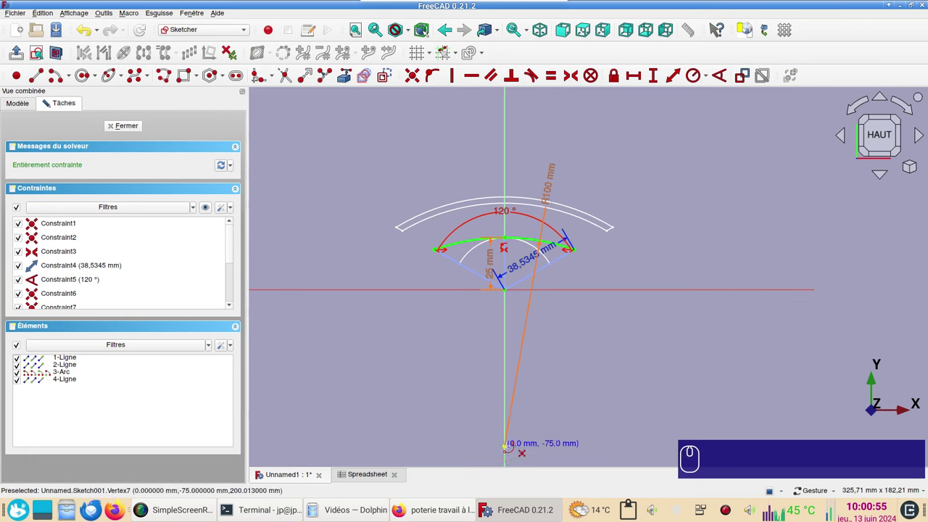
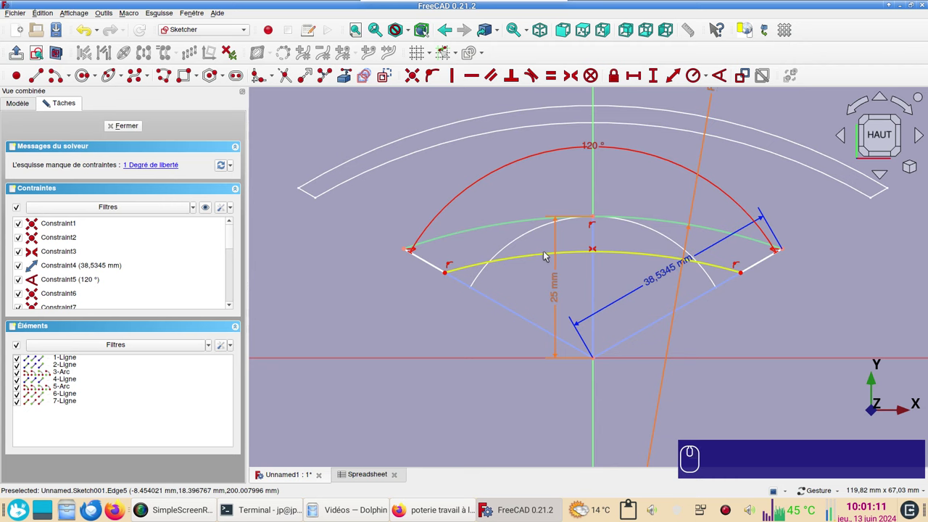
Constrain Sketch001's inner arc radius to Spreadsheet.xgr - Spreadsheet.xep (97 mm) and close the sketch
{"action": "left_click", "coordinate": [547, 254]}
{"action": "key", "text": "r"}
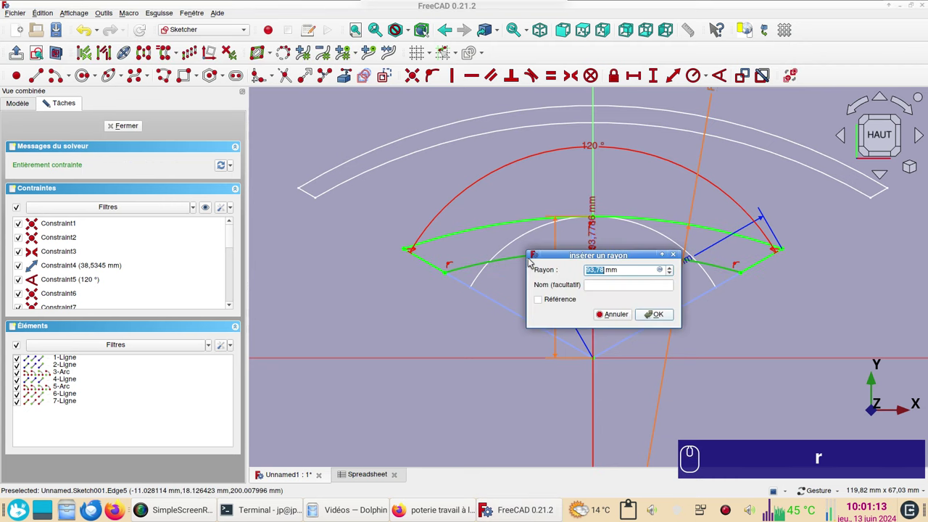
{"action": "key", "text": "Menu"}
{"action": "type", "text": "r≡"}
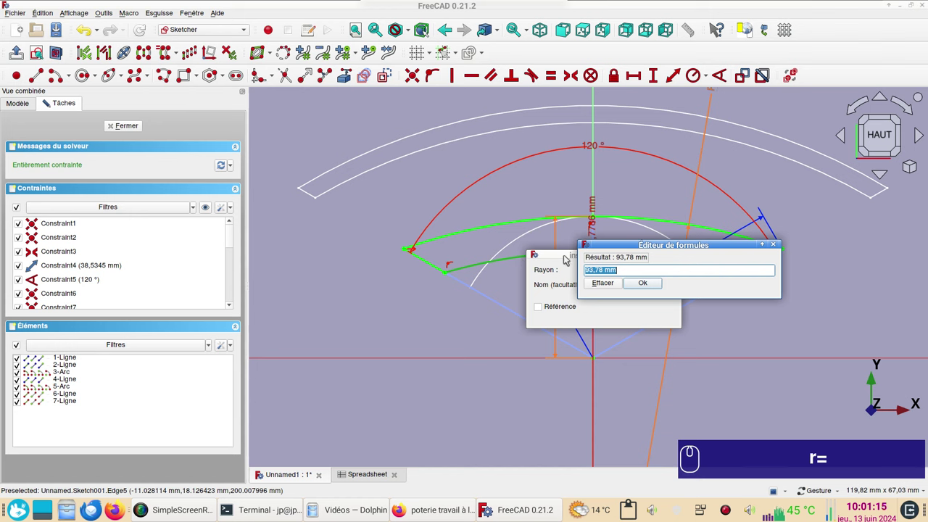
{"action": "key", "text": "ctrl+v"}
{"action": "key", "text": "x"}
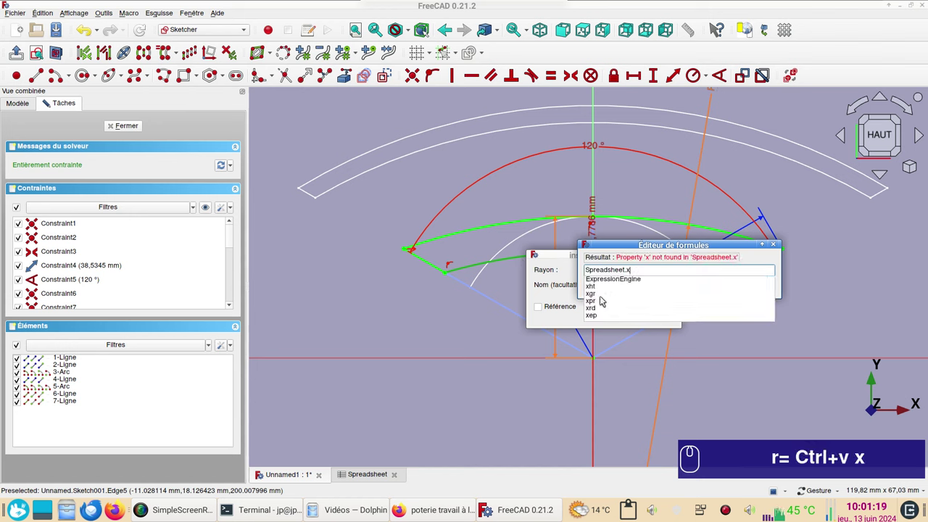
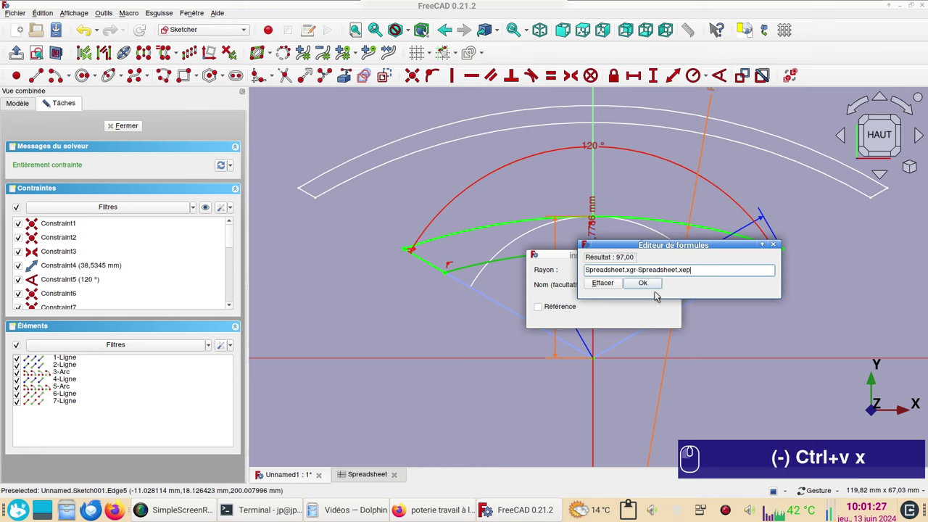
{"action": "left_click", "coordinate": [659, 283]}
{"action": "left_click", "coordinate": [663, 313]}
{"action": "left_click", "coordinate": [423, 320]}
{"action": "left_click", "coordinate": [125, 129]}
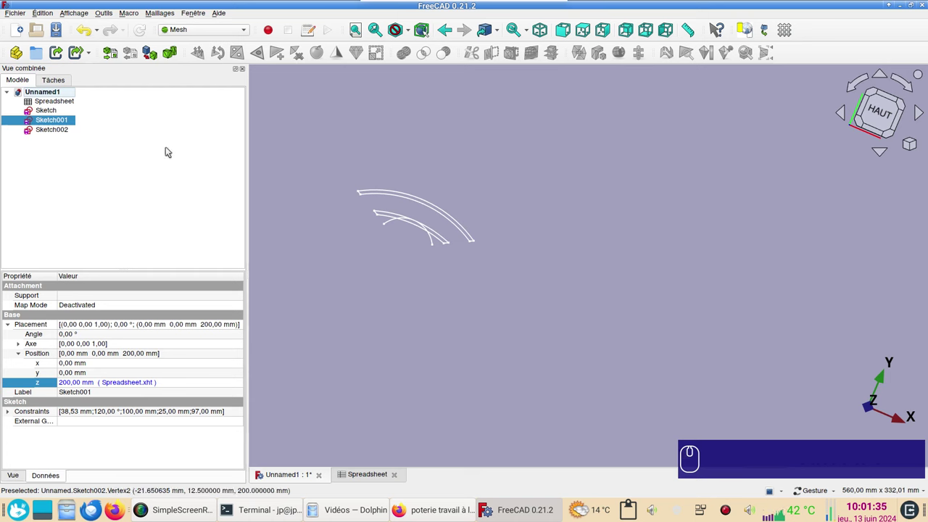
Edit Sketch002 and draw an inner arc inside the top arc
{"action": "double_click", "coordinate": [63, 130]}
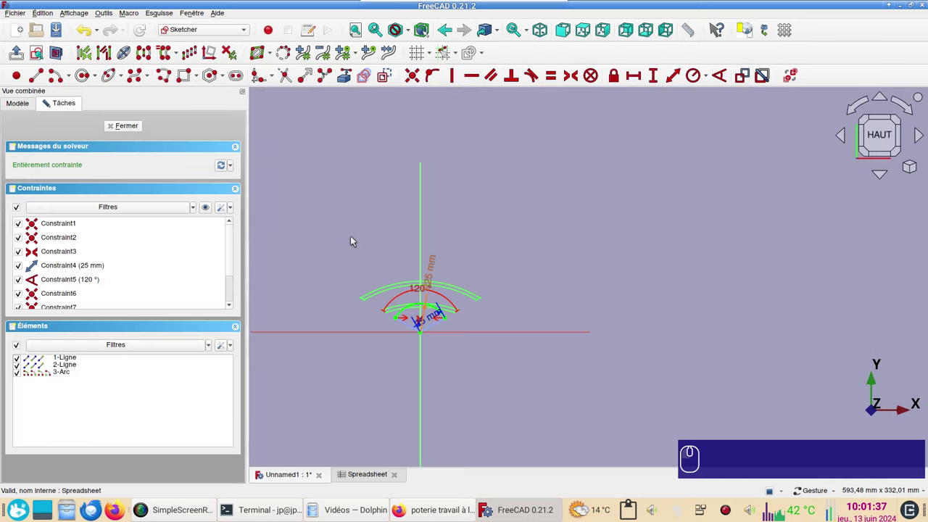
{"action": "left_click_drag", "start_coordinate": [399, 293], "coordinate": [380, 196]}
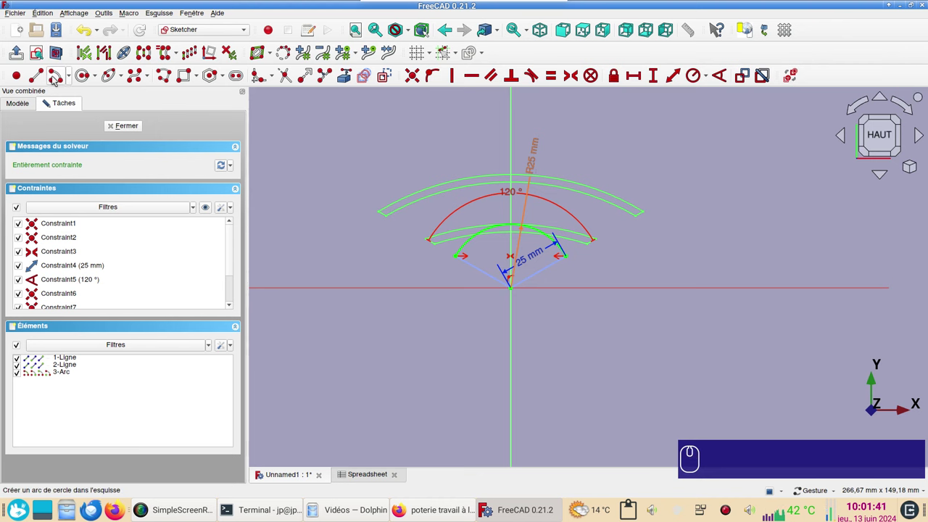
{"action": "left_click", "coordinate": [58, 78]}
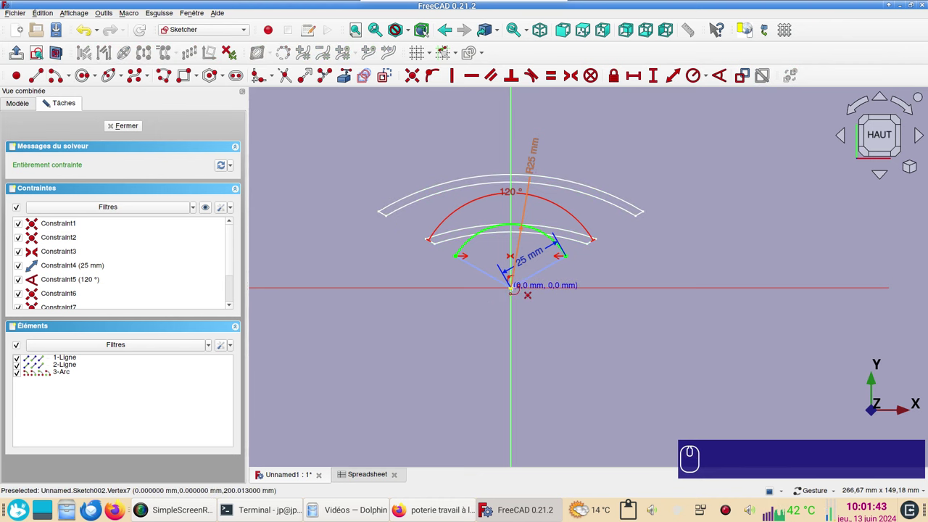
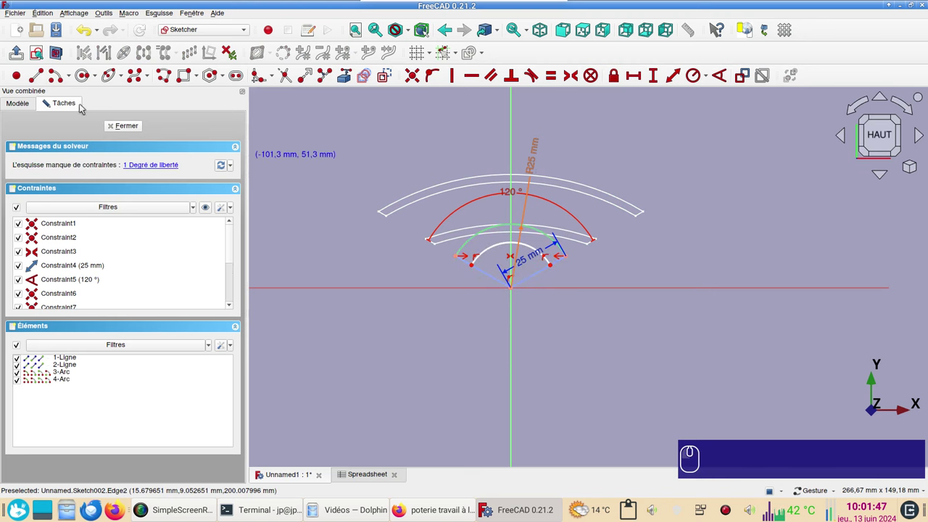
{"action": "left_click", "coordinate": [41, 76]}
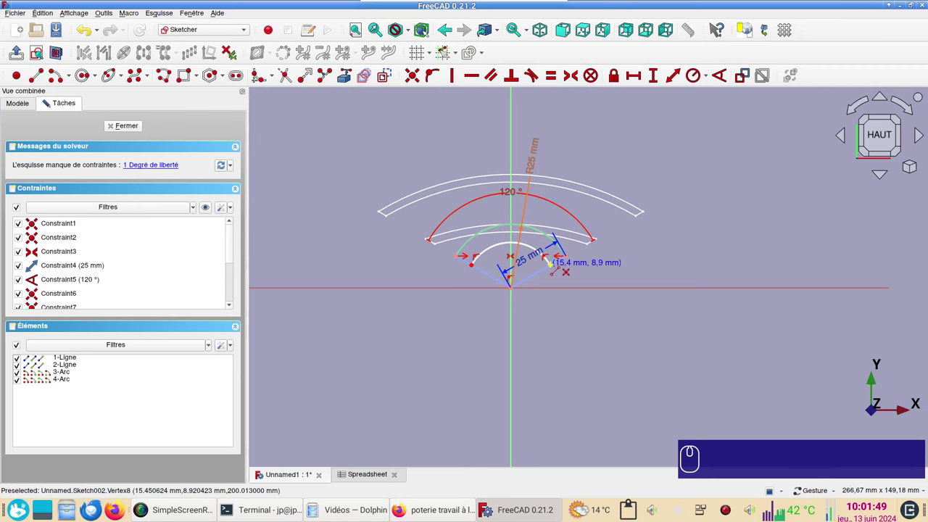
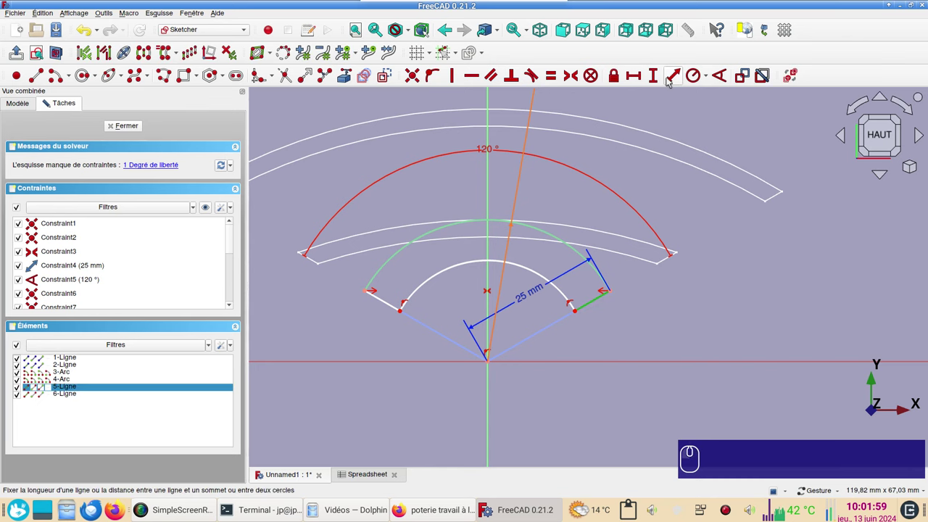
Constrain the short line joining the two arcs to 3 mm
{"action": "left_click", "coordinate": [676, 78]}
{"action": "left_click", "coordinate": [806, 87]}
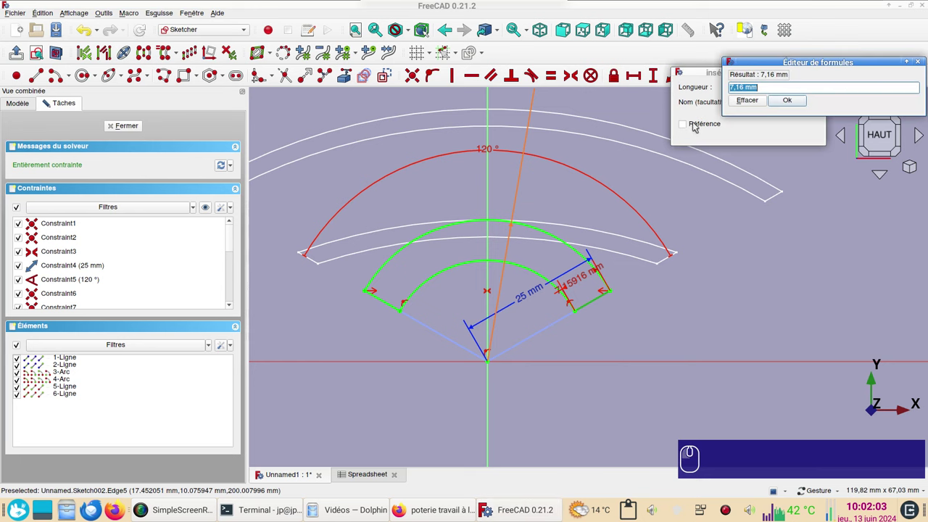
{"action": "key", "text": "ctrl+v"}
{"action": "key", "text": "x"}
{"action": "left_click", "coordinate": [751, 134]}
{"action": "left_click", "coordinate": [796, 105]}
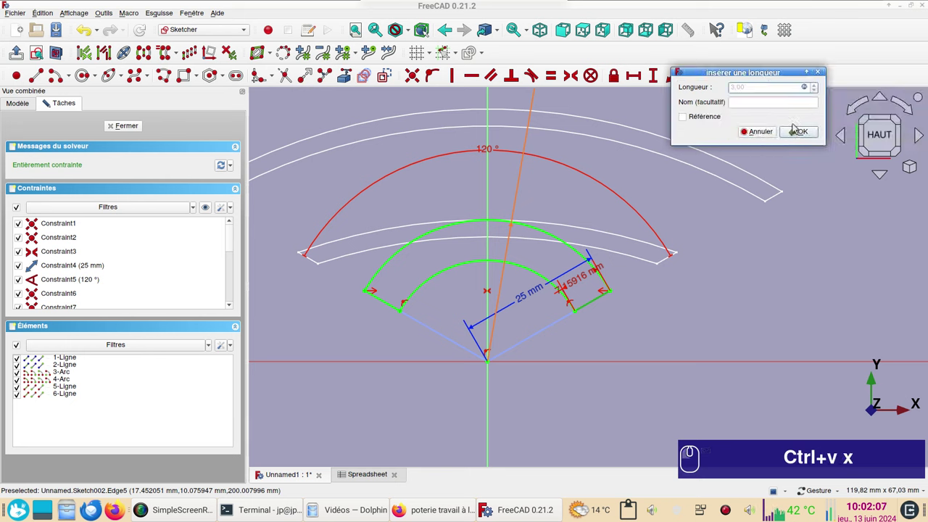
{"action": "left_click", "coordinate": [801, 134]}
Close Sketch002 and view the three sketches from an angled view
{"action": "left_click", "coordinate": [719, 266]}
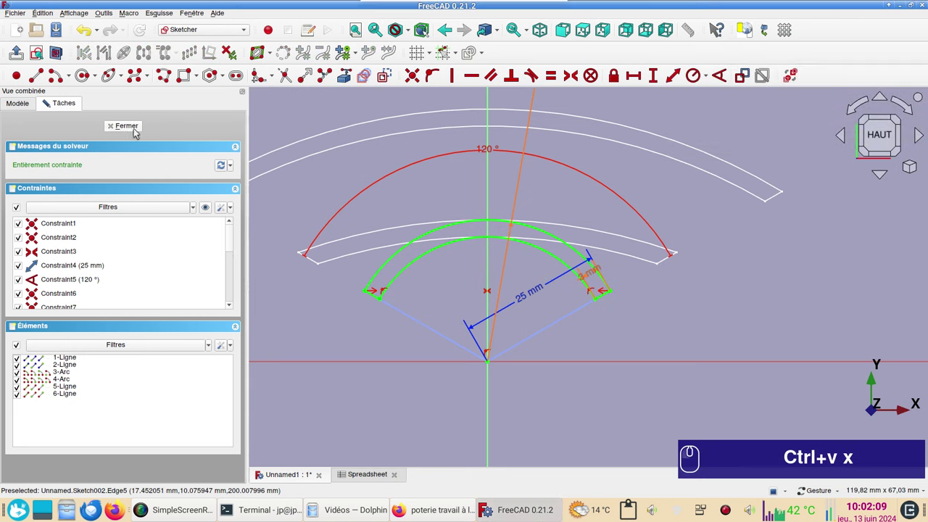
{"action": "left_click", "coordinate": [122, 131]}
{"action": "left_click", "coordinate": [509, 323]}
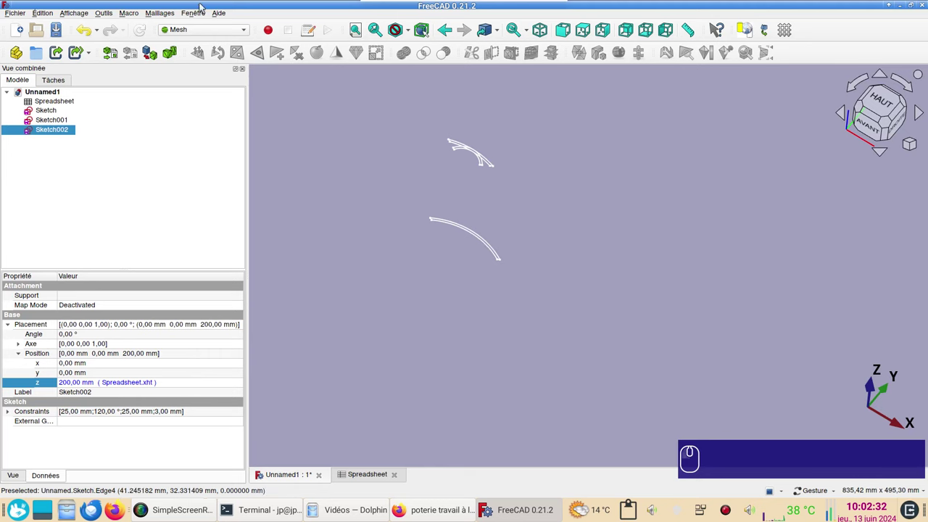
{"action": "left_click", "coordinate": [196, 31]}
In the Part workbench, loft Sketch to Sketch001 with Create solid ticked
{"action": "left_click", "coordinate": [184, 128]}
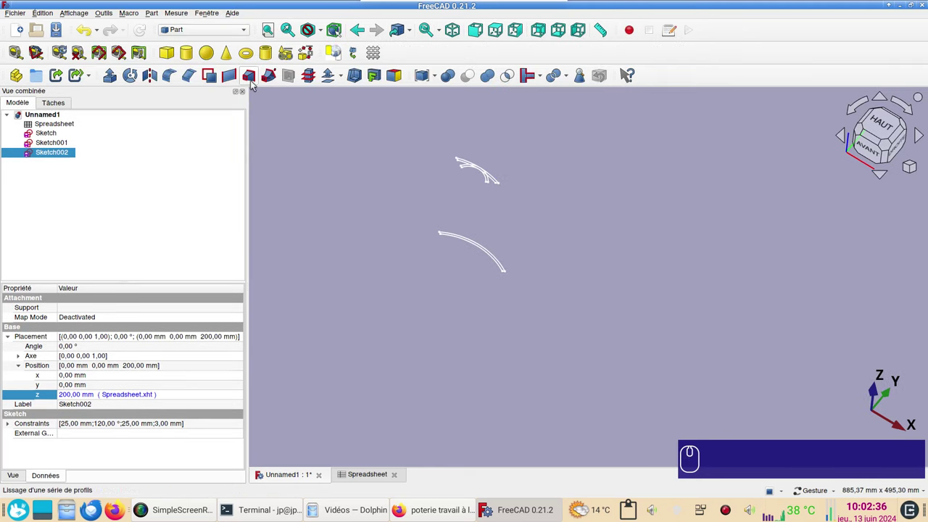
{"action": "left_click", "coordinate": [255, 83]}
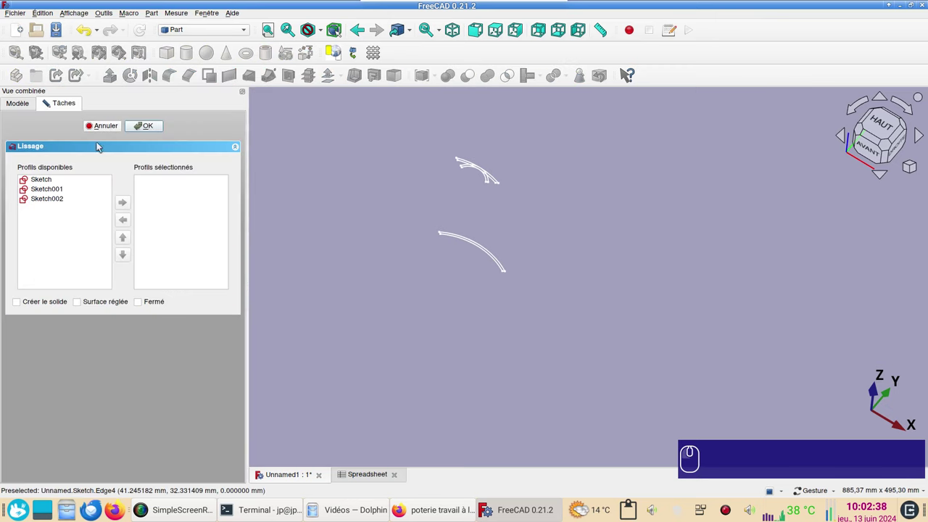
{"action": "left_click", "coordinate": [37, 184]}
{"action": "left_click", "coordinate": [130, 201]}
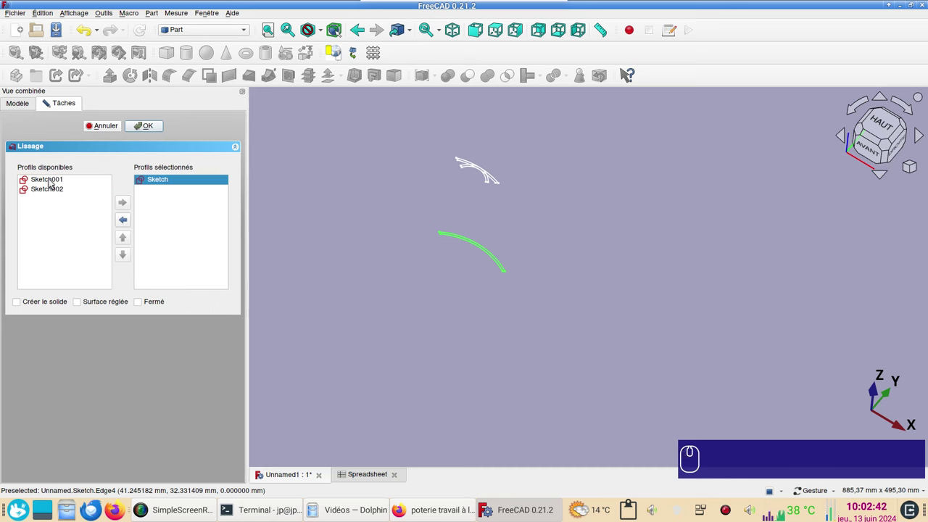
{"action": "left_click", "coordinate": [50, 182]}
{"action": "left_click", "coordinate": [129, 203]}
{"action": "left_click", "coordinate": [31, 306]}
{"action": "left_click", "coordinate": [150, 124]}
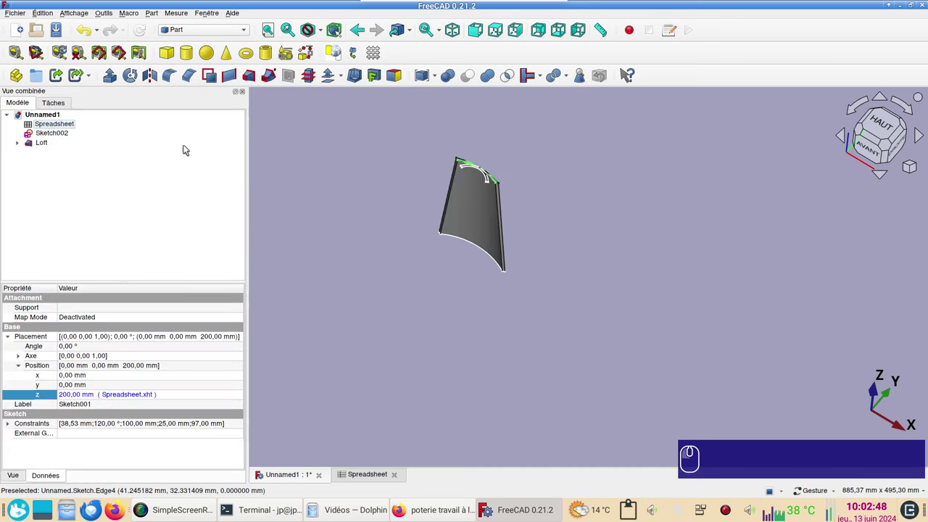
Create a second solid loft, Loft001, from Sketch to Sketch002
{"action": "left_click", "coordinate": [248, 79]}
{"action": "double_click", "coordinate": [46, 183]}
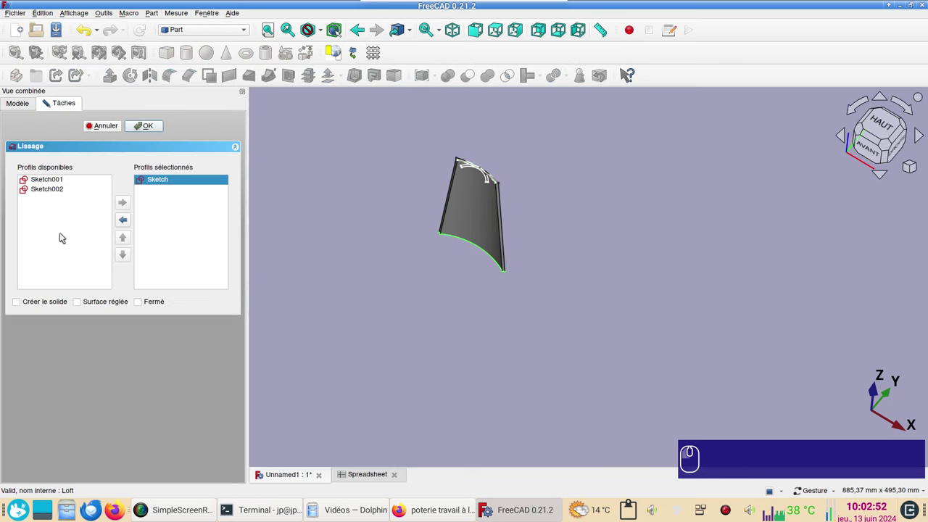
{"action": "double_click", "coordinate": [60, 189]}
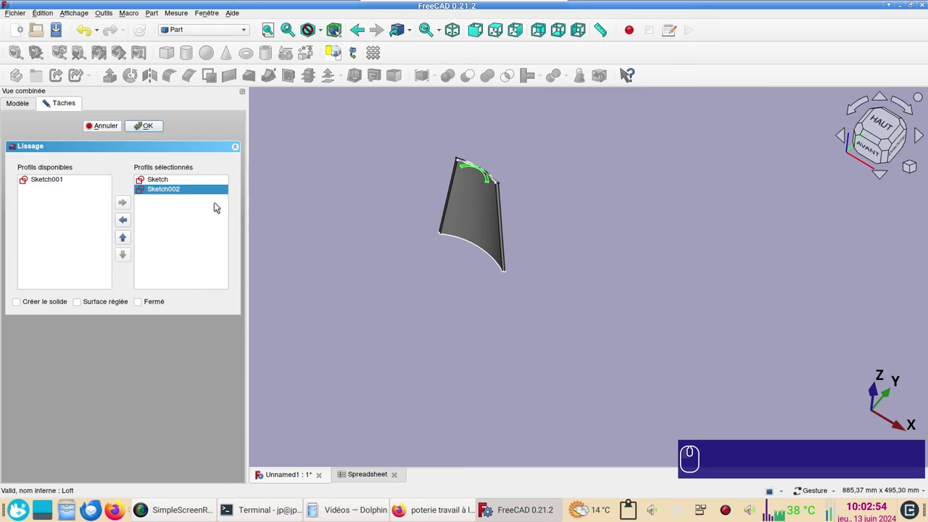
{"action": "left_click", "coordinate": [52, 304]}
{"action": "left_click", "coordinate": [150, 131]}
View the two lofts from the right side and select the first Loft in the tree
{"action": "left_click", "coordinate": [606, 285]}
{"action": "left_click", "coordinate": [692, 246]}
{"action": "middle_click", "coordinate": [654, 288]}
{"action": "left_click", "coordinate": [552, 192]}
{"action": "left_click", "coordinate": [626, 186]}
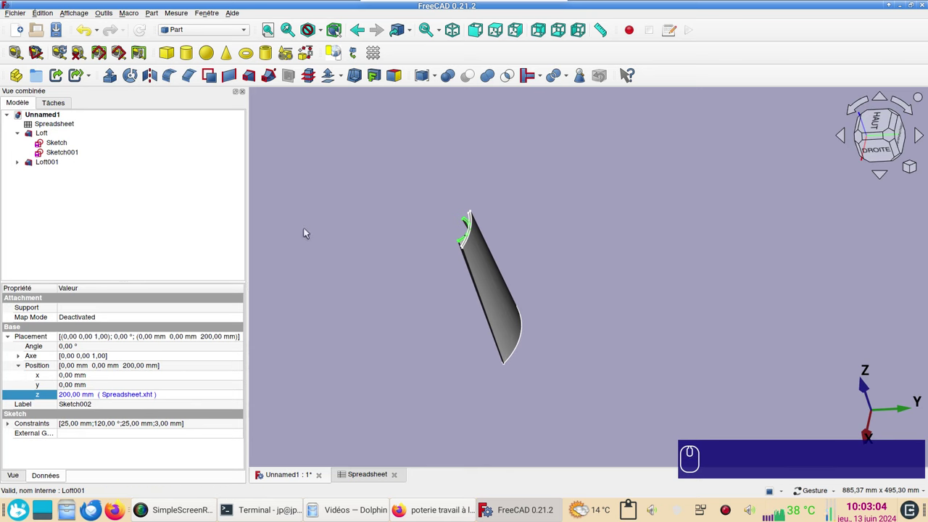
{"action": "left_click", "coordinate": [41, 135]}
{"action": "left_click", "coordinate": [229, 32]}
{"action": "left_click", "coordinate": [220, 40]}
Draft polar array of Loft: centre reset to origin, Link array off, Union on, 3 elements
{"action": "left_click", "coordinate": [291, 78]}
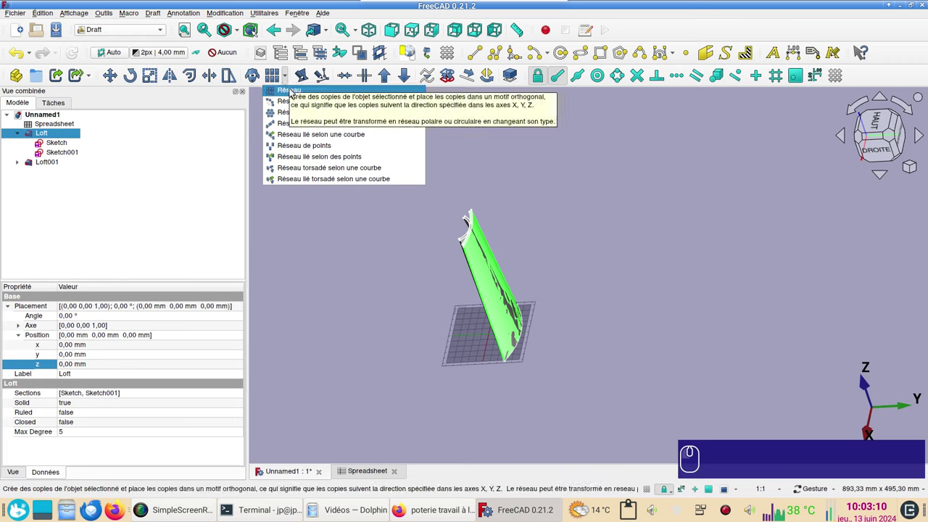
{"action": "left_click", "coordinate": [296, 102]}
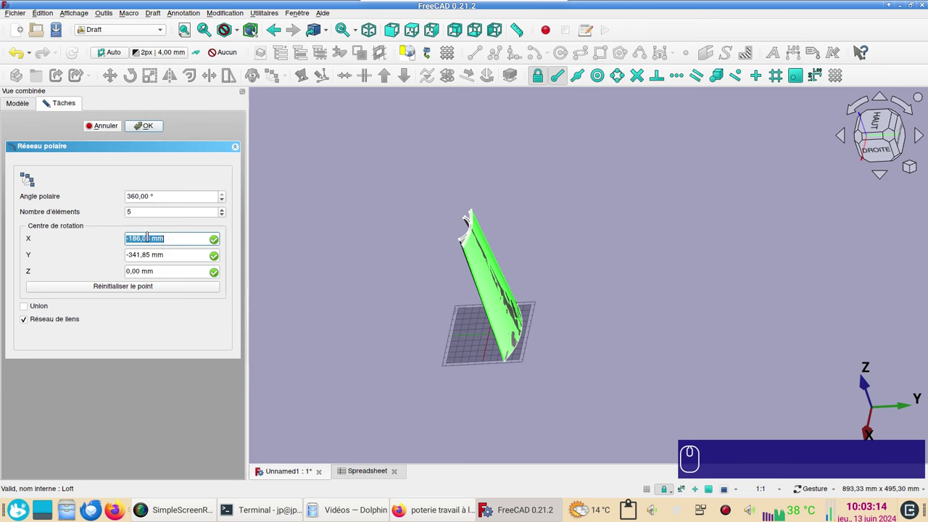
{"action": "left_click", "coordinate": [112, 290]}
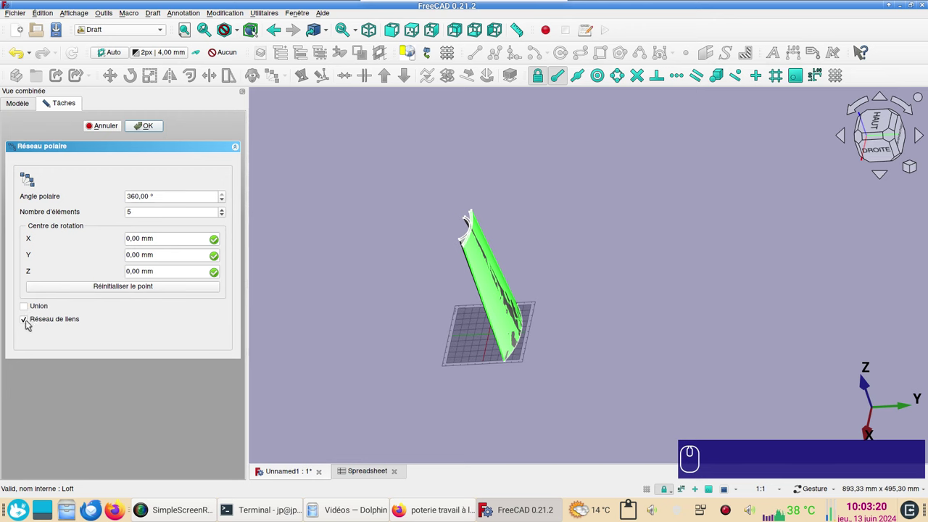
{"action": "left_click", "coordinate": [30, 323]}
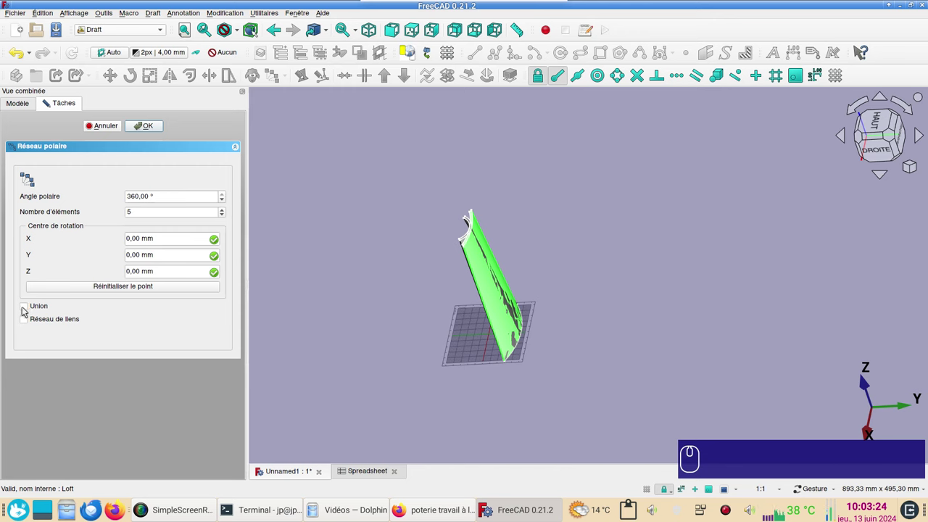
{"action": "left_click", "coordinate": [27, 310]}
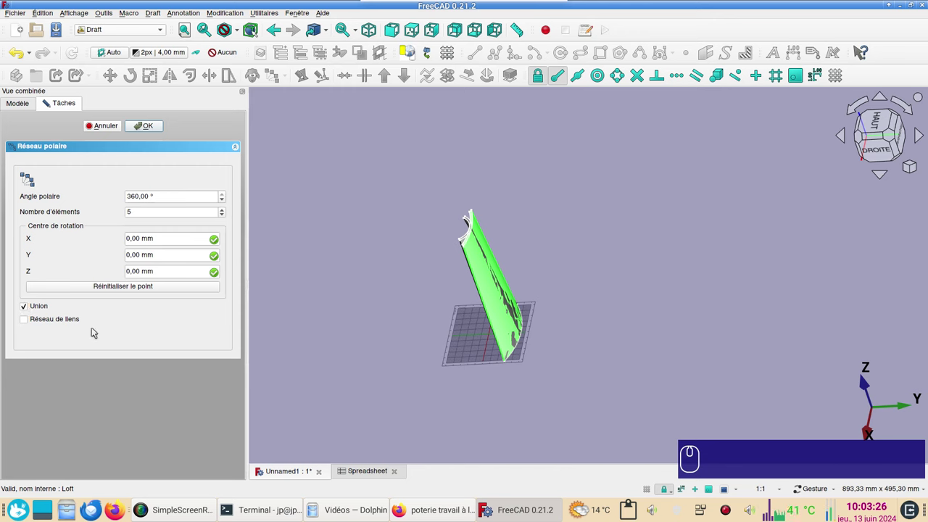
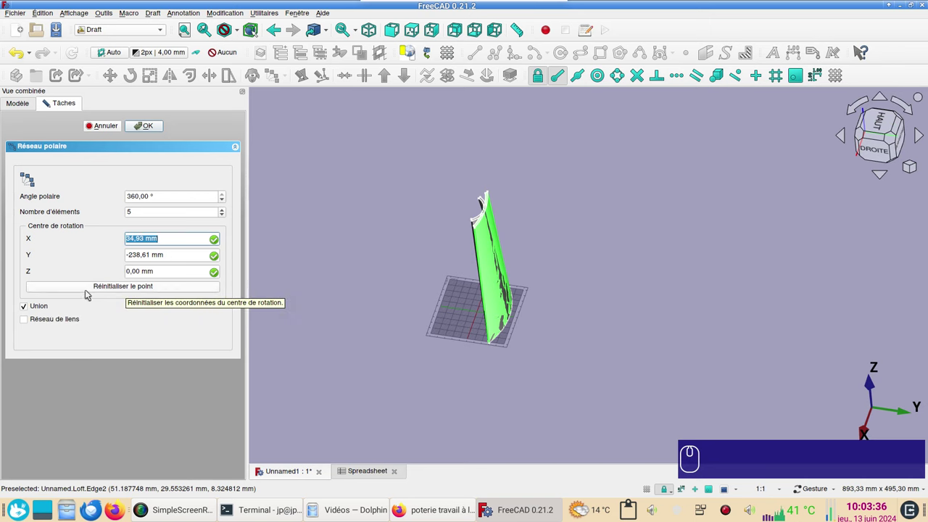
{"action": "left_click", "coordinate": [92, 290]}
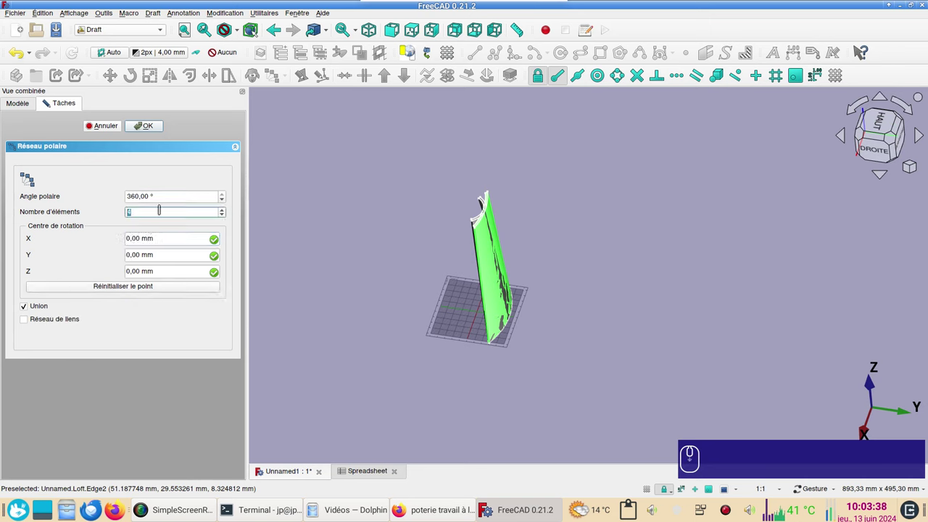
{"action": "left_click", "coordinate": [143, 129]}
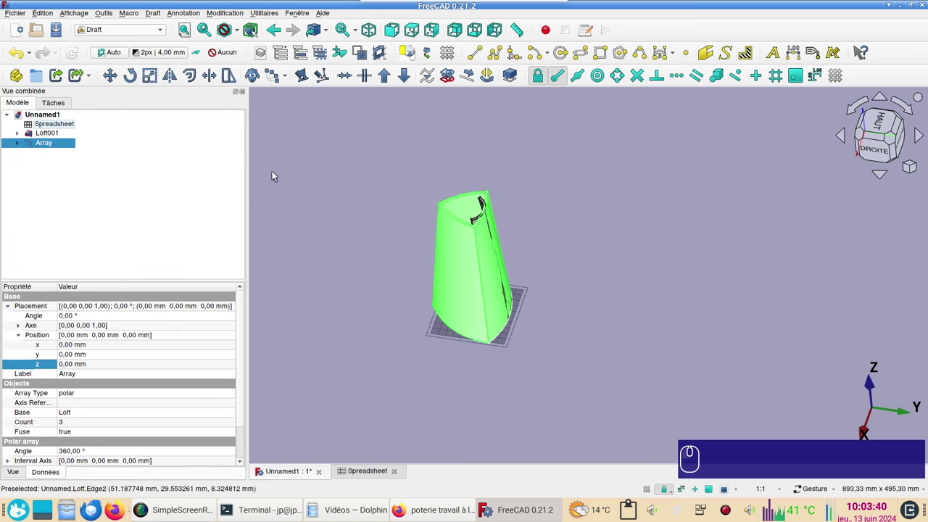
{"action": "left_click", "coordinate": [306, 181]}
Give the new Array a pale cyan shape colour through its Appearance settings
{"action": "left_click", "coordinate": [585, 252]}
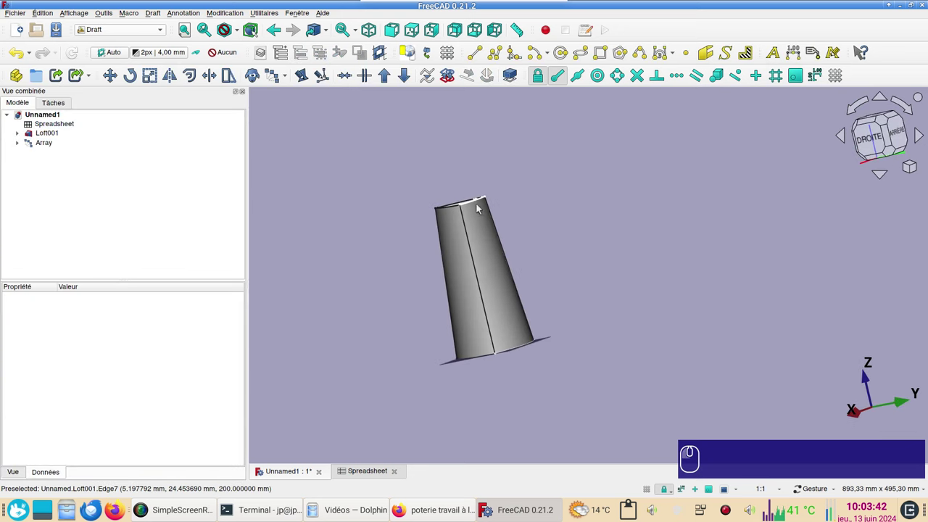
{"action": "left_click", "coordinate": [53, 144]}
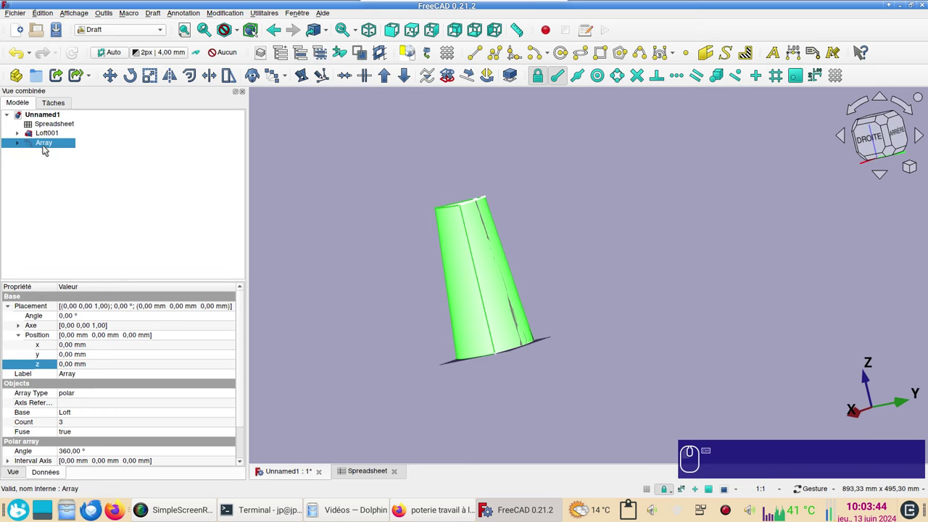
{"action": "key", "text": "ctrl+d"}
{"action": "left_click", "coordinate": [180, 236]}
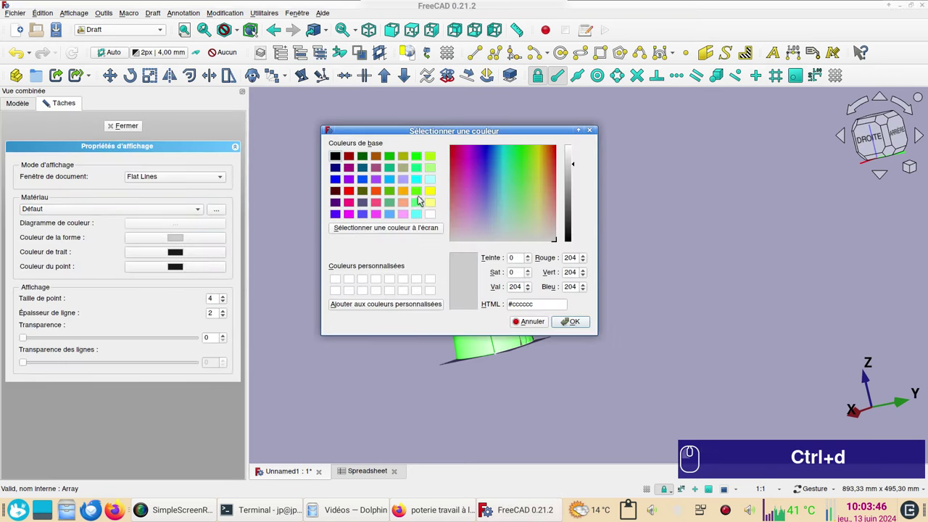
{"action": "left_click", "coordinate": [437, 180]}
{"action": "left_click", "coordinate": [586, 324]}
{"action": "left_click", "coordinate": [129, 128]}
{"action": "left_click", "coordinate": [345, 183]}
Polar-array Loft001 three times over 360° as a fused Array001
{"action": "left_click", "coordinate": [56, 144]}
{"action": "key", "text": "space"}
{"action": "left_click", "coordinate": [60, 136]}
{"action": "left_click", "coordinate": [276, 77]}
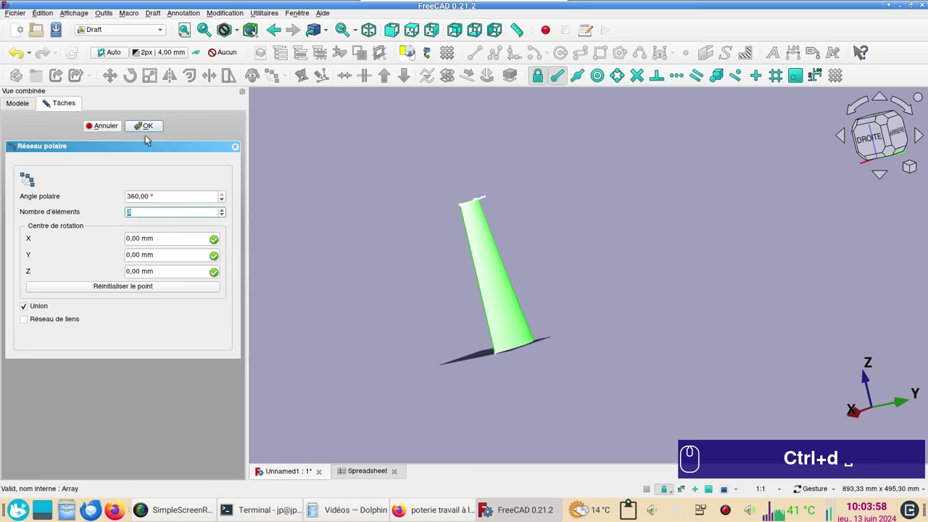
{"action": "left_click", "coordinate": [154, 126]}
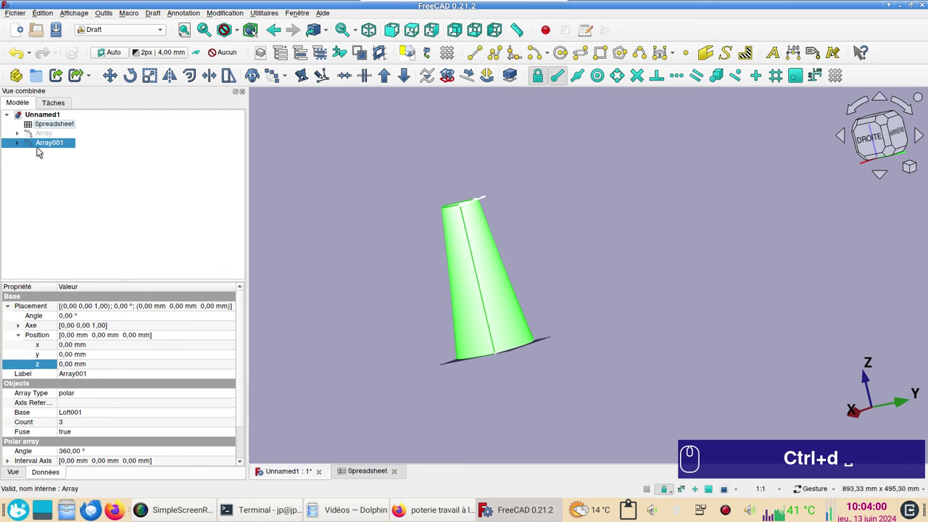
Give Array001 the same pale cyan colour and view the two overlapping arrays
{"action": "left_click", "coordinate": [43, 145]}
{"action": "key", "text": "ctrl+d"}
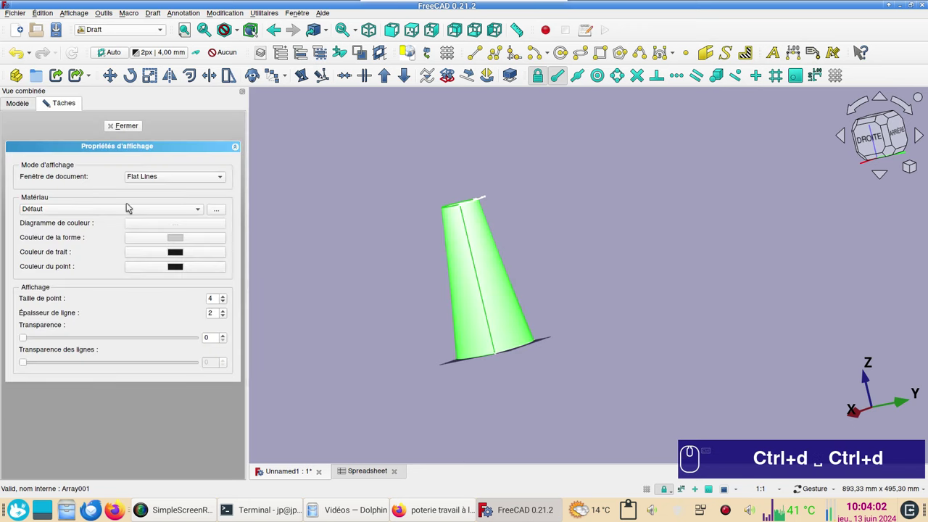
{"action": "left_click", "coordinate": [178, 238]}
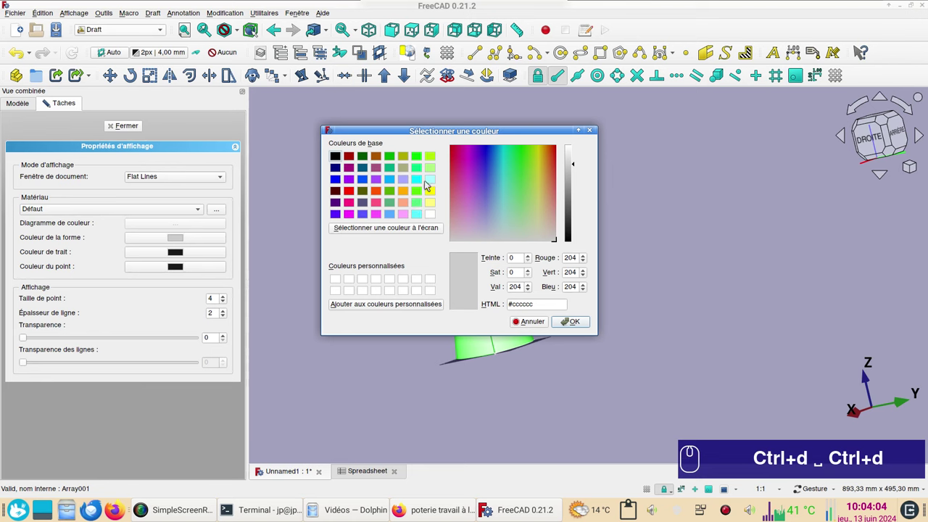
{"action": "left_click", "coordinate": [433, 172]}
{"action": "left_click", "coordinate": [585, 322]}
{"action": "left_click", "coordinate": [130, 131]}
{"action": "left_click", "coordinate": [333, 175]}
{"action": "left_click", "coordinate": [581, 210]}
{"action": "left_click", "coordinate": [49, 143]}
{"action": "left_click", "coordinate": [49, 135]}
{"action": "key", "text": "space"}
{"action": "left_click_drag", "start_coordinate": [49, 144], "coordinate": [389, 302]}
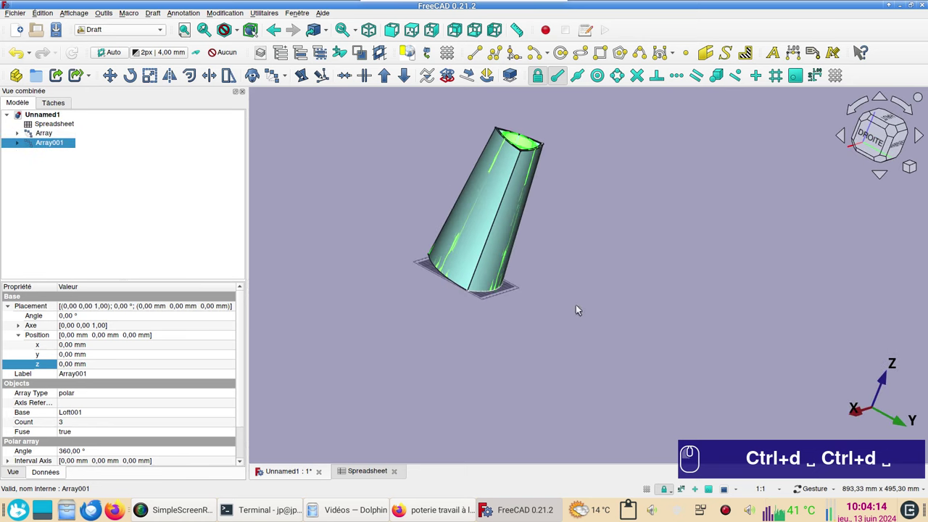
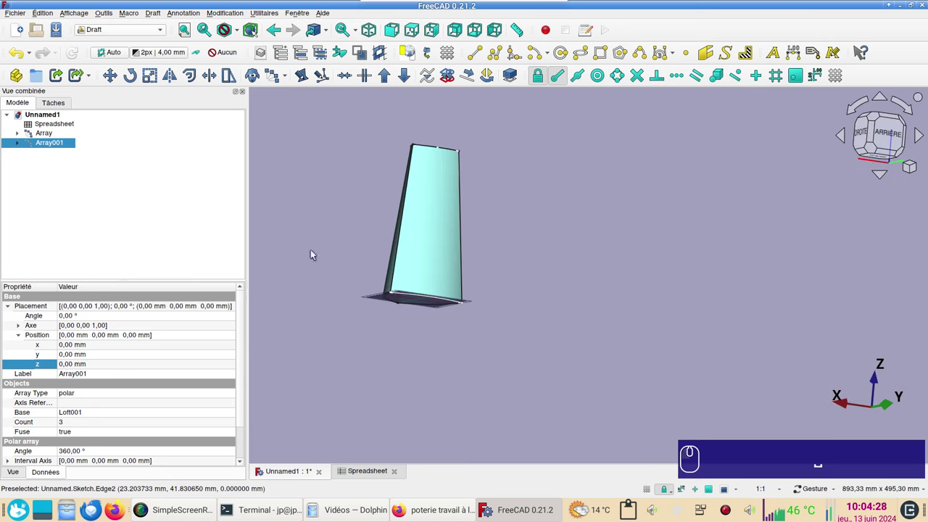
Expand Array and Array001 in the Model tree and hide Array001
{"action": "left_click", "coordinate": [376, 205]}
{"action": "left_click", "coordinate": [448, 55]}
{"action": "left_click", "coordinate": [481, 392]}
{"action": "middle_click", "coordinate": [556, 259]}
{"action": "left_click", "coordinate": [50, 137]}
{"action": "left_click", "coordinate": [22, 136]}
{"action": "left_click", "coordinate": [36, 143]}
{"action": "left_click", "coordinate": [78, 157]}
{"action": "key", "text": "space"}
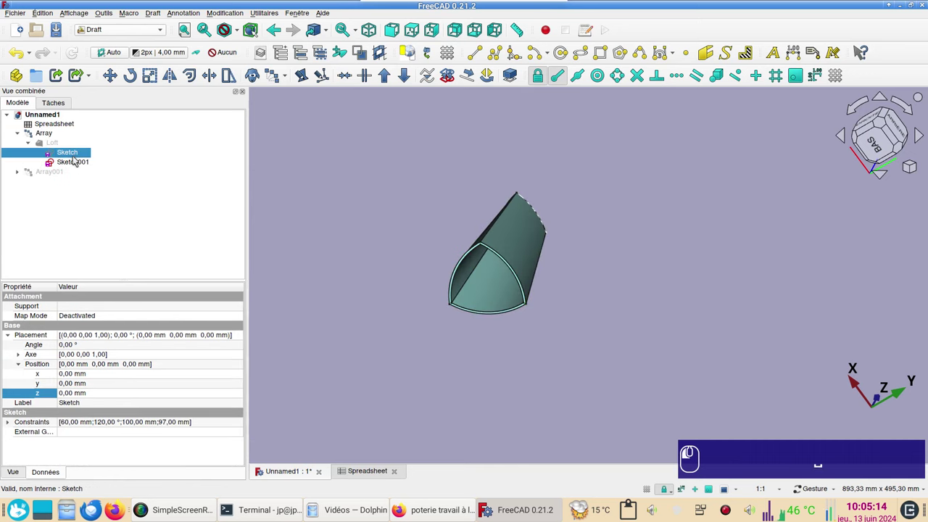
Expand Array's source entries and toggle visibility of its Sketch and loft items
{"action": "left_click", "coordinate": [67, 164]}
{"action": "key", "text": "space"}
{"action": "left_click", "coordinate": [25, 174]}
{"action": "left_click", "coordinate": [30, 177]}
{"action": "left_click", "coordinate": [33, 181]}
{"action": "left_click", "coordinate": [79, 199]}
{"action": "key", "text": "space"}
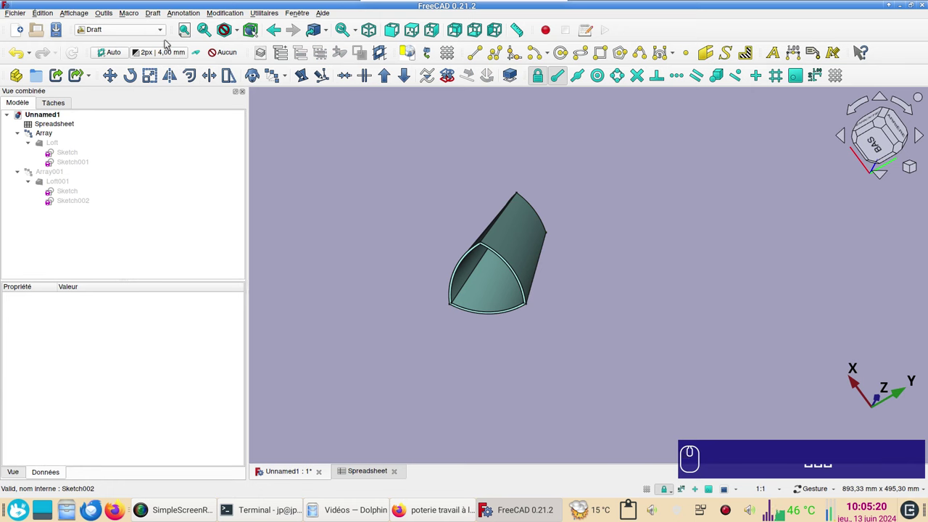
Surface workbench Filling bounded by Edge12, Edge10 and Edge11 to close the bottom
{"action": "left_click", "coordinate": [169, 31]}
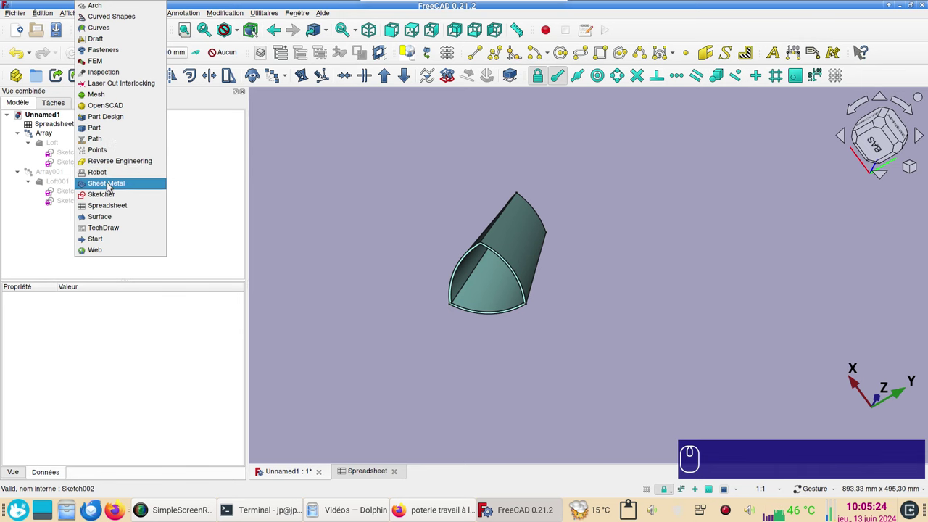
{"action": "left_click", "coordinate": [112, 220]}
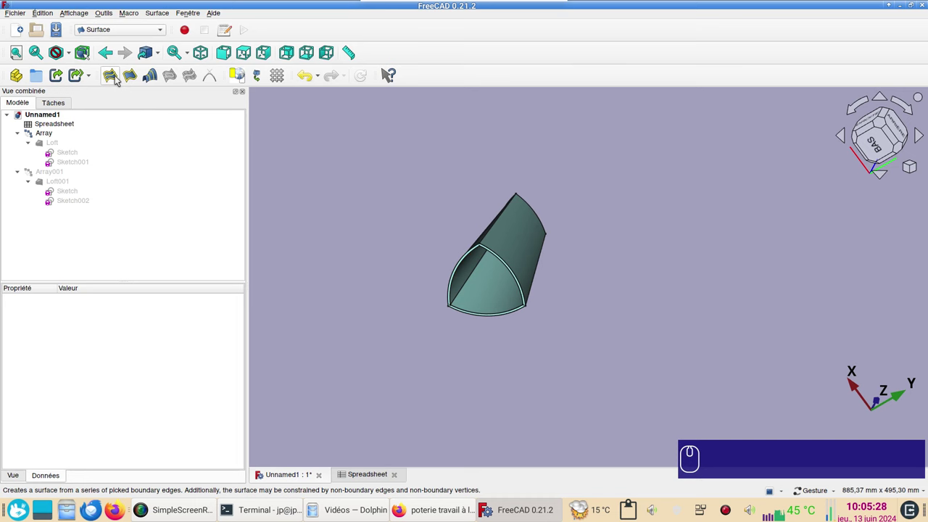
{"action": "left_click", "coordinate": [118, 79]}
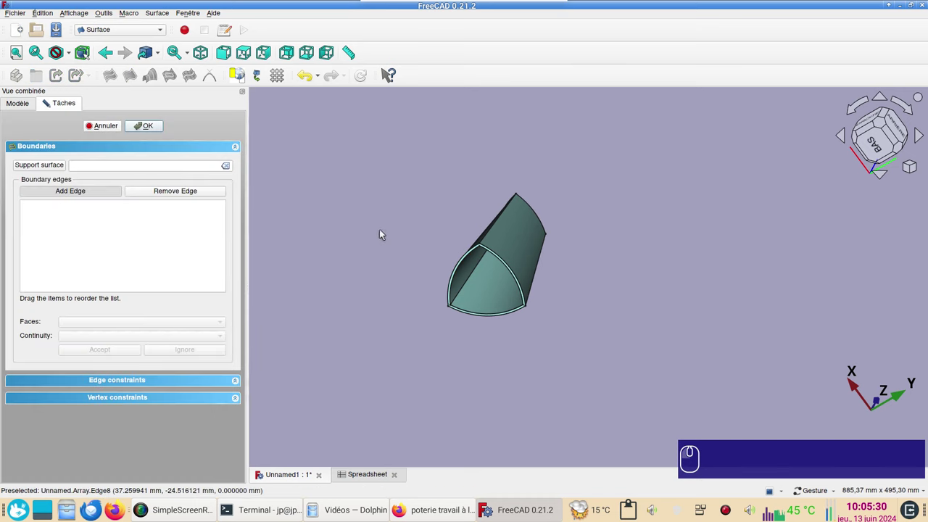
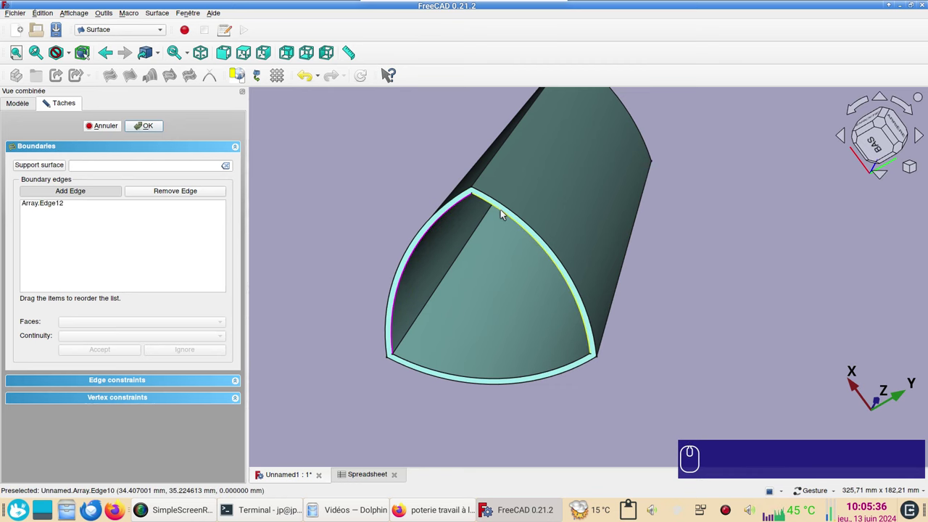
{"action": "left_click", "coordinate": [506, 213]}
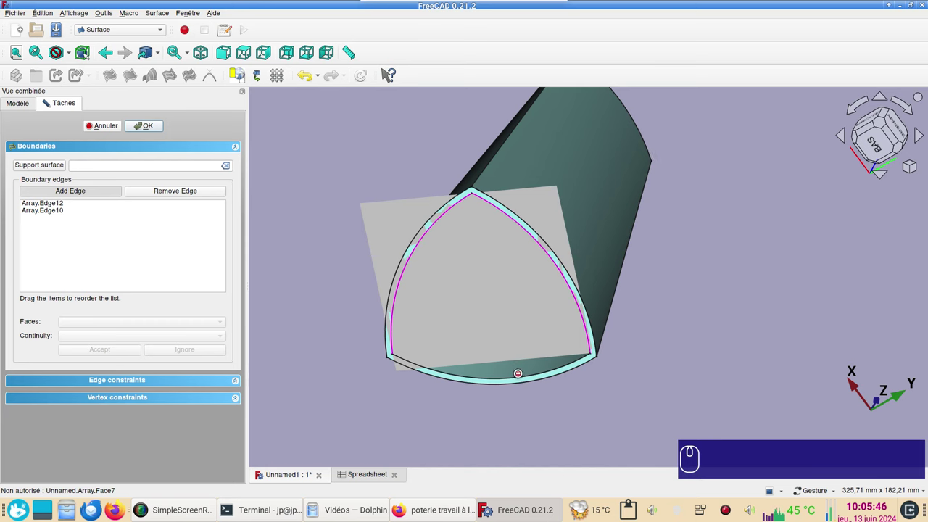
{"action": "left_click", "coordinate": [522, 380]}
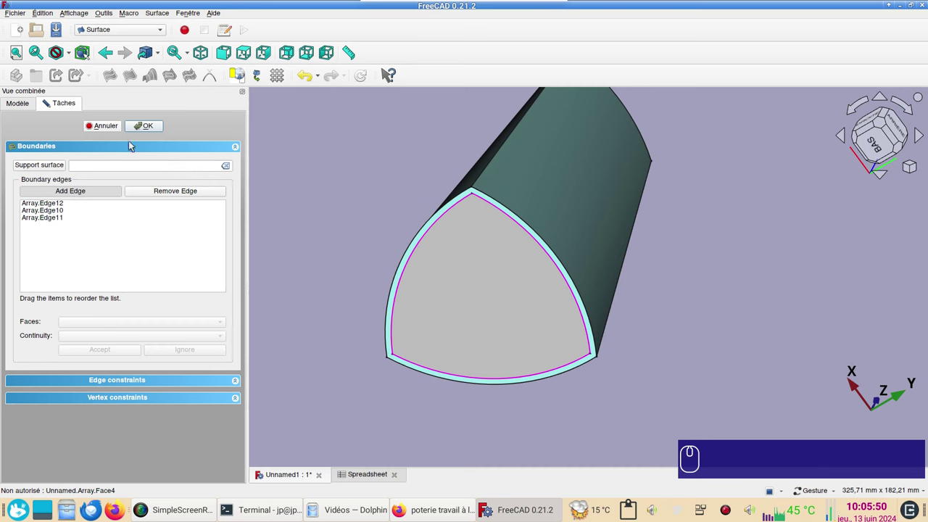
{"action": "left_click", "coordinate": [151, 129]}
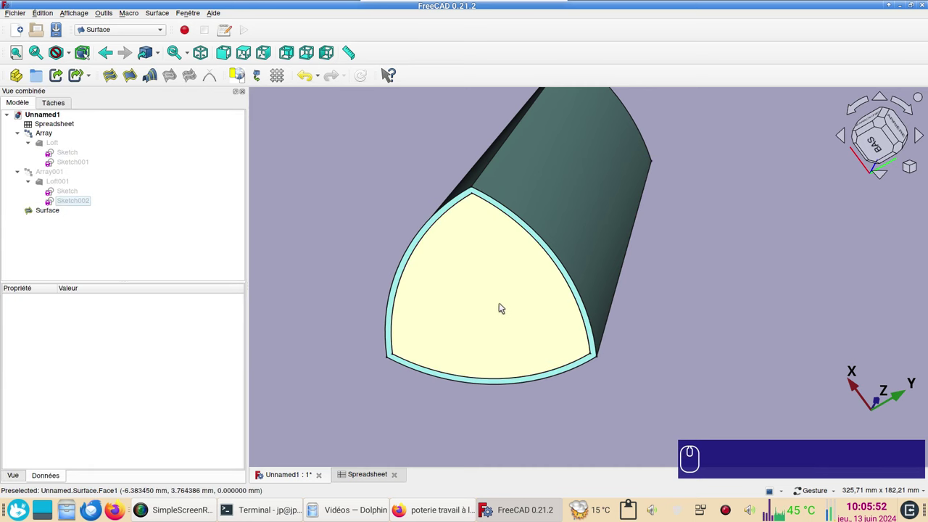
{"action": "left_click", "coordinate": [504, 300]}
Part Extrude the filling Surface 10 mm along custom direction (0,0,1) after the normal error
{"action": "left_click", "coordinate": [145, 32]}
{"action": "left_click", "coordinate": [118, 129]}
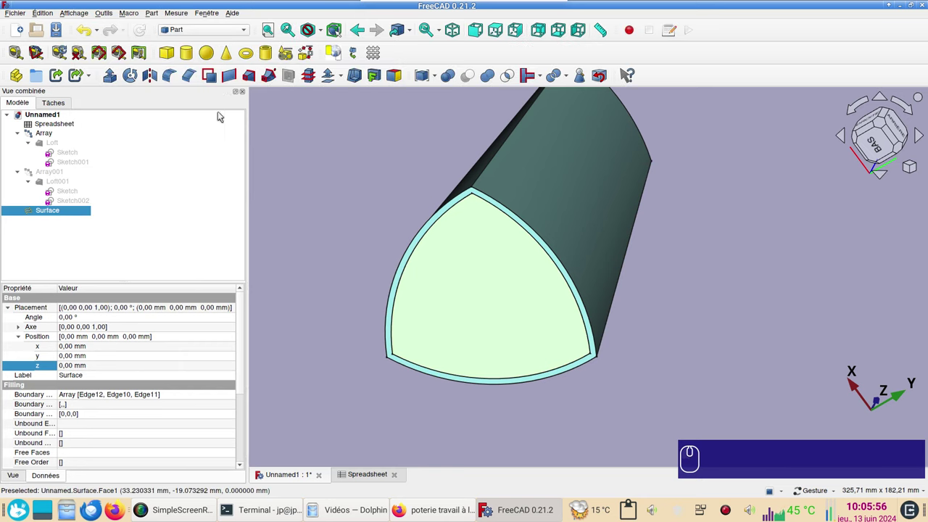
{"action": "left_click", "coordinate": [115, 82]}
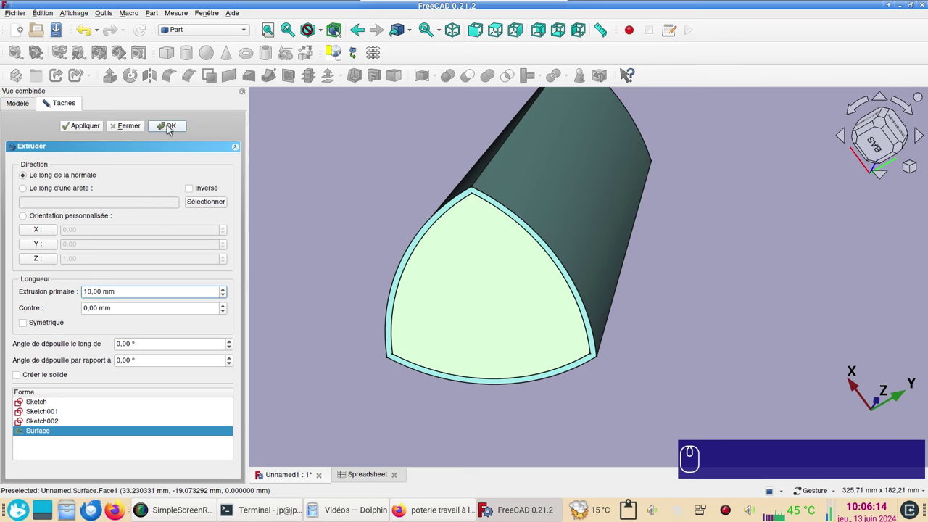
{"action": "left_click", "coordinate": [171, 129]}
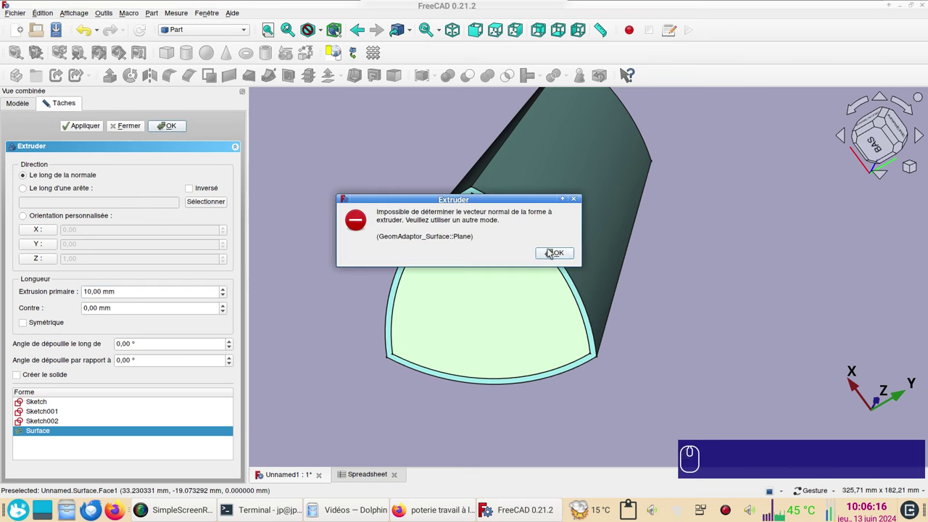
{"action": "left_click", "coordinate": [555, 253]}
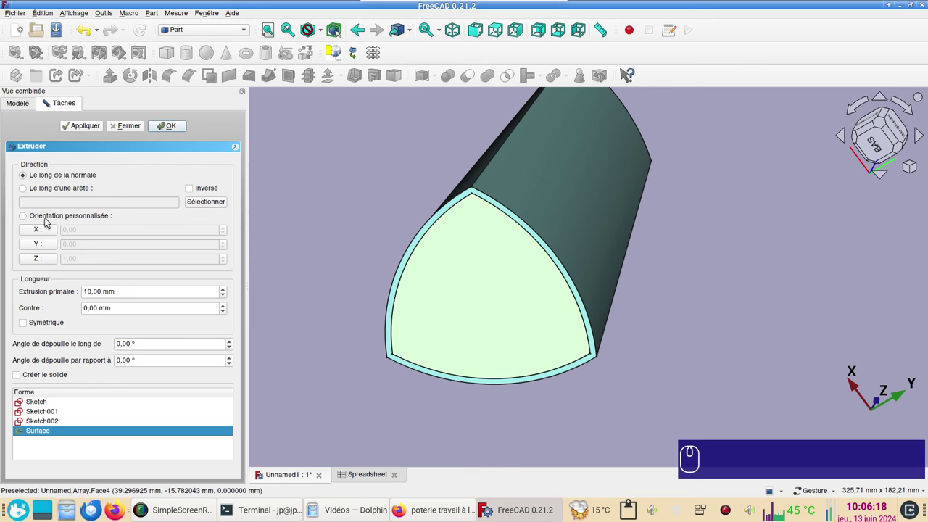
{"action": "left_click", "coordinate": [40, 263]}
{"action": "left_click", "coordinate": [45, 261]}
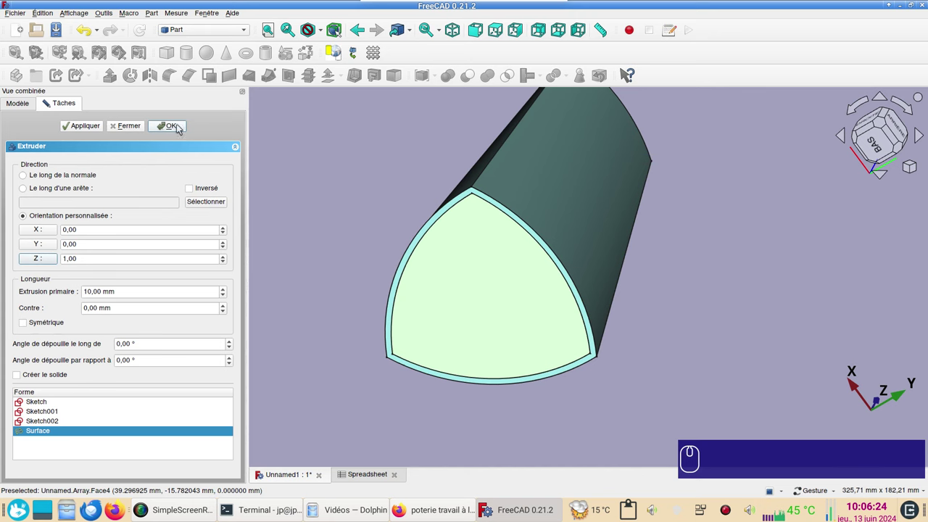
{"action": "left_click", "coordinate": [182, 126]}
Toggle visibility in the view and bring up the Extrude's Length Fwd property
{"action": "left_click", "coordinate": [579, 180]}
{"action": "left_click", "coordinate": [548, 204]}
{"action": "key", "text": "space"}
{"action": "left_click", "coordinate": [63, 216]}
{"action": "scroll", "scroll_direction": "down", "scroll_amount": 3}
{"action": "left_click", "coordinate": [103, 395]}
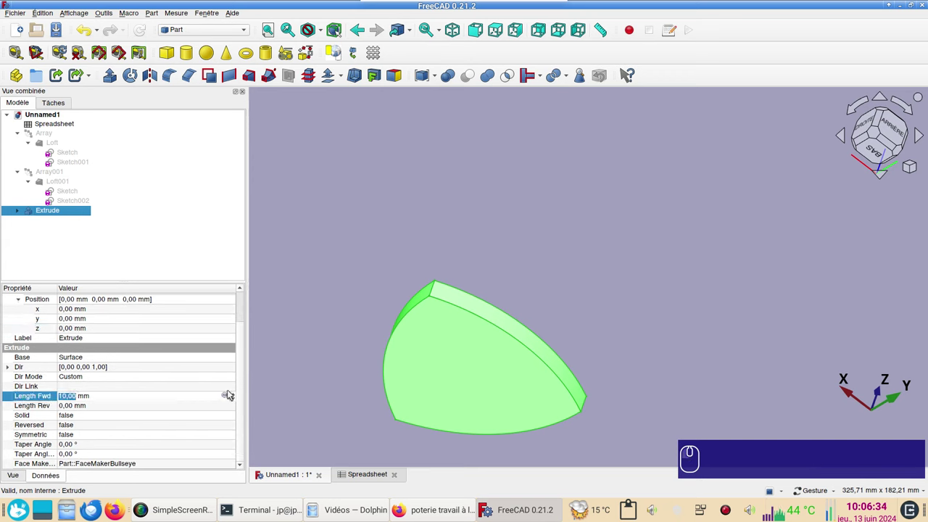
Enter an expression in the formula editor for the Extrude's Length Fwd
{"action": "left_click", "coordinate": [228, 396]}
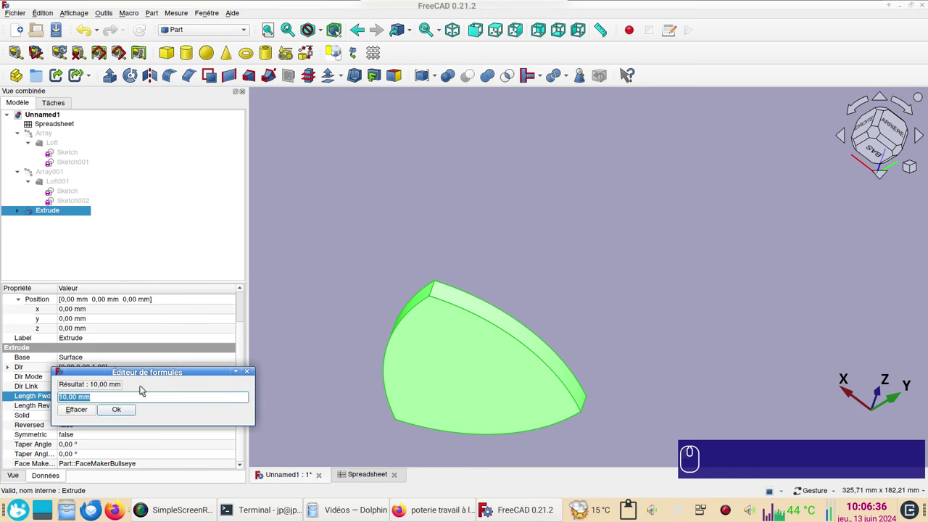
{"action": "key", "text": "ctrl+v"}
{"action": "key", "text": "x"}
{"action": "left_click", "coordinate": [82, 441]}
{"action": "left_click", "coordinate": [131, 409]}
{"action": "left_click", "coordinate": [368, 238]}
{"action": "left_click", "coordinate": [526, 211]}
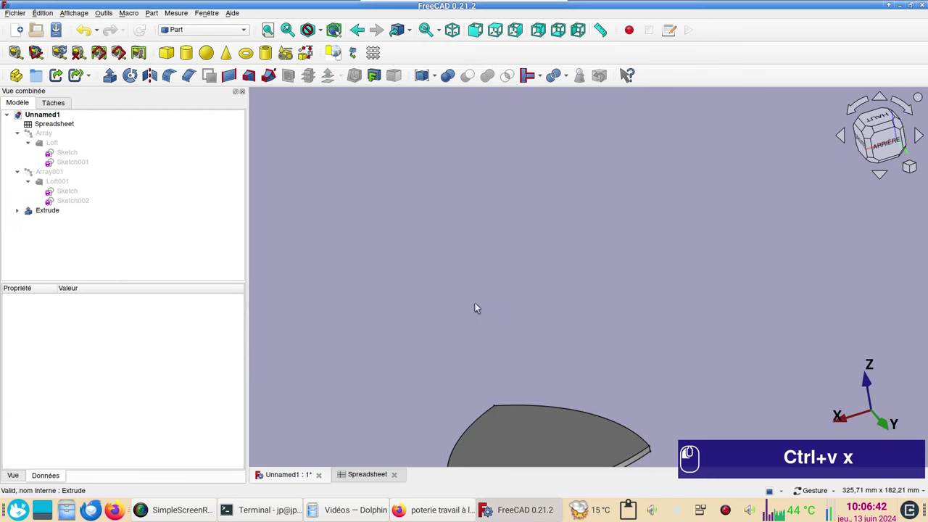
{"action": "left_click", "coordinate": [498, 465]}
Change the Extrude's shape colour in its Appearance settings
{"action": "key", "text": "ctrl+d"}
{"action": "left_click", "coordinate": [188, 240]}
{"action": "left_click", "coordinate": [409, 218]}
{"action": "left_click", "coordinate": [587, 326]}
{"action": "left_click", "coordinate": [639, 326]}
{"action": "left_click", "coordinate": [139, 129]}
Make the cyan Array shell visible again beside the extrusion, then activate the Curves workbench
{"action": "scroll", "scroll_direction": "down", "scroll_amount": 3}
{"action": "left_click_drag", "start_coordinate": [400, 274], "coordinate": [48, 175]}
{"action": "key", "text": "space"}
{"action": "left_click", "coordinate": [486, 234]}
{"action": "left_click", "coordinate": [572, 225]}
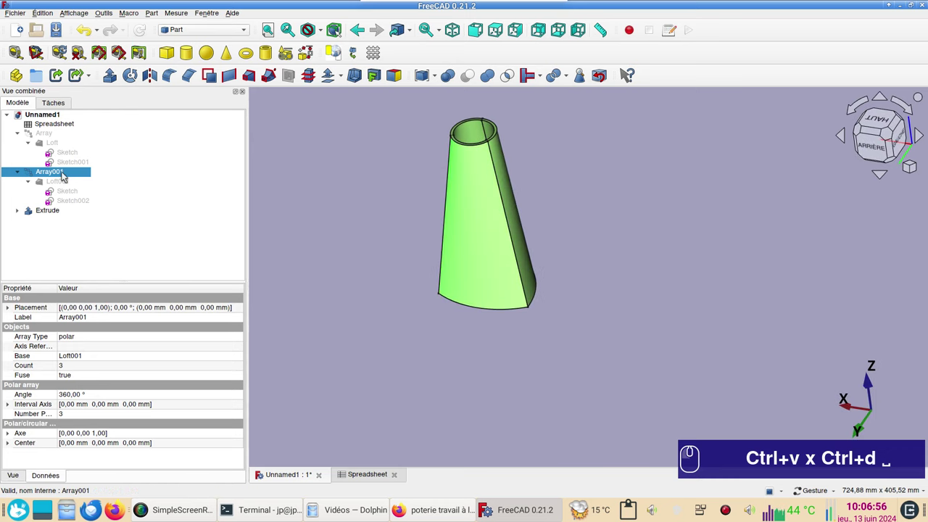
{"action": "left_click", "coordinate": [66, 175]}
{"action": "key", "text": "space"}
{"action": "left_click", "coordinate": [46, 133]}
{"action": "key", "text": "space"}
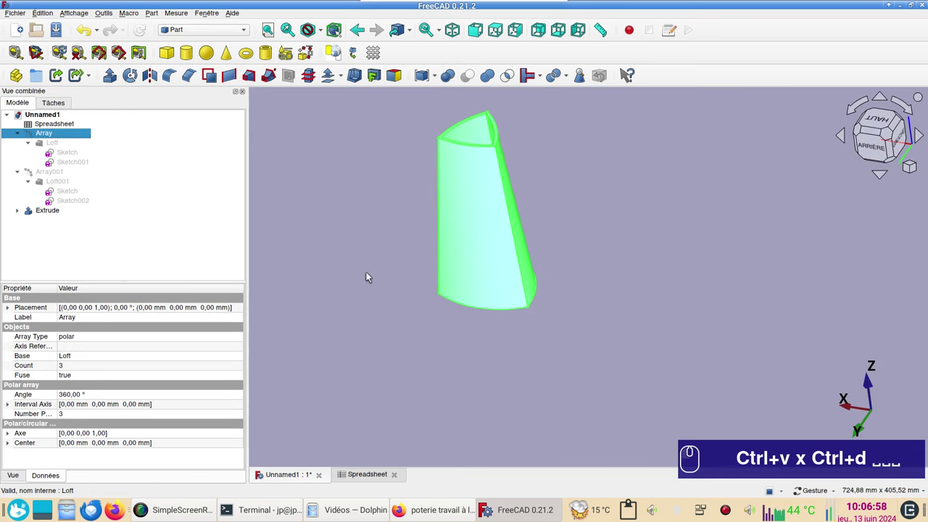
{"action": "left_click", "coordinate": [374, 275]}
{"action": "middle_click", "coordinate": [388, 261]}
{"action": "left_click", "coordinate": [384, 309]}
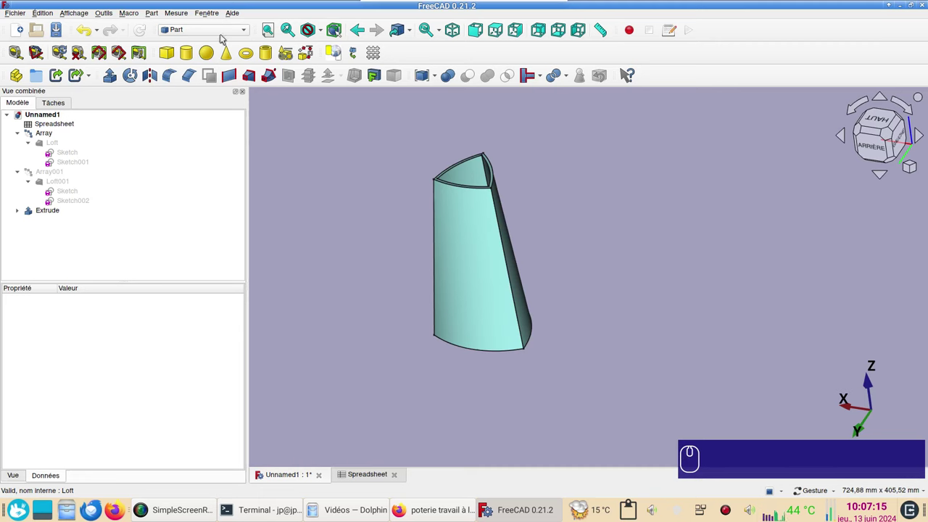
{"action": "left_click", "coordinate": [223, 32]}
{"action": "left_click", "coordinate": [218, 33]}
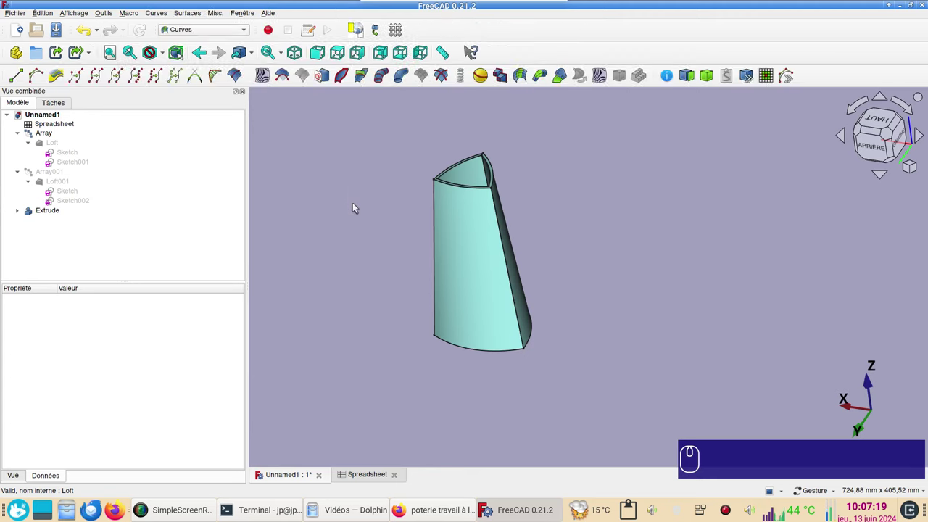
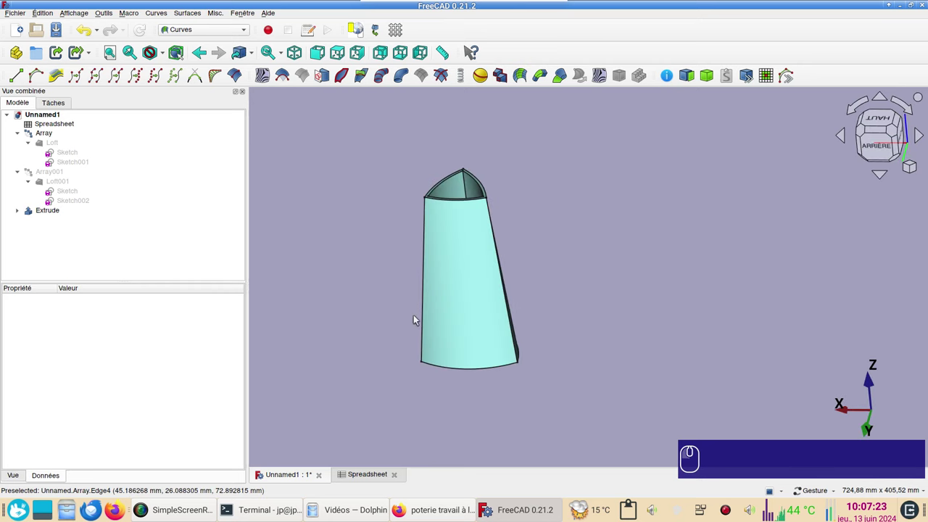
{"action": "left_click", "coordinate": [622, 375]}
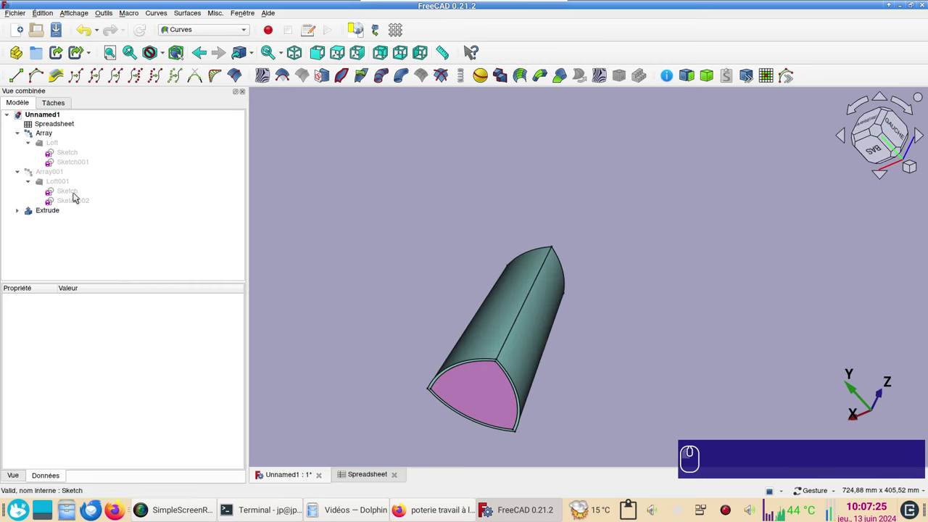
{"action": "left_click", "coordinate": [74, 196]}
{"action": "key", "text": "space"}
{"action": "left_click", "coordinate": [300, 193]}
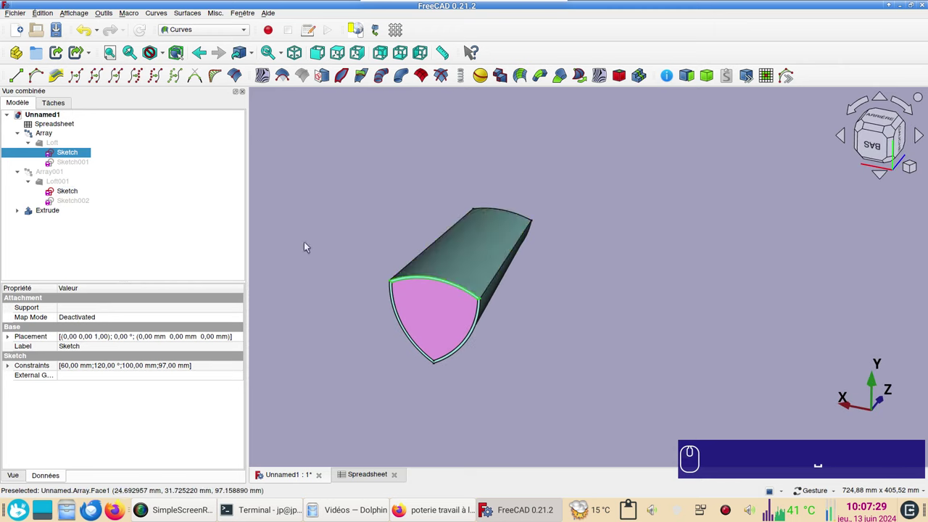
{"action": "left_click", "coordinate": [80, 153]}
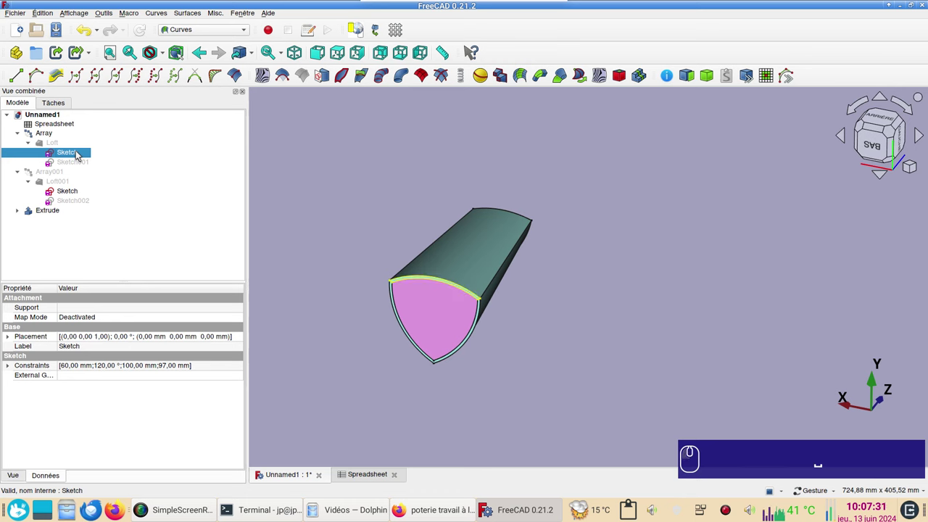
{"action": "left_click", "coordinate": [320, 220]}
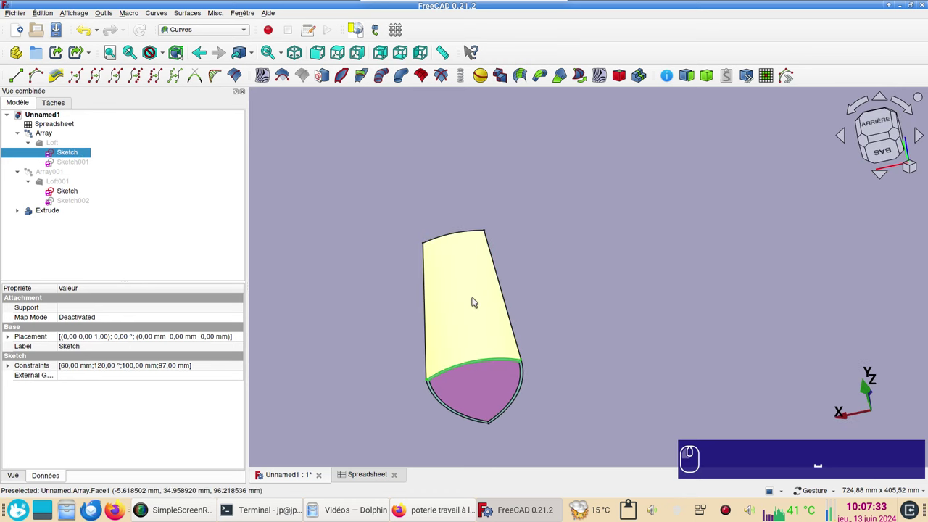
{"action": "left_click", "coordinate": [477, 299]}
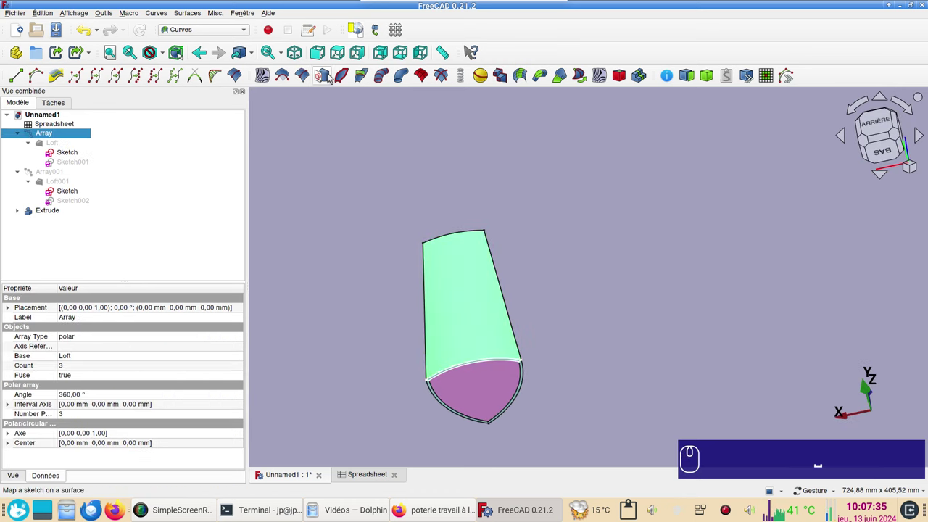
Map two sketches onto Array faces and draw the 109.28 × 201.15 mm zigzag in Mapped_Sketch
{"action": "left_click", "coordinate": [329, 76]}
{"action": "left_click_drag", "start_coordinate": [381, 157], "coordinate": [614, 312]}
{"action": "left_click", "coordinate": [582, 394]}
{"action": "left_click", "coordinate": [326, 76]}
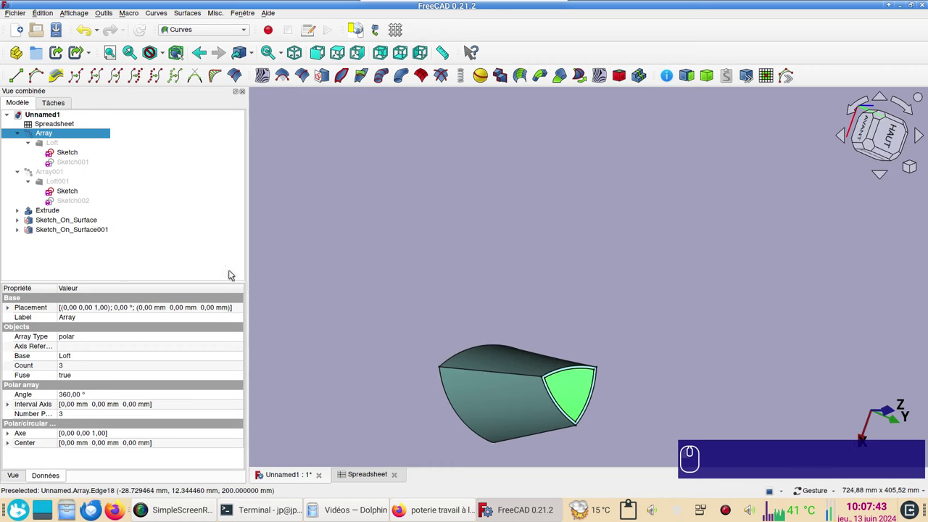
{"action": "left_click", "coordinate": [22, 221]}
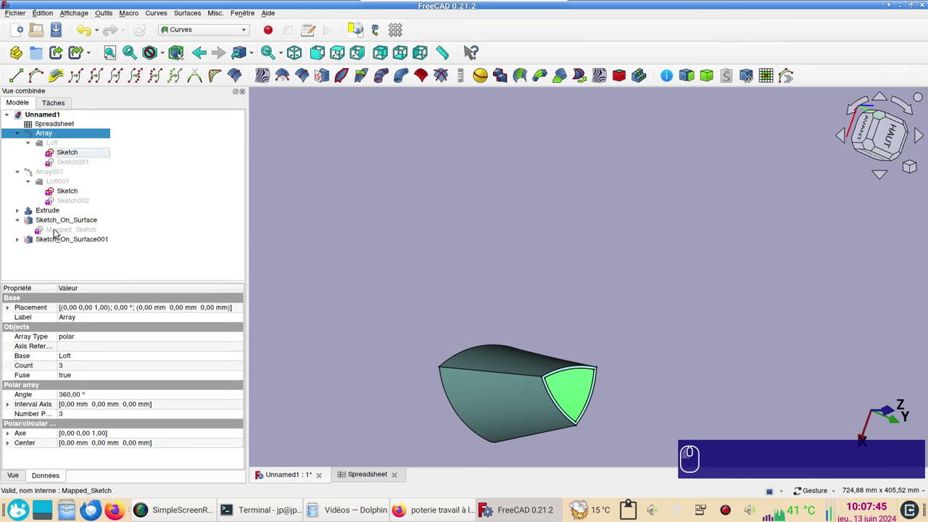
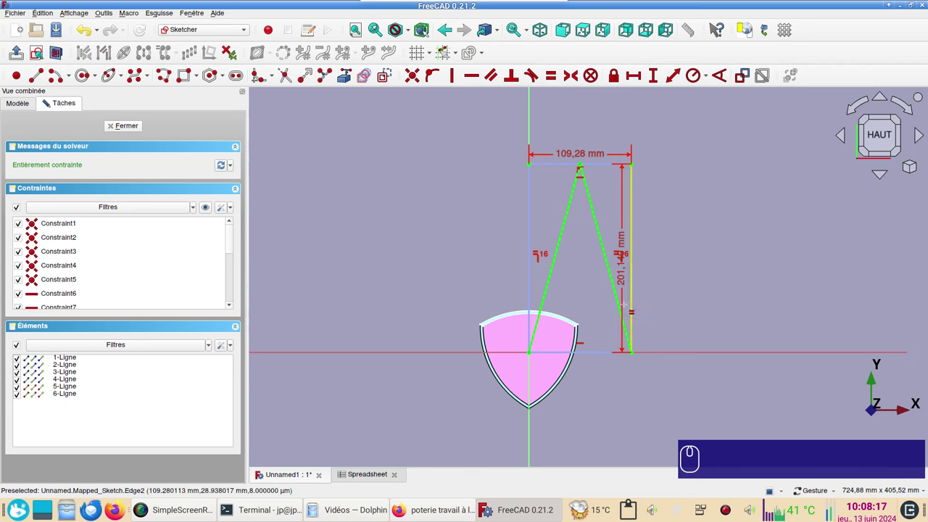
{"action": "left_click", "coordinate": [135, 131]}
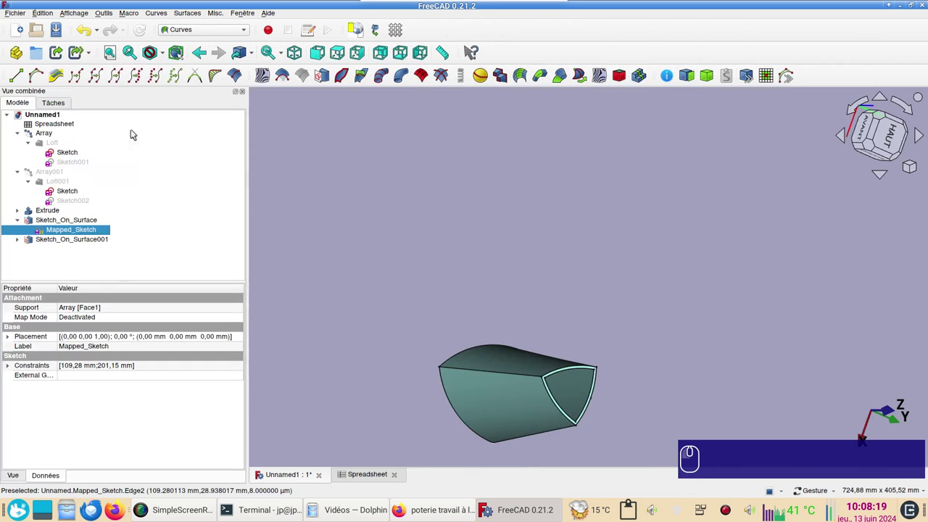
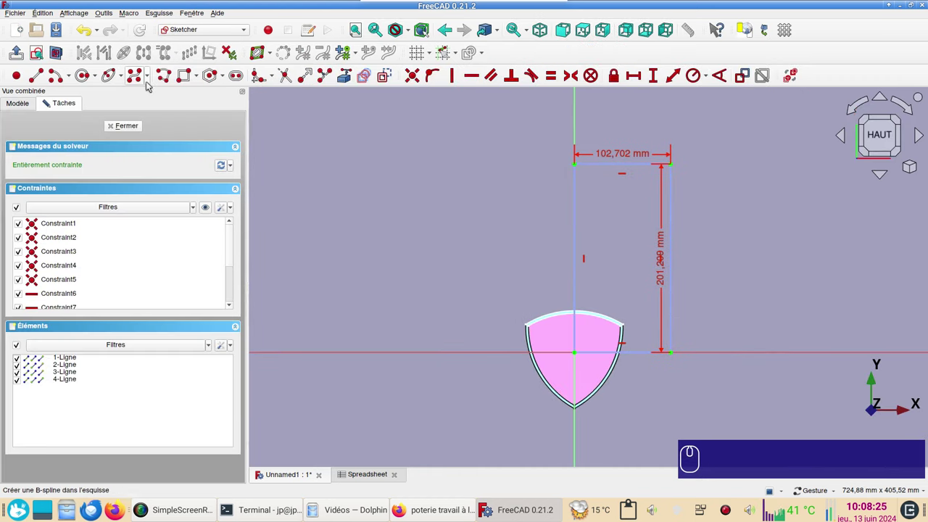
Draw the 102.70 × 201.21 mm profile in Mapped_Sketch001 and hide the cyan Array shell
{"action": "left_click", "coordinate": [44, 78]}
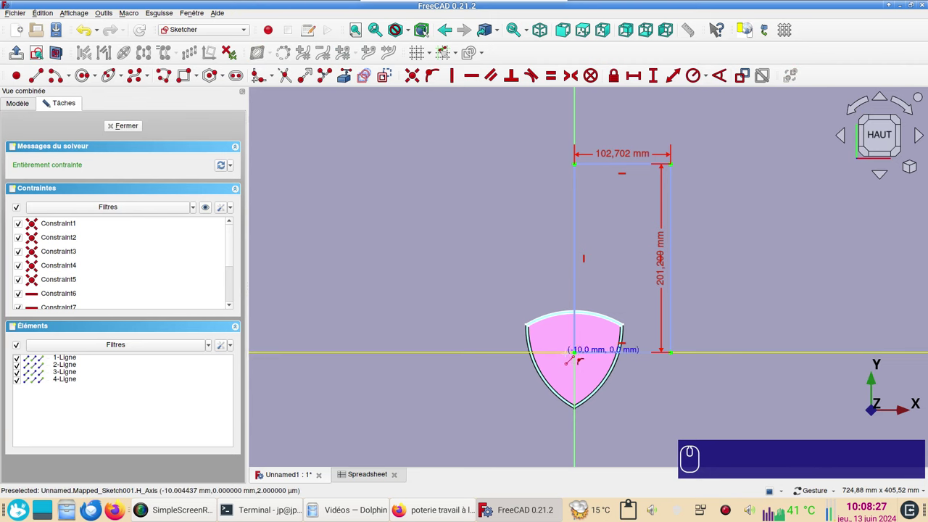
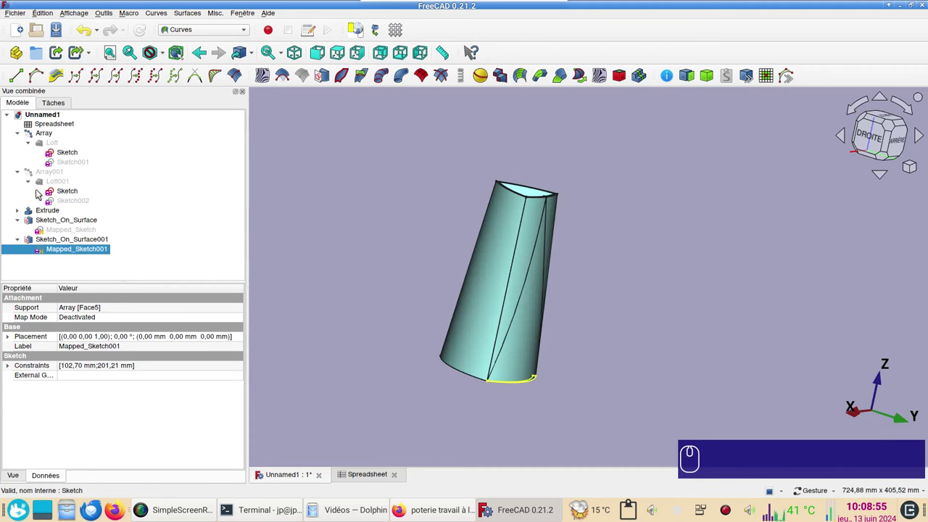
{"action": "left_click", "coordinate": [486, 239]}
{"action": "key", "text": "space"}
{"action": "left_click_drag", "start_coordinate": [629, 274], "coordinate": [592, 327]}
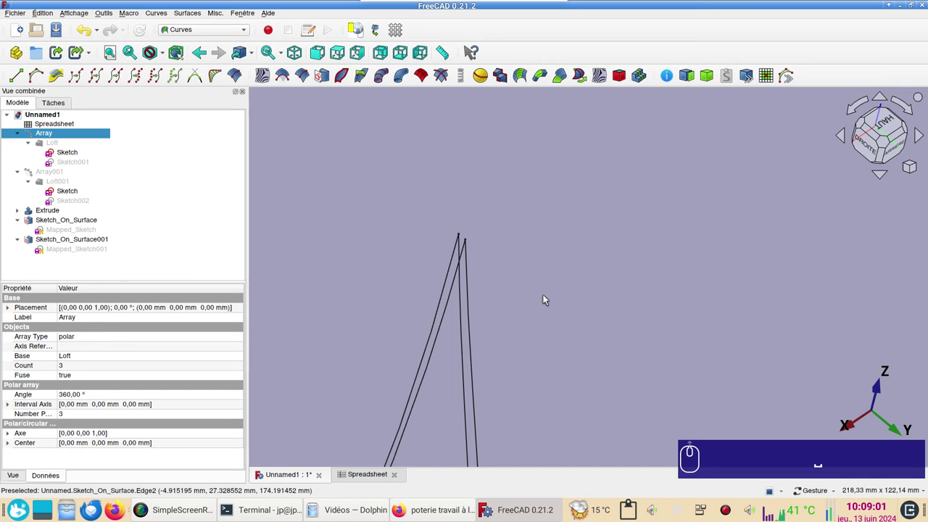
{"action": "middle_click", "coordinate": [549, 315]}
{"action": "scroll", "scroll_direction": "up", "scroll_amount": 3}
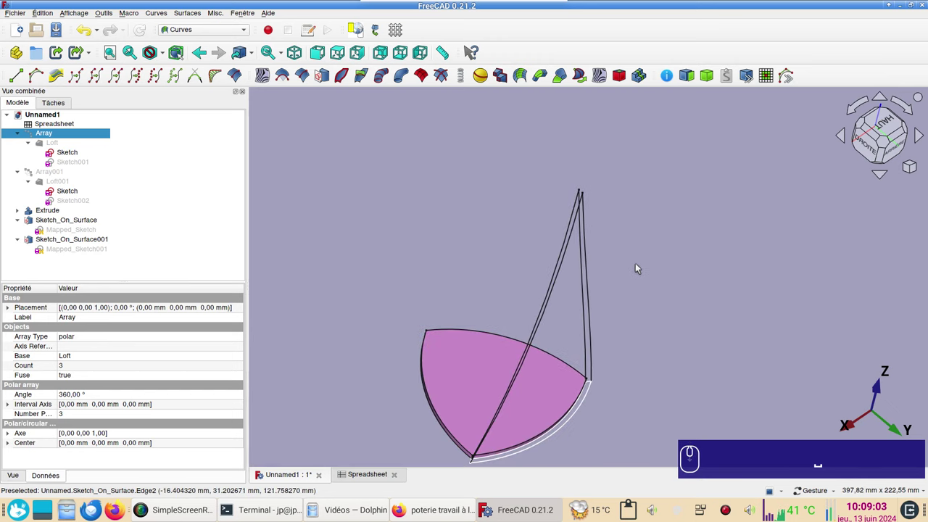
{"action": "scroll", "scroll_direction": "down", "scroll_amount": 3}
{"action": "left_click", "coordinate": [214, 31]}
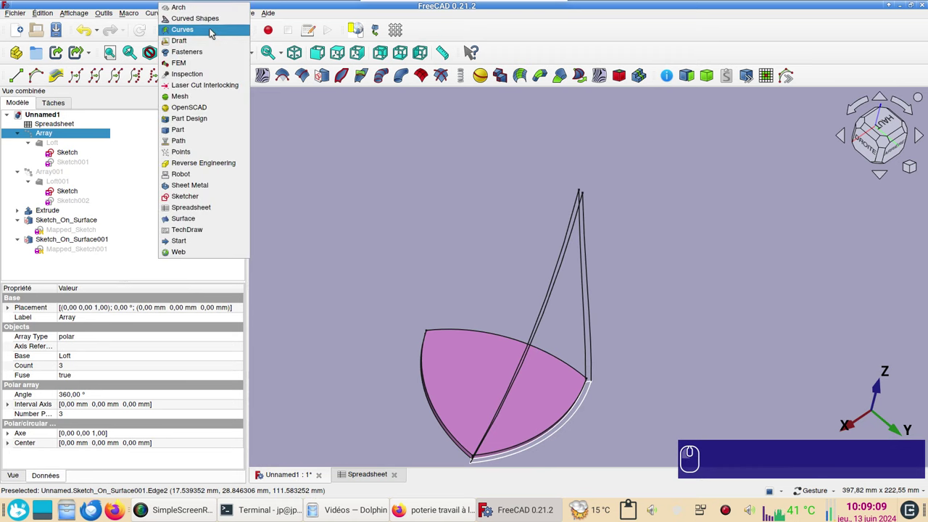
Draft polar array of Sketch_On_Surface, 3 elements over 360°, as fused Array002
{"action": "left_click", "coordinate": [205, 40]}
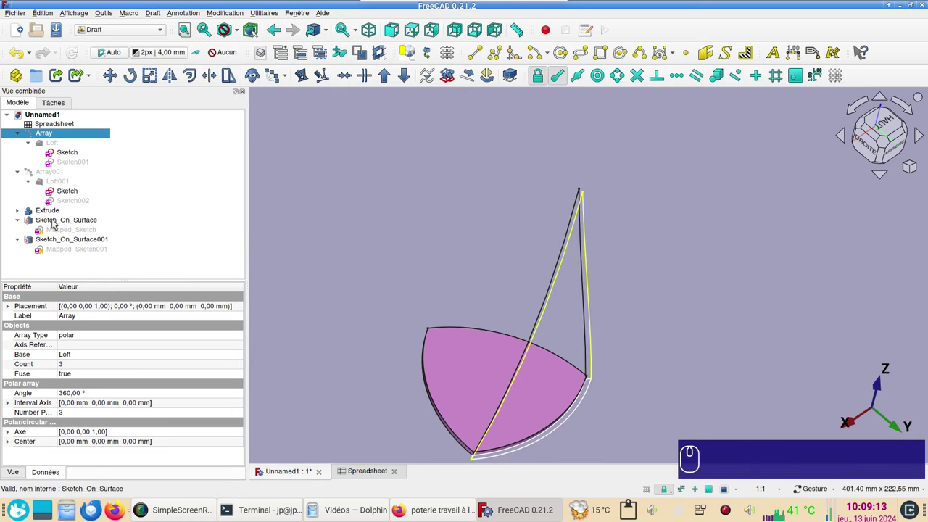
{"action": "left_click", "coordinate": [55, 222]}
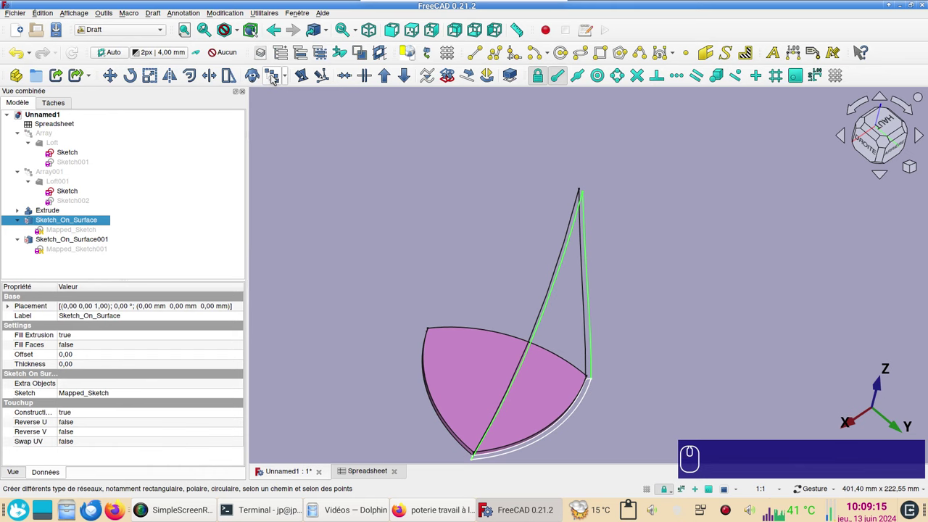
{"action": "left_click", "coordinate": [277, 79]}
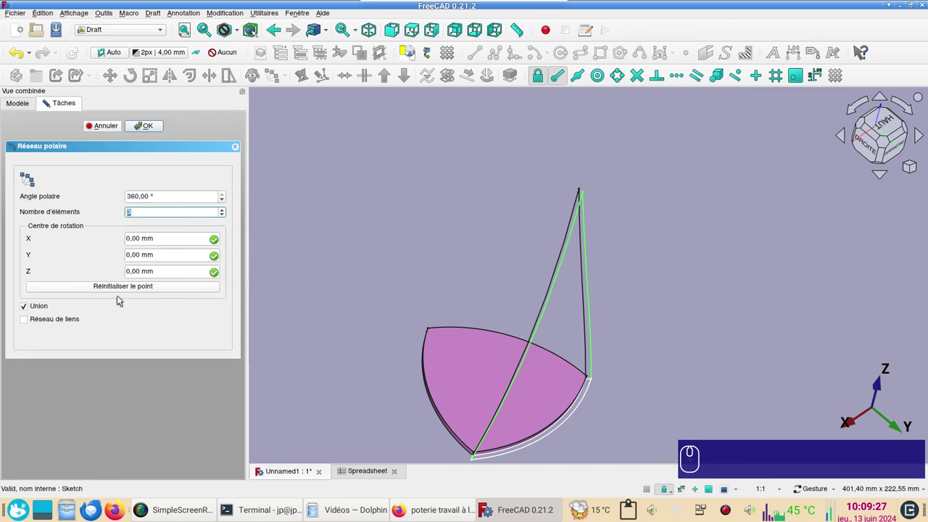
{"action": "left_click", "coordinate": [152, 126]}
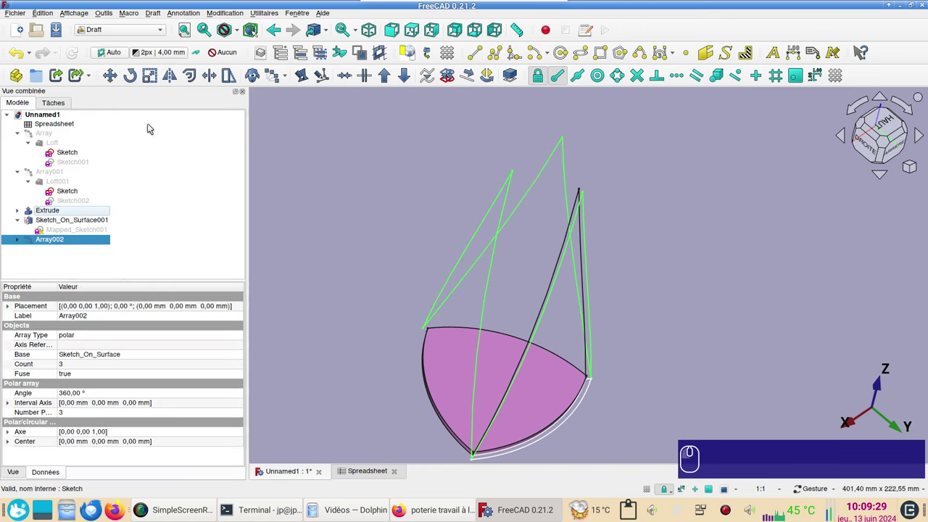
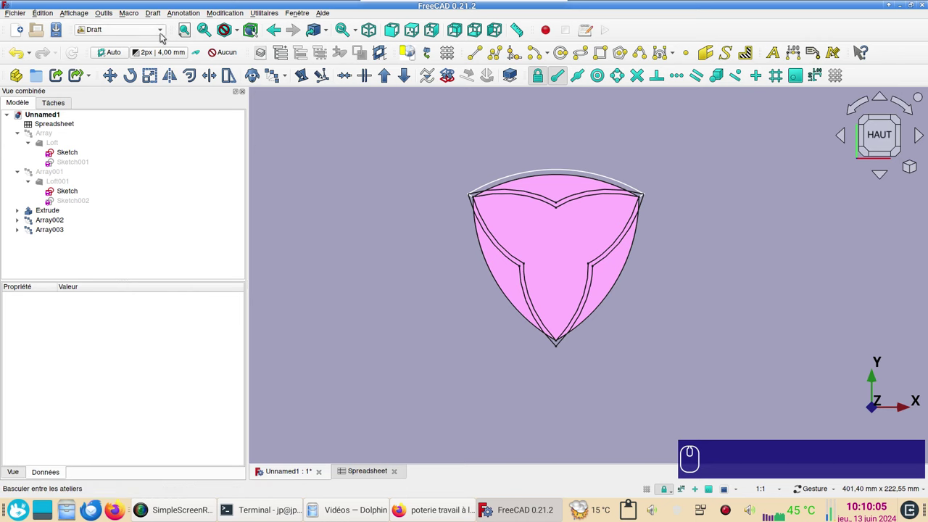
Switch to the Sketcher workbench and start a new sketch on the XY plane
{"action": "left_click", "coordinate": [165, 36]}
{"action": "left_click", "coordinate": [105, 198]}
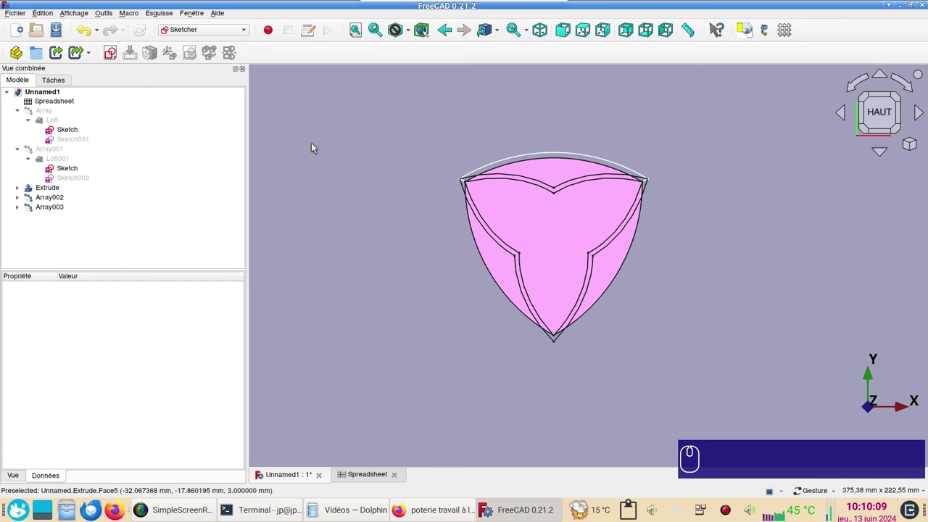
{"action": "left_click", "coordinate": [322, 147]}
{"action": "left_click", "coordinate": [115, 58]}
{"action": "left_click", "coordinate": [503, 280]}
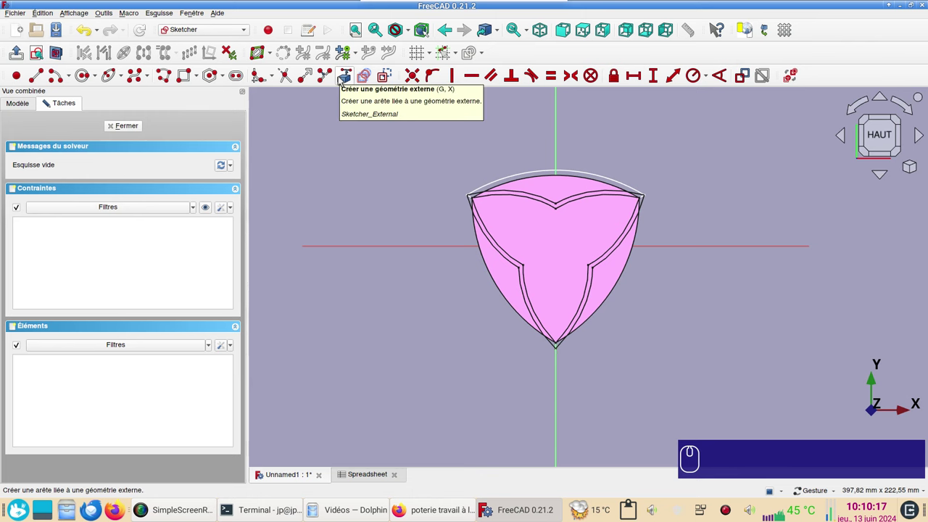
Link external geometry from two array vertices, draw and constrain two arcs in section view, and close Sketch003
{"action": "left_click", "coordinate": [346, 80]}
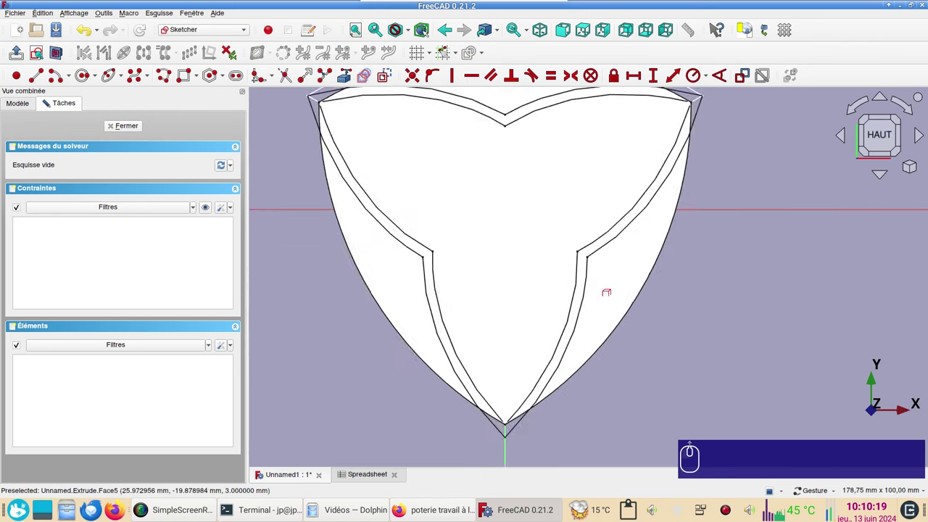
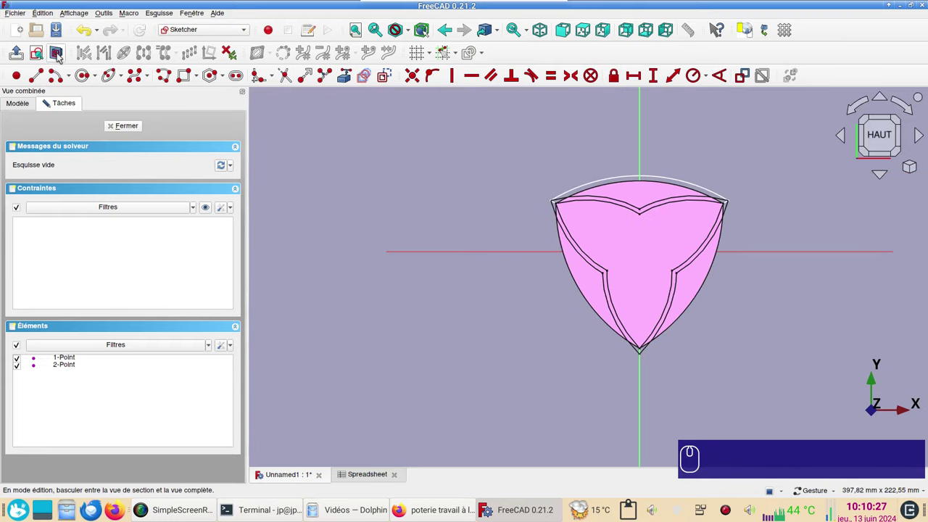
{"action": "left_click", "coordinate": [61, 55]}
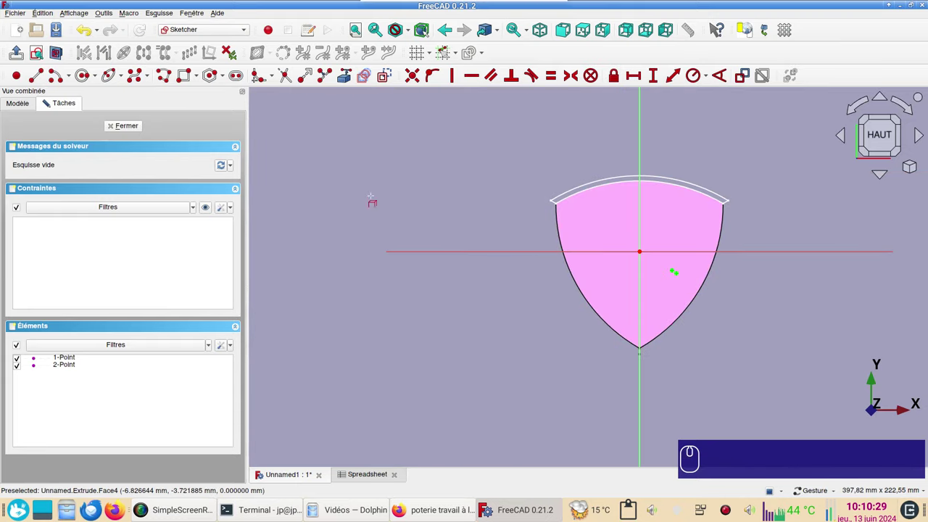
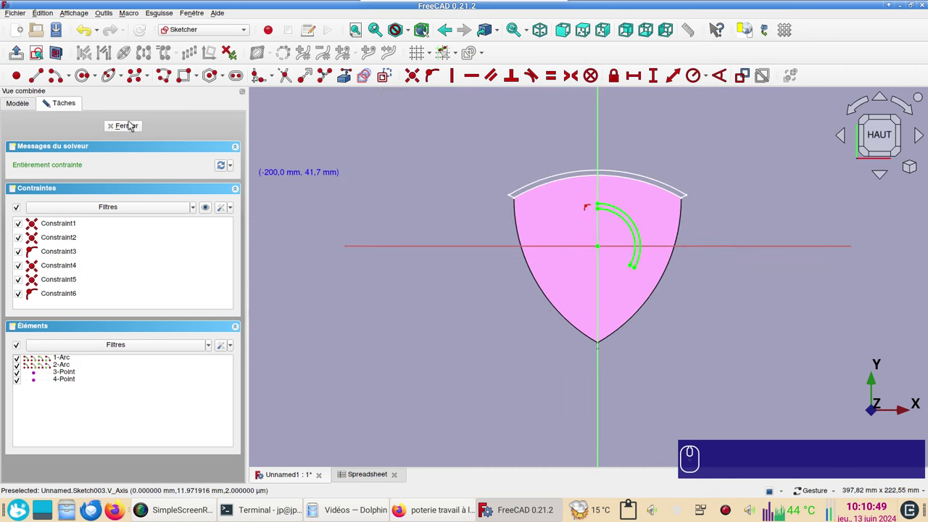
{"action": "left_click", "coordinate": [121, 125]}
{"action": "left_click_drag", "start_coordinate": [462, 349], "coordinate": [450, 294]}
{"action": "left_click_drag", "start_coordinate": [634, 363], "coordinate": [384, 295]}
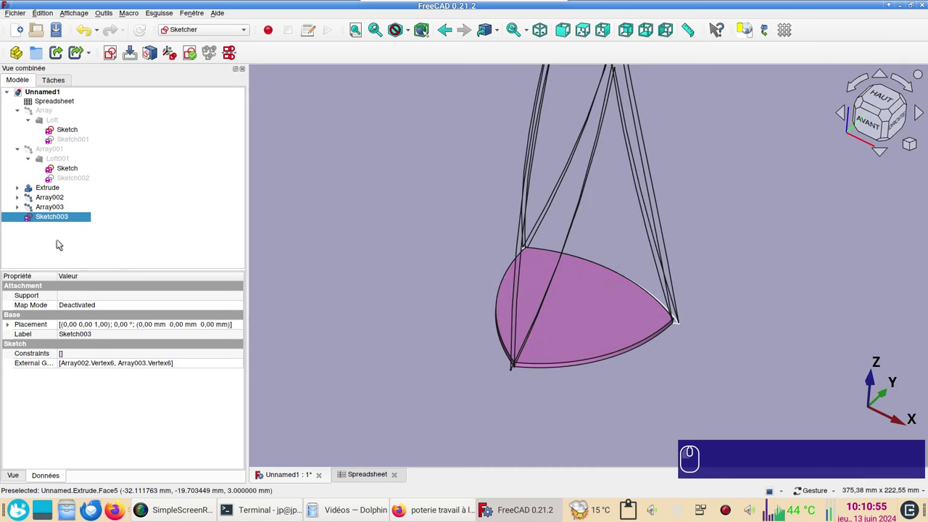
Drive Sketch003's Placement z position from the spreadsheet height xht, lifting the arcs to 200 mm
{"action": "left_click", "coordinate": [11, 322]}
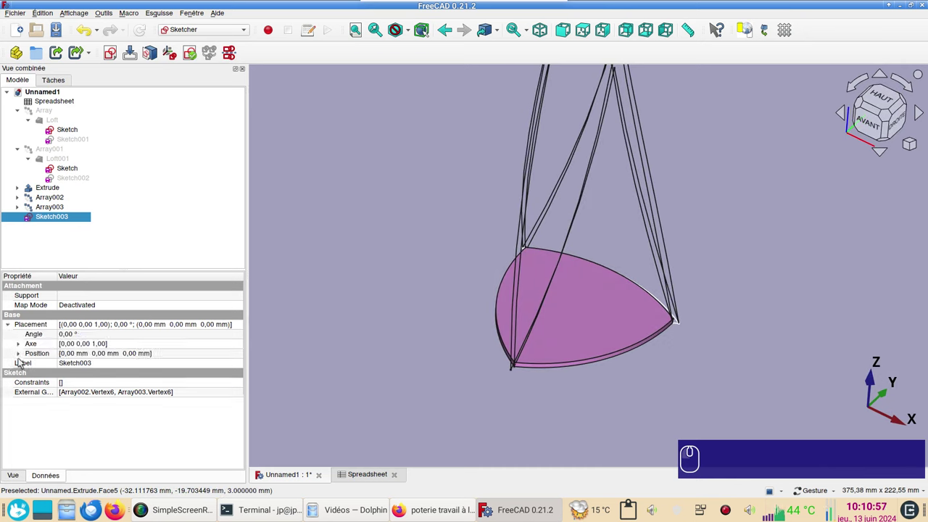
{"action": "left_click", "coordinate": [23, 355]}
{"action": "left_click", "coordinate": [92, 384]}
{"action": "key", "text": "Menu"}
{"action": "key", "text": "="}
{"action": "key", "text": "ctrl+v"}
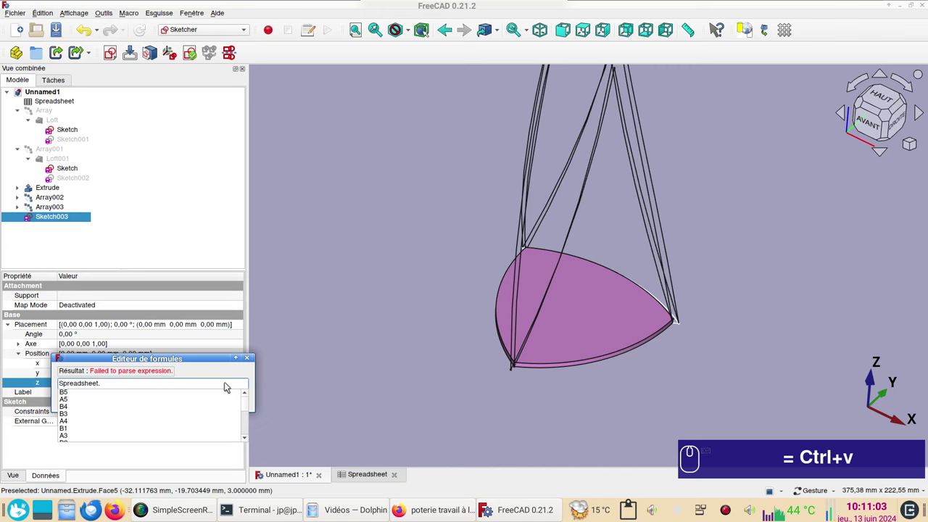
{"action": "key", "text": "x"}
{"action": "left_click", "coordinate": [81, 402]}
{"action": "left_click", "coordinate": [122, 397]}
{"action": "left_click", "coordinate": [352, 390]}
{"action": "left_click", "coordinate": [595, 233]}
{"action": "left_click", "coordinate": [643, 214]}
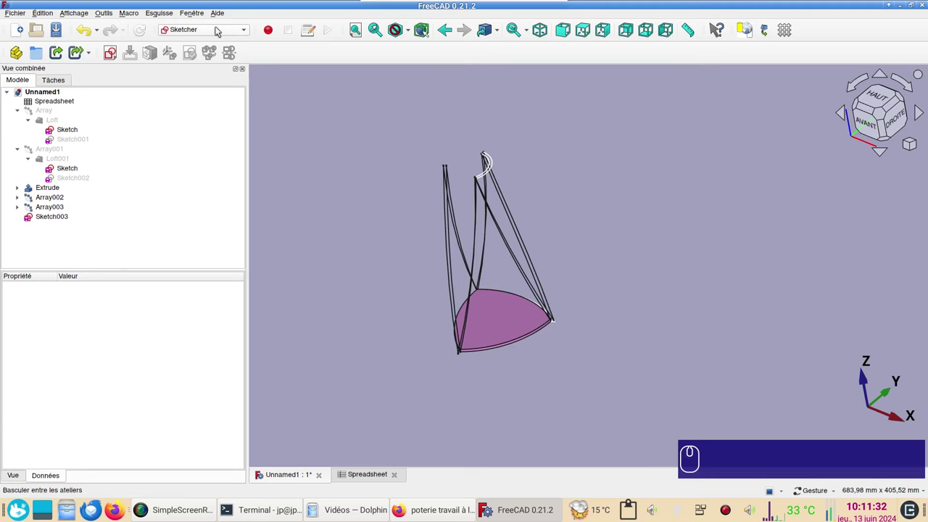
{"action": "left_click", "coordinate": [232, 32]}
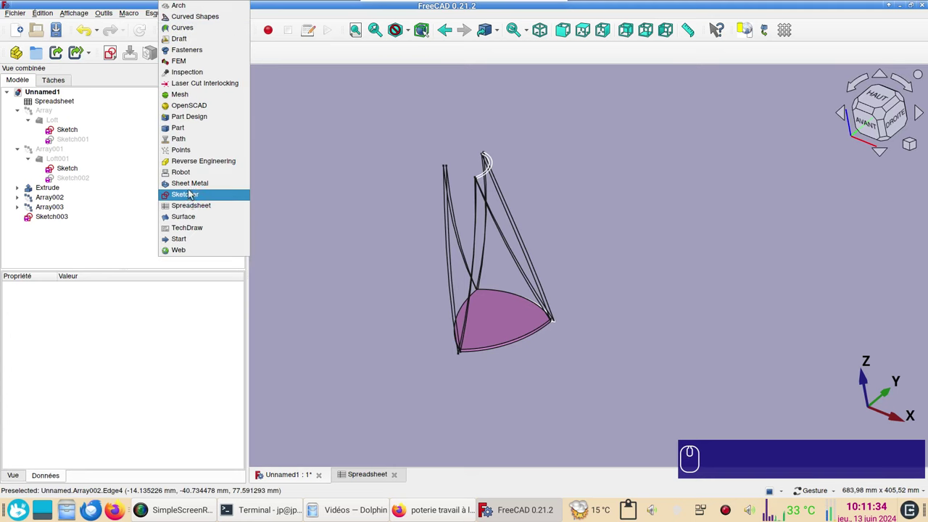
In the Surface workbench, fill Surface001 from Array003 and Sketch003 boundary edges
{"action": "left_click", "coordinate": [192, 222]}
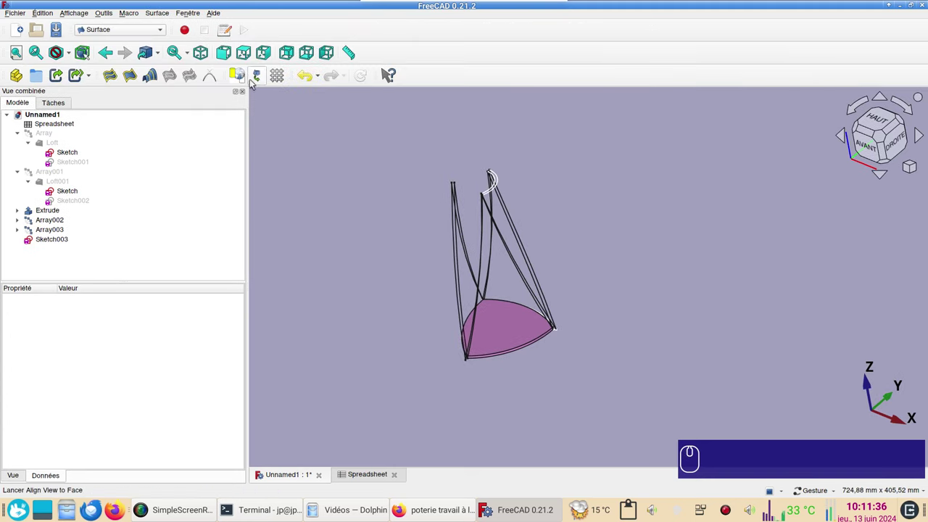
{"action": "left_click", "coordinate": [253, 55]}
{"action": "right_click", "coordinate": [557, 231]}
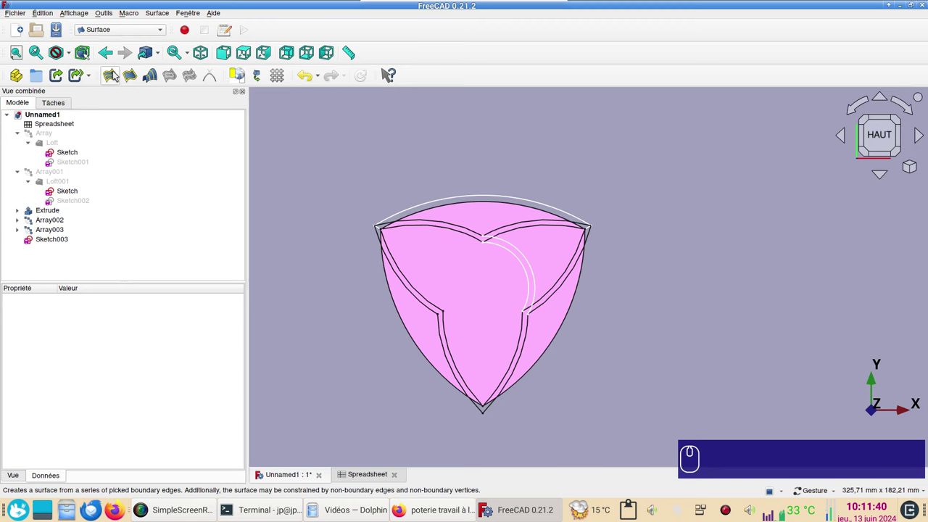
{"action": "left_click", "coordinate": [117, 74]}
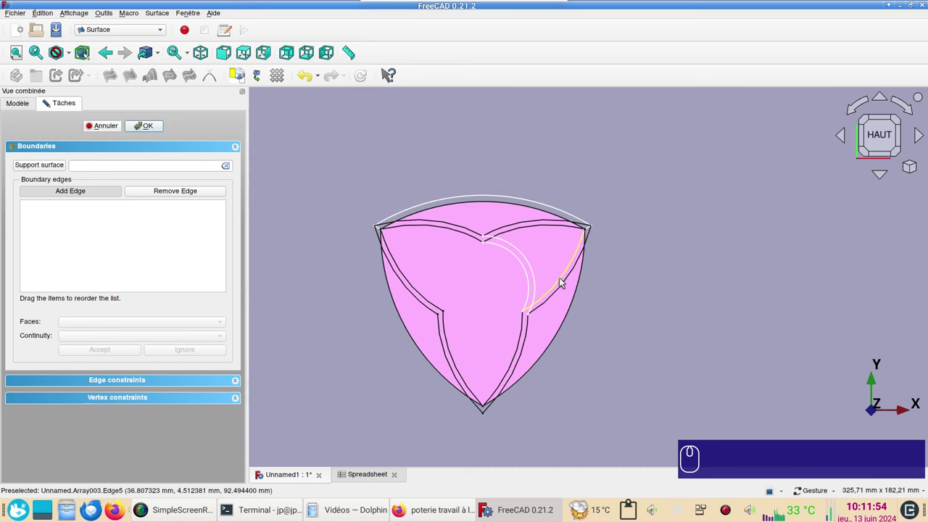
{"action": "left_click", "coordinate": [564, 281]}
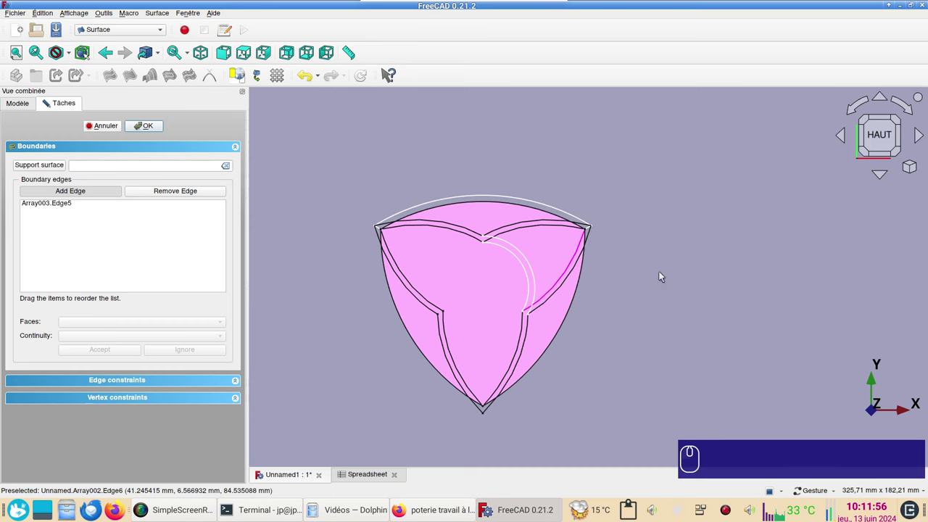
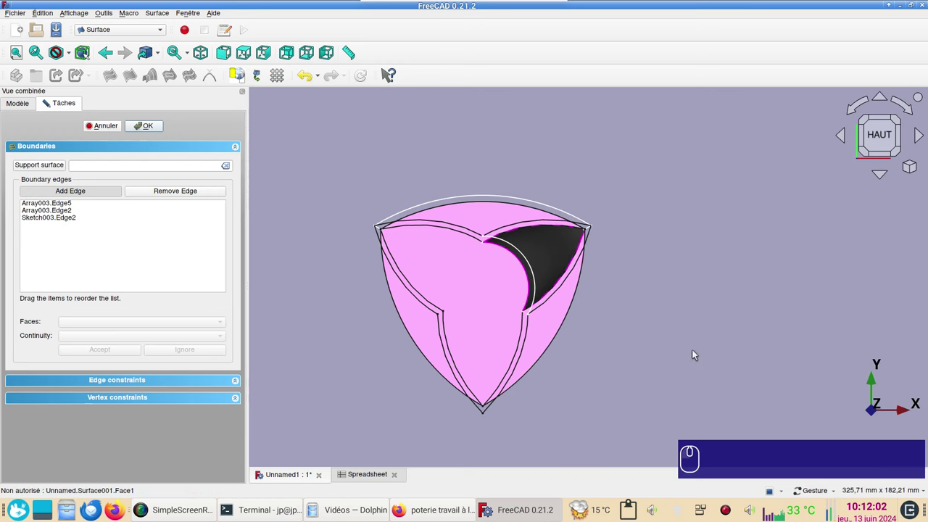
{"action": "left_click", "coordinate": [152, 128]}
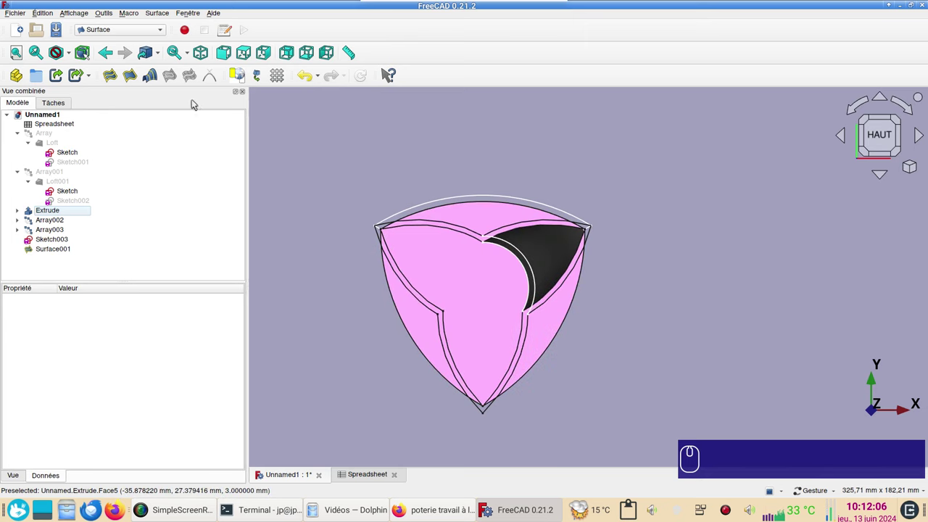
Fill Surface002 bounded by Array002.Edge6 and the Sketch003 arc
{"action": "left_click", "coordinate": [118, 75]}
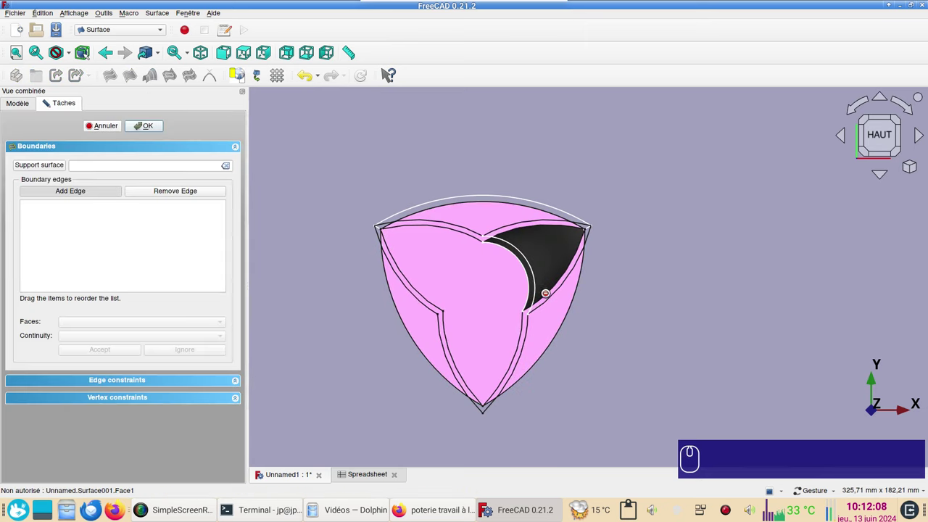
{"action": "left_click", "coordinate": [553, 298]}
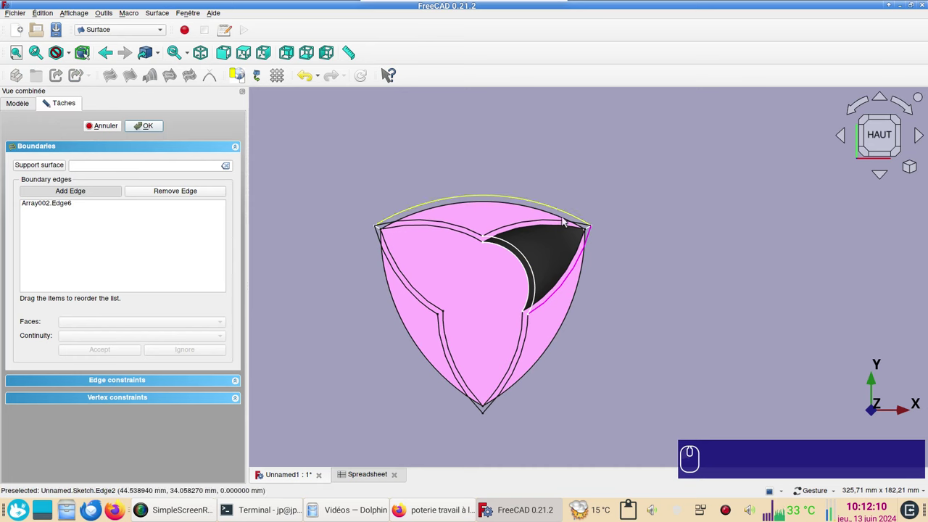
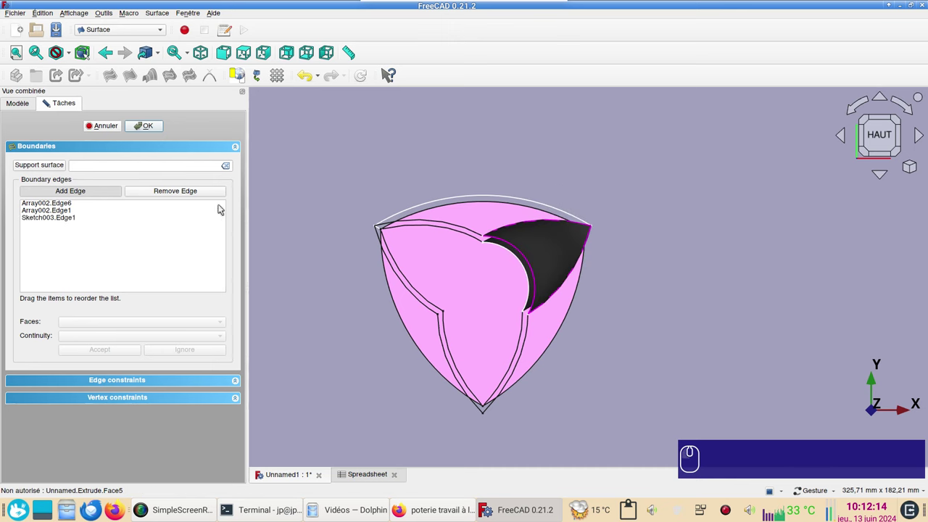
{"action": "left_click", "coordinate": [152, 125]}
Hide Surface001, Surface002 and the Extrude shell
{"action": "left_click", "coordinate": [558, 242]}
{"action": "key", "text": "space"}
{"action": "left_click", "coordinate": [552, 256]}
{"action": "key", "text": "space"}
{"action": "left_click", "coordinate": [540, 279]}
{"action": "key", "text": "space"}
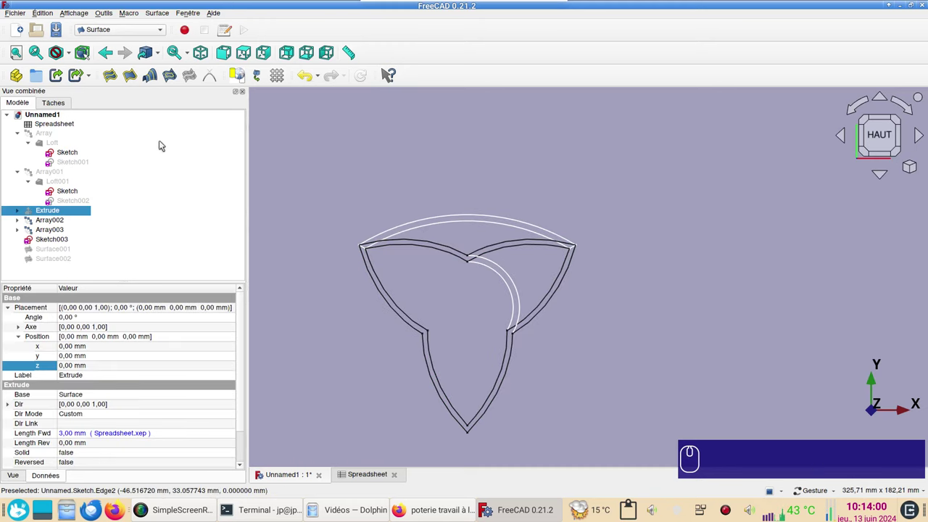
Fill Surface003 from Array003.Edge2, Edge1 and Sketch.Edge4, then hide it
{"action": "left_click", "coordinate": [117, 79]}
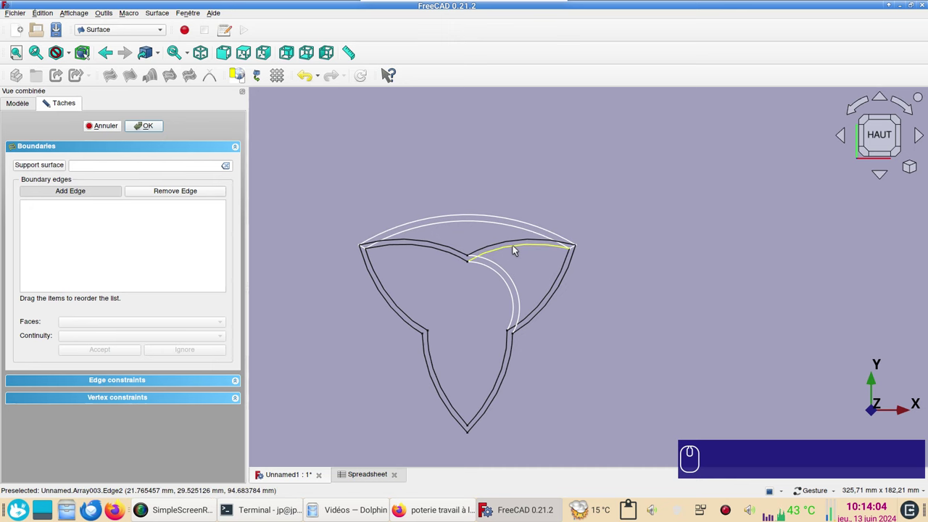
{"action": "left_click", "coordinate": [517, 249]}
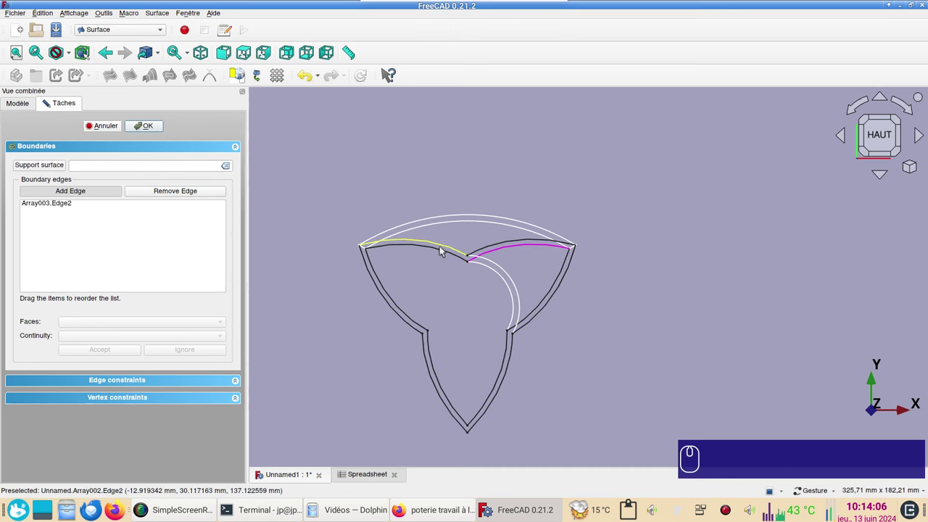
{"action": "left_click", "coordinate": [442, 254]}
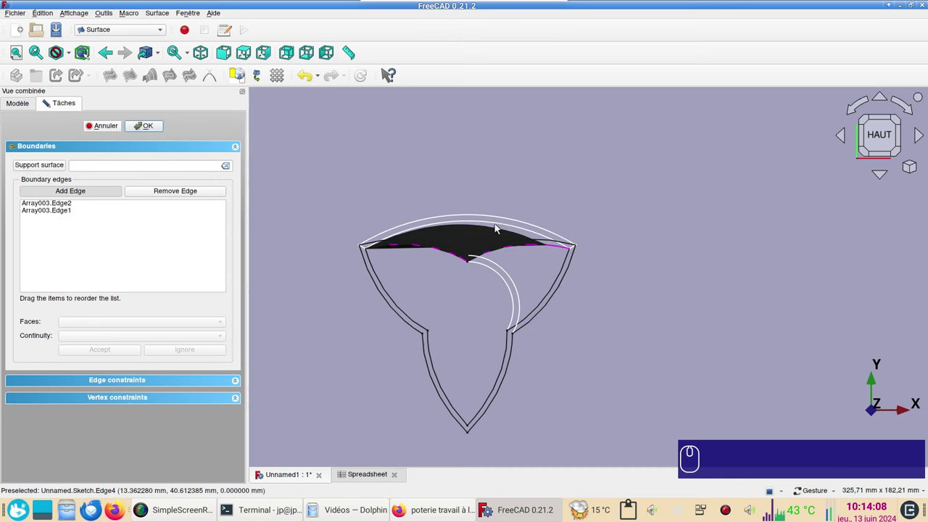
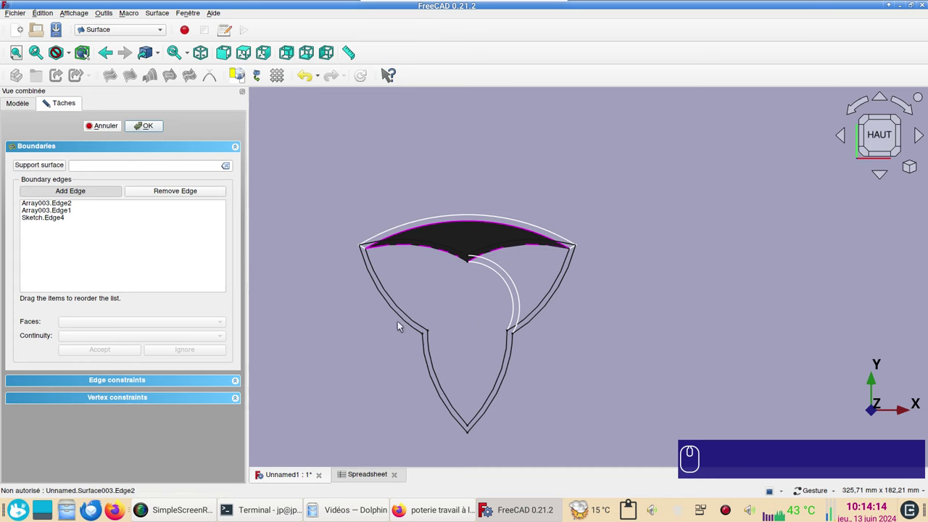
{"action": "left_click", "coordinate": [155, 130]}
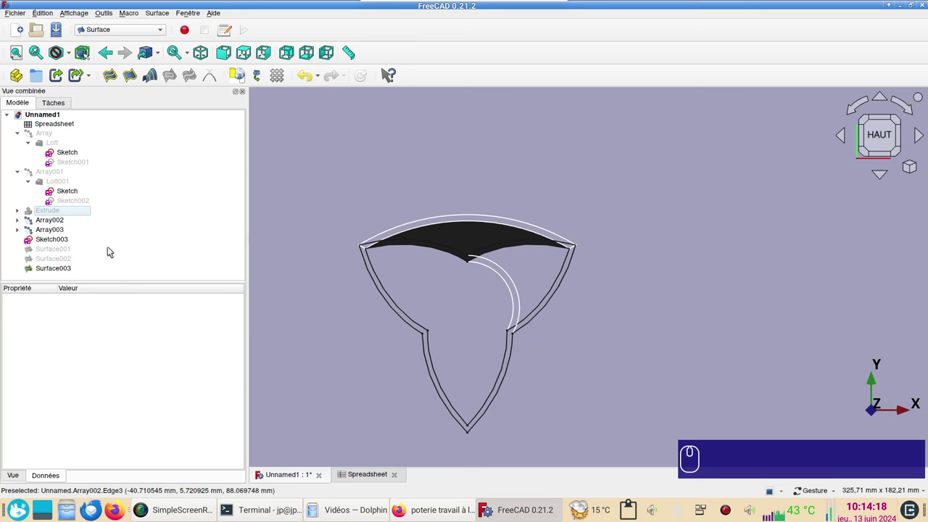
{"action": "left_click", "coordinate": [58, 269]}
{"action": "key", "text": "space"}
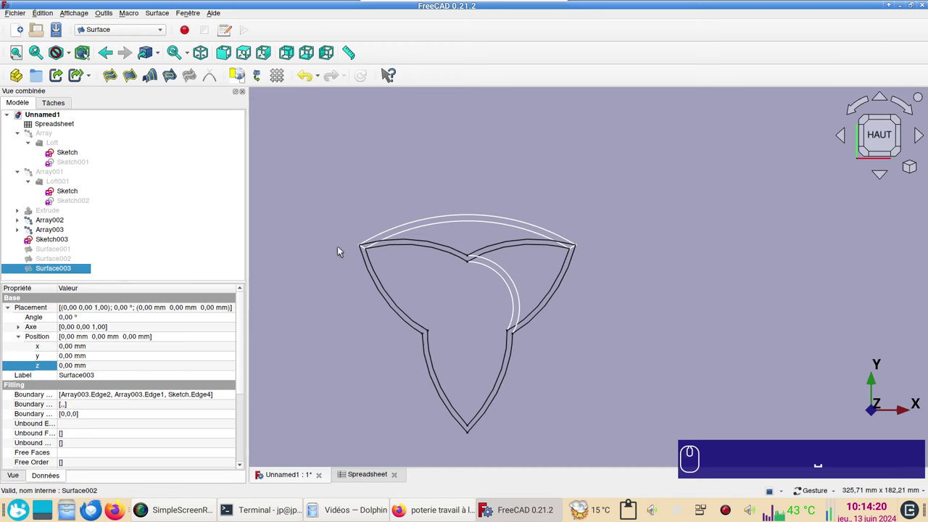
Start Surface004 bounded by Array002.Edge1, Edge2 and Sketch.Edge2
{"action": "left_click", "coordinate": [115, 74]}
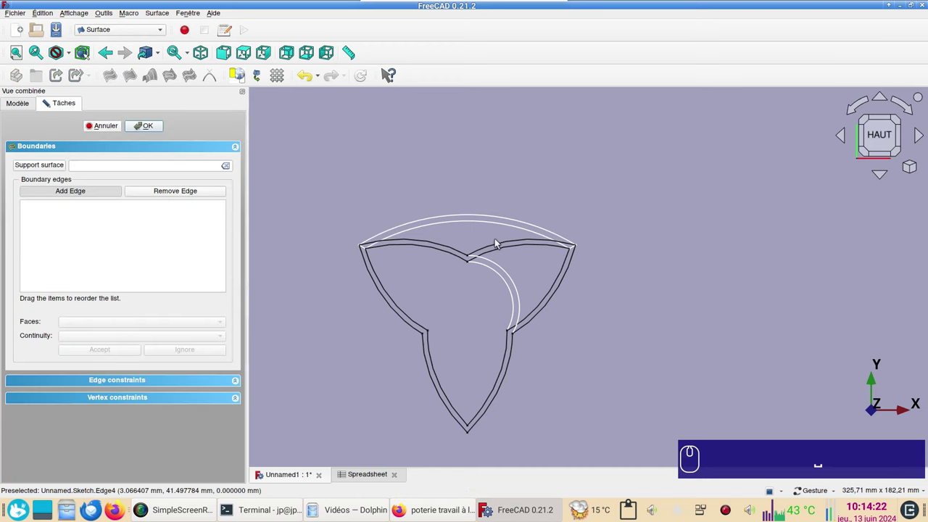
{"action": "left_click", "coordinate": [502, 245]}
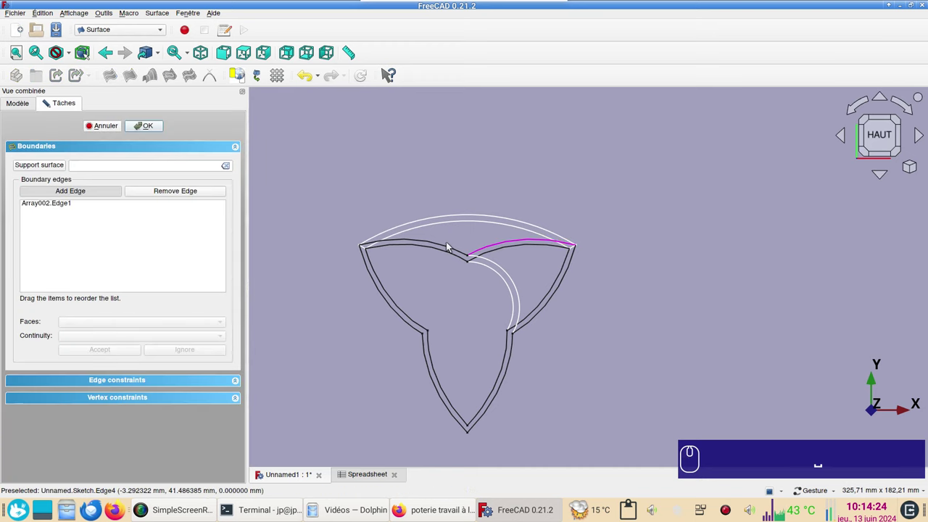
{"action": "left_click", "coordinate": [450, 249]}
{"action": "left_click", "coordinate": [501, 218]}
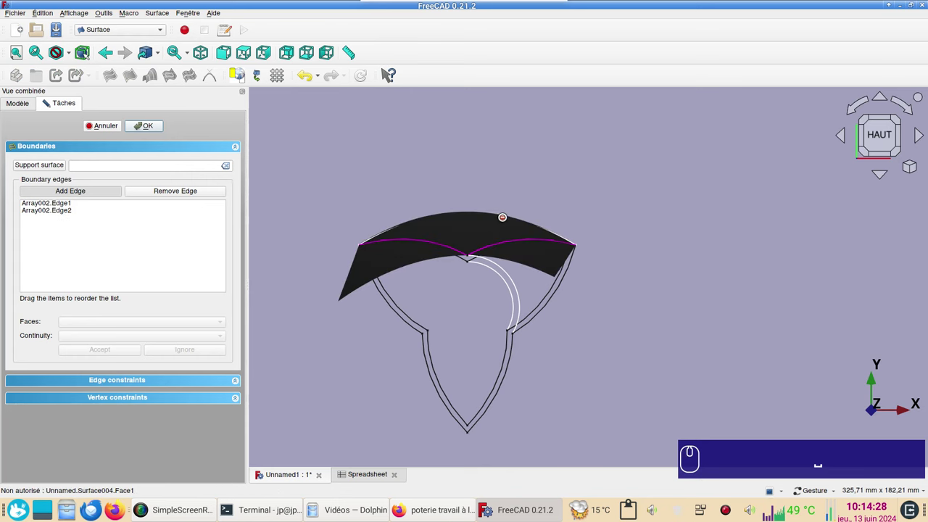
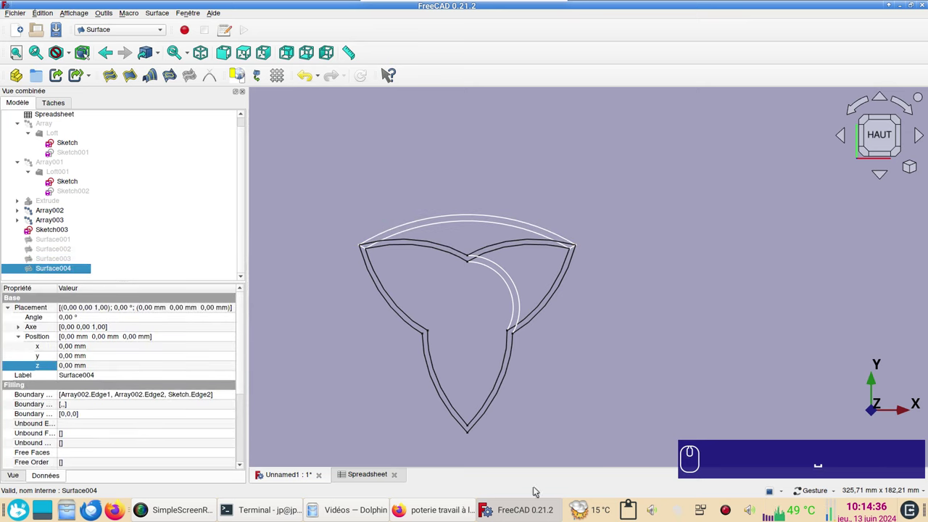
In the Part workbench, loft Surface001 to Surface002 as a solid Loft002
{"action": "left_click", "coordinate": [125, 32]}
{"action": "left_click", "coordinate": [121, 130]}
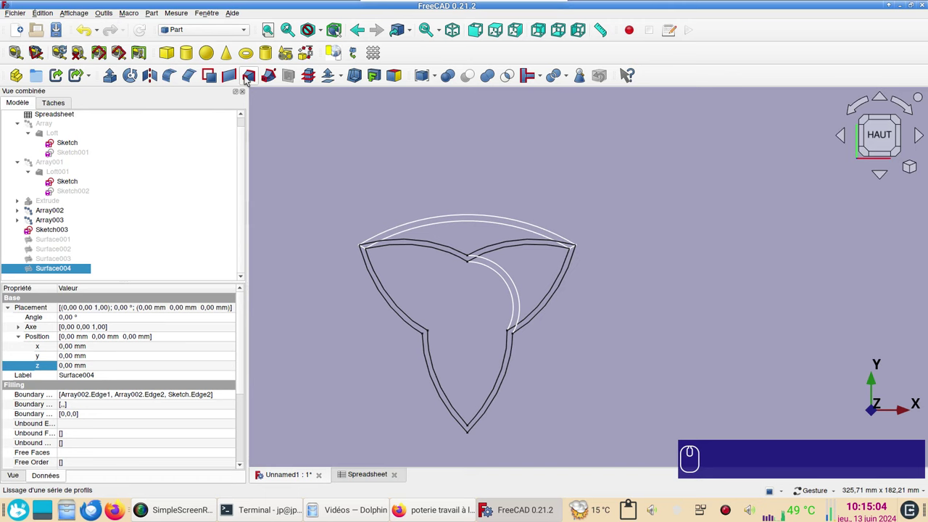
{"action": "left_click", "coordinate": [249, 78]}
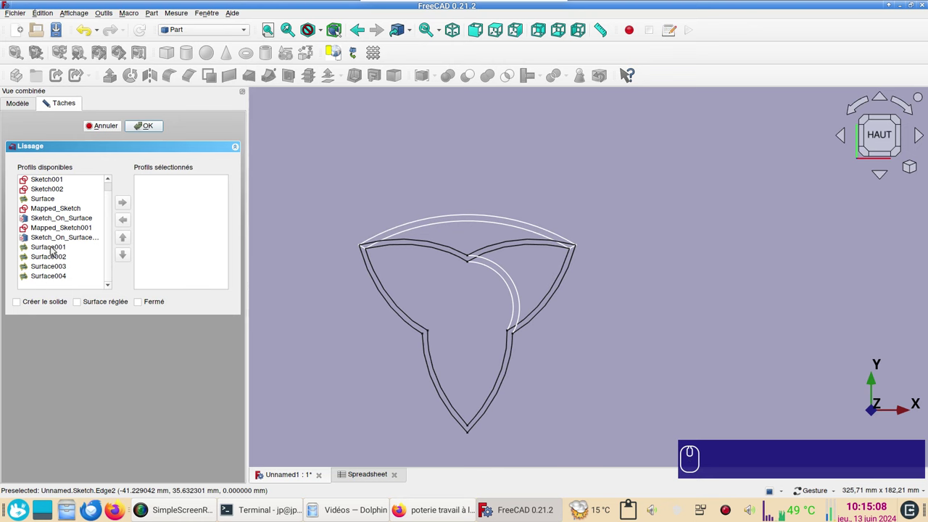
{"action": "left_click", "coordinate": [54, 249]}
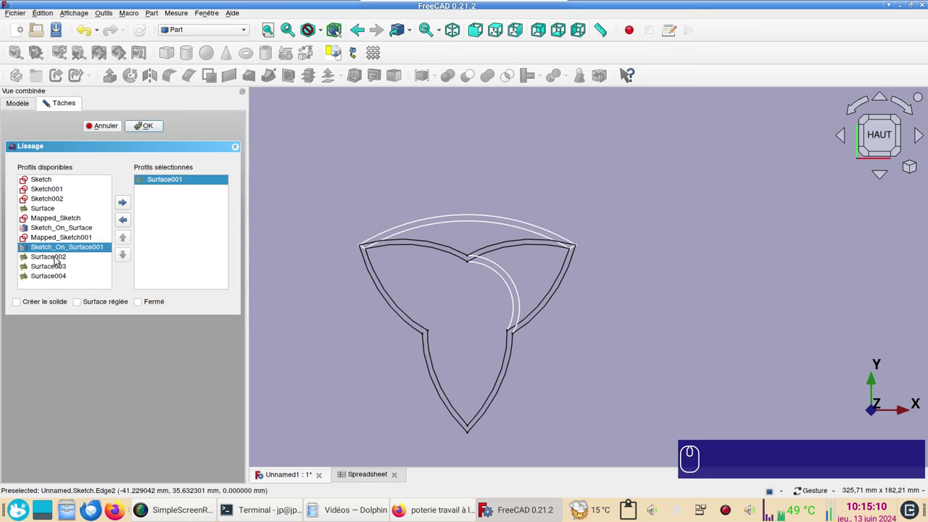
{"action": "double_click", "coordinate": [57, 259]}
{"action": "left_click", "coordinate": [43, 301]}
{"action": "left_click", "coordinate": [153, 130]}
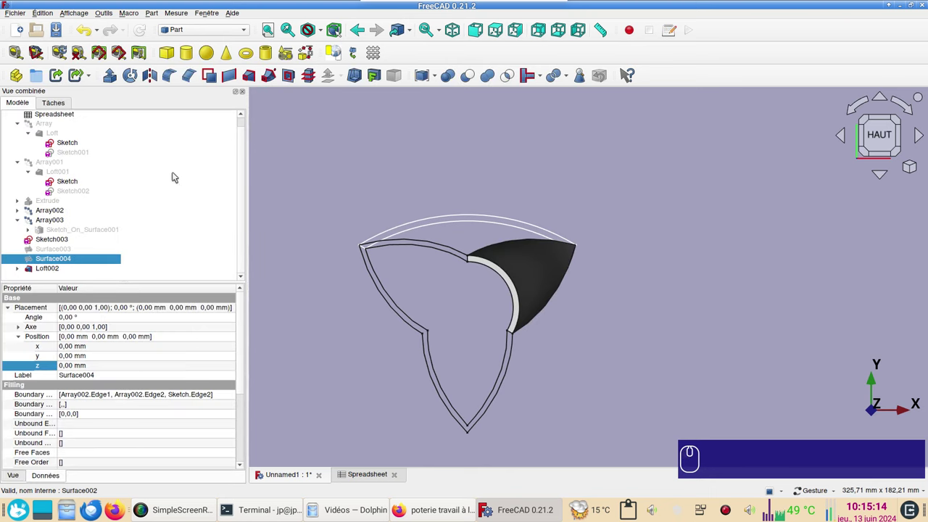
Loft Surface003 to Surface004 with Create solid ticked
{"action": "left_click", "coordinate": [258, 78]}
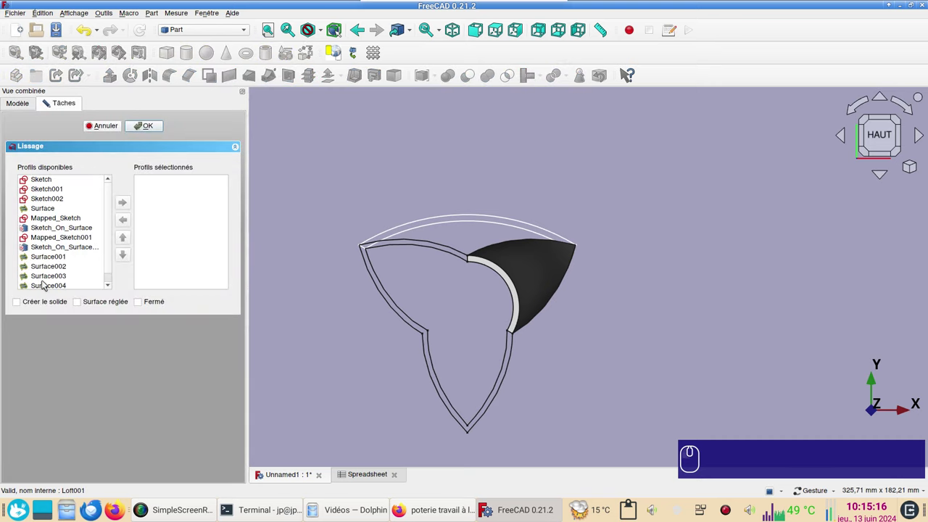
{"action": "double_click", "coordinate": [51, 280]}
{"action": "double_click", "coordinate": [61, 282]}
{"action": "left_click", "coordinate": [49, 305]}
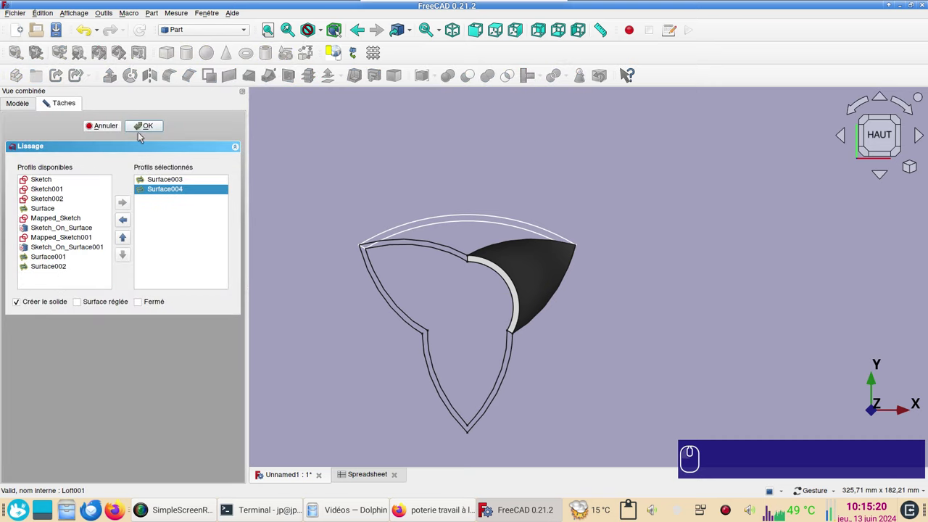
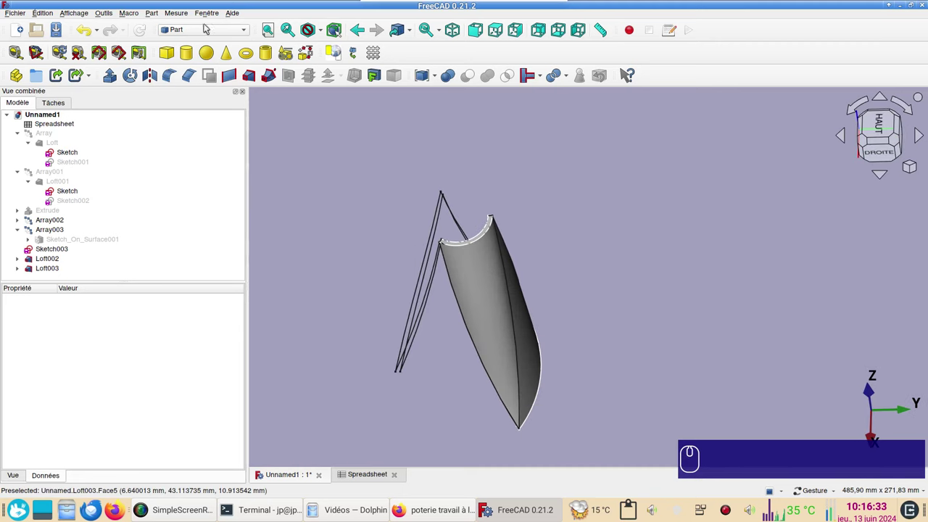
In Draft, polar-array Loft002 three times over 360° about the origin as Array004
{"action": "left_click", "coordinate": [210, 29]}
{"action": "left_click", "coordinate": [201, 41]}
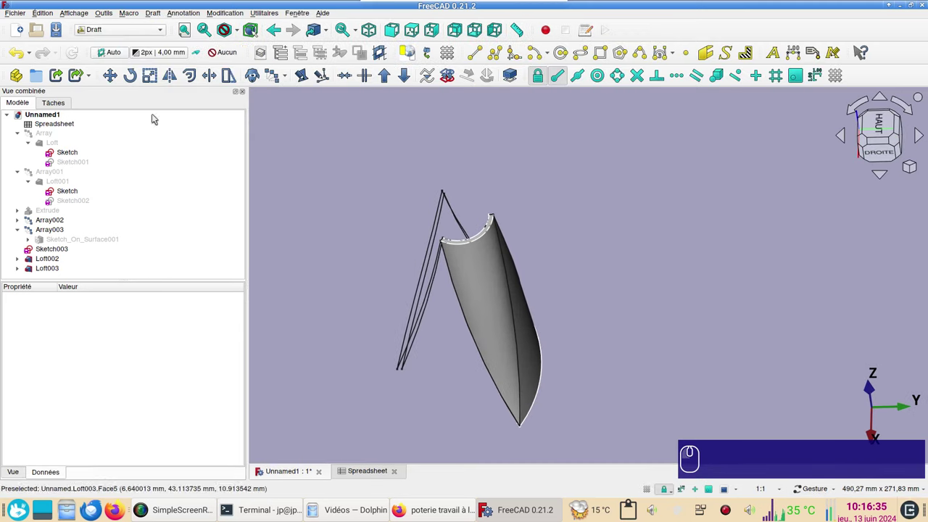
{"action": "left_click", "coordinate": [52, 260]}
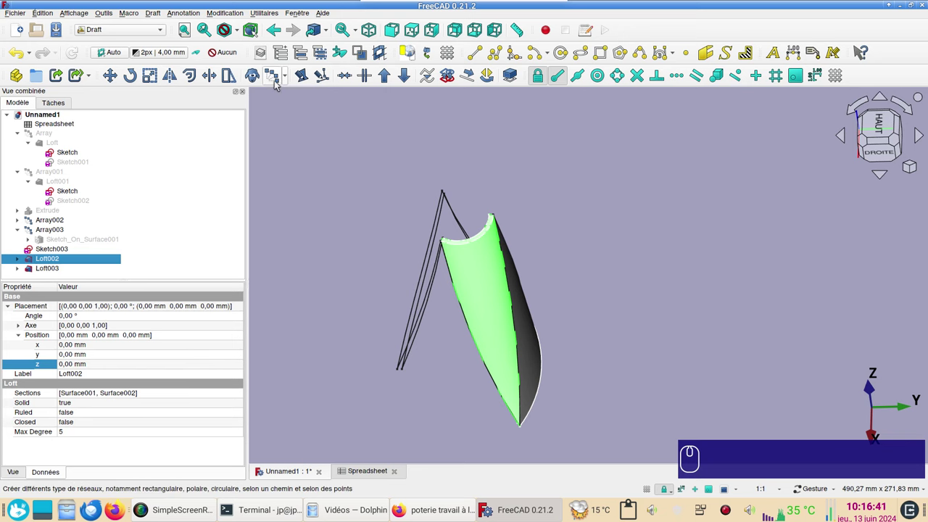
{"action": "left_click", "coordinate": [280, 81]}
{"action": "left_click", "coordinate": [32, 322]}
{"action": "left_click", "coordinate": [31, 310]}
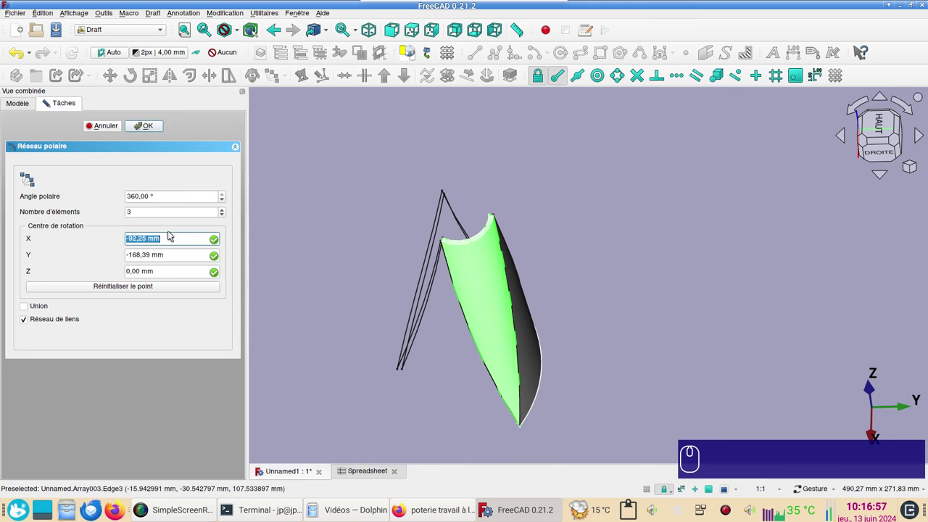
{"action": "left_click", "coordinate": [133, 287]}
{"action": "left_click", "coordinate": [150, 130]}
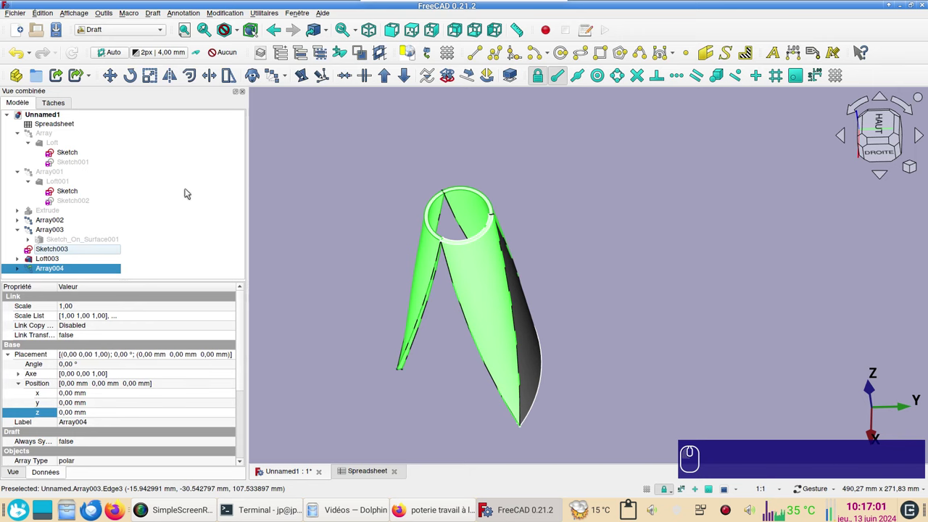
Polar-array Loft003 the same way as Array005, closing the twisted shell
{"action": "left_click", "coordinate": [54, 265]}
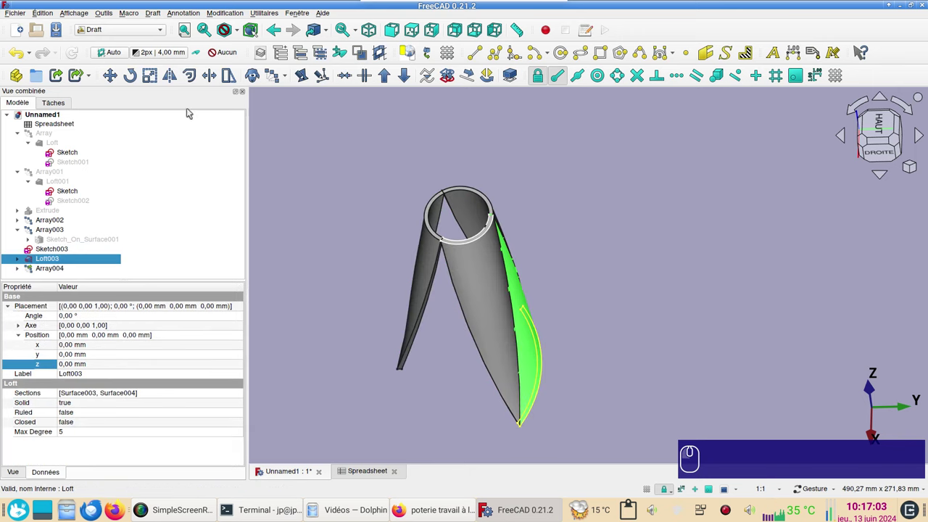
{"action": "left_click", "coordinate": [280, 84]}
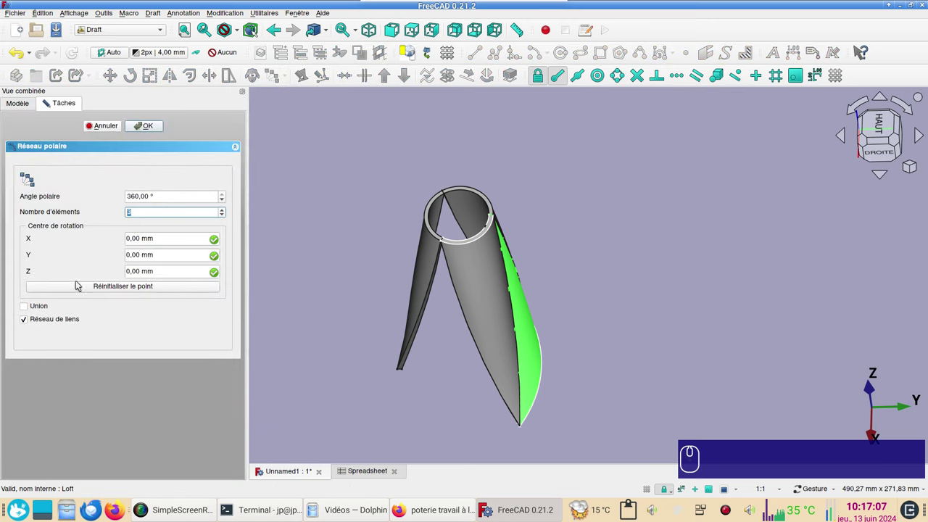
{"action": "left_click", "coordinate": [160, 129]}
{"action": "left_click", "coordinate": [534, 309]}
{"action": "left_click", "coordinate": [585, 222]}
{"action": "left_click_drag", "start_coordinate": [594, 227], "coordinate": [403, 279]}
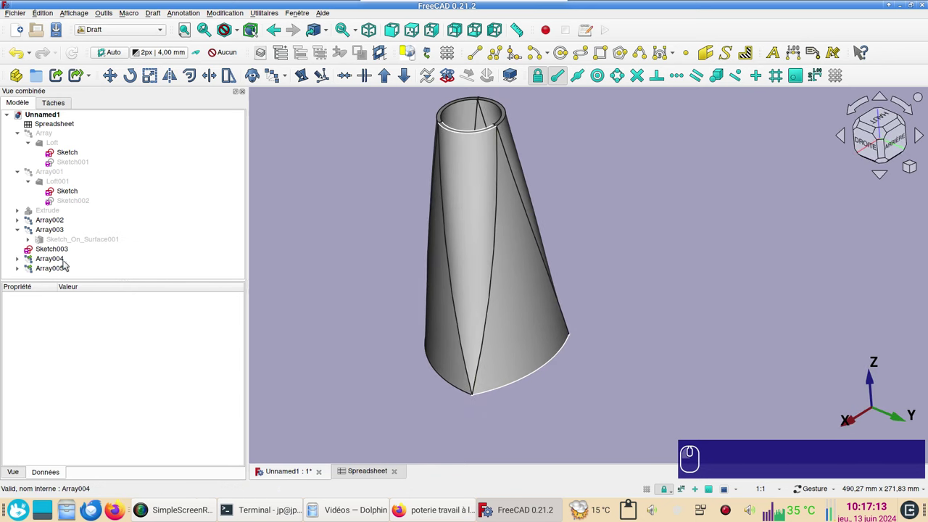
Set the Shape color of Loft002 and Loft003 to a pink swatch
{"action": "left_click", "coordinate": [20, 261]}
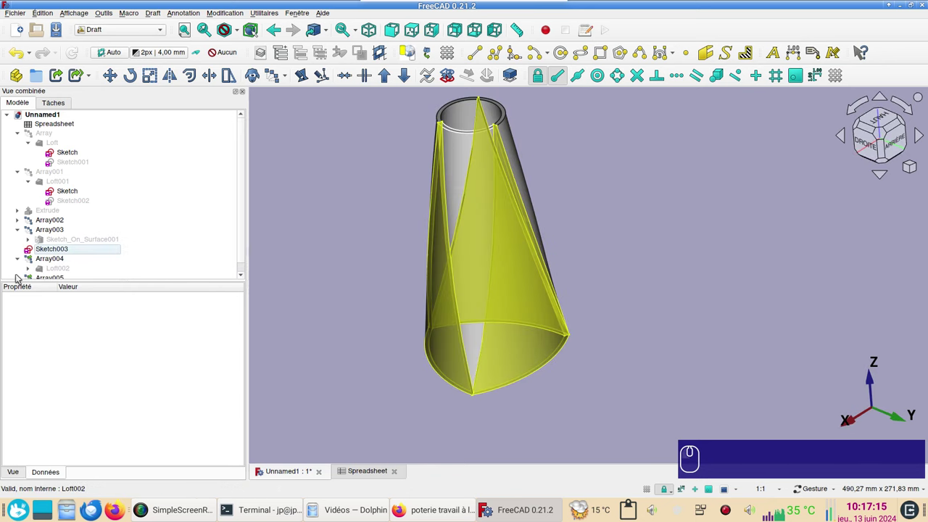
{"action": "left_click", "coordinate": [20, 280]}
{"action": "left_click", "coordinate": [47, 250]}
{"action": "left_click", "coordinate": [48, 270]}
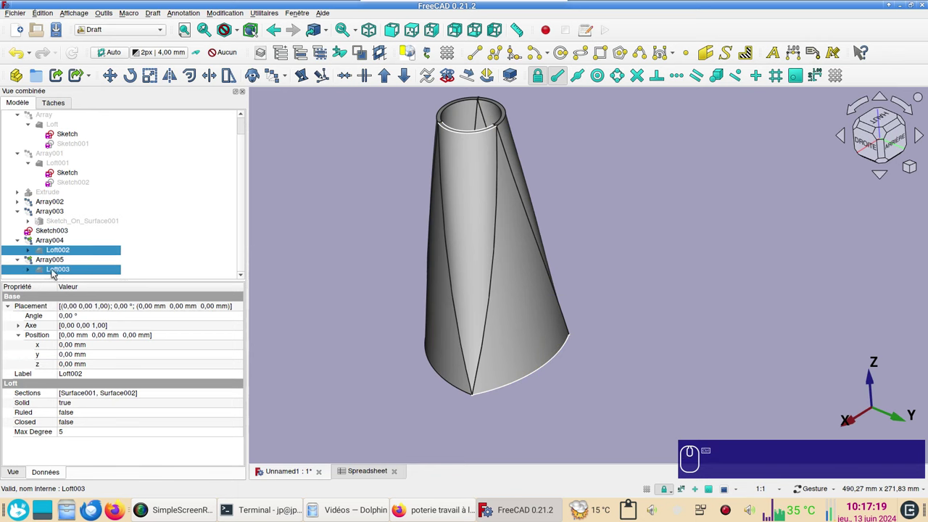
{"action": "key", "text": "ctrl+d"}
{"action": "left_click", "coordinate": [179, 241]}
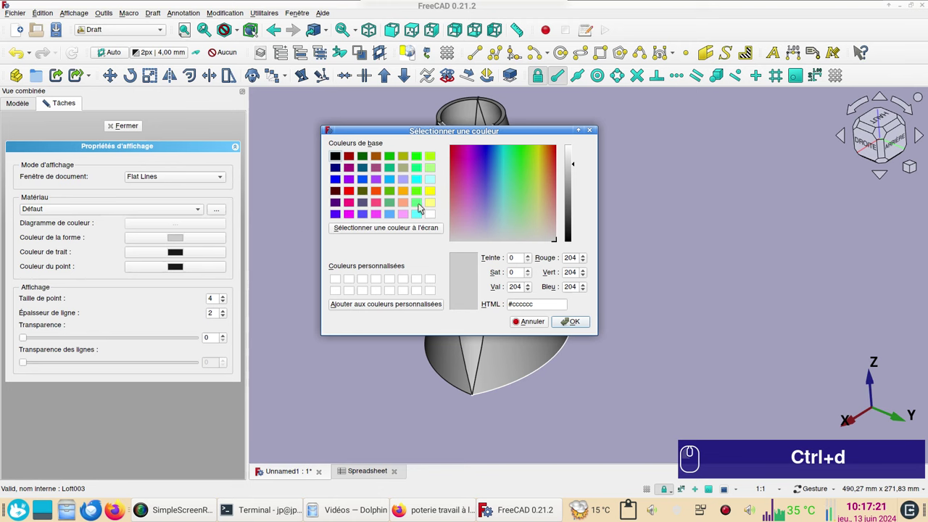
{"action": "left_click", "coordinate": [408, 215]}
{"action": "left_click", "coordinate": [576, 325]}
{"action": "left_click", "coordinate": [355, 323]}
{"action": "left_click", "coordinate": [135, 126]}
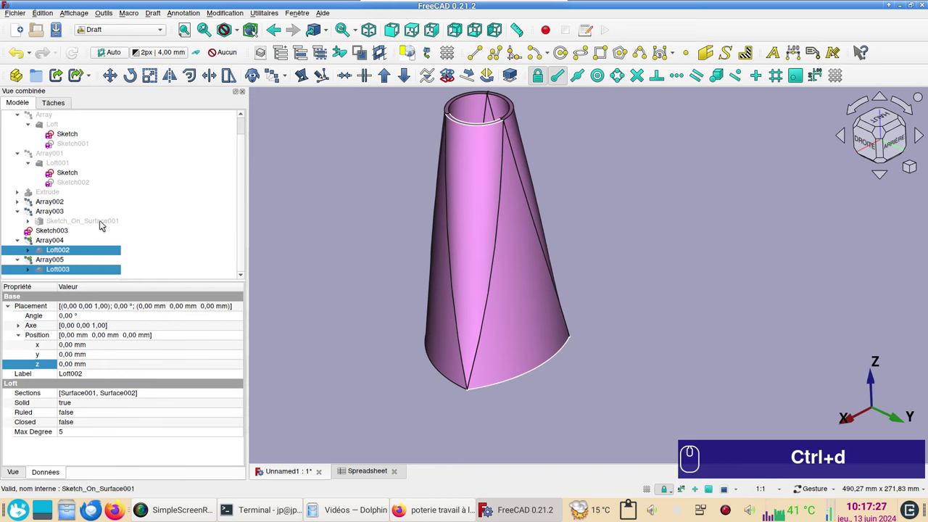
Clear the selection, shade the vase without edge lines and orbit to inspect its underside
{"action": "left_click", "coordinate": [52, 194]}
{"action": "key", "text": "space"}
{"action": "left_click", "coordinate": [347, 342]}
{"action": "left_click_drag", "start_coordinate": [662, 195], "coordinate": [479, 267]}
{"action": "middle_click", "coordinate": [610, 234]}
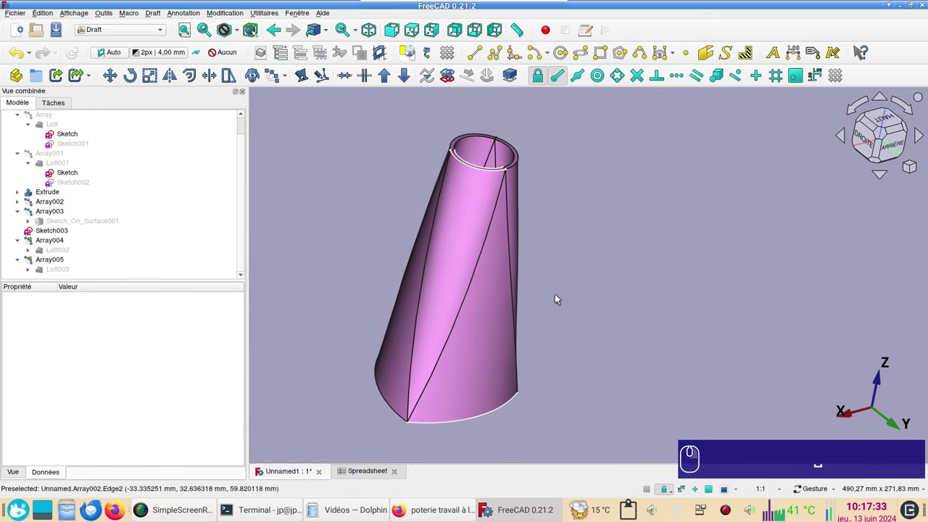
{"action": "key", "text": "v"}
{"action": "key", "text": "KP_6"}
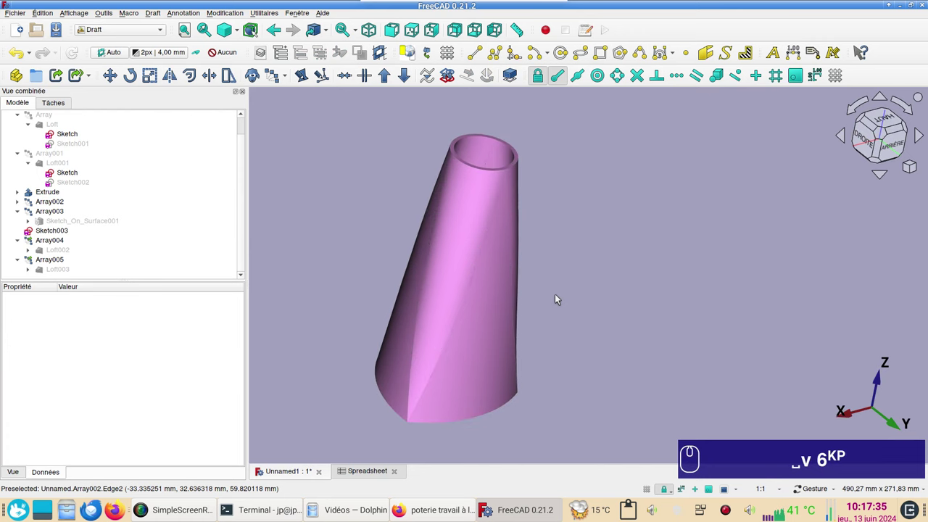
{"action": "left_click_drag", "start_coordinate": [655, 292], "coordinate": [629, 200]}
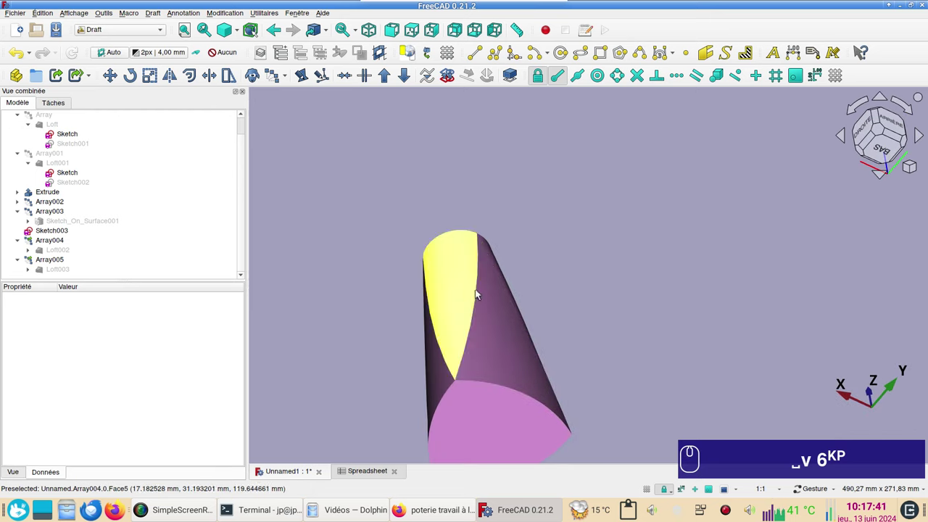
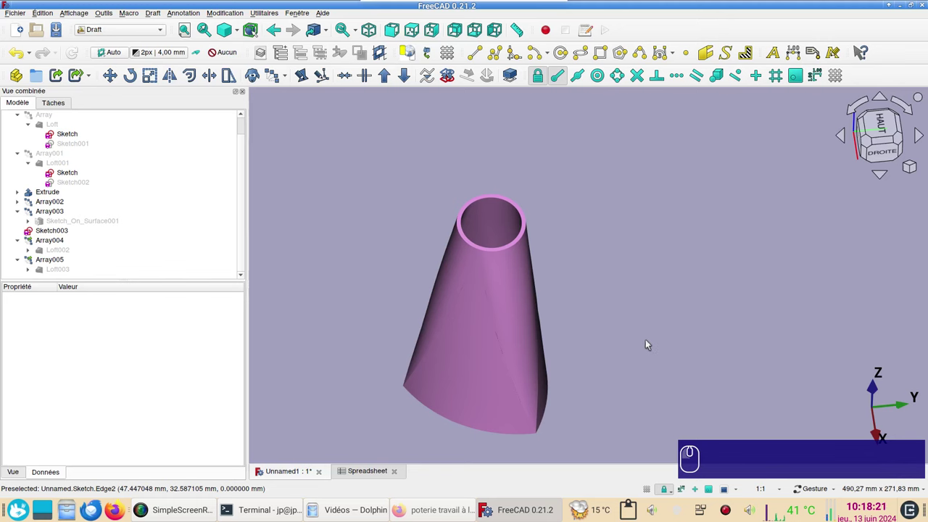
Restore edge lines, expand Array004 > Loft002 and select Surface002
{"action": "key", "text": "v"}
{"action": "key", "text": "KP_1"}
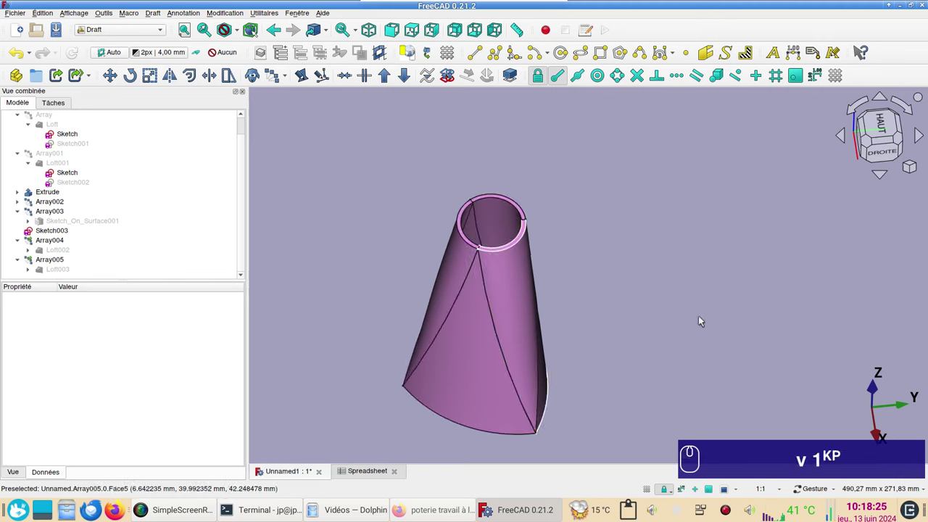
{"action": "left_click_drag", "start_coordinate": [702, 347], "coordinate": [647, 304]}
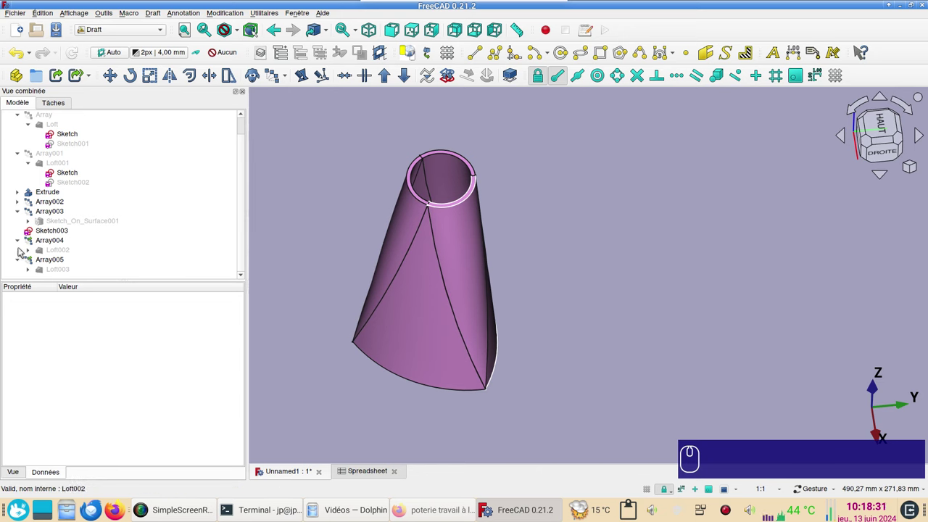
{"action": "left_click", "coordinate": [33, 253]}
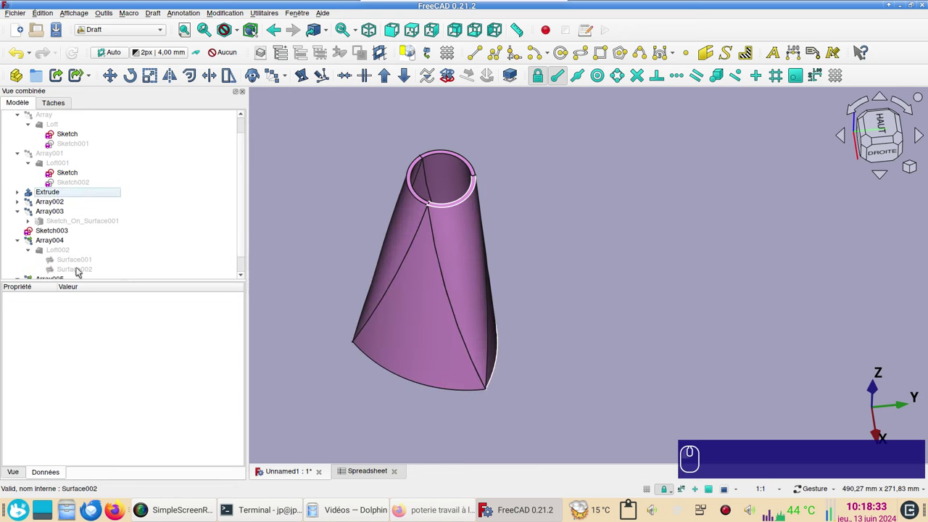
{"action": "left_click", "coordinate": [81, 270]}
{"action": "key", "text": "space"}
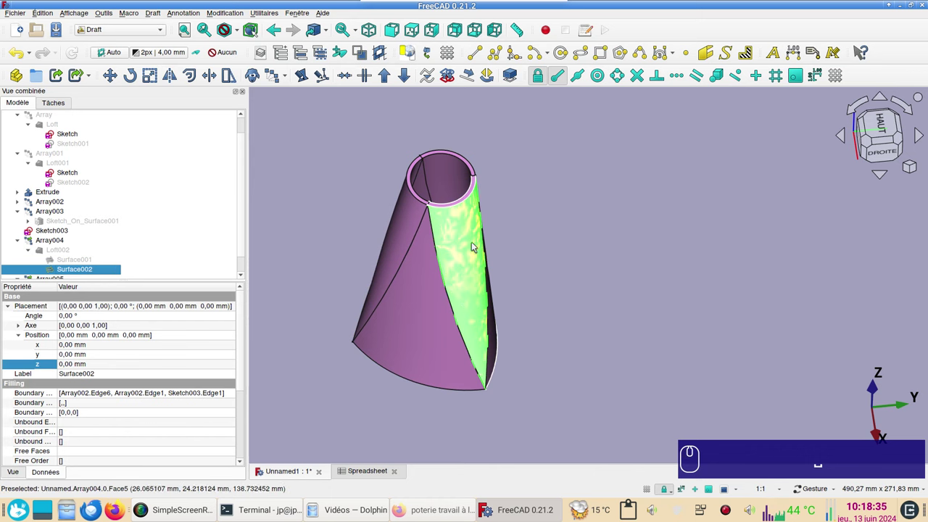
{"action": "left_click", "coordinate": [148, 31]}
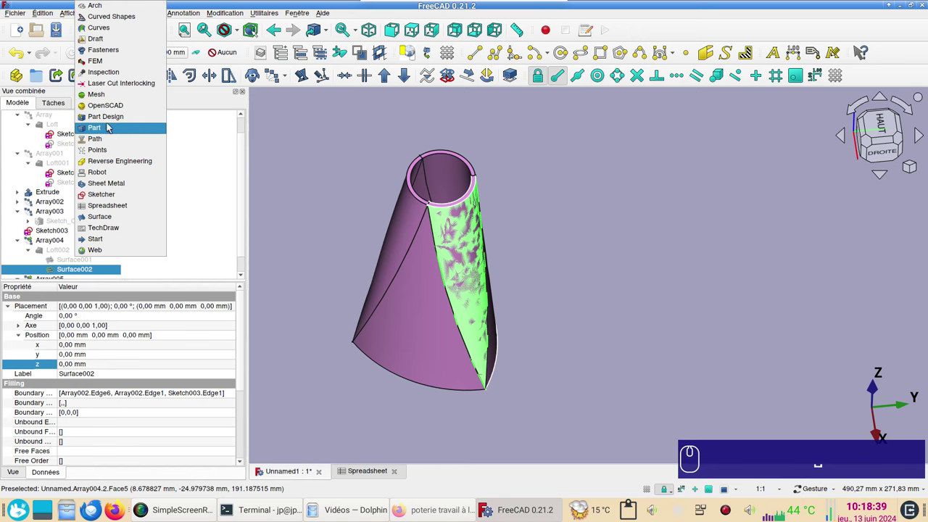
In the Mesh workbench, create a mesh from Surface002 with default tessellation
{"action": "left_click", "coordinate": [112, 100]}
{"action": "left_click", "coordinate": [154, 77]}
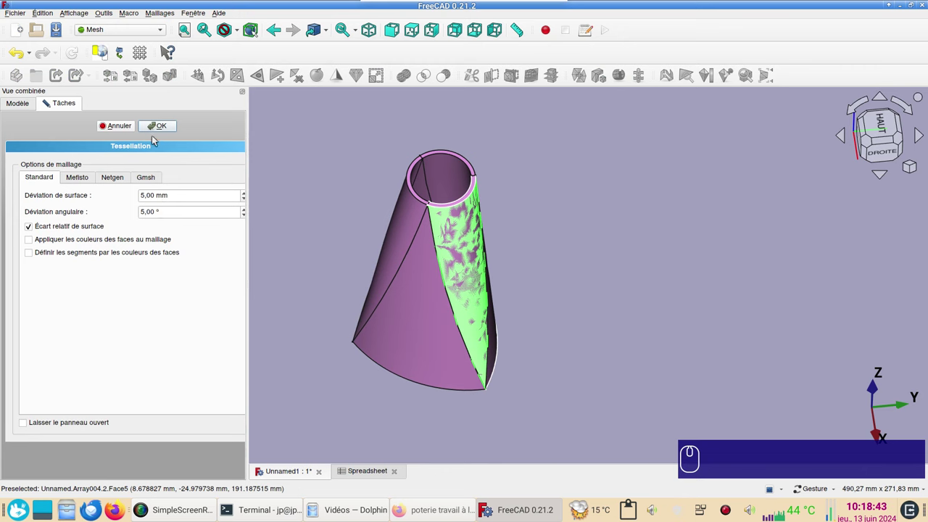
{"action": "left_click", "coordinate": [167, 129]}
Tile the 3D view with the Spreadsheet window and select Surface002 (Meshed)
{"action": "left_click", "coordinate": [73, 271]}
{"action": "left_click", "coordinate": [168, 16]}
{"action": "left_click", "coordinate": [186, 288]}
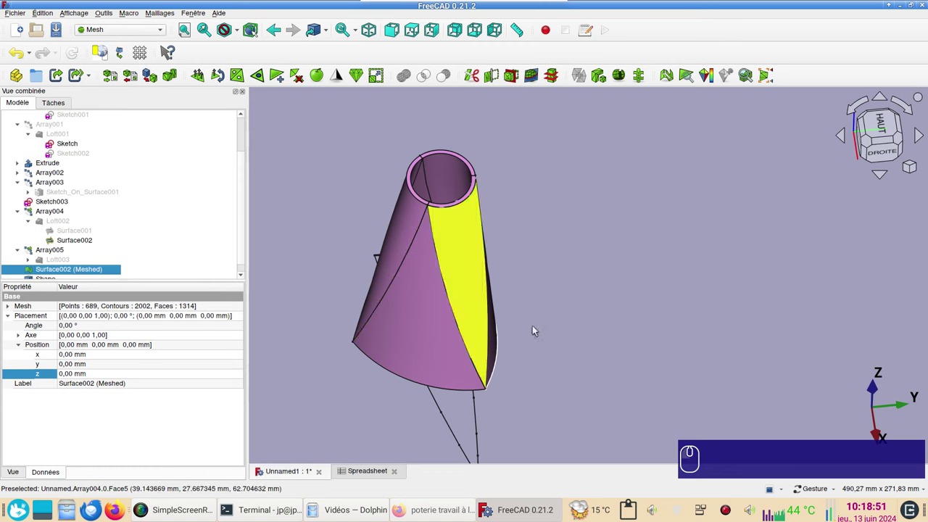
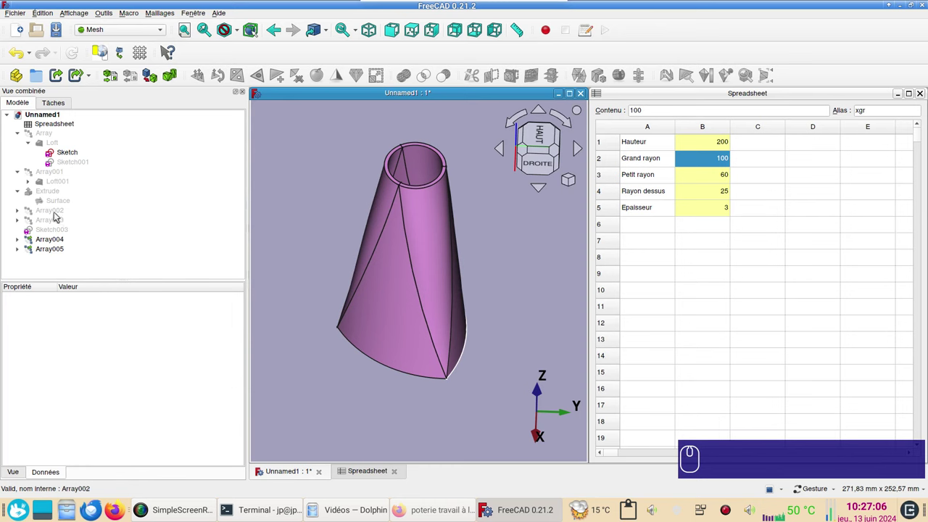
Select Array002 through Array005 and create a group holding them
{"action": "left_click", "coordinate": [59, 213]}
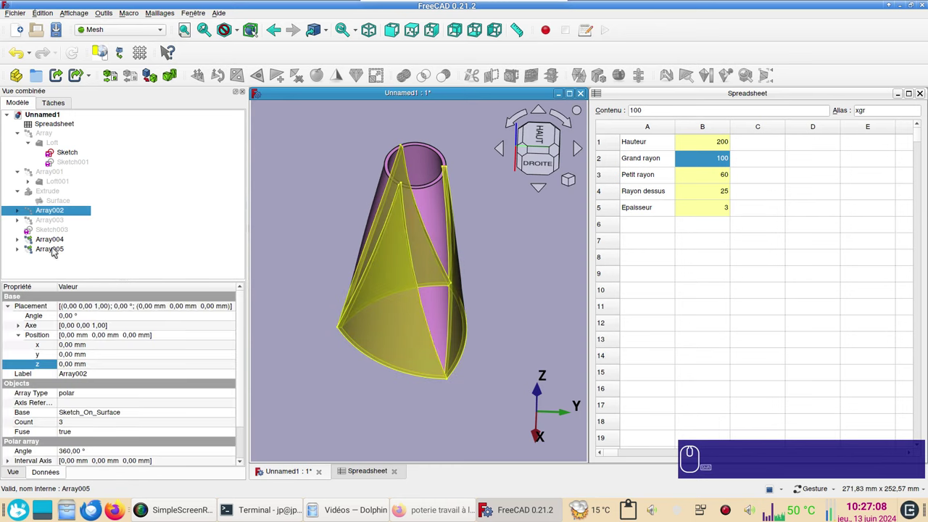
{"action": "left_click", "coordinate": [57, 249]}
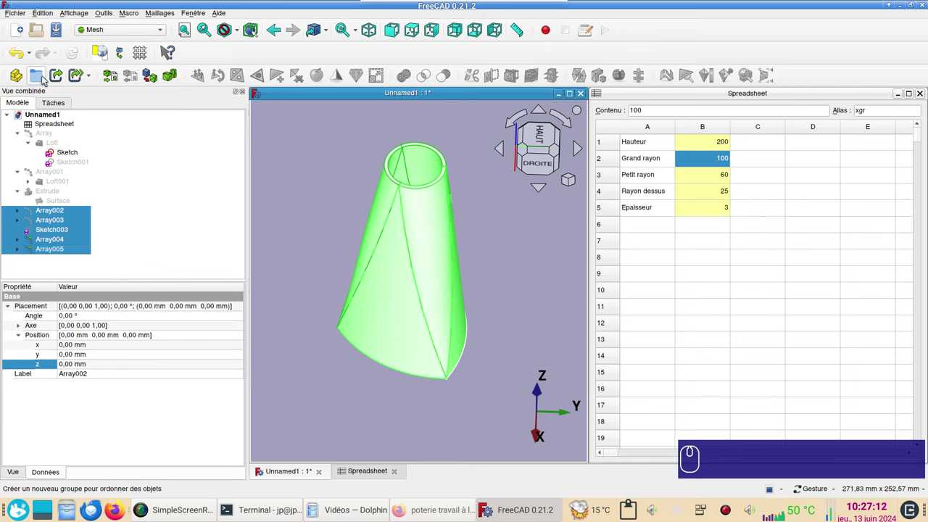
{"action": "left_click", "coordinate": [47, 78]}
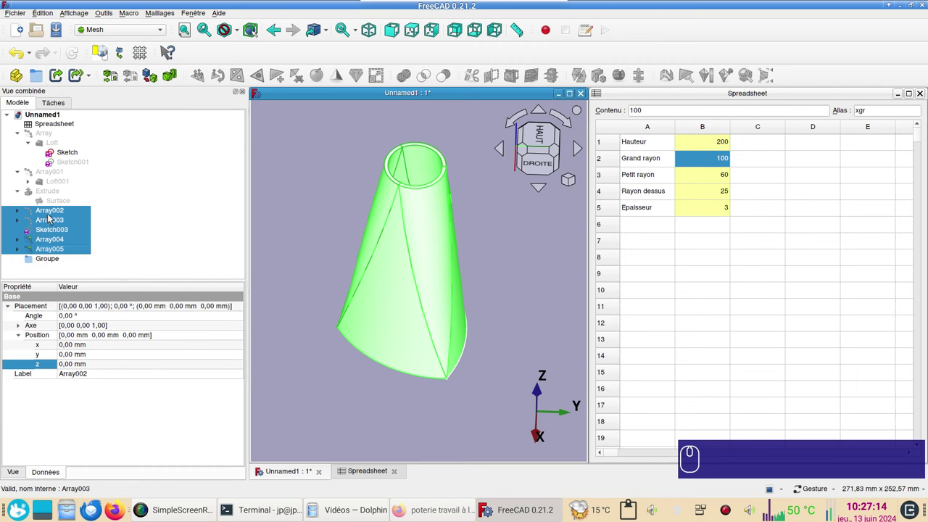
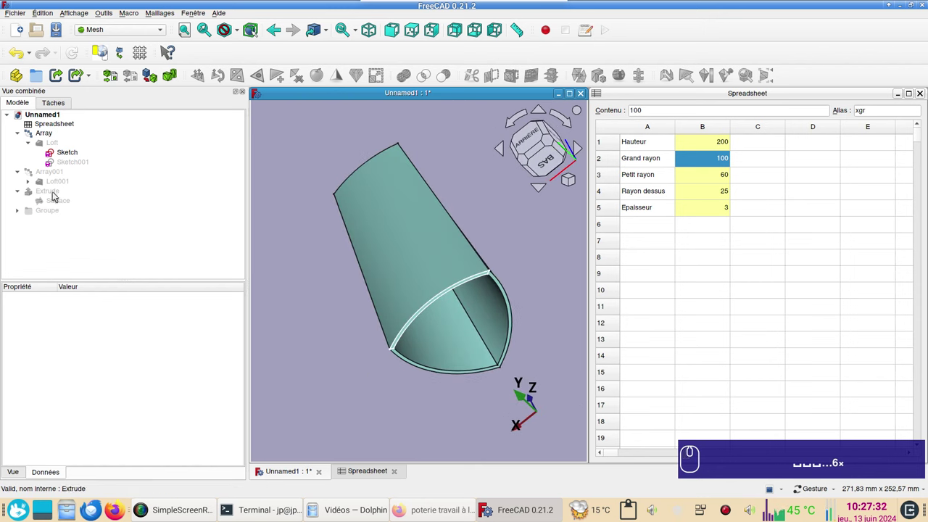
Make the Extrude piece visible and orbit the tapered vase to view its top opening and front
{"action": "left_click", "coordinate": [57, 194]}
{"action": "key", "text": "space"}
{"action": "left_click", "coordinate": [462, 207]}
{"action": "left_click_drag", "start_coordinate": [517, 210], "coordinate": [354, 256]}
{"action": "right_click", "coordinate": [522, 270]}
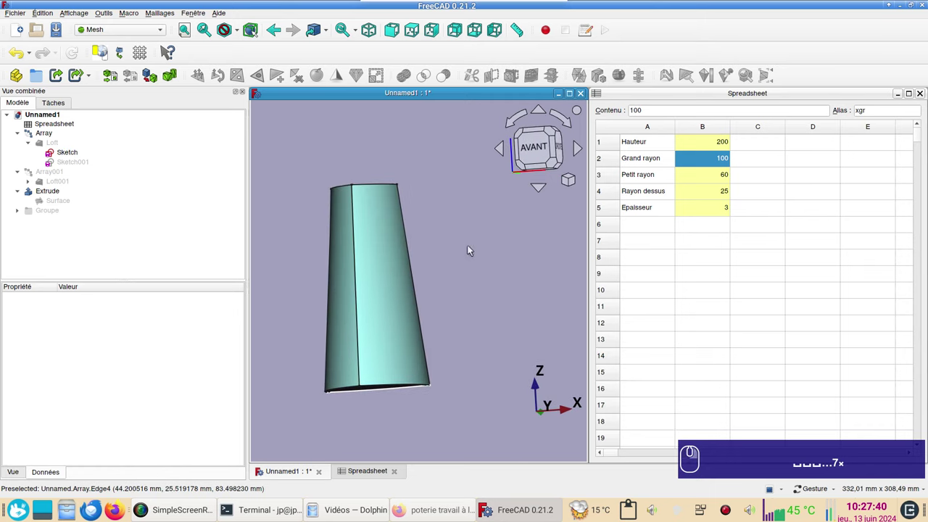
{"action": "left_click_drag", "start_coordinate": [469, 230], "coordinate": [451, 278]}
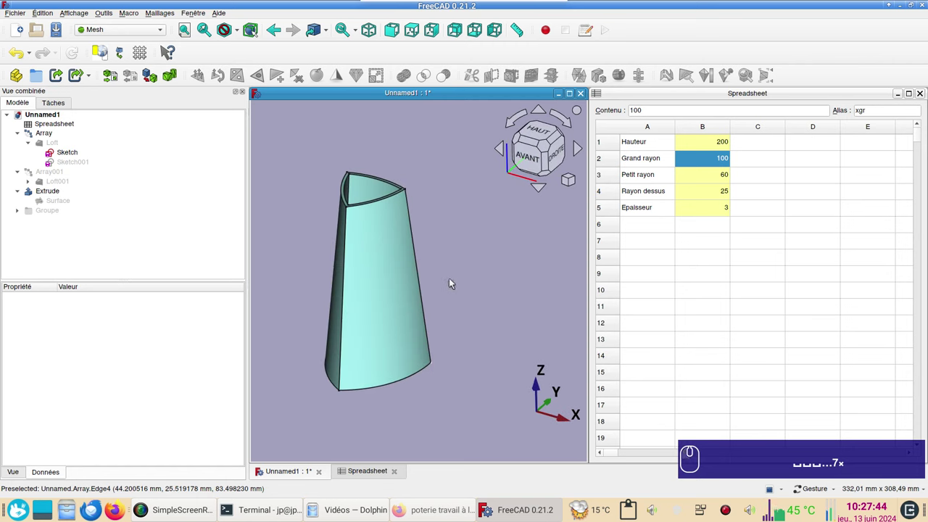
{"action": "left_click", "coordinate": [450, 291]}
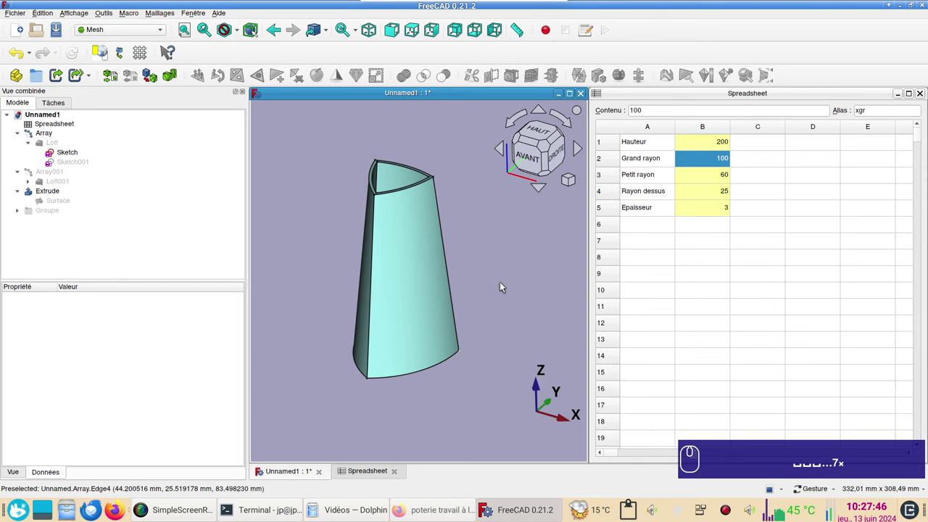
{"action": "left_click_drag", "start_coordinate": [510, 288], "coordinate": [536, 271]}
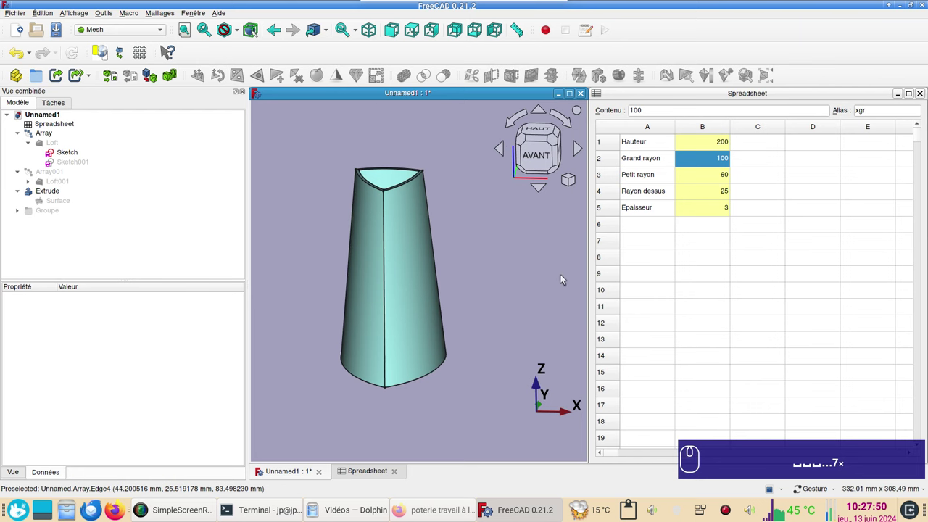